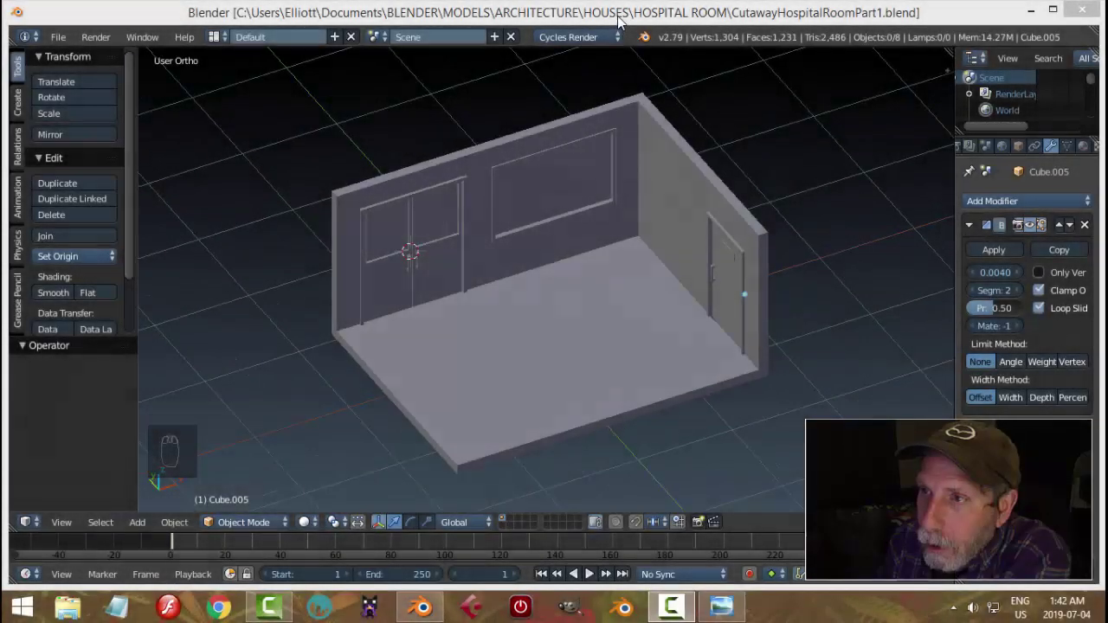
Orbit around the room model to view it from above.
{"action": "left_click_drag", "start_coordinate": [601, 292], "coordinate": [631, 292]}
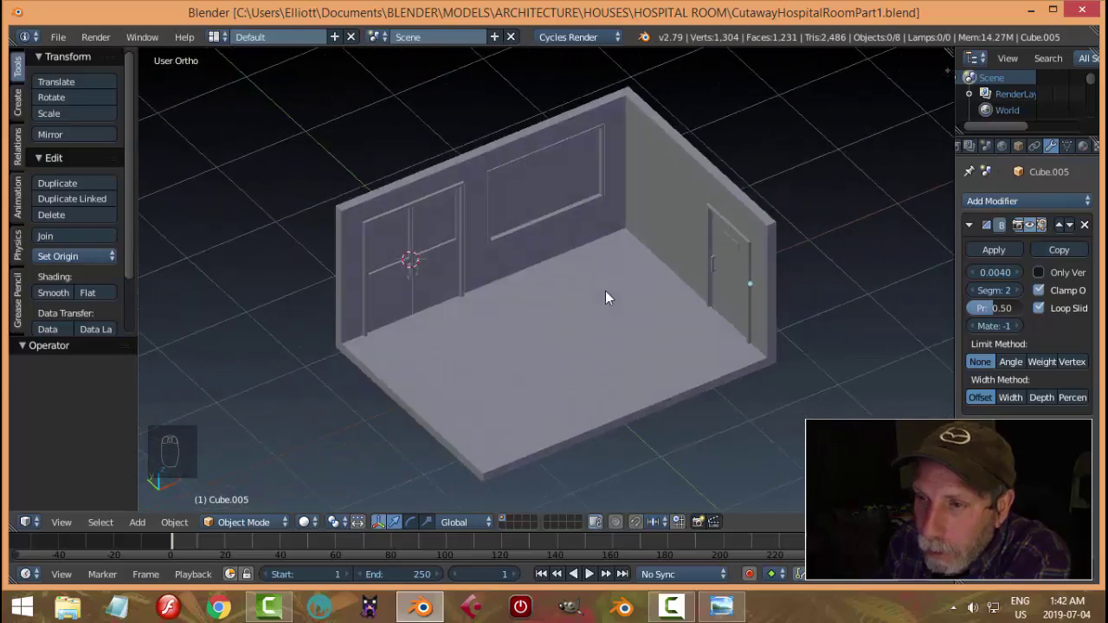
{"action": "left_click_drag", "start_coordinate": [638, 284], "coordinate": [707, 249]}
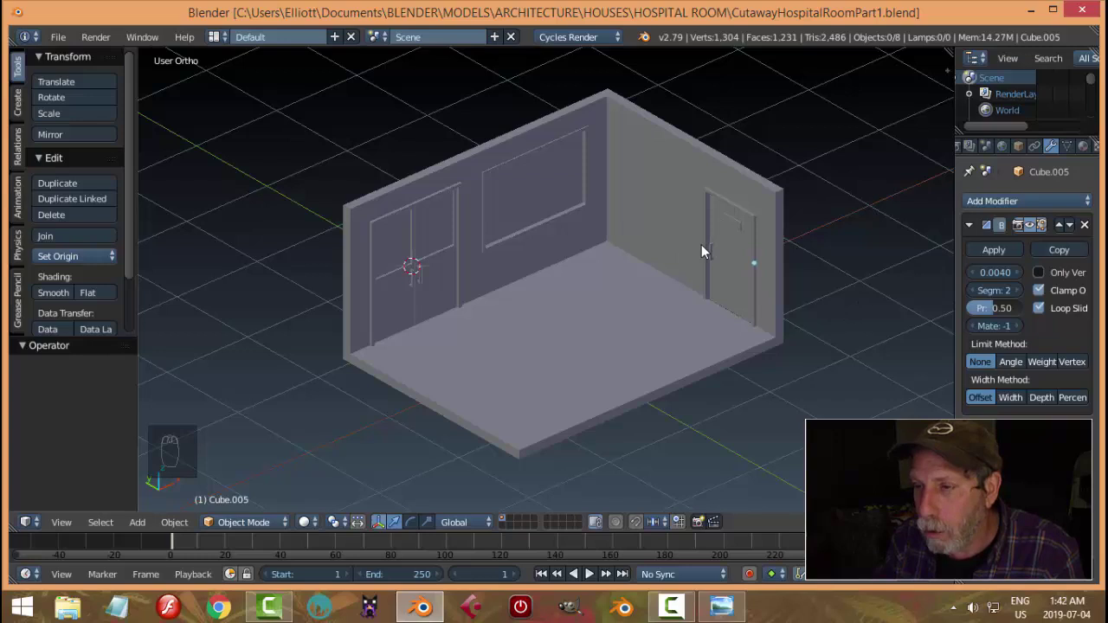
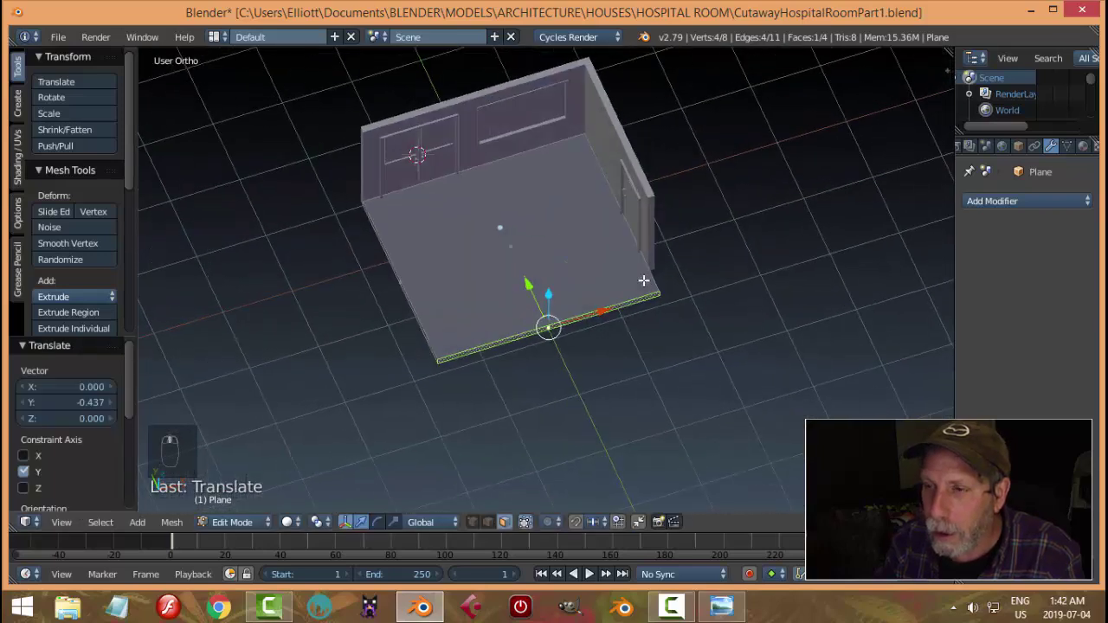
Confirm the floor plane's edge move and leave mesh editing.
{"action": "key", "text": "a"}
{"action": "key", "text": "Tab"}
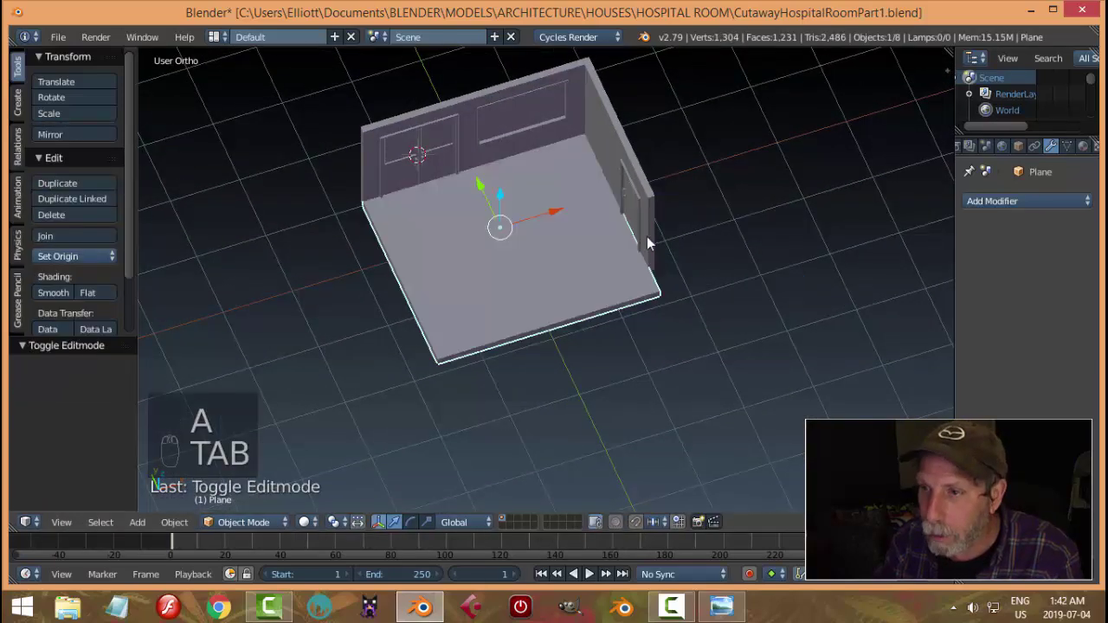
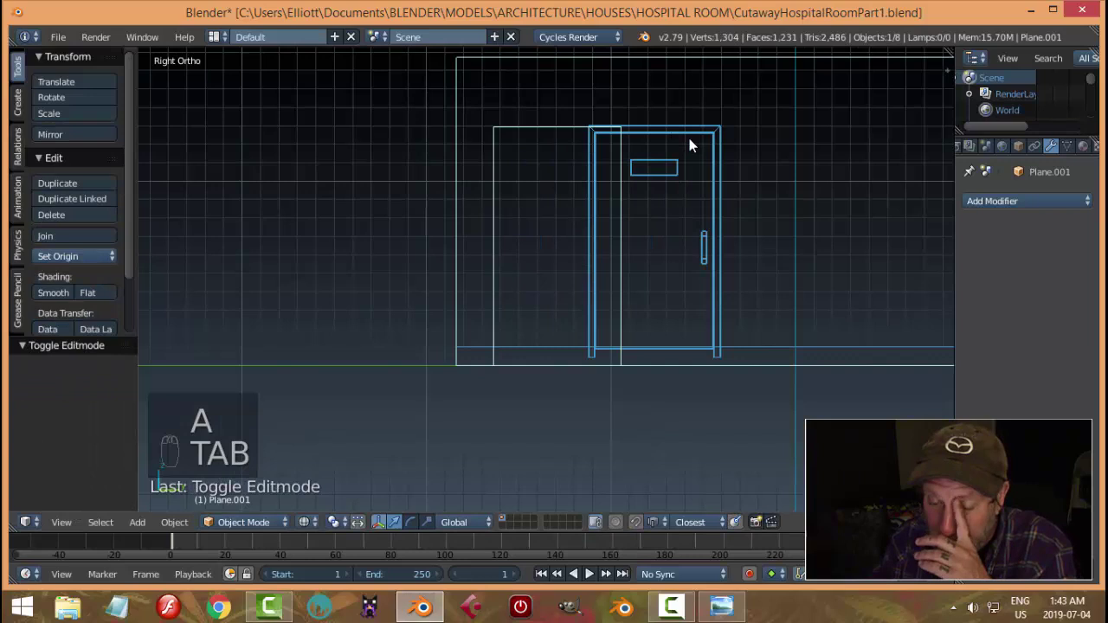
Box-select all pieces of the side-wall door in Right Ortho view.
{"action": "left_click_drag", "start_coordinate": [705, 150], "coordinate": [723, 74]}
{"action": "left_click_drag", "start_coordinate": [723, 74], "coordinate": [592, 239]}
{"action": "left_click_drag", "start_coordinate": [592, 239], "coordinate": [592, 239]}
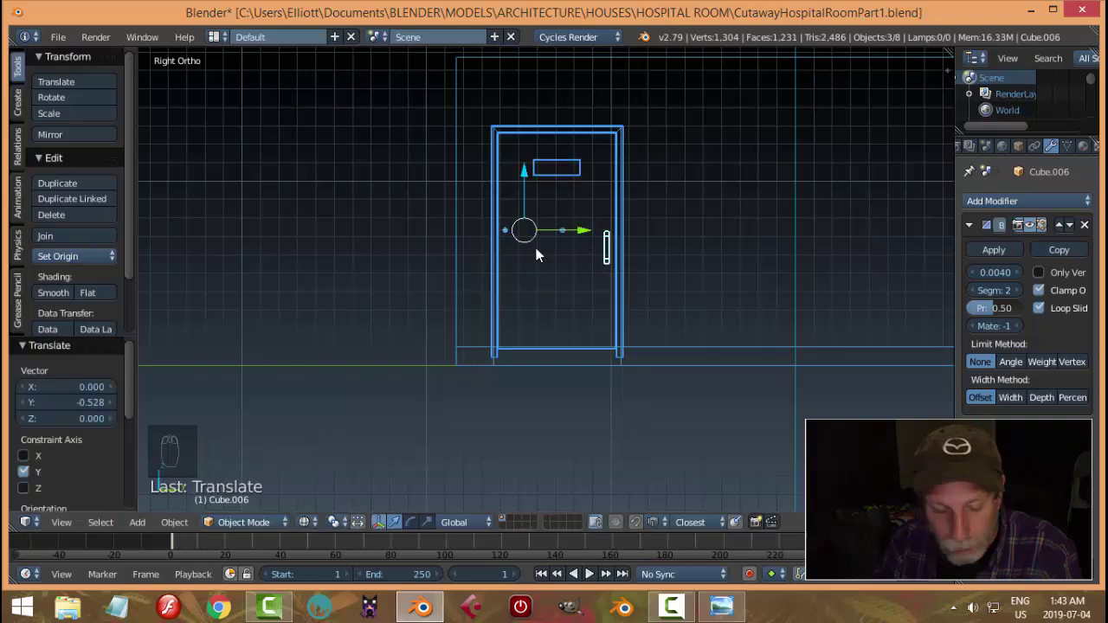
Slide the selected door sideways along the side wall and confirm its position.
{"action": "key", "text": "z"}
{"action": "left_click_drag", "start_coordinate": [548, 256], "coordinate": [784, 288]}
{"action": "key", "text": "a"}
Orbit back to frame the whole room in view.
{"action": "left_click_drag", "start_coordinate": [701, 278], "coordinate": [685, 309]}
{"action": "left_click_drag", "start_coordinate": [656, 322], "coordinate": [634, 325]}
{"action": "left_click_drag", "start_coordinate": [644, 325], "coordinate": [646, 388]}
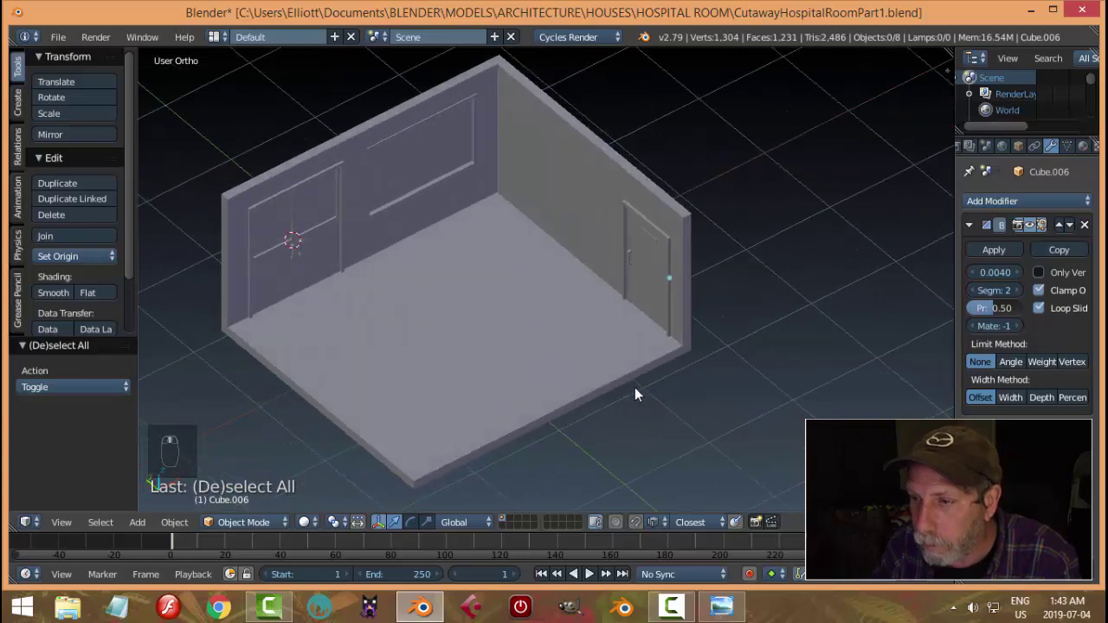
{"action": "middle_click", "coordinate": [645, 373]}
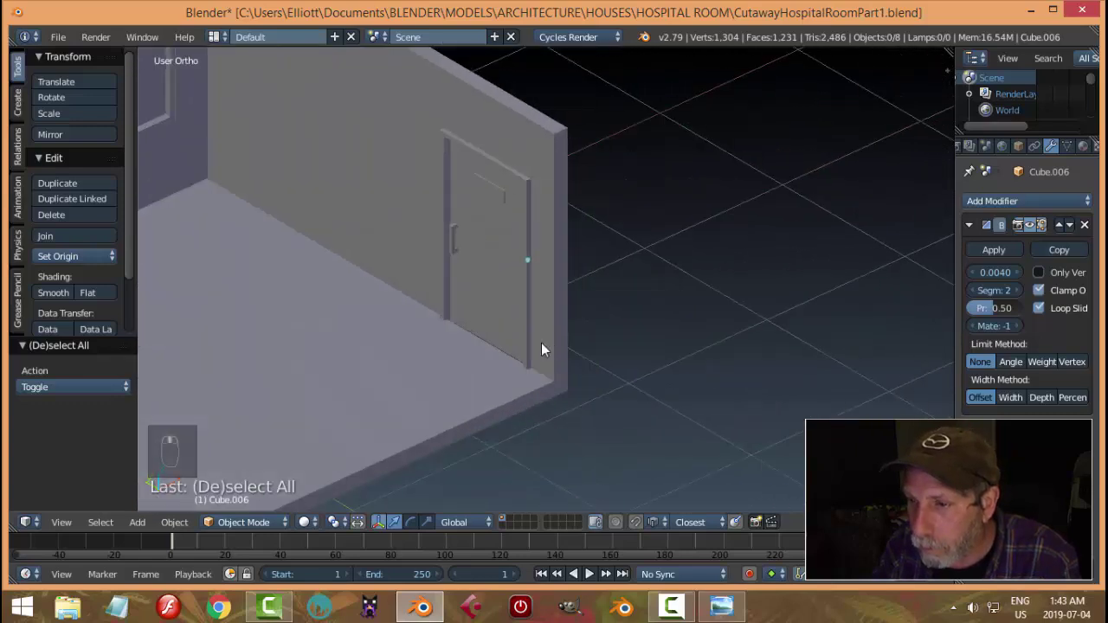
{"action": "left_click_drag", "start_coordinate": [488, 337], "coordinate": [587, 268]}
{"action": "key", "text": "a"}
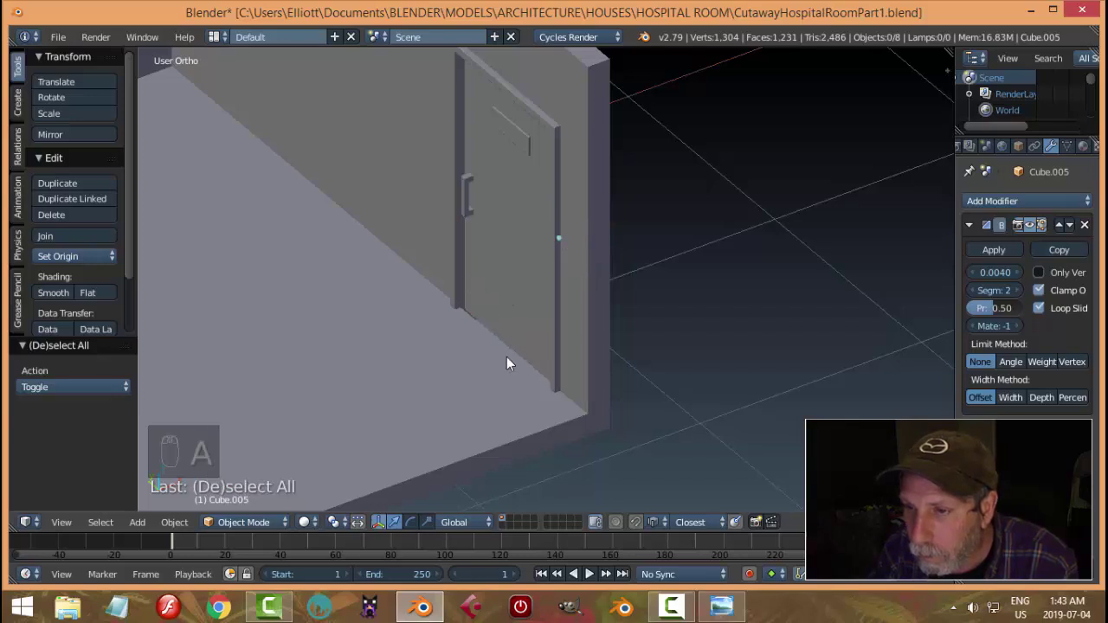
{"action": "left_click_drag", "start_coordinate": [517, 310], "coordinate": [607, 231]}
{"action": "key", "text": "a"}
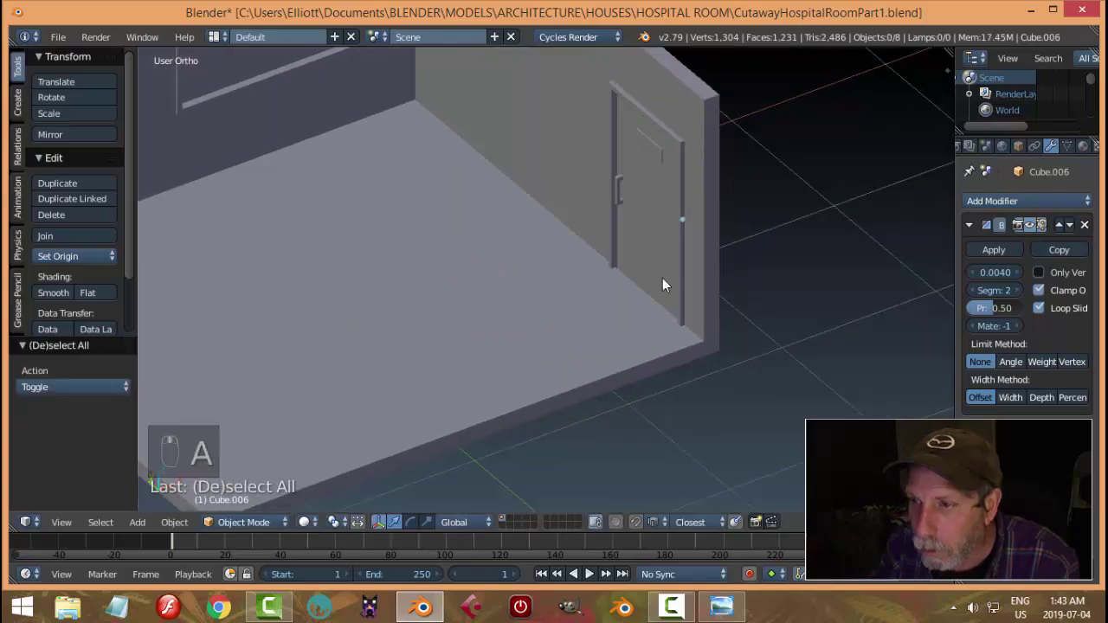
{"action": "left_click_drag", "start_coordinate": [490, 282], "coordinate": [387, 269]}
{"action": "left_click_drag", "start_coordinate": [661, 261], "coordinate": [618, 302]}
{"action": "key", "text": "ctrl+s"}
{"action": "left_click_drag", "start_coordinate": [617, 301], "coordinate": [658, 370]}
{"action": "left_click_drag", "start_coordinate": [658, 370], "coordinate": [682, 371]}
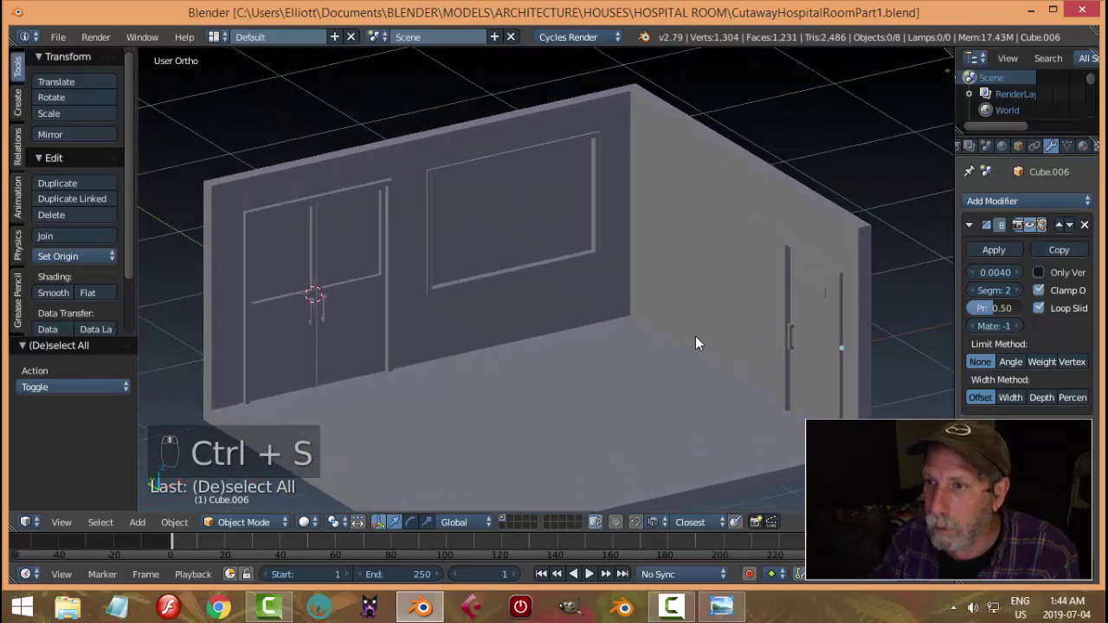
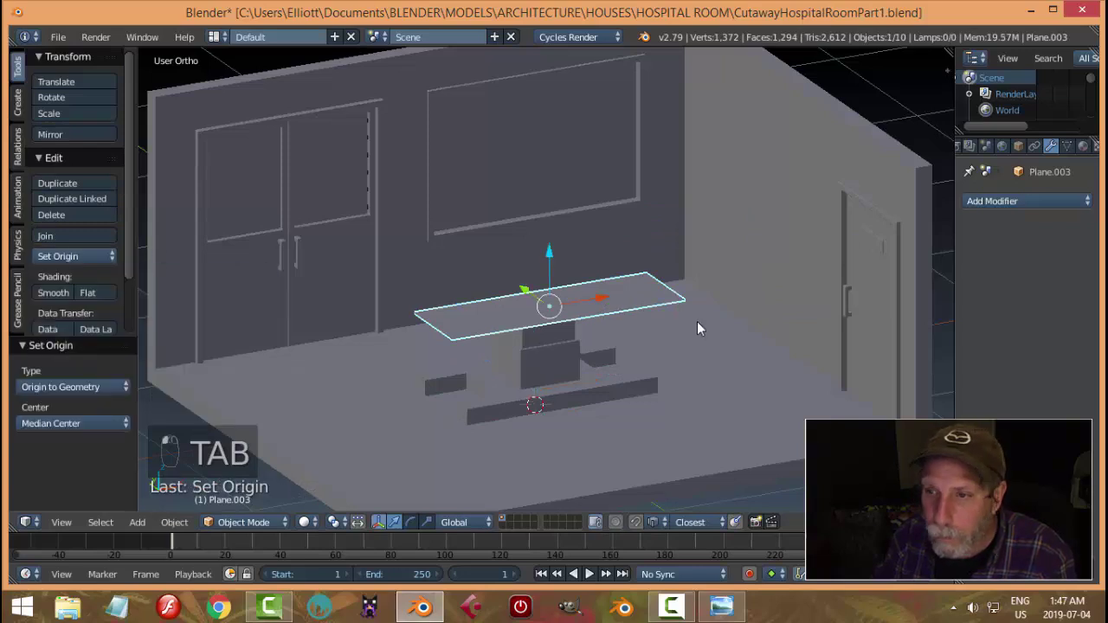
Extrude all of the thin slab's geometry vertically along Z to give it thickness.
{"action": "key", "text": "Tab"}
{"action": "key", "text": "a"}
{"action": "key", "text": "e"}
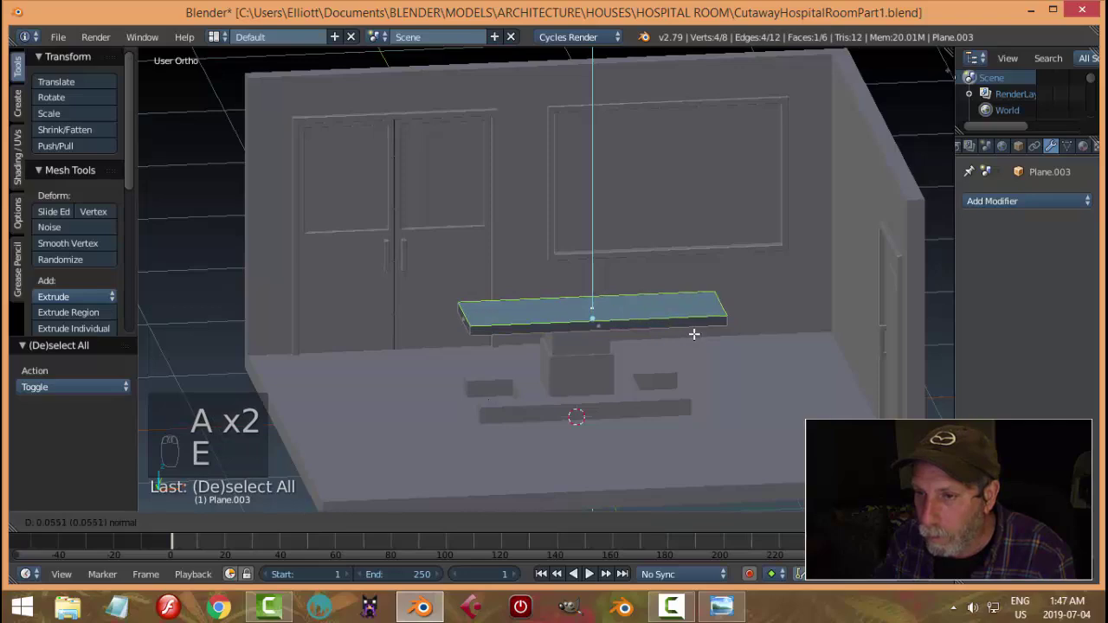
{"action": "key", "text": "a"}
{"action": "key", "text": "Tab"}
{"action": "key", "text": "a"}
Orbit to see the thickened slab and bring up the reference image.
{"action": "left_click_drag", "start_coordinate": [669, 313], "coordinate": [680, 340]}
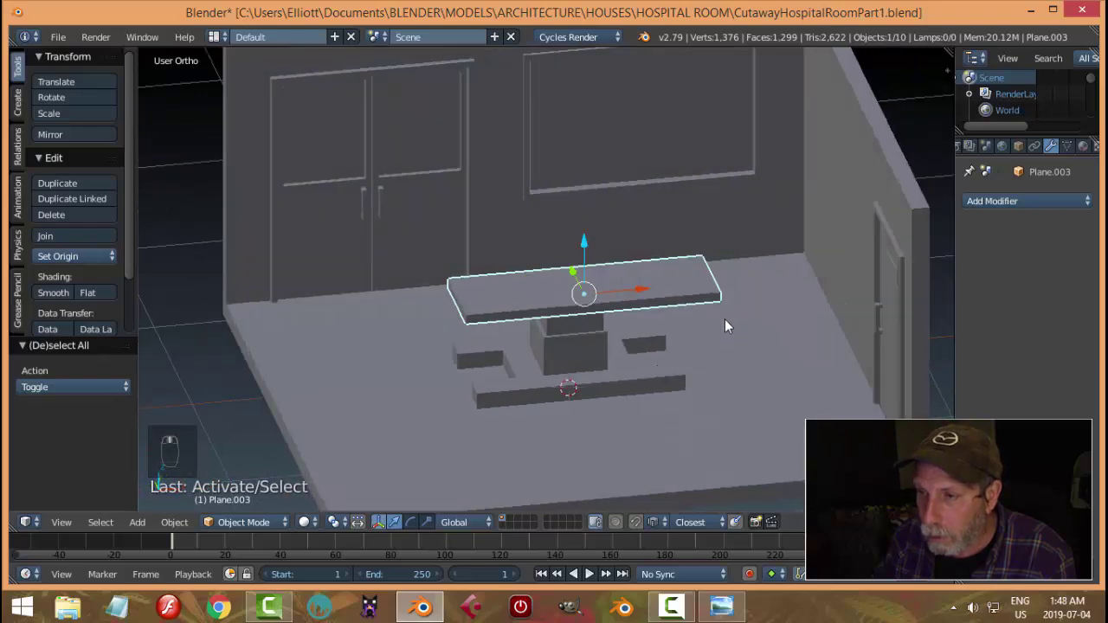
{"action": "middle_click", "coordinate": [705, 579]}
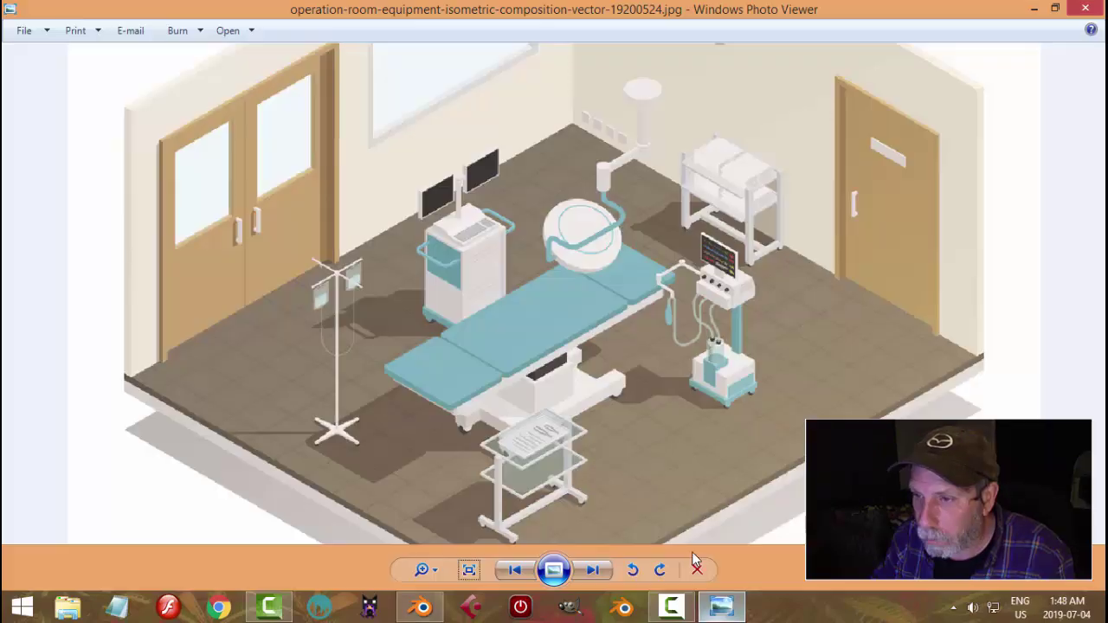
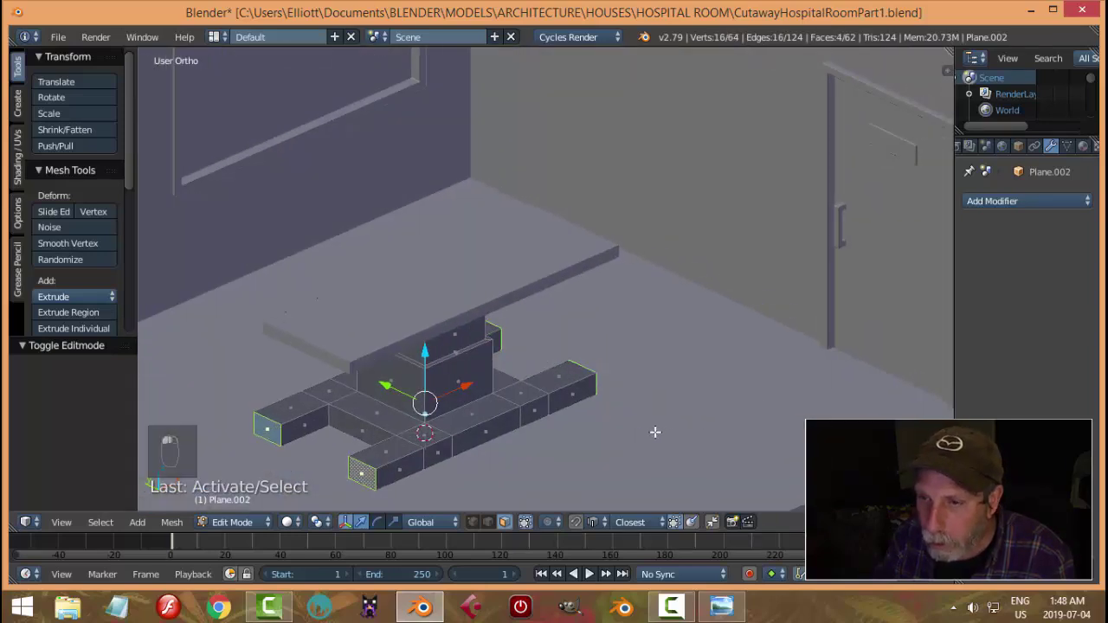
Resize the selected base blocks and leave mesh editing.
{"action": "key", "text": "s"}
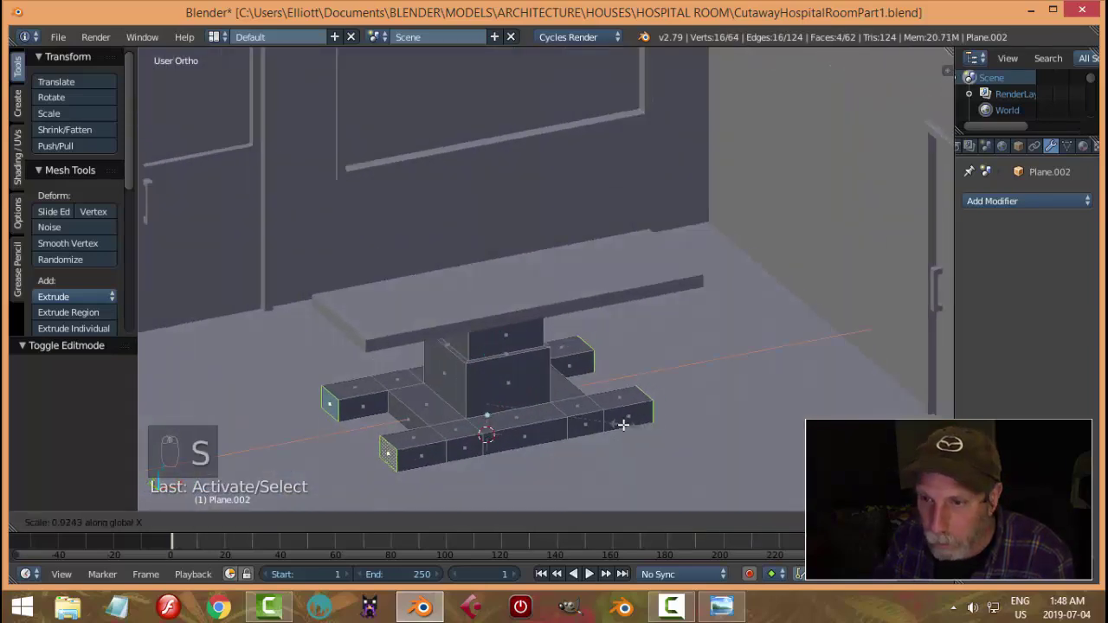
{"action": "key", "text": "a"}
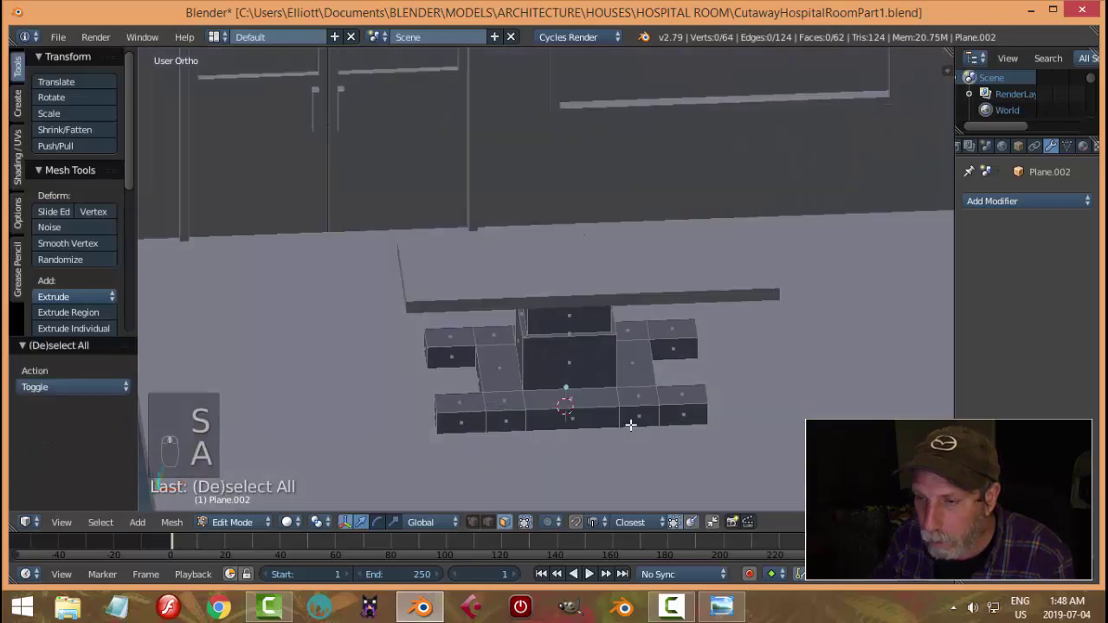
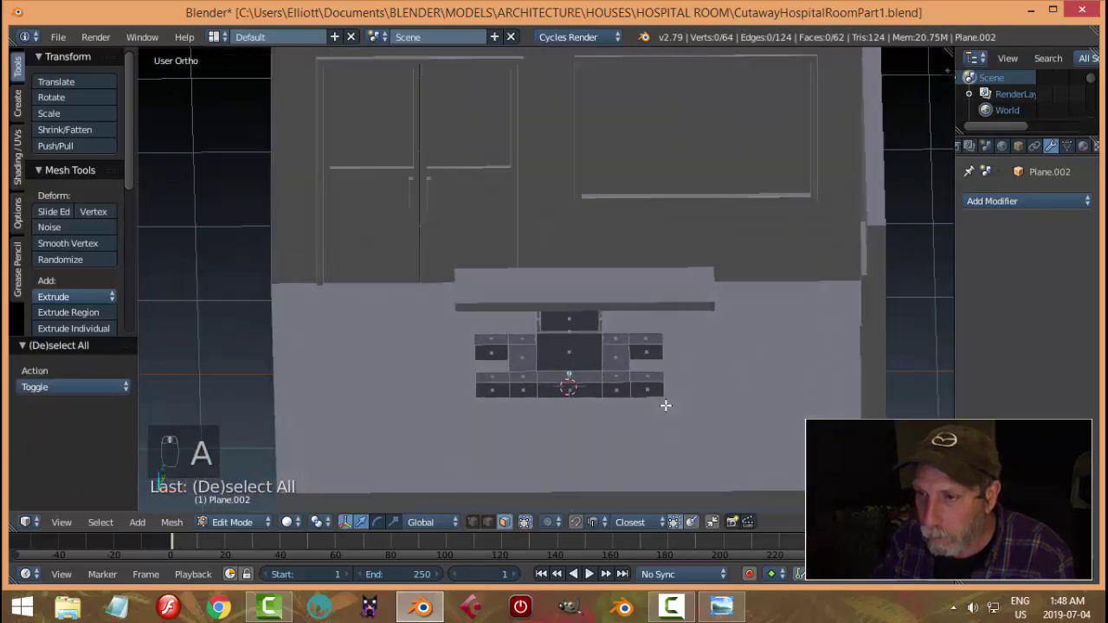
{"action": "key", "text": "Tab"}
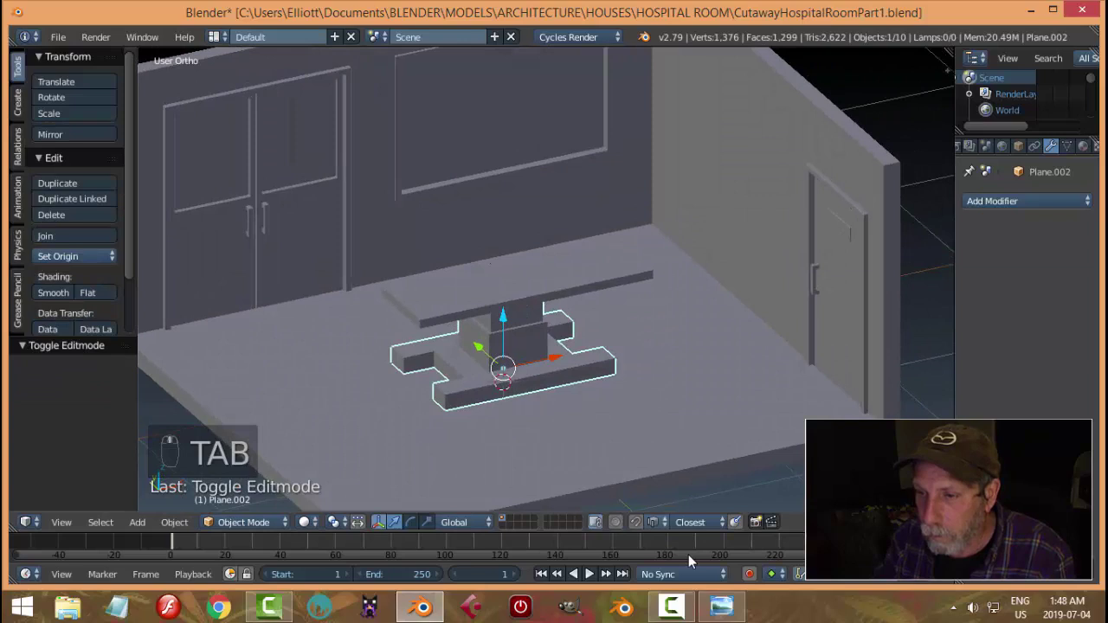
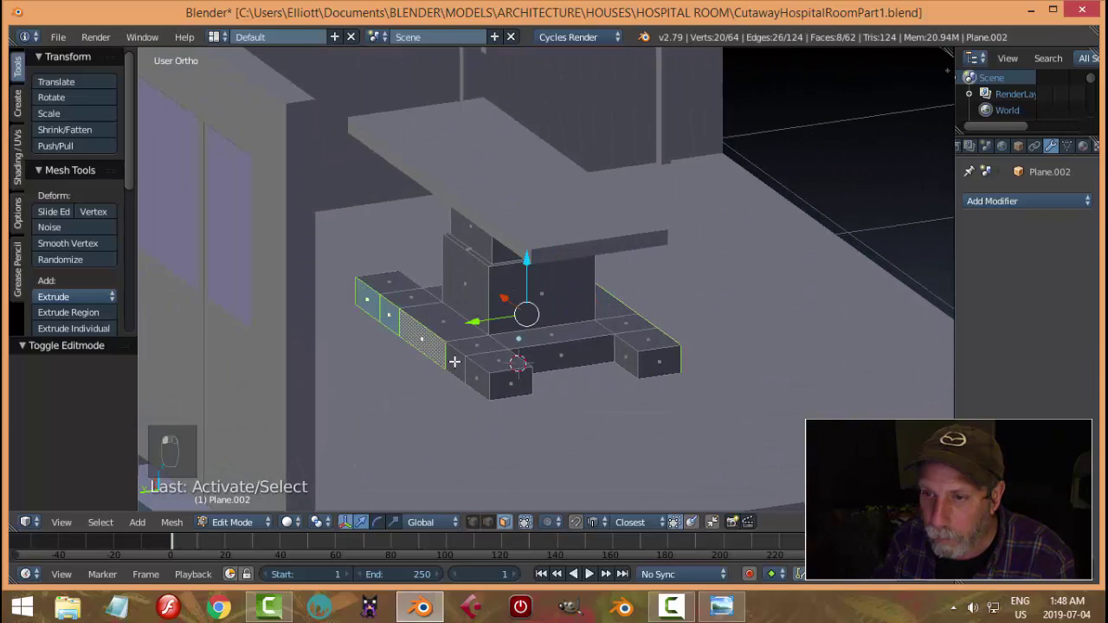
Shrink the extruded end faces of the base into narrow feet and finish editing.
{"action": "key", "text": "s"}
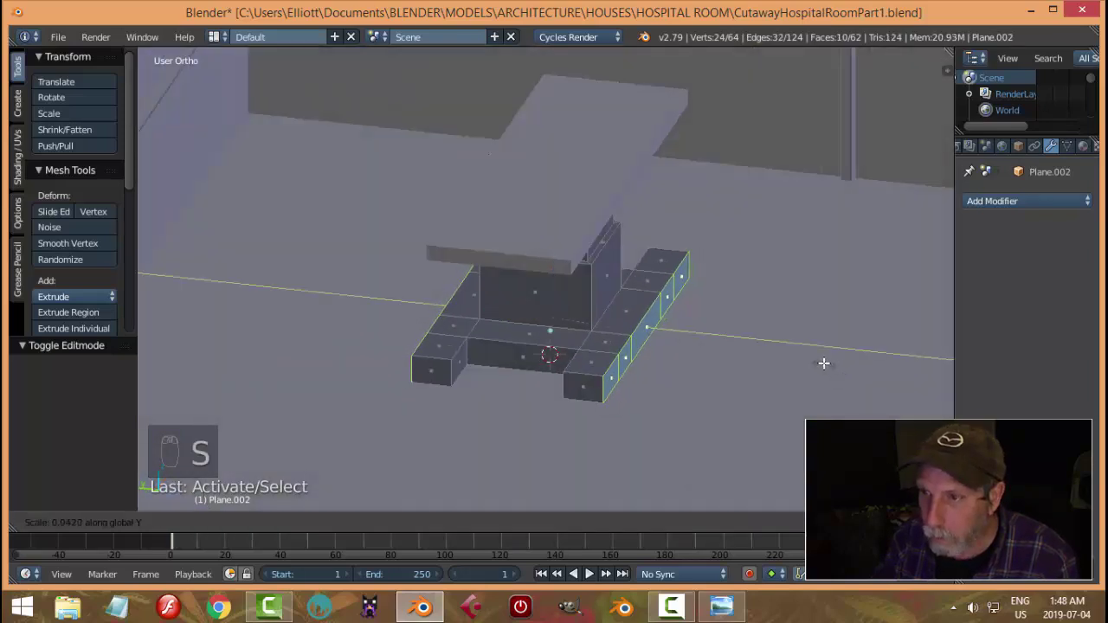
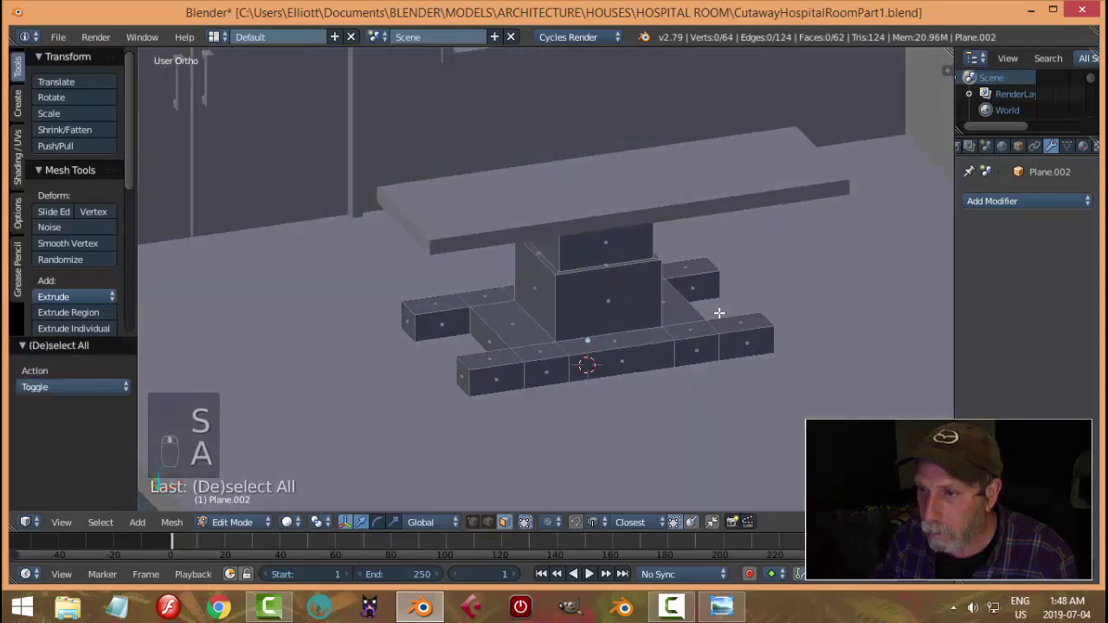
{"action": "key", "text": "Tab"}
Orbit to view the table pedestal from the front.
{"action": "key", "text": "a"}
{"action": "left_click_drag", "start_coordinate": [689, 321], "coordinate": [867, 286]}
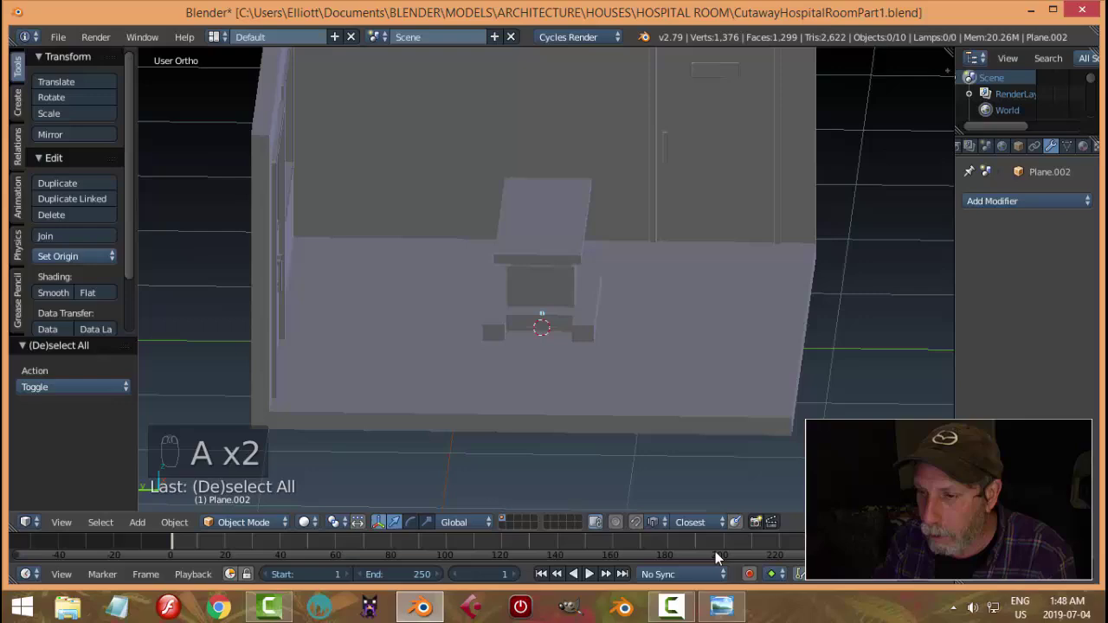
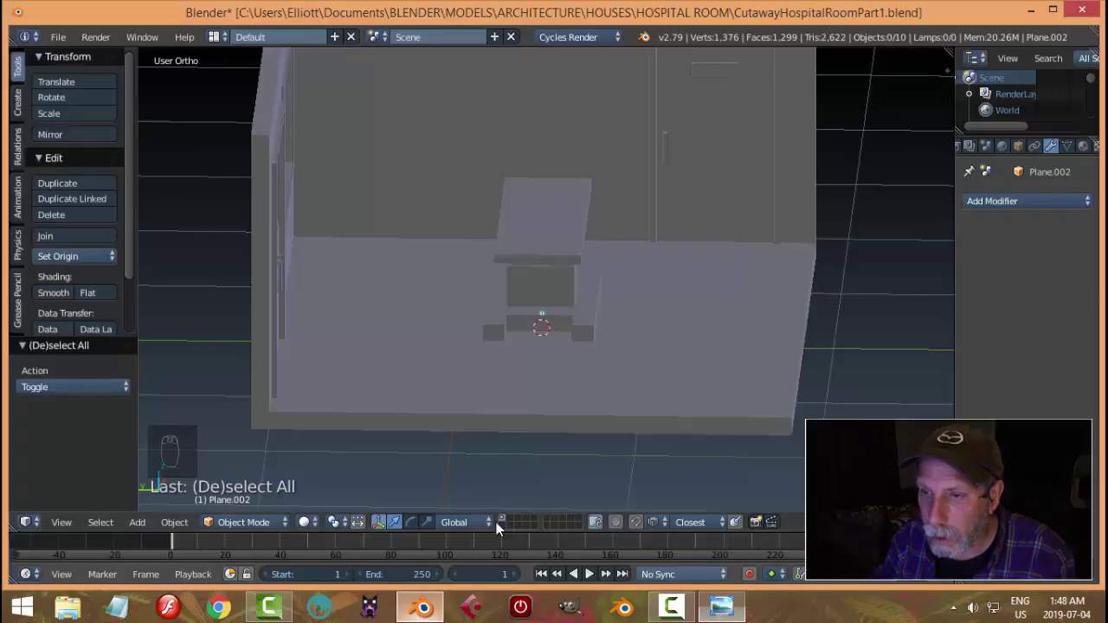
{"action": "left_click_drag", "start_coordinate": [627, 388], "coordinate": [597, 374]}
{"action": "left_click_drag", "start_coordinate": [578, 246], "coordinate": [633, 317]}
Add a new flat plane above the table and stretch it along one axis into a tabletop.
{"action": "key", "text": "Tab"}
{"action": "key", "text": "a"}
{"action": "key", "text": "s"}
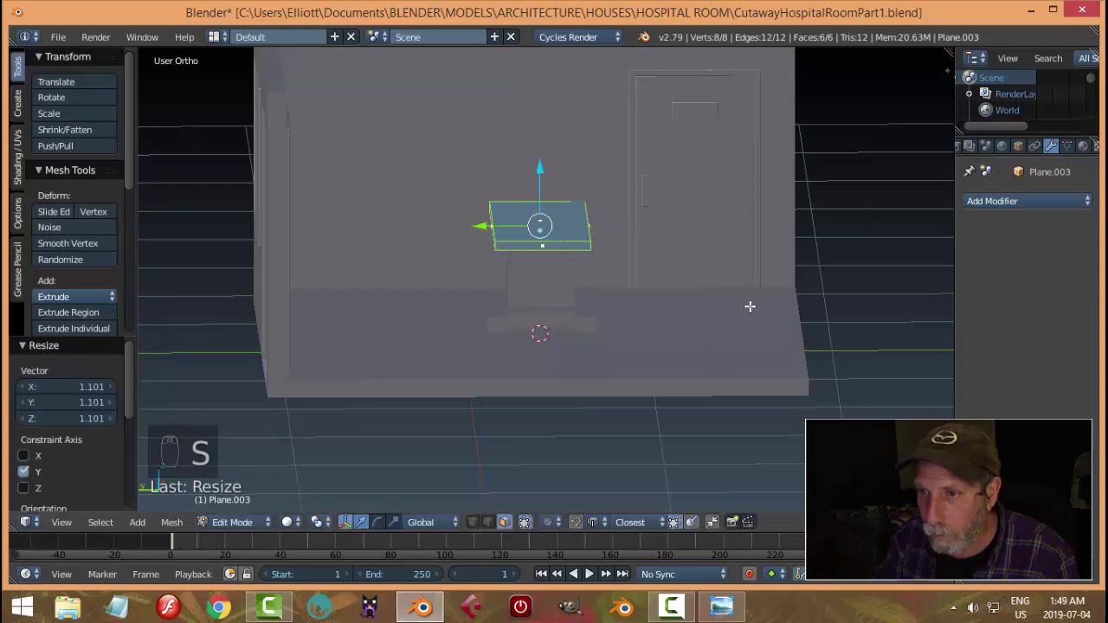
{"action": "key", "text": "a"}
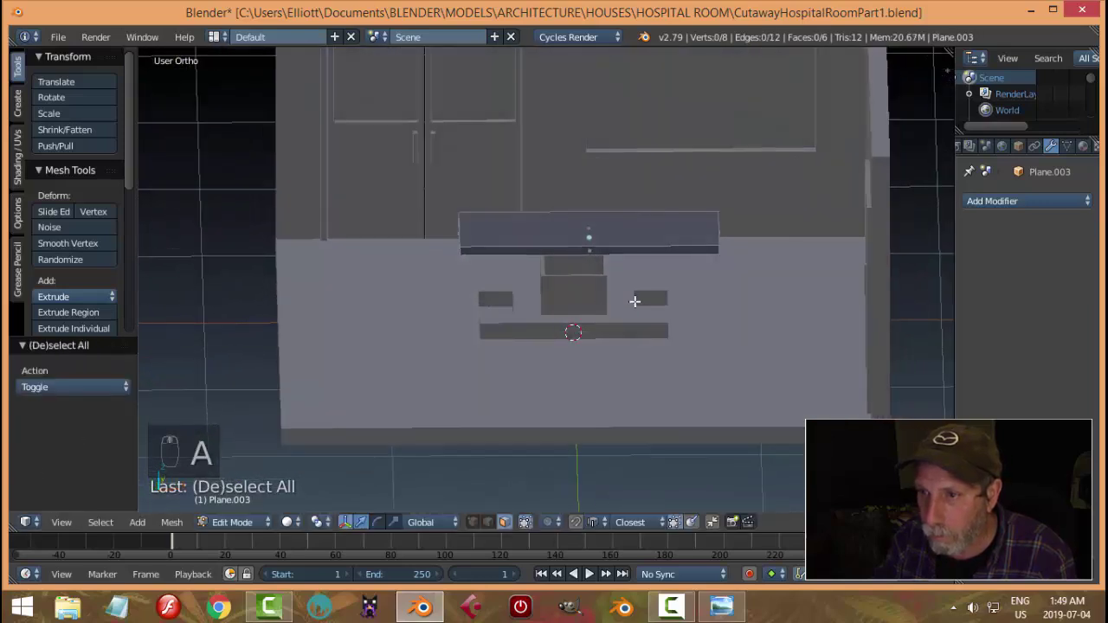
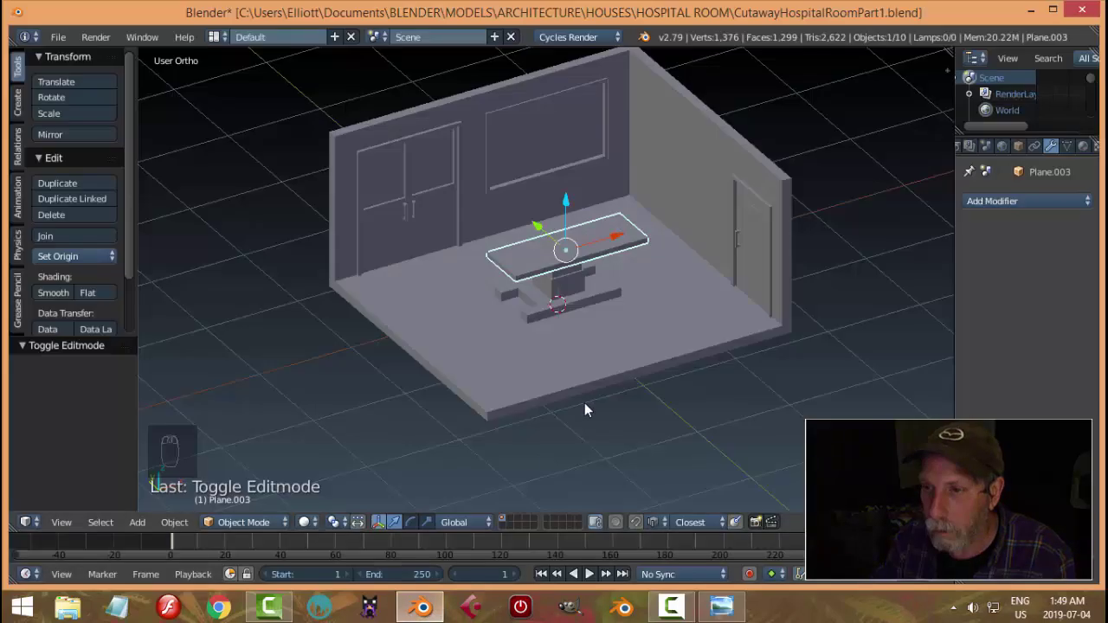
Deselect the new slab and orbit around the room, adjusting the view of the table.
{"action": "key", "text": "a"}
{"action": "key", "text": "a"}
{"action": "left_click_drag", "start_coordinate": [628, 342], "coordinate": [589, 271]}
{"action": "key", "text": "a"}
{"action": "left_click_drag", "start_coordinate": [589, 271], "coordinate": [651, 328]}
{"action": "left_click", "coordinate": [651, 328]}
{"action": "key", "text": "s"}
{"action": "key", "text": "a"}
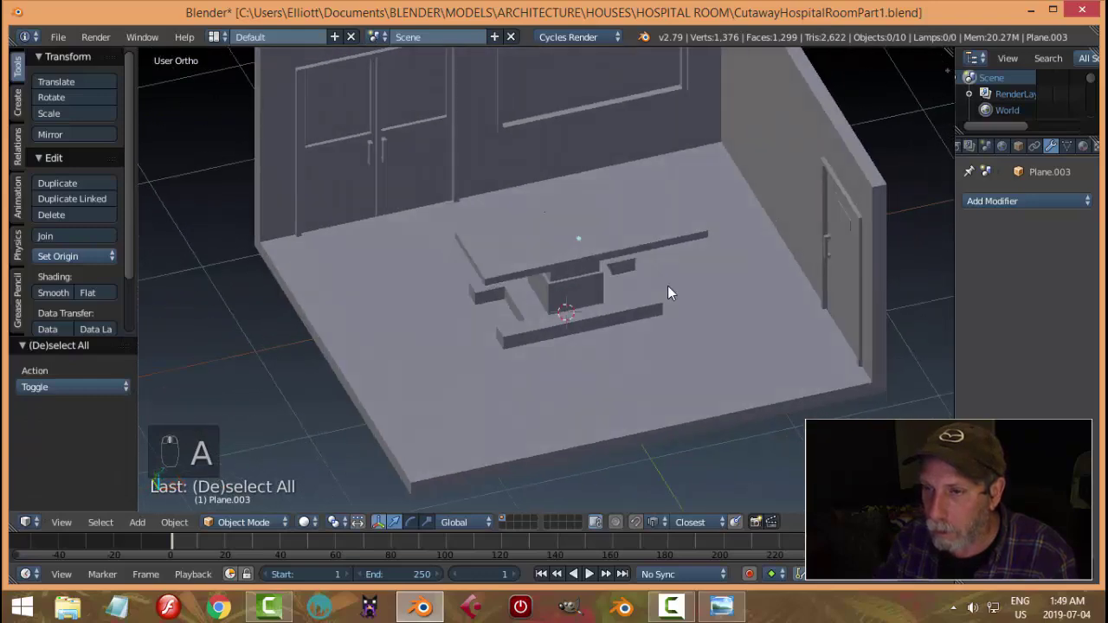
Inspect the table, deselect everything and pick the L-shaped base piece.
{"action": "left_click_drag", "start_coordinate": [553, 390], "coordinate": [350, 204]}
{"action": "left_click", "coordinate": [350, 205]}
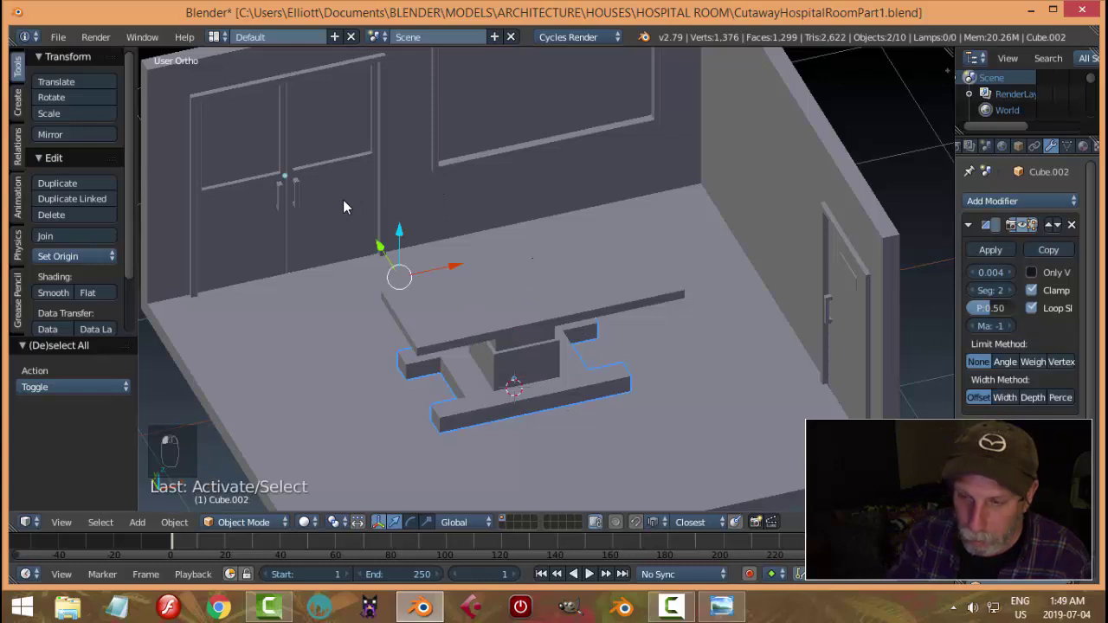
{"action": "key", "text": "a"}
{"action": "left_click_drag", "start_coordinate": [525, 357], "coordinate": [488, 170]}
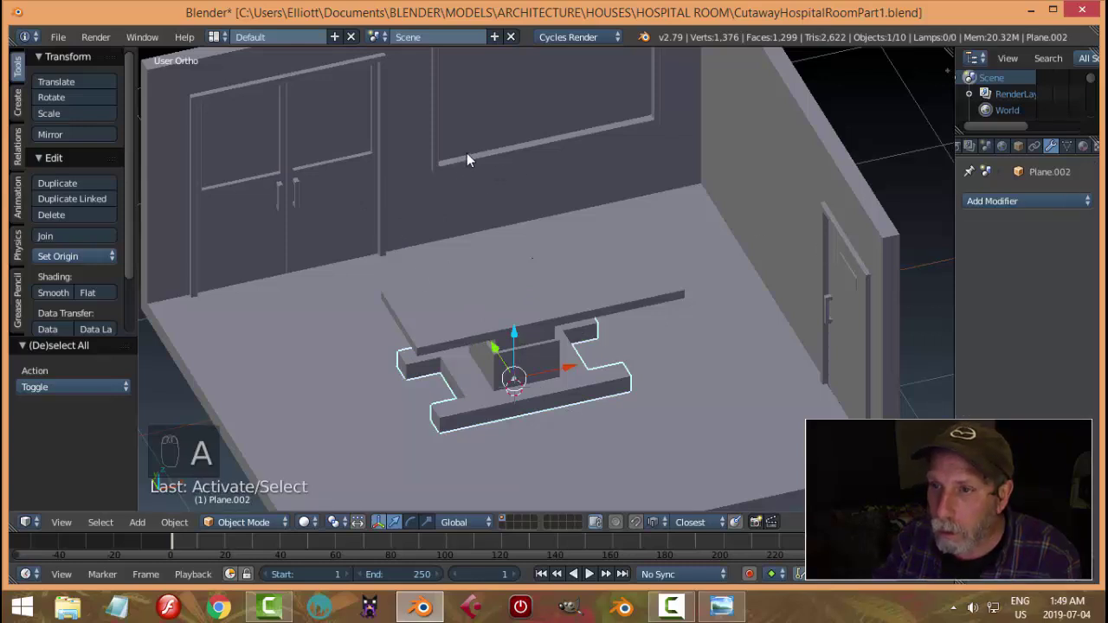
Add a Bevel modifier to the base piece and raise its width while orbiting the stand.
{"action": "left_click", "coordinate": [442, 159]}
{"action": "key", "text": "ctrl+l"}
{"action": "key", "text": "a"}
{"action": "left_click_drag", "start_coordinate": [578, 350], "coordinate": [611, 363]}
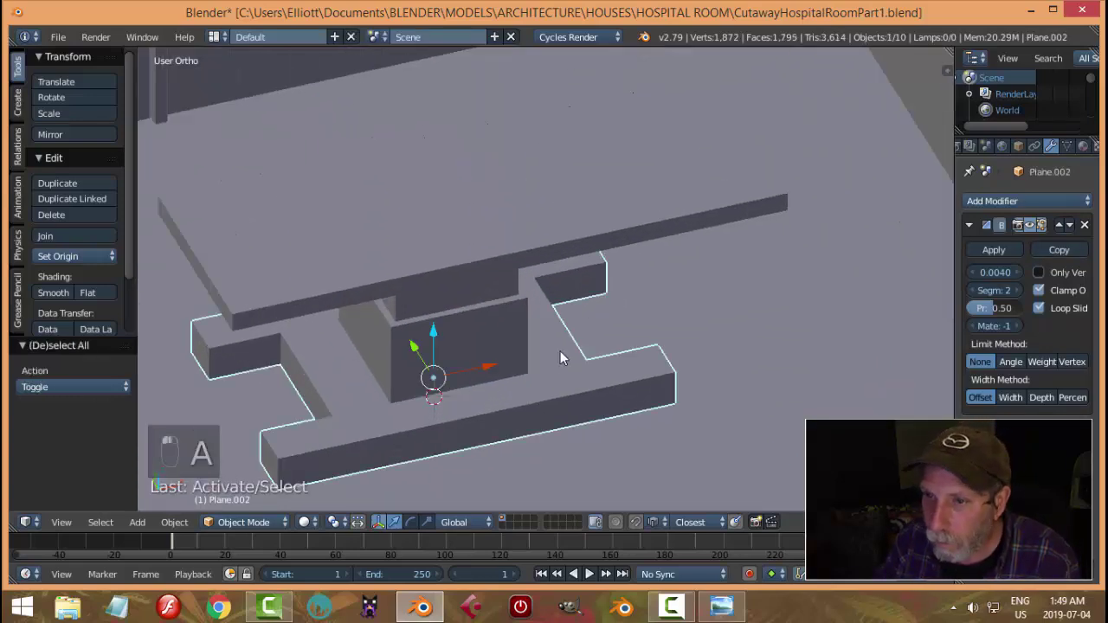
{"action": "left_click_drag", "start_coordinate": [660, 315], "coordinate": [1008, 275]}
{"action": "right_click", "coordinate": [1008, 274]}
{"action": "left_click_drag", "start_coordinate": [1008, 275], "coordinate": [1016, 368]}
Fine-tune the bevel width toward 0.1 and zoom in on the base's beveled corners.
{"action": "left_click_drag", "start_coordinate": [1015, 368], "coordinate": [1001, 264]}
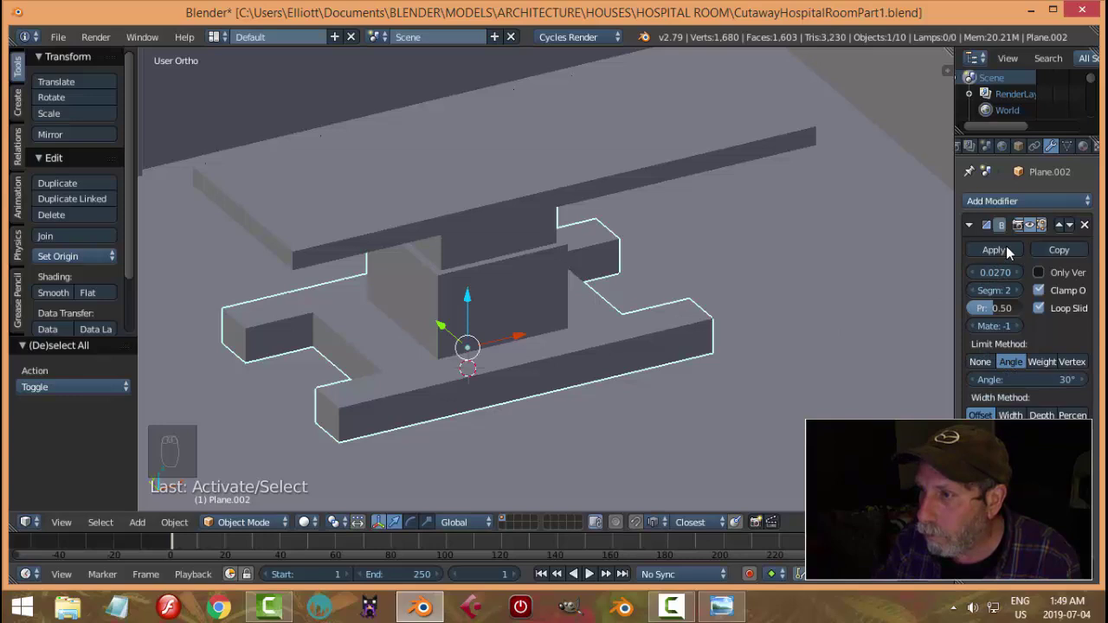
{"action": "key", "text": "a"}
{"action": "left_click_drag", "start_coordinate": [504, 289], "coordinate": [562, 299]}
{"action": "left_click", "coordinate": [562, 299]}
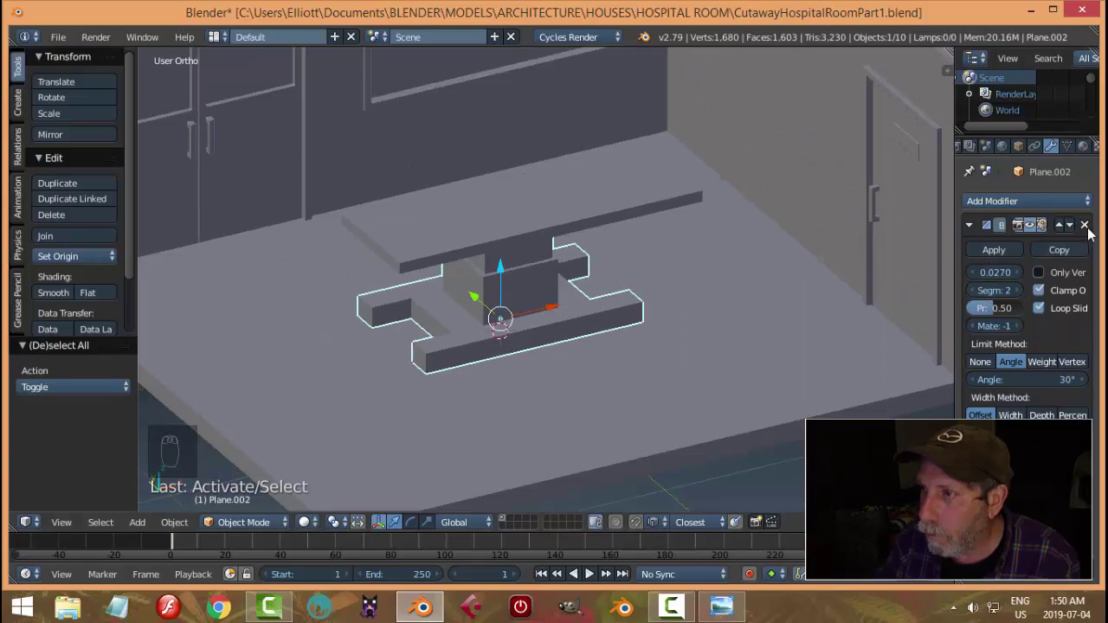
{"action": "left_click_drag", "start_coordinate": [1096, 233], "coordinate": [1010, 329]}
{"action": "left_click_drag", "start_coordinate": [1015, 368], "coordinate": [606, 324]}
{"action": "left_click_drag", "start_coordinate": [605, 324], "coordinate": [730, 323]}
{"action": "key", "text": "Tab"}
Remove the base's duplicate vertices and reduce the Bevel Width to 0.007.
{"action": "key", "text": "a"}
{"action": "key", "text": "w"}
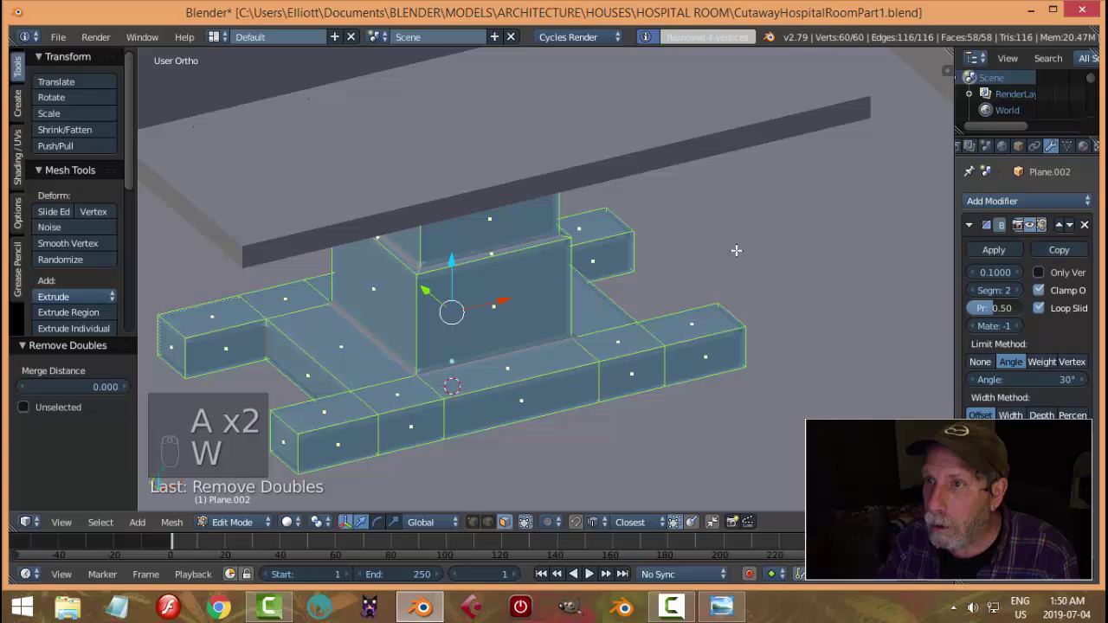
{"action": "key", "text": "Tab"}
{"action": "key", "text": "a"}
{"action": "left_click_drag", "start_coordinate": [702, 259], "coordinate": [536, 340]}
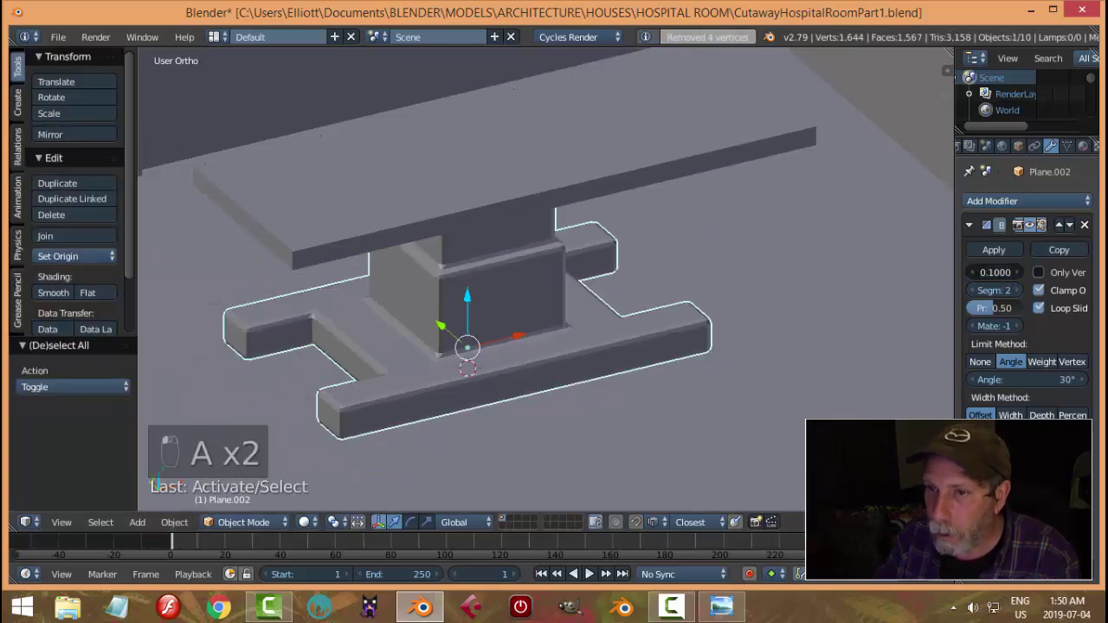
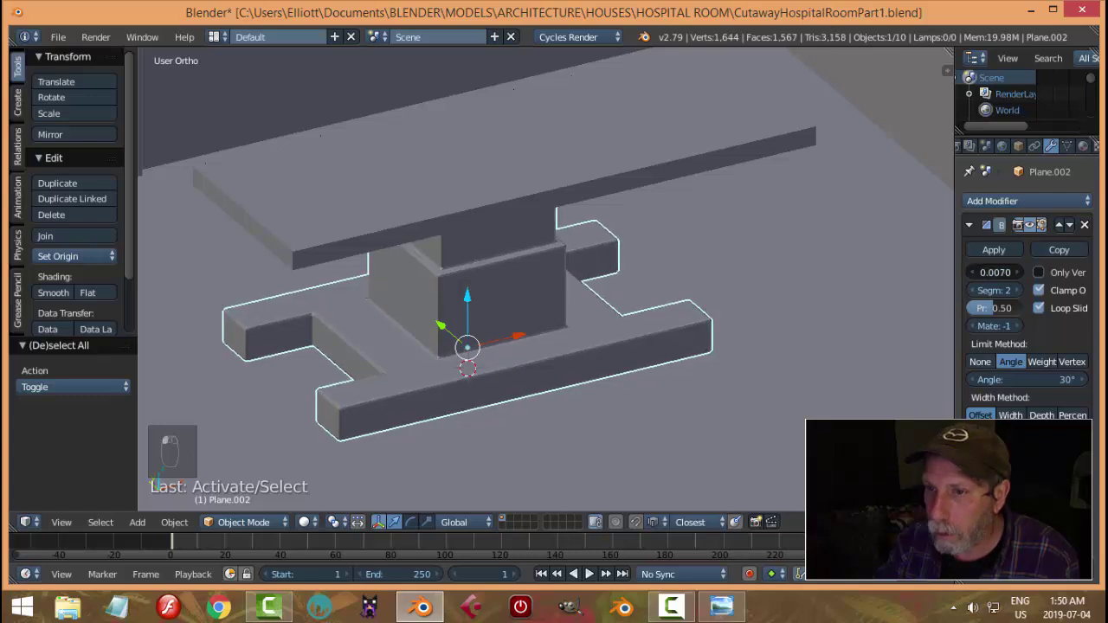
Deselect everything and zoom out to review the whole room and stand.
{"action": "key", "text": "a"}
{"action": "left_click", "coordinate": [707, 309]}
{"action": "left_click_drag", "start_coordinate": [706, 308], "coordinate": [624, 308]}
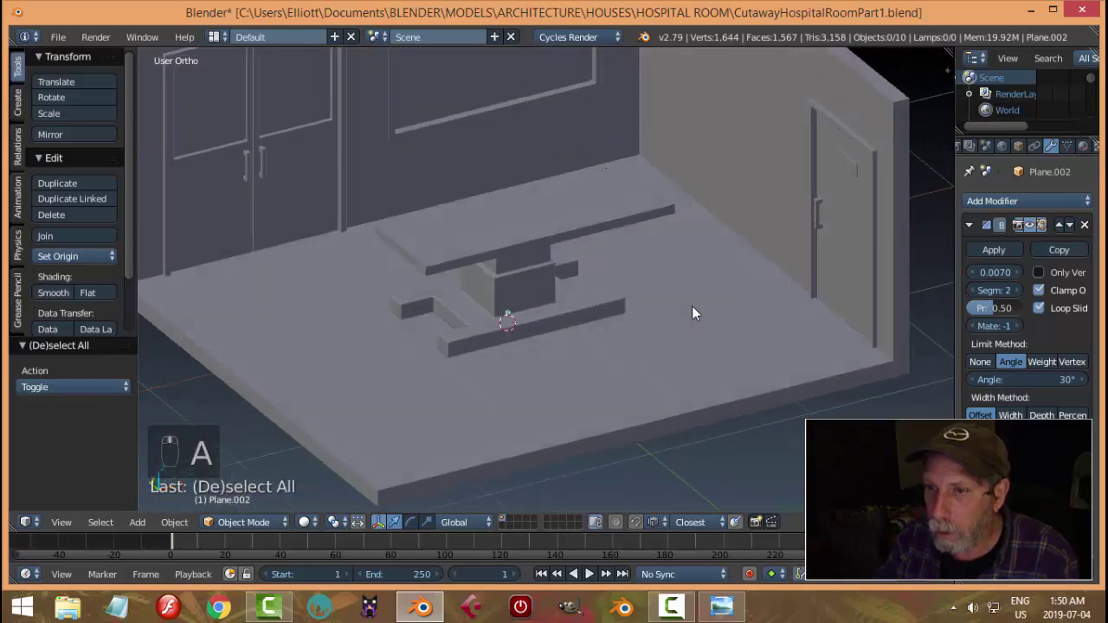
{"action": "left_click_drag", "start_coordinate": [552, 224], "coordinate": [554, 295]}
{"action": "left_click", "coordinate": [554, 295]}
Adjust the view of the counter and save the hospital room file.
{"action": "key", "text": "ctrl+l"}
{"action": "key", "text": "a"}
{"action": "left_click_drag", "start_coordinate": [636, 273], "coordinate": [590, 259]}
{"action": "key", "text": "ctrl+s"}
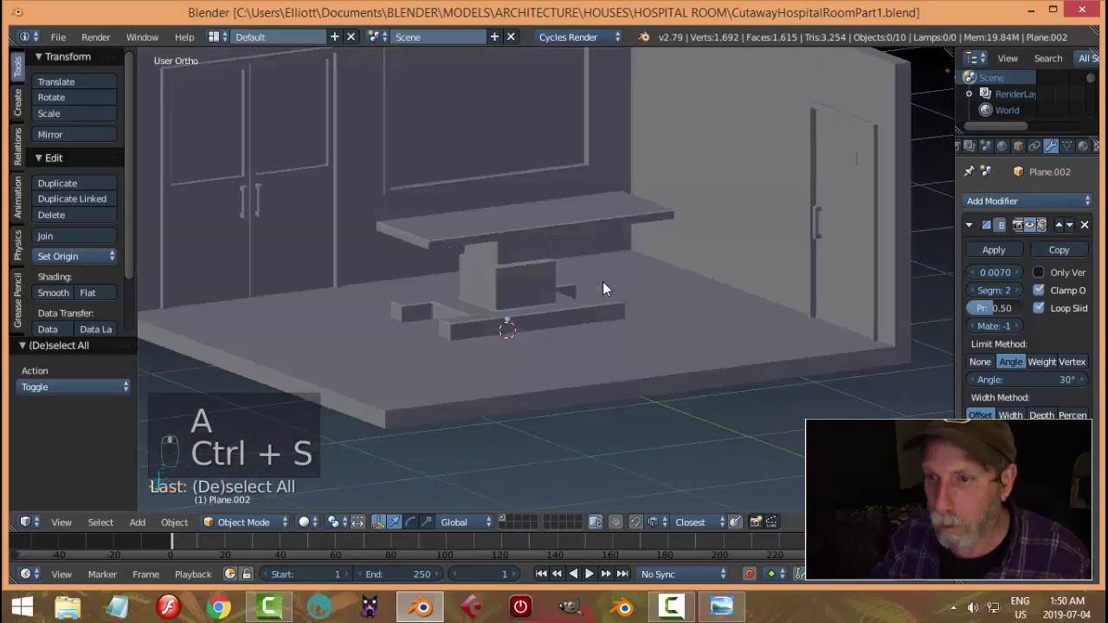
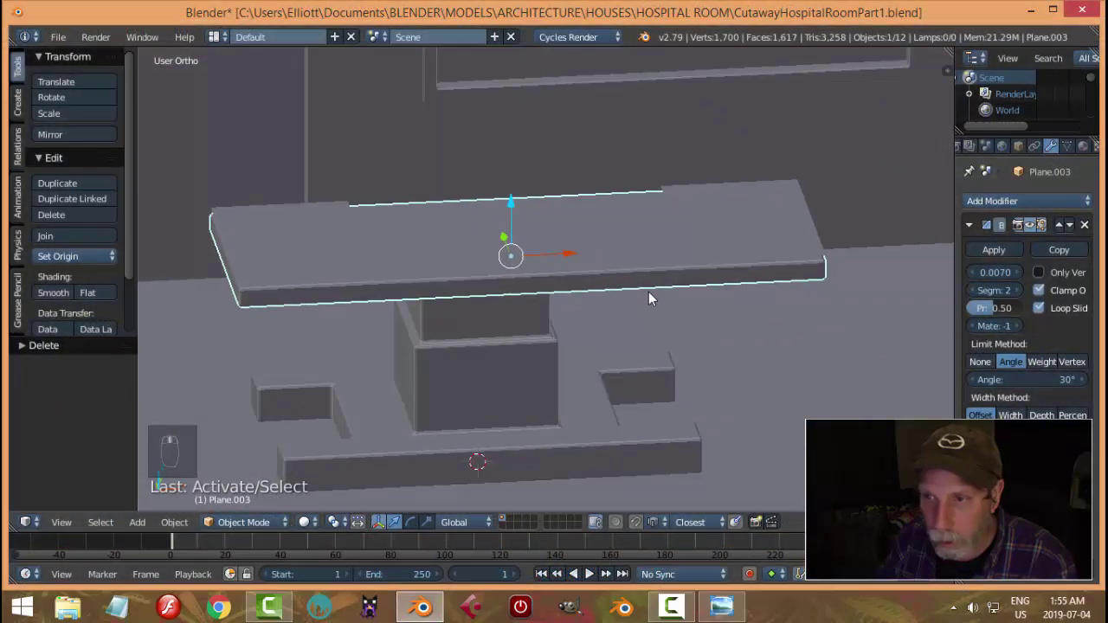
Duplicate the counter top and start shrinking the copy's vertices into a short slab in front wireframe view.
{"action": "key", "text": "shift+d"}
{"action": "left_click_drag", "start_coordinate": [520, 208], "coordinate": [524, 188]}
{"action": "key", "text": "Tab"}
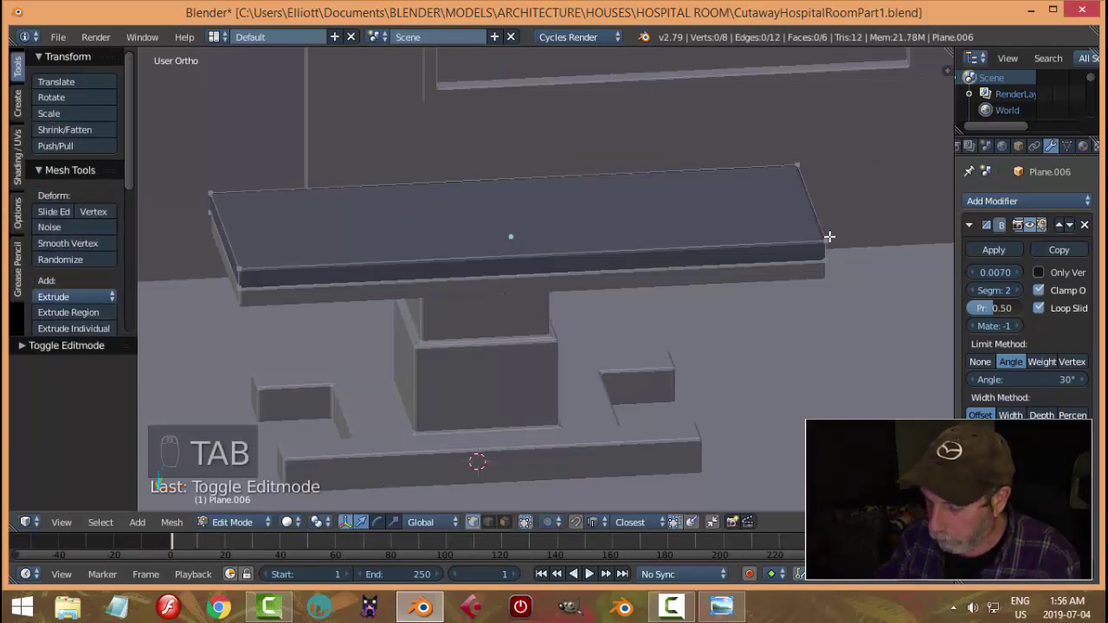
{"action": "key", "text": "KP_1"}
{"action": "key", "text": "a"}
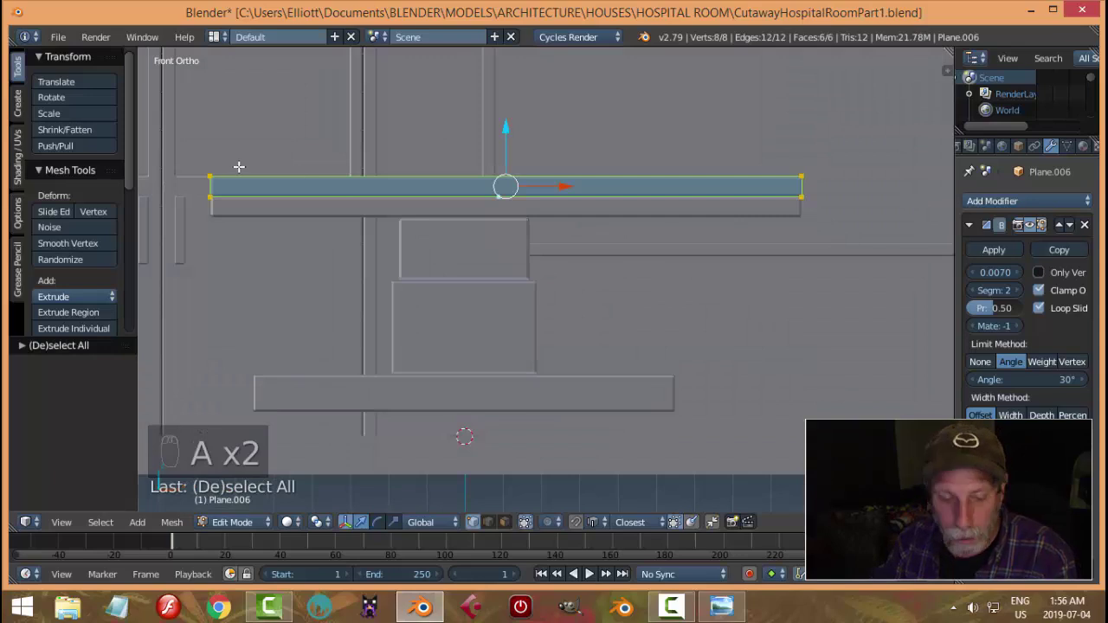
{"action": "key", "text": "z"}
{"action": "key", "text": "b"}
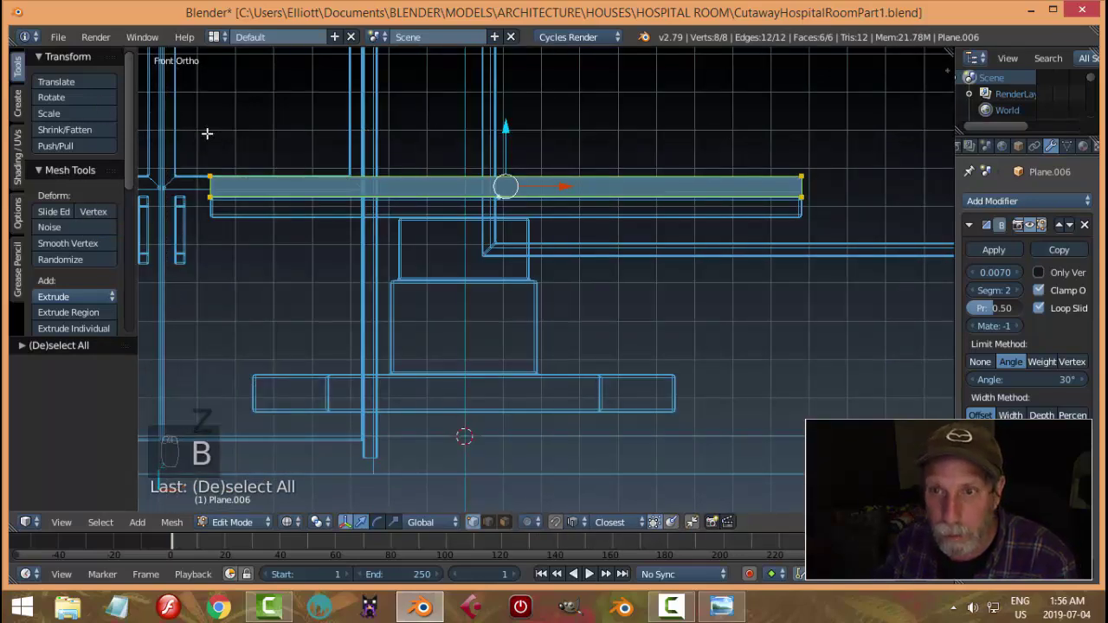
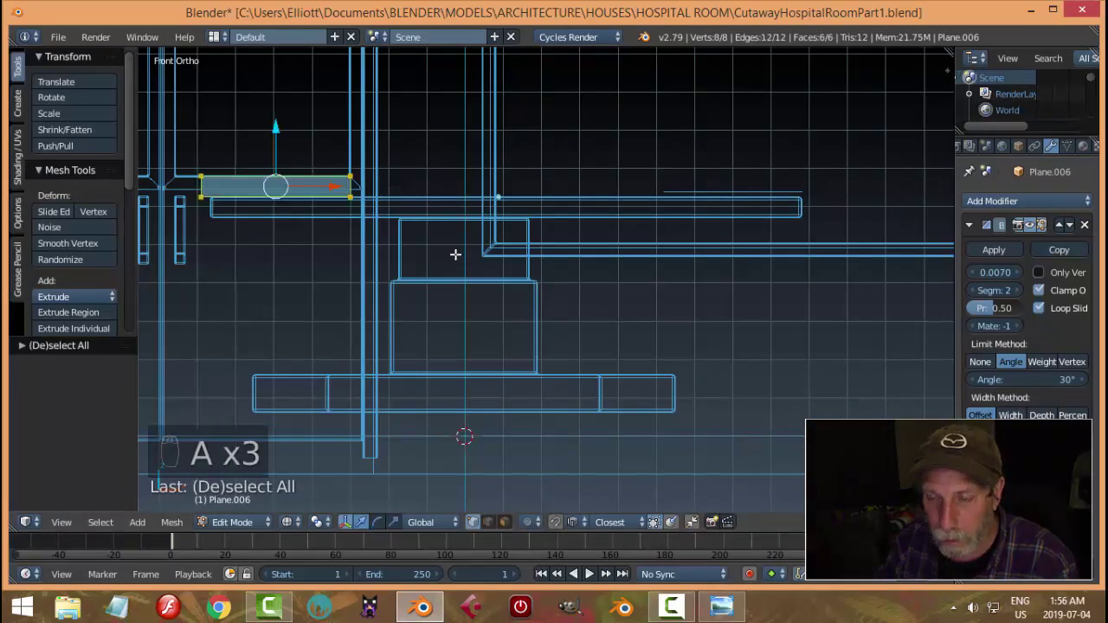
Finish the first small panel and turn the view to face the counter.
{"action": "key", "text": "Tab"}
{"action": "left_click_drag", "start_coordinate": [503, 263], "coordinate": [85, 225]}
{"action": "key", "text": "z"}
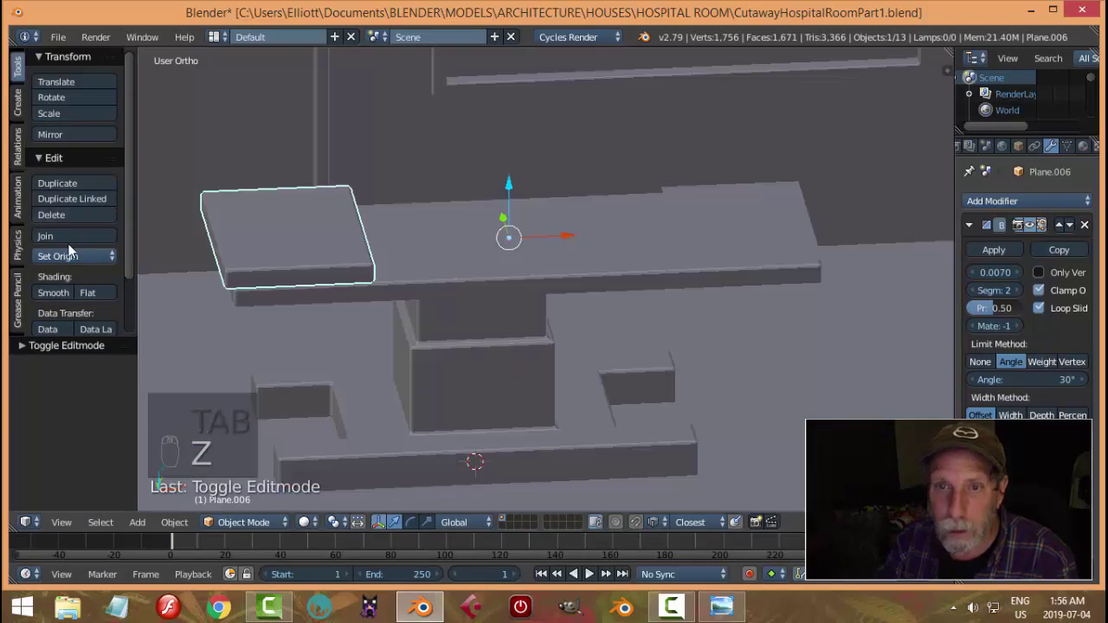
{"action": "left_click_drag", "start_coordinate": [74, 264], "coordinate": [107, 299]}
{"action": "key", "text": "a"}
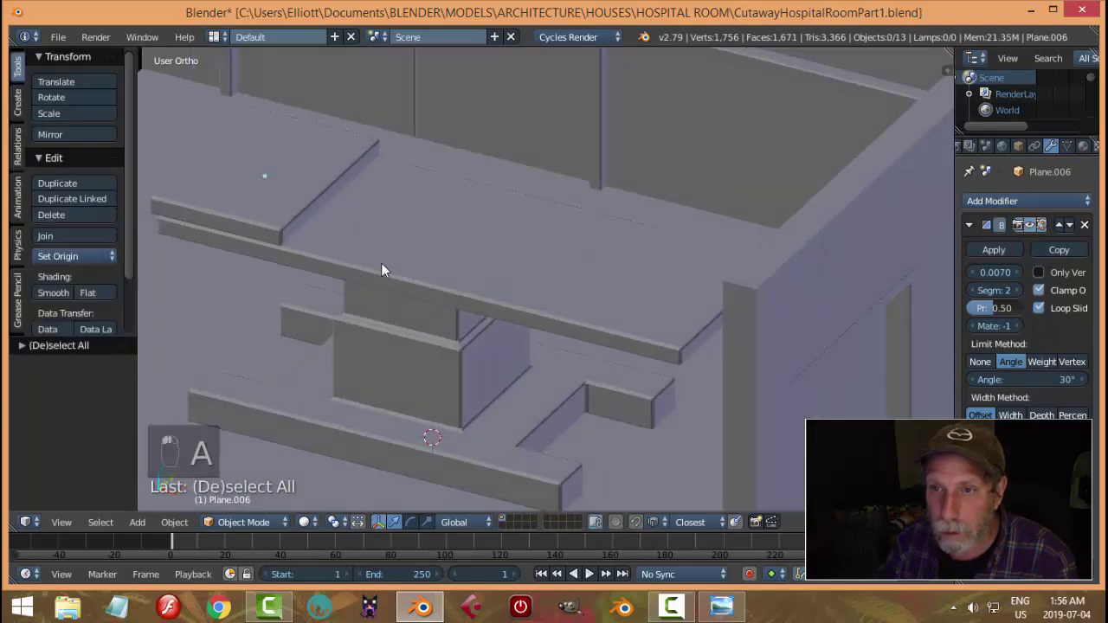
{"action": "middle_click", "coordinate": [404, 239]}
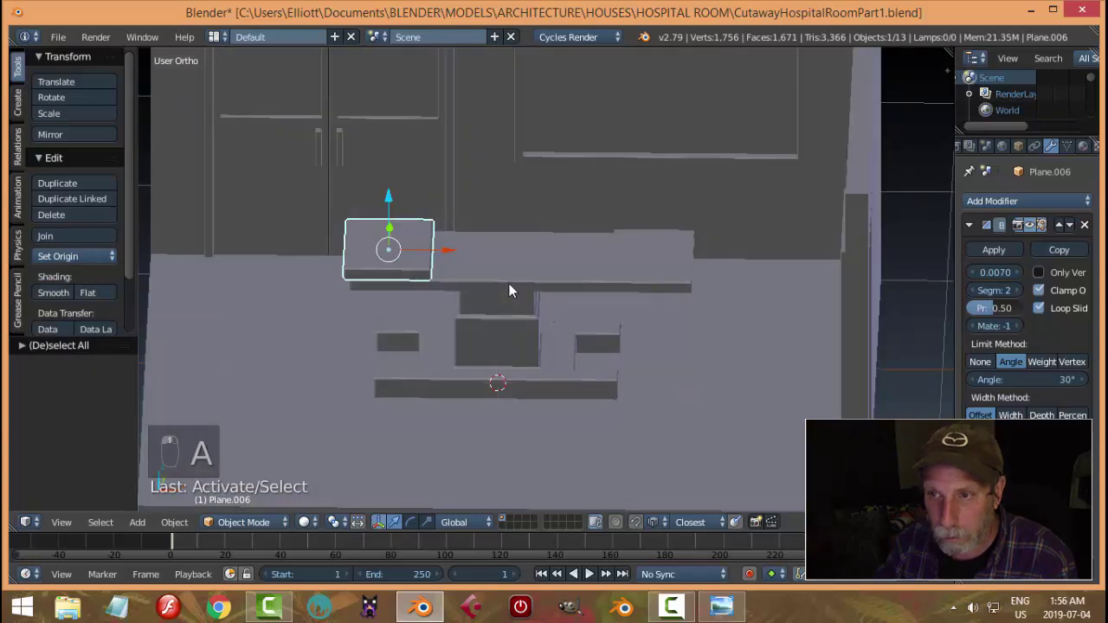
Duplicate the small panel and resize the copy from front wireframe view.
{"action": "key", "text": "shift+d"}
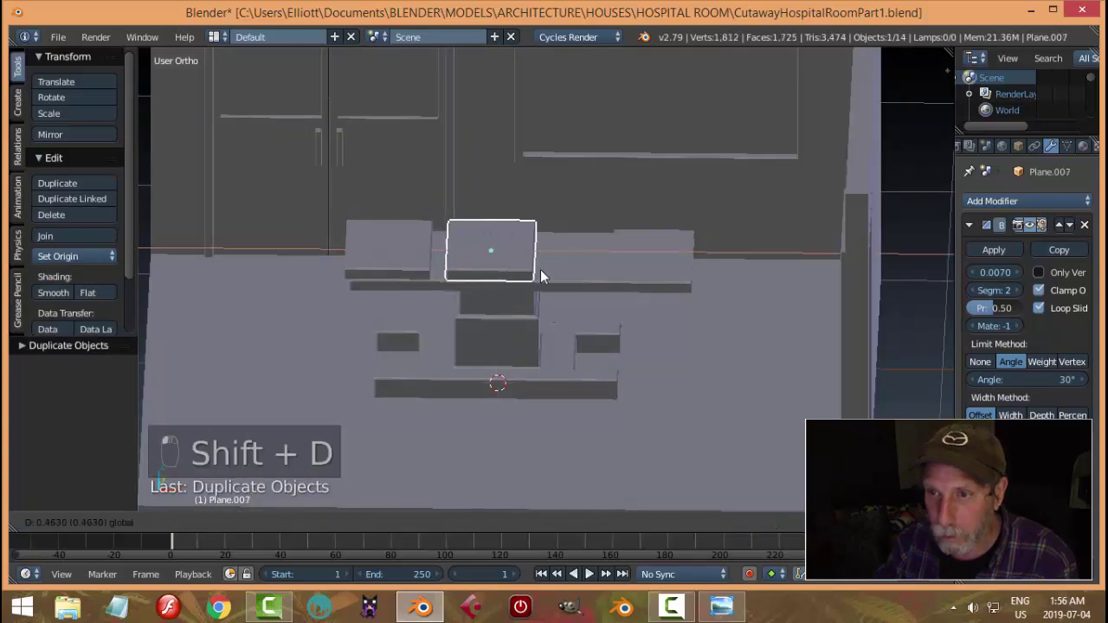
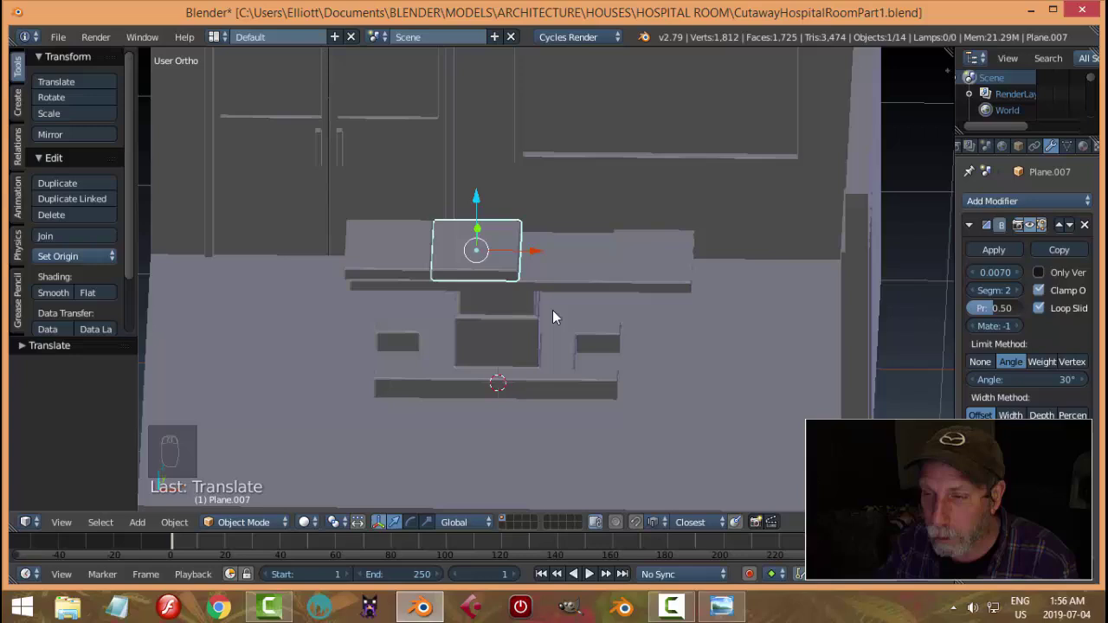
{"action": "key", "text": "Tab"}
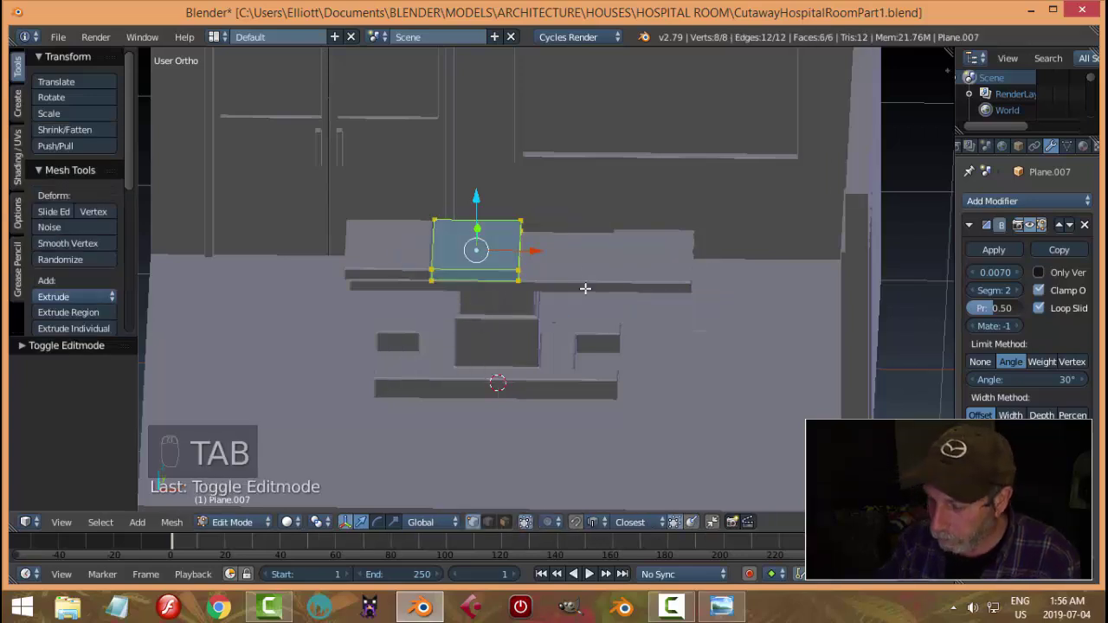
{"action": "key", "text": "KP_1"}
{"action": "key", "text": "a"}
{"action": "key", "text": "z"}
{"action": "key", "text": "b"}
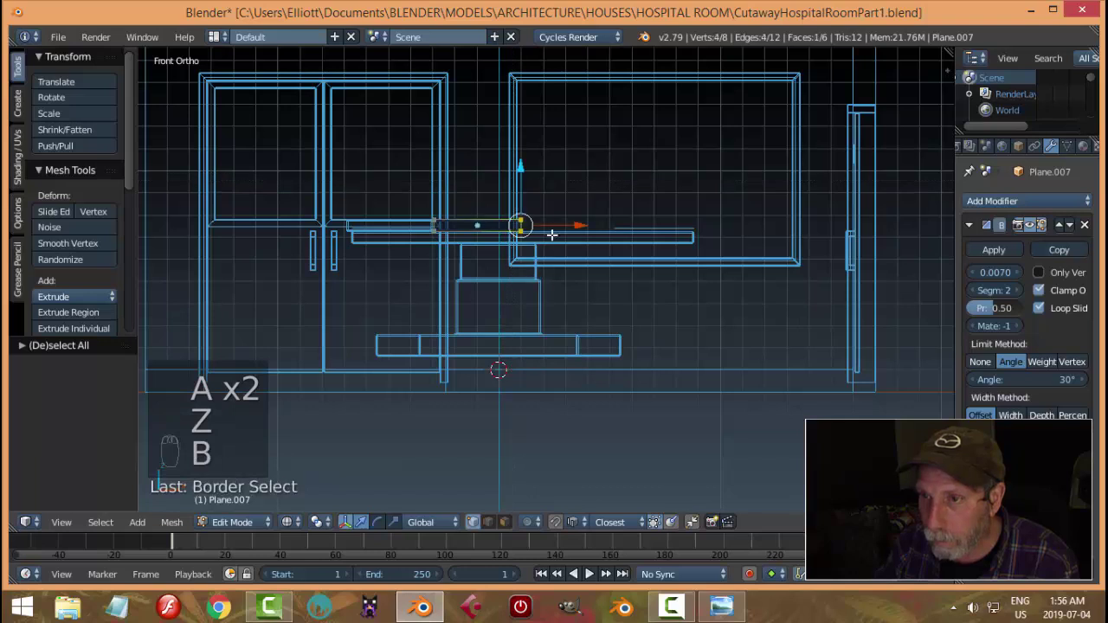
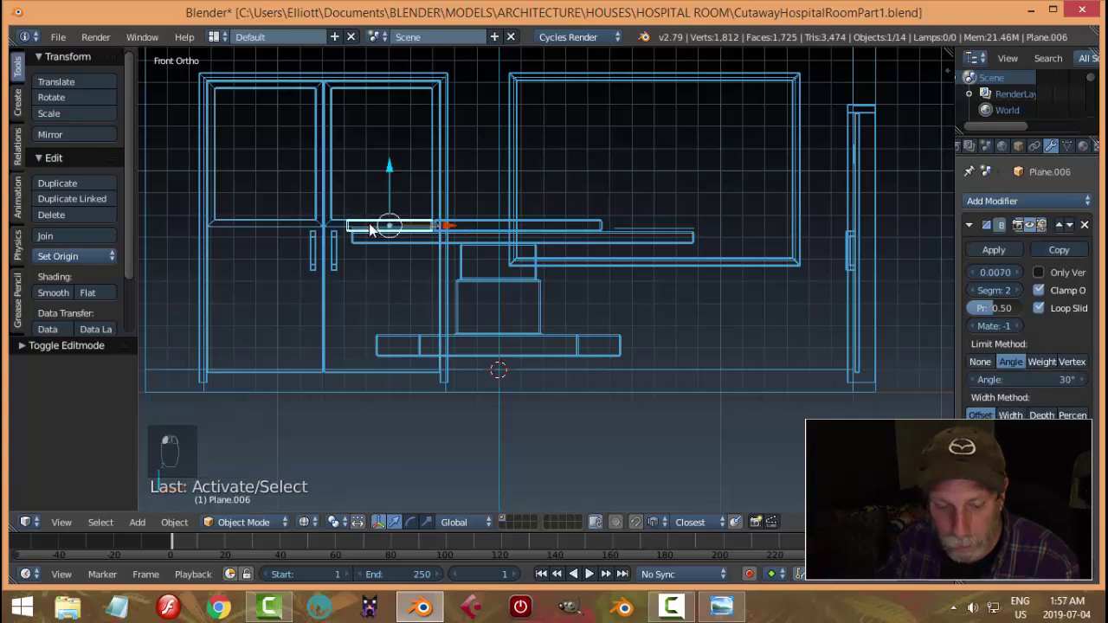
Duplicate a third panel and resize the middle one so the row spans the counter.
{"action": "key", "text": "shift+d"}
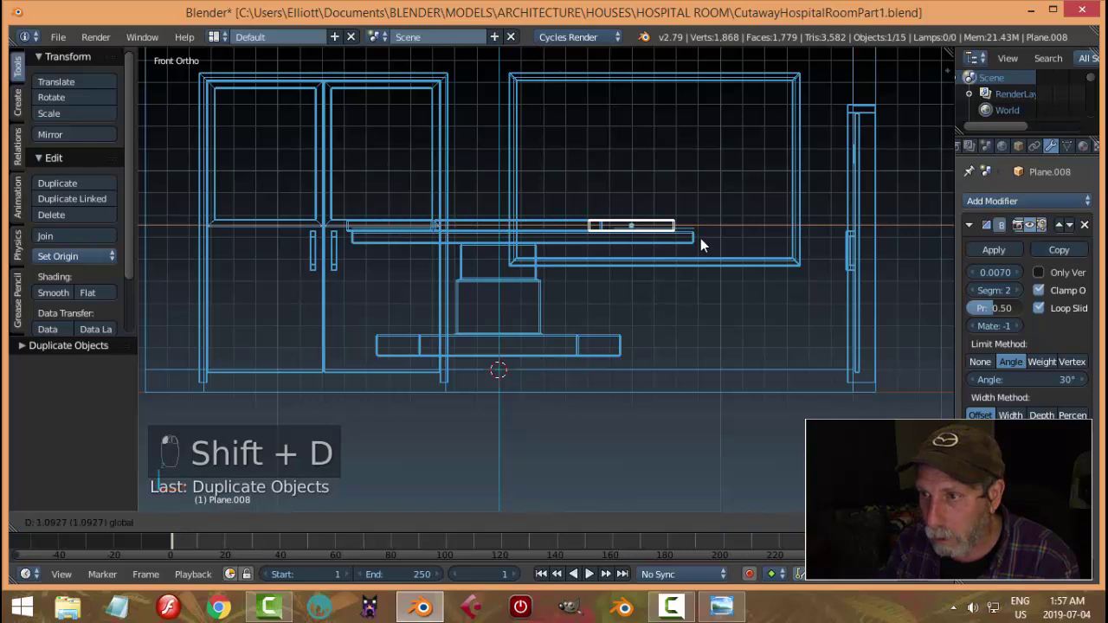
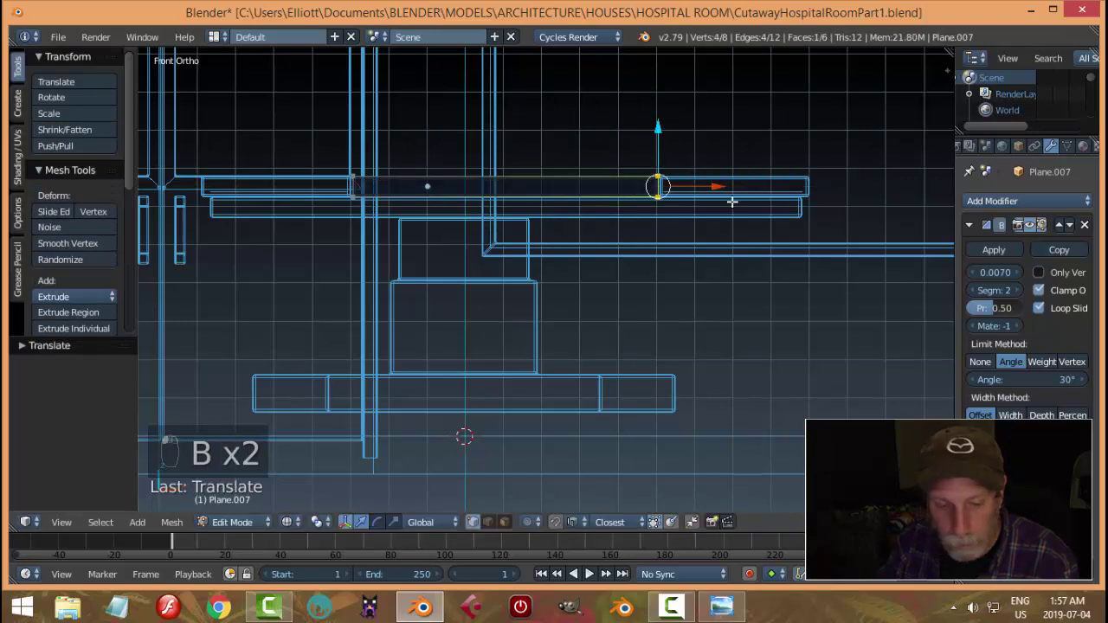
{"action": "key", "text": "a"}
{"action": "key", "text": "z"}
{"action": "key", "text": "Tab"}
{"action": "key", "text": "a"}
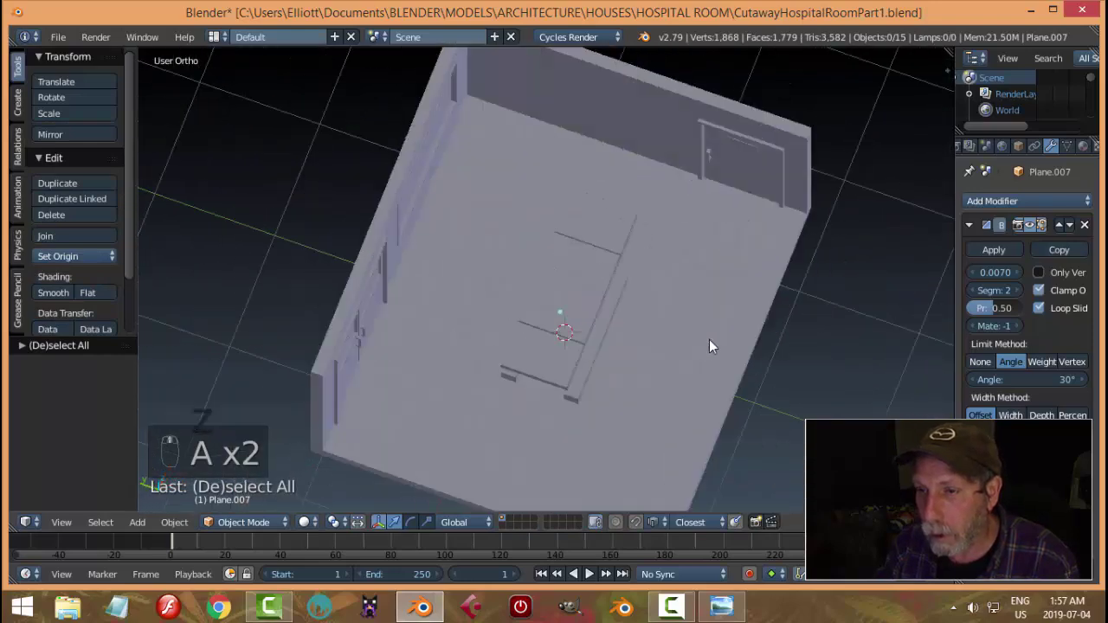
{"action": "left_click_drag", "start_coordinate": [663, 300], "coordinate": [731, 609]}
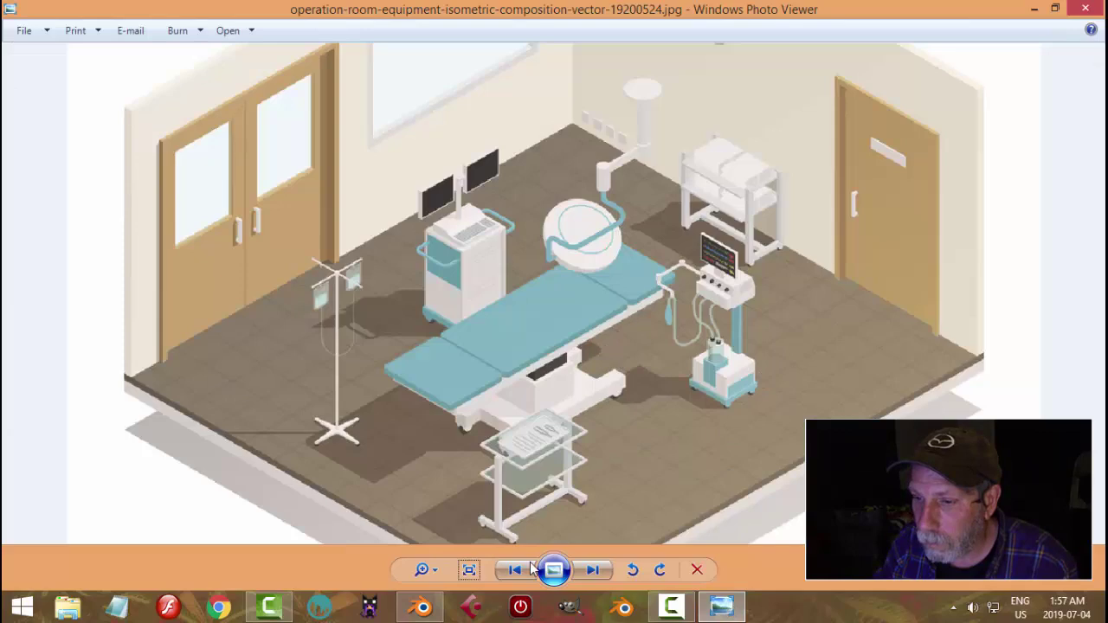
{"action": "left_click_drag", "start_coordinate": [632, 303], "coordinate": [629, 269]}
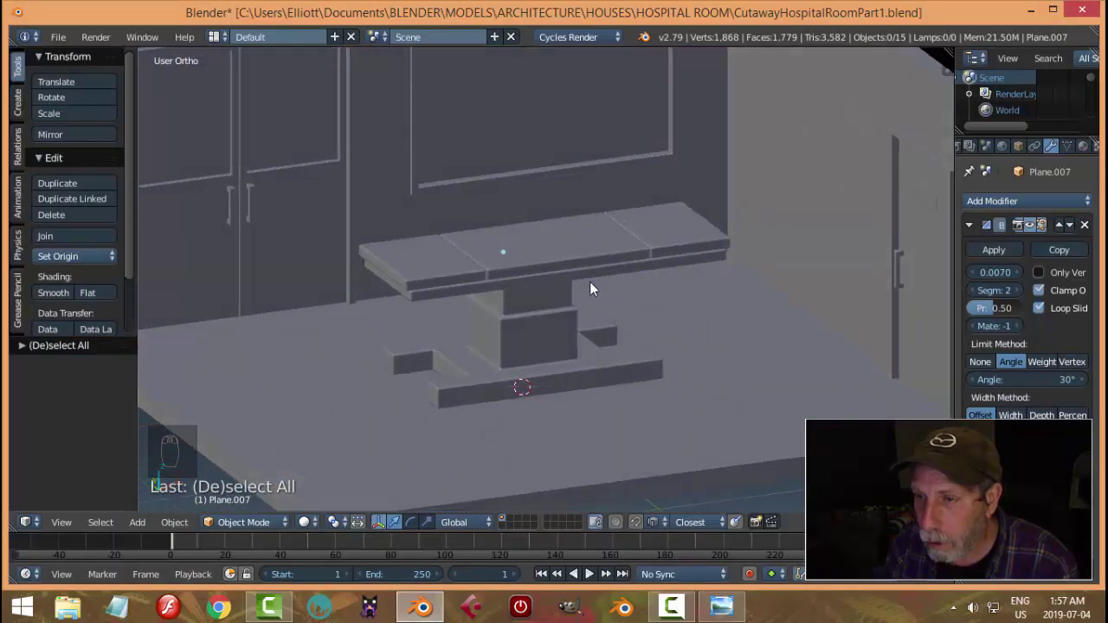
Select the panel row and scale the panels to their final size.
{"action": "left_click_drag", "start_coordinate": [461, 255], "coordinate": [696, 341]}
{"action": "left_click_drag", "start_coordinate": [695, 341], "coordinate": [677, 320]}
{"action": "key", "text": "s"}
{"action": "right_click", "coordinate": [677, 320]}
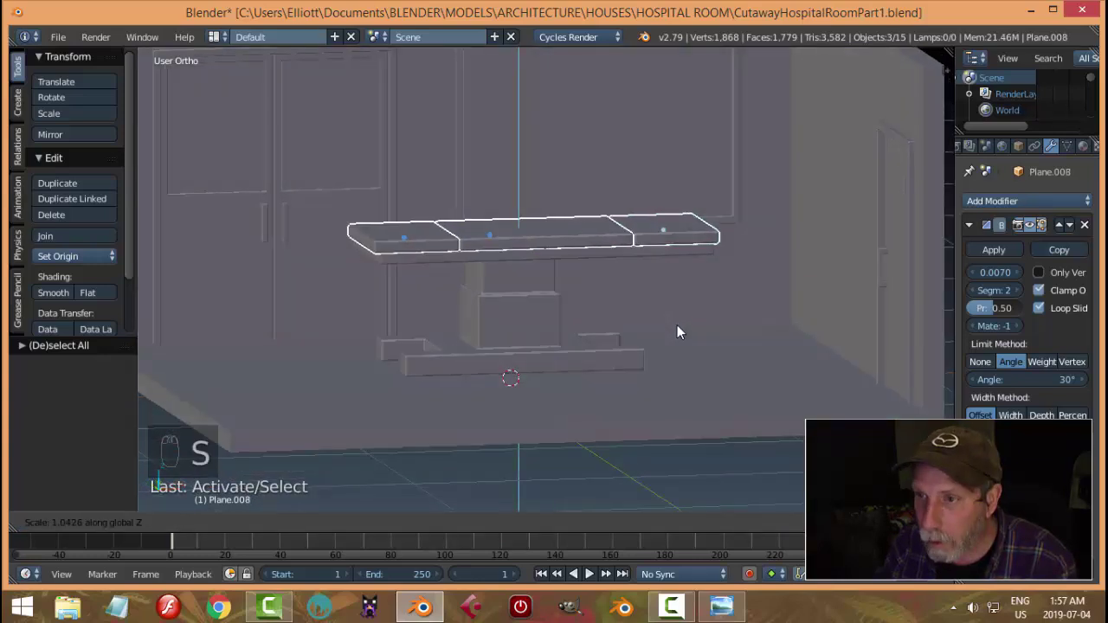
{"action": "left_click", "coordinate": [527, 185]}
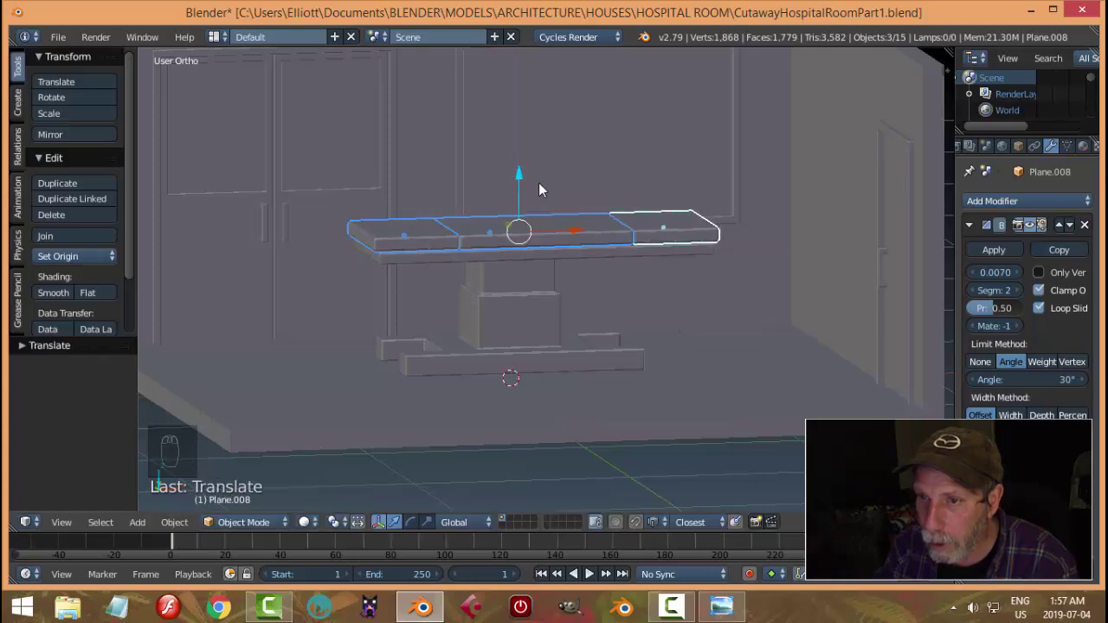
{"action": "key", "text": "a"}
Save the file, look over the operating table, and bring up the reference picture.
{"action": "left_click_drag", "start_coordinate": [645, 273], "coordinate": [626, 278]}
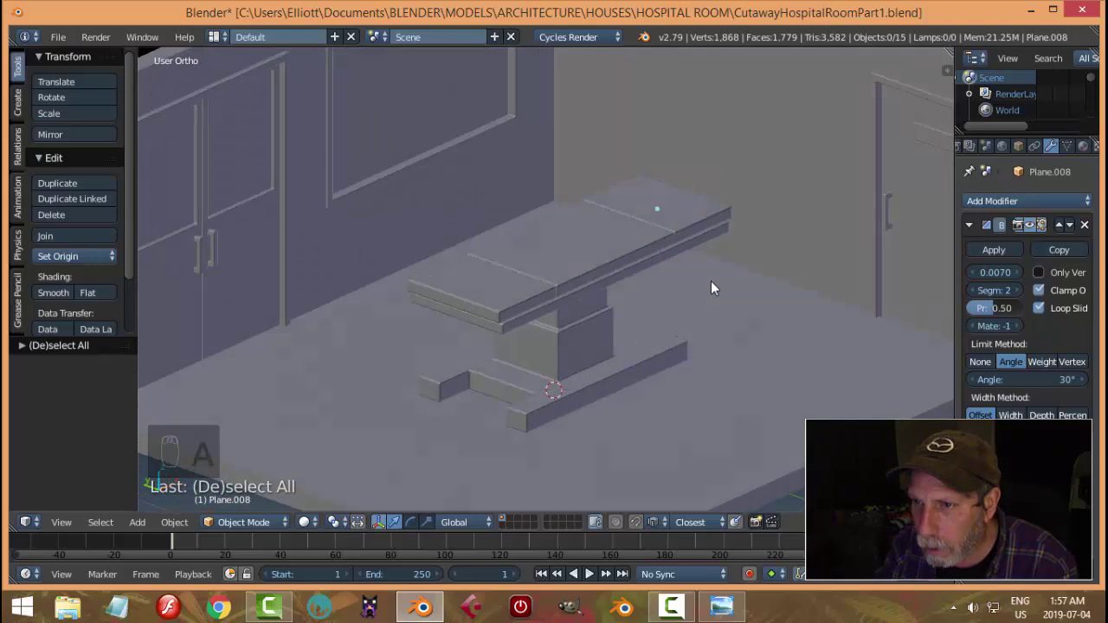
{"action": "key", "text": "ctrl+s"}
{"action": "key", "text": "KP_7"}
{"action": "key", "text": "g"}
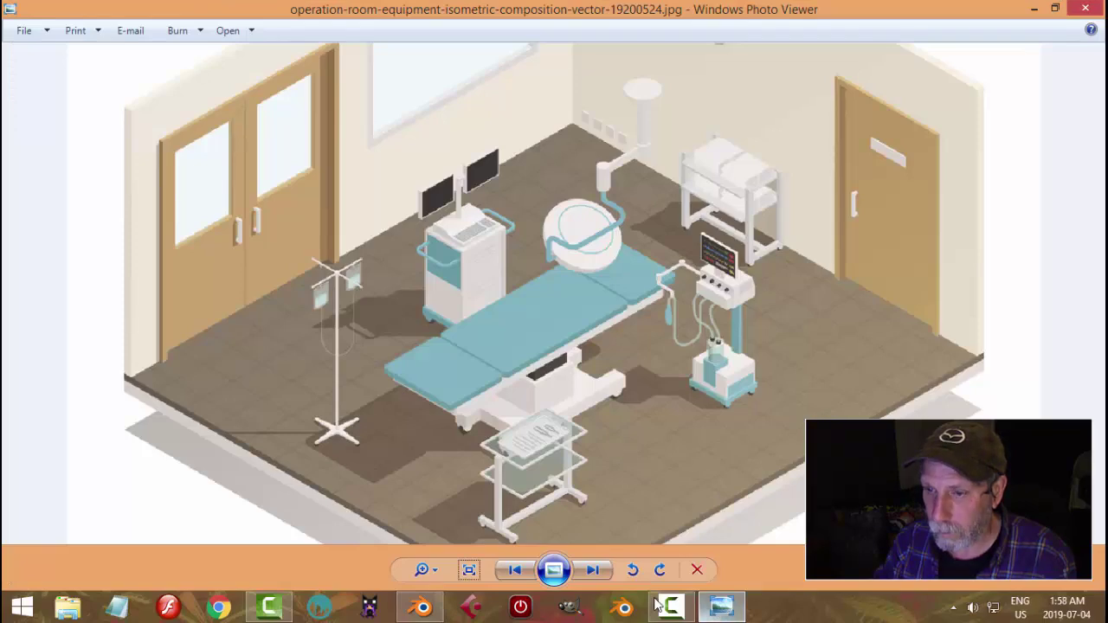
Study the reference JPG, return to Blender and delete the stray plane object.
{"action": "left_click_drag", "start_coordinate": [575, 366], "coordinate": [569, 282]}
{"action": "left_click_drag", "start_coordinate": [569, 282], "coordinate": [639, 310]}
{"action": "left_click_drag", "start_coordinate": [642, 323], "coordinate": [668, 244]}
{"action": "left_click", "coordinate": [668, 244]}
{"action": "key", "text": "x"}
{"action": "left_click_drag", "start_coordinate": [654, 320], "coordinate": [710, 316]}
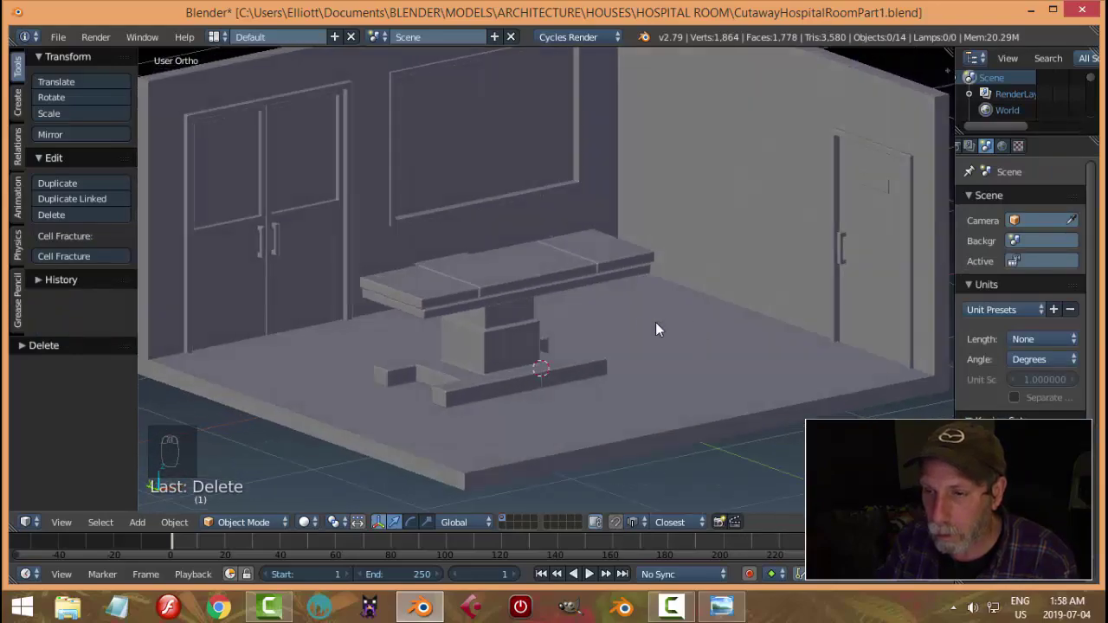
Remove the leftover piece on the table top and save the file.
{"action": "left_click_drag", "start_coordinate": [633, 329], "coordinate": [633, 381]}
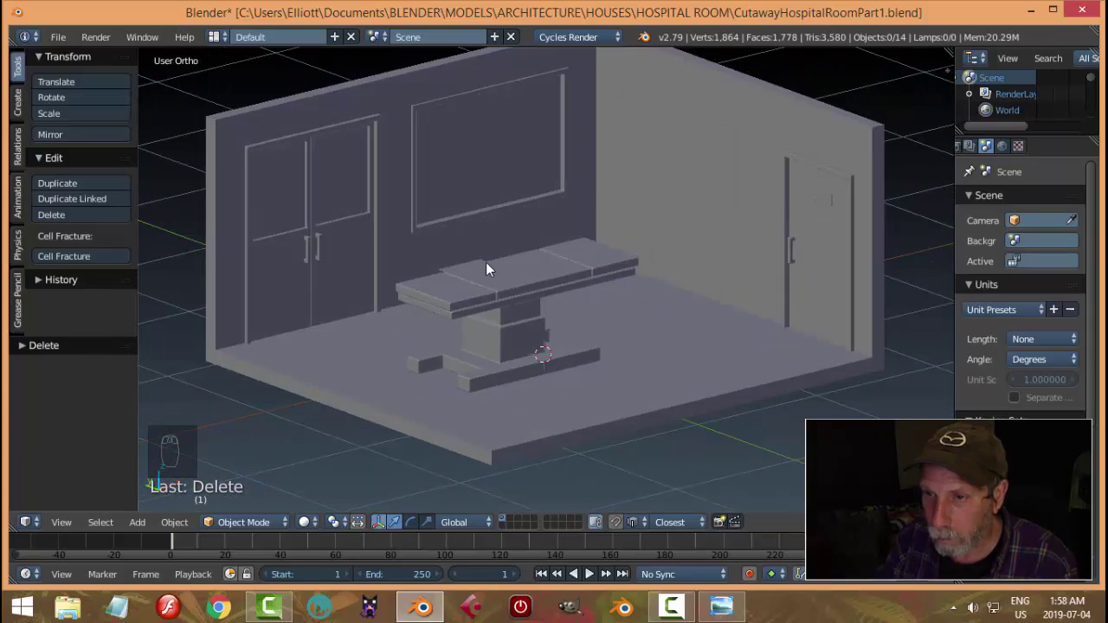
{"action": "left_click_drag", "start_coordinate": [494, 280], "coordinate": [296, 219]}
{"action": "left_click_drag", "start_coordinate": [296, 219], "coordinate": [551, 283]}
{"action": "key", "text": "x"}
{"action": "left_click", "coordinate": [497, 265]}
{"action": "key", "text": "h"}
{"action": "key", "text": "alt+h"}
{"action": "key", "text": "a"}
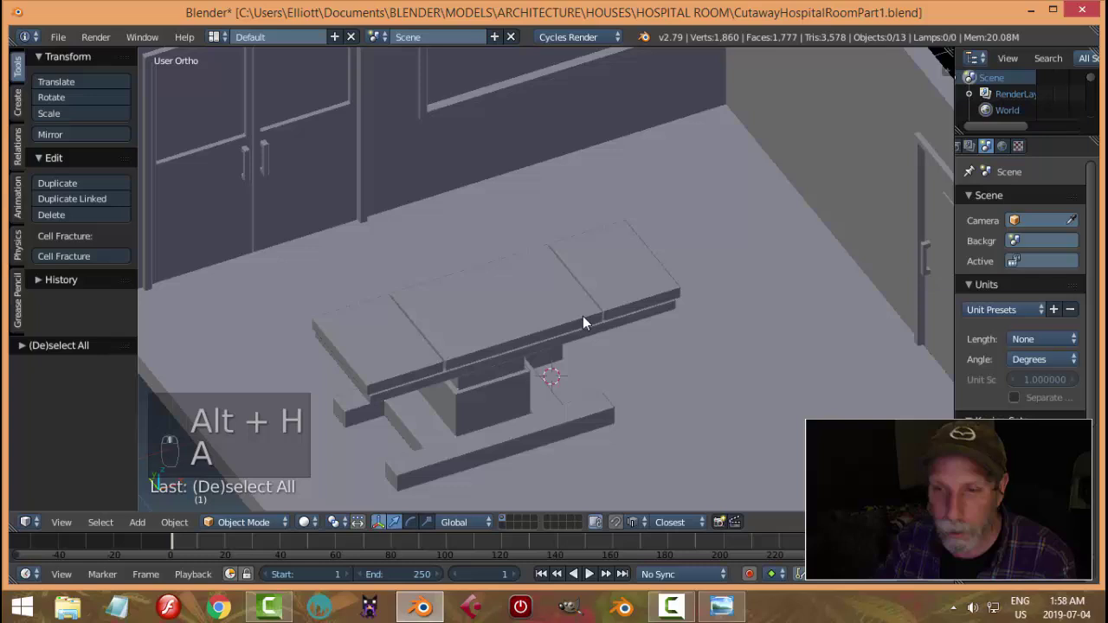
{"action": "key", "text": "ctrl+s"}
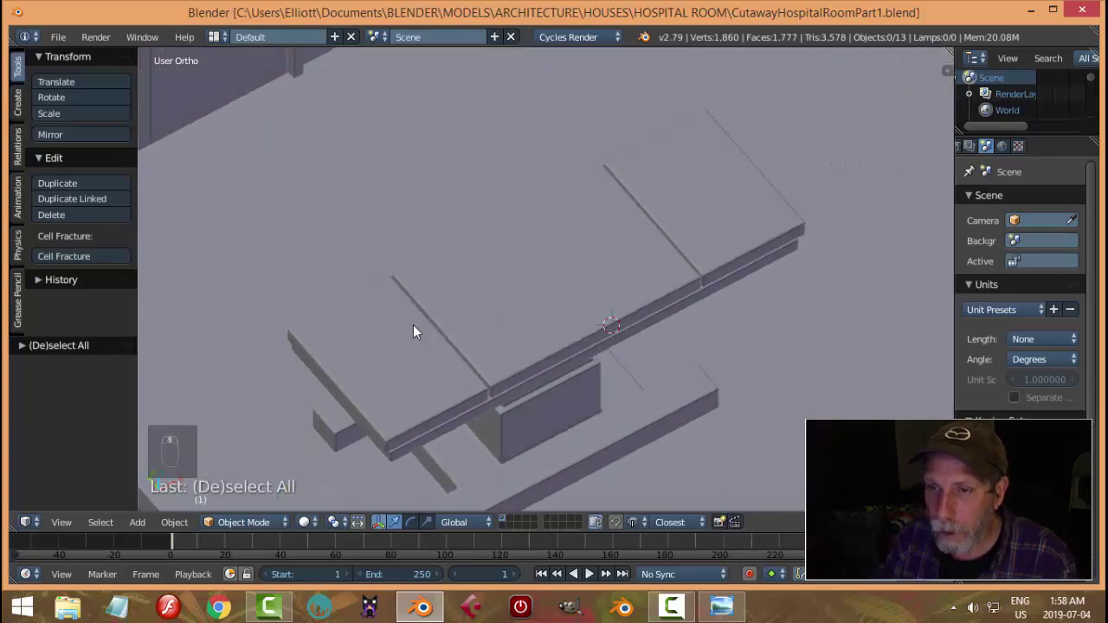
Shape the pad faces at the slab's left end with bevelled corner edges.
{"action": "key", "text": "Tab"}
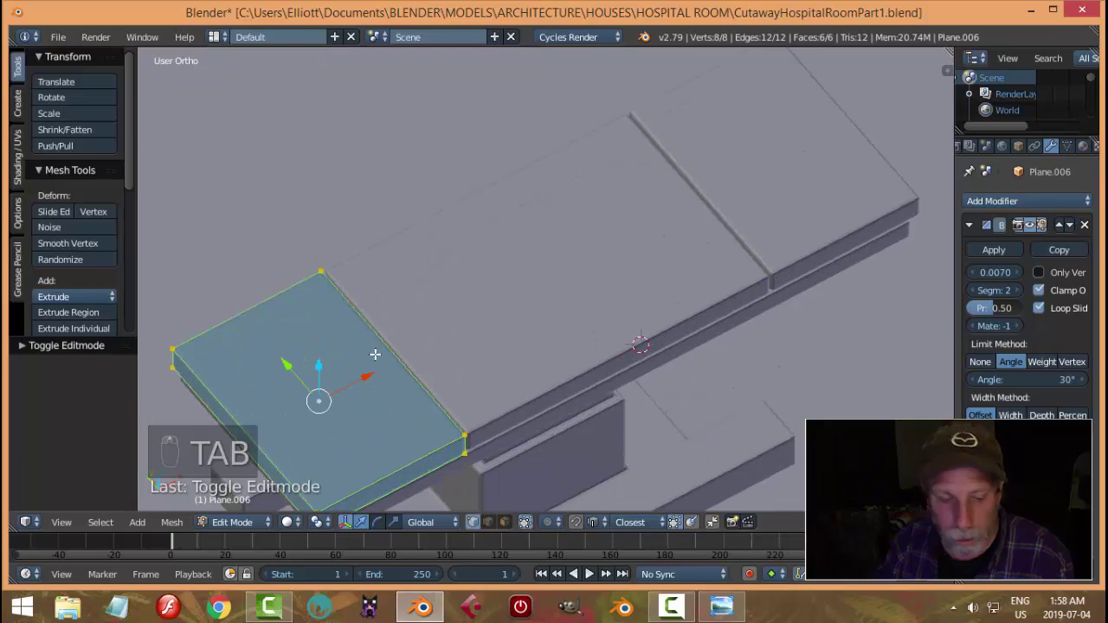
{"action": "key", "text": "a"}
{"action": "key", "text": "ctrl+Tab"}
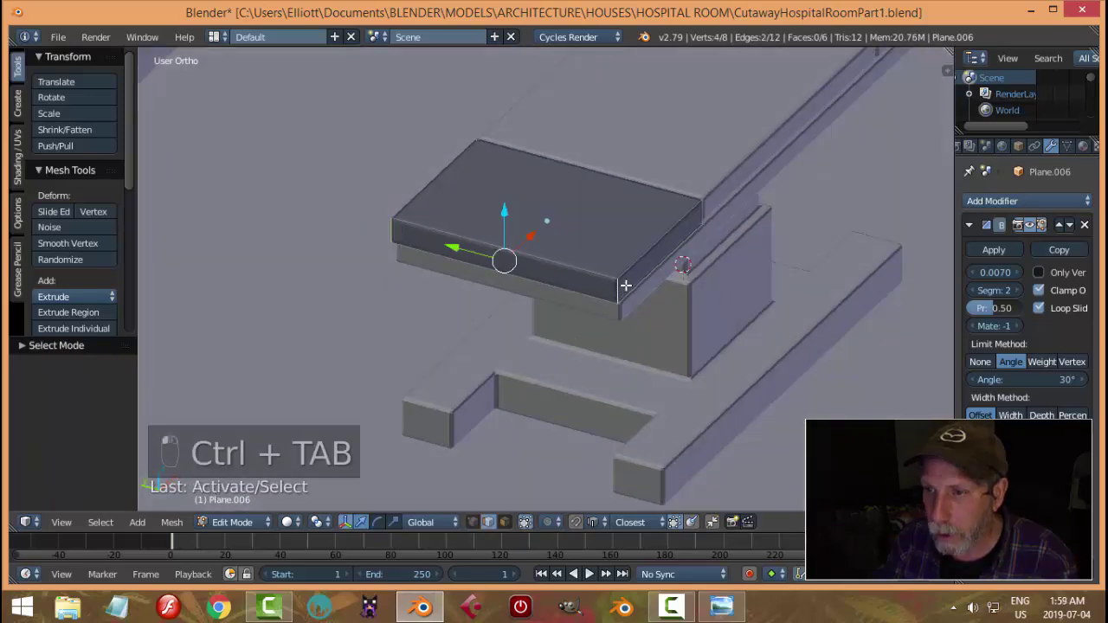
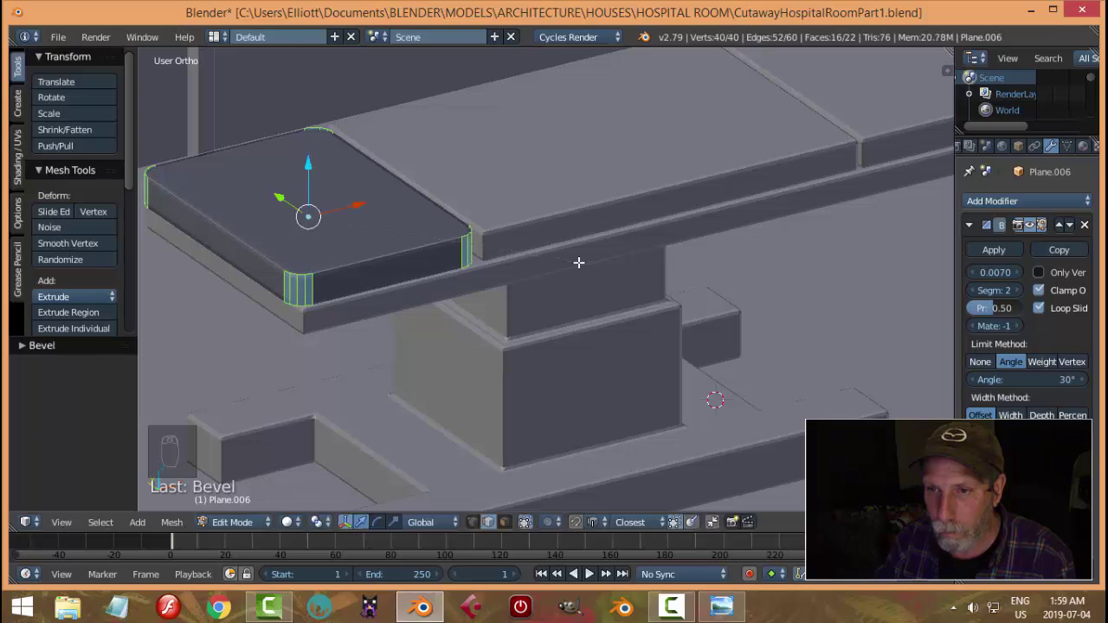
{"action": "key", "text": "Tab"}
{"action": "left_click_drag", "start_coordinate": [565, 250], "coordinate": [540, 289]}
{"action": "left_click_drag", "start_coordinate": [540, 289], "coordinate": [540, 287]}
{"action": "middle_click", "coordinate": [527, 272]}
{"action": "left_click_drag", "start_coordinate": [545, 237], "coordinate": [553, 215]}
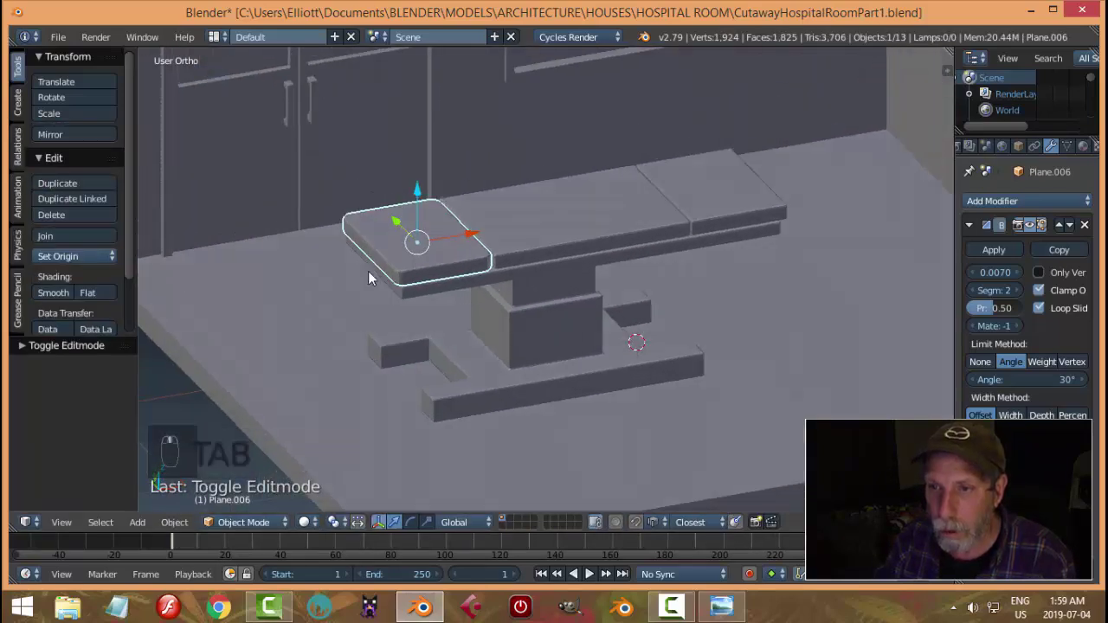
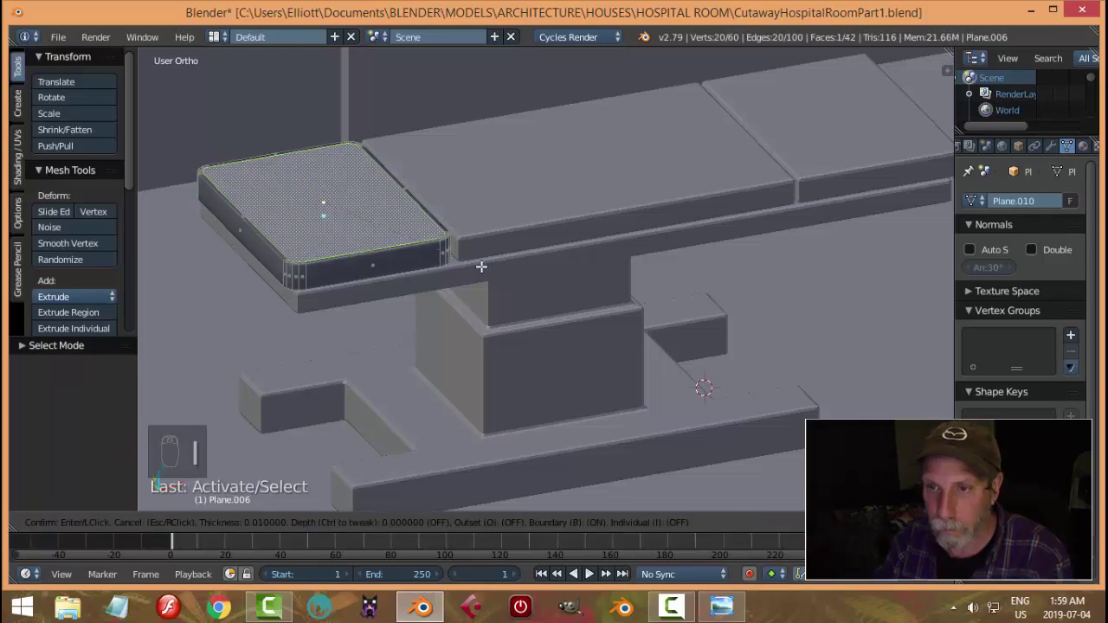
Separate the pad into its own object and extrude its top face for thickness.
{"action": "key", "text": "Tab"}
{"action": "key", "text": "a"}
{"action": "left_click_drag", "start_coordinate": [428, 193], "coordinate": [510, 214]}
{"action": "left_click", "coordinate": [510, 214]}
{"action": "key", "text": "shift+h"}
{"action": "left_click_drag", "start_coordinate": [466, 249], "coordinate": [349, 361]}
{"action": "key", "text": "Tab"}
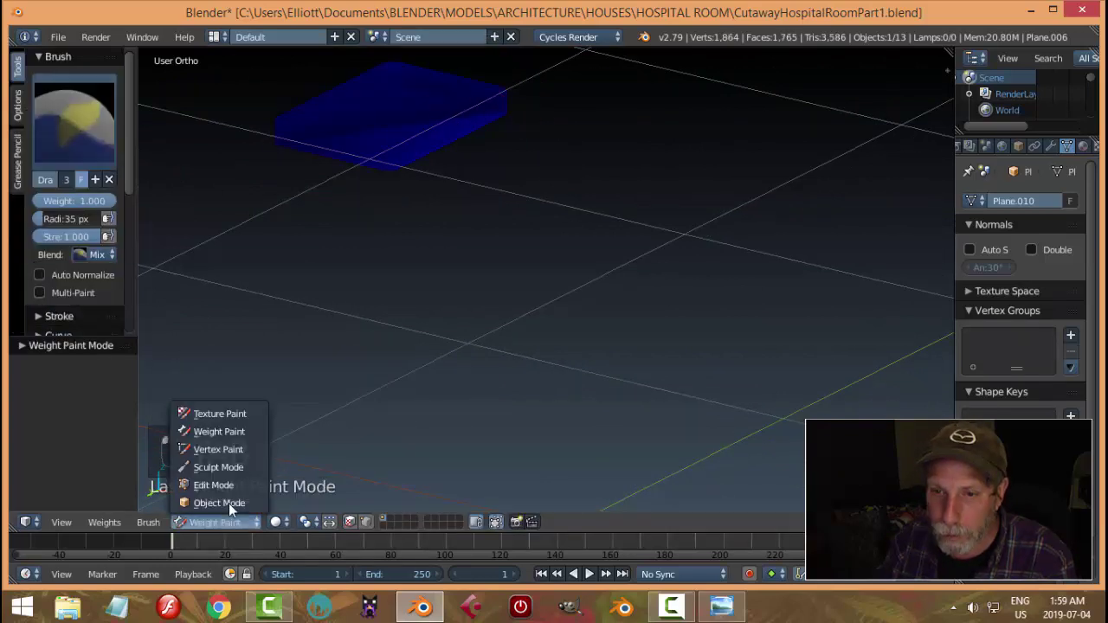
Finish the left cushion pad's mesh and unhide the rest of the table.
{"action": "key", "text": "Tab"}
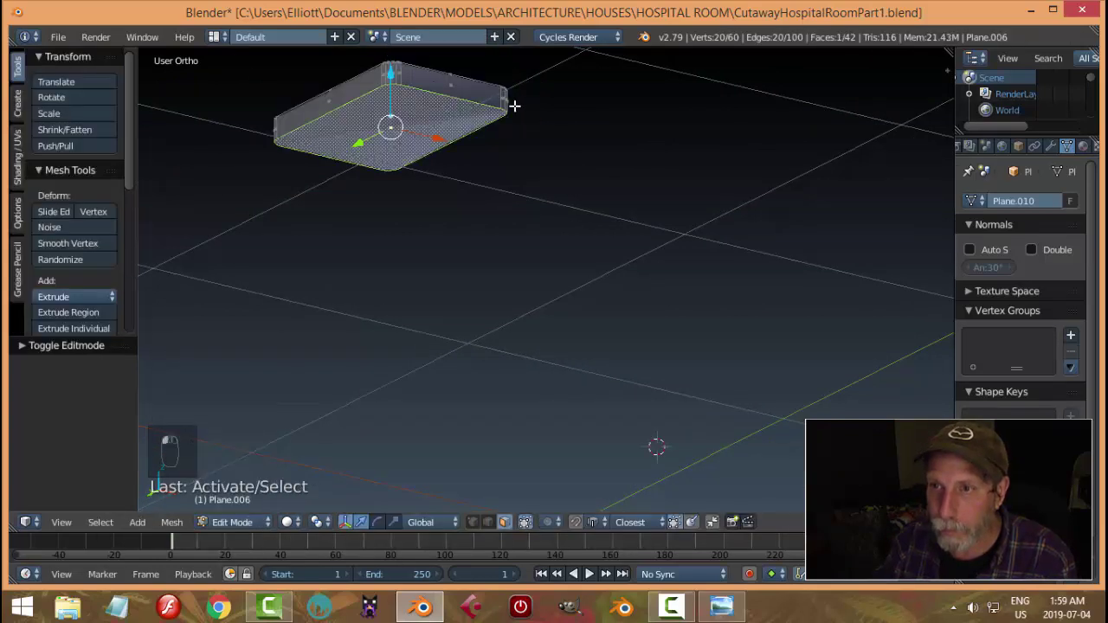
{"action": "key", "text": "i"}
{"action": "key", "text": "a"}
{"action": "key", "text": "Tab"}
{"action": "key", "text": "a"}
{"action": "left_click_drag", "start_coordinate": [507, 189], "coordinate": [556, 225]}
{"action": "key", "text": "alt+h"}
{"action": "key", "text": "a"}
{"action": "left_click_drag", "start_coordinate": [536, 247], "coordinate": [612, 243]}
{"action": "key", "text": "Tab"}
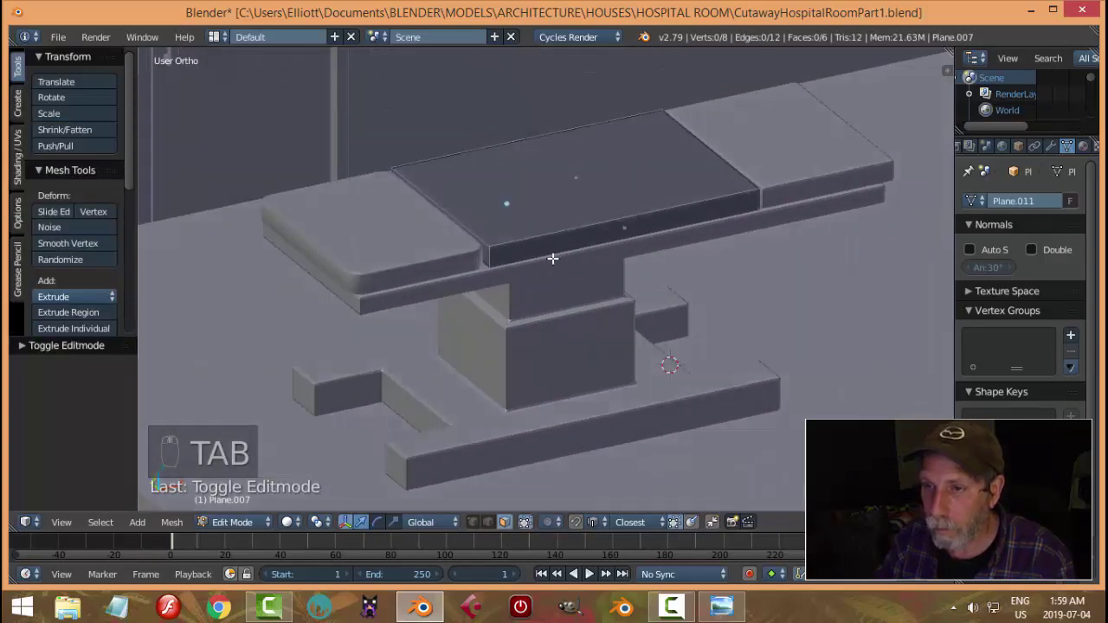
{"action": "key", "text": "ctrl+Tab"}
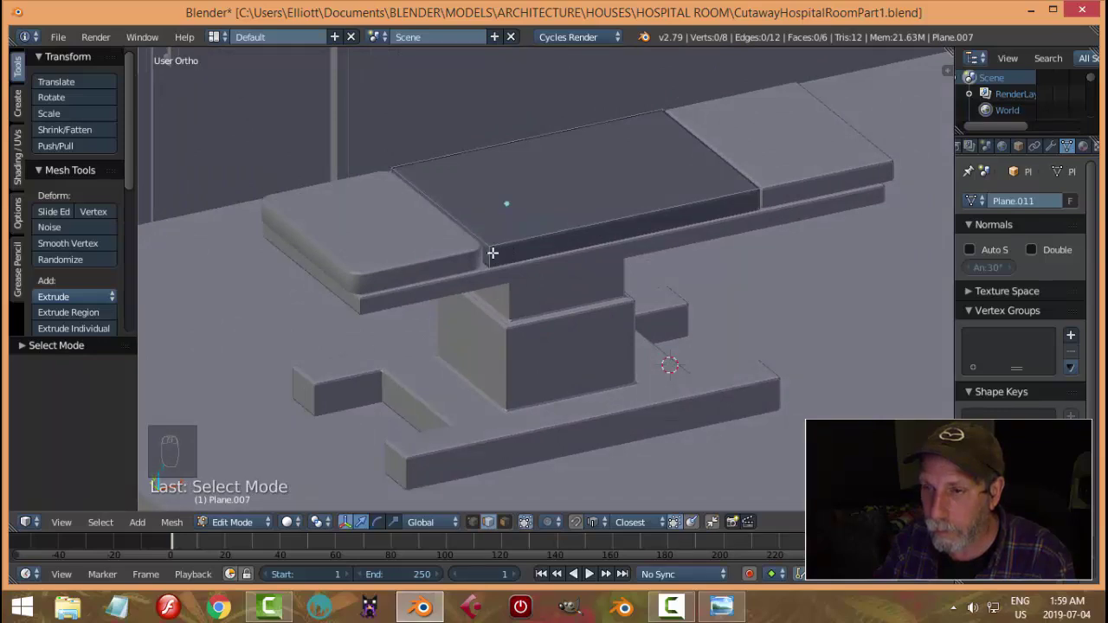
{"action": "key", "text": "Tab"}
{"action": "left_click_drag", "start_coordinate": [569, 219], "coordinate": [620, 227]}
{"action": "key", "text": "h"}
{"action": "middle_click", "coordinate": [571, 244]}
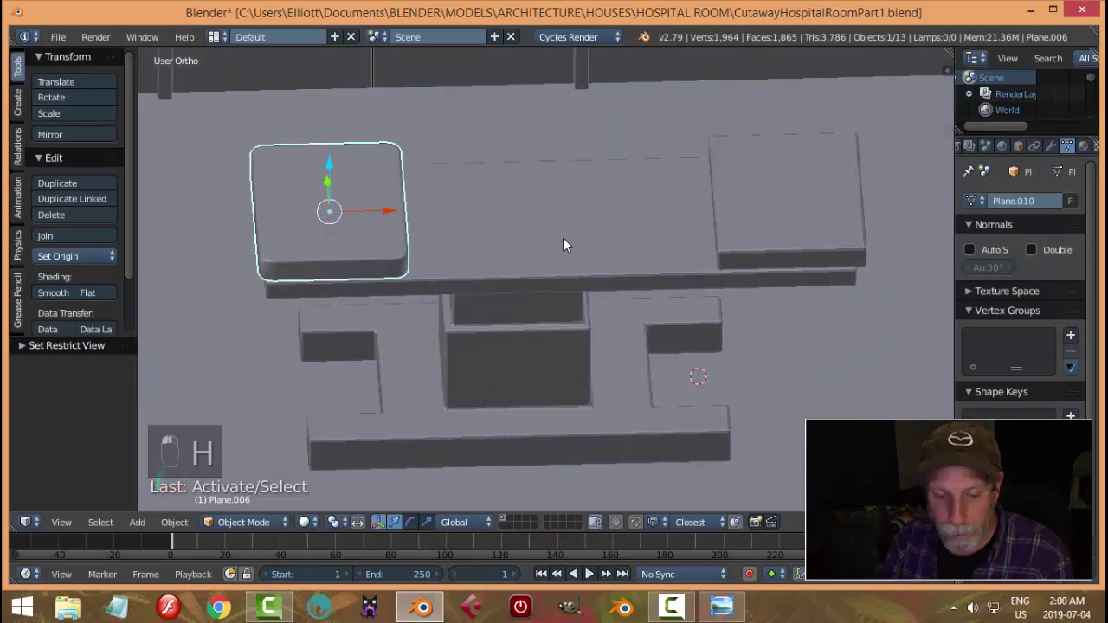
Duplicate the left pad to the table's middle and stretch it to meet the right pad.
{"action": "key", "text": "shift+d"}
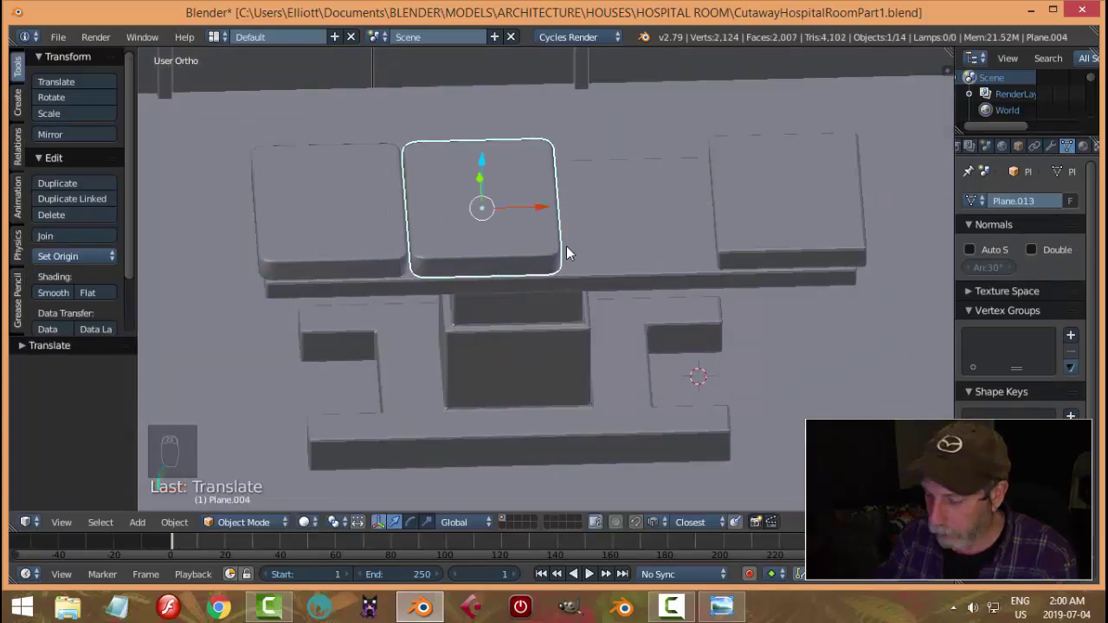
{"action": "key", "text": "KP_1"}
{"action": "key", "text": "z"}
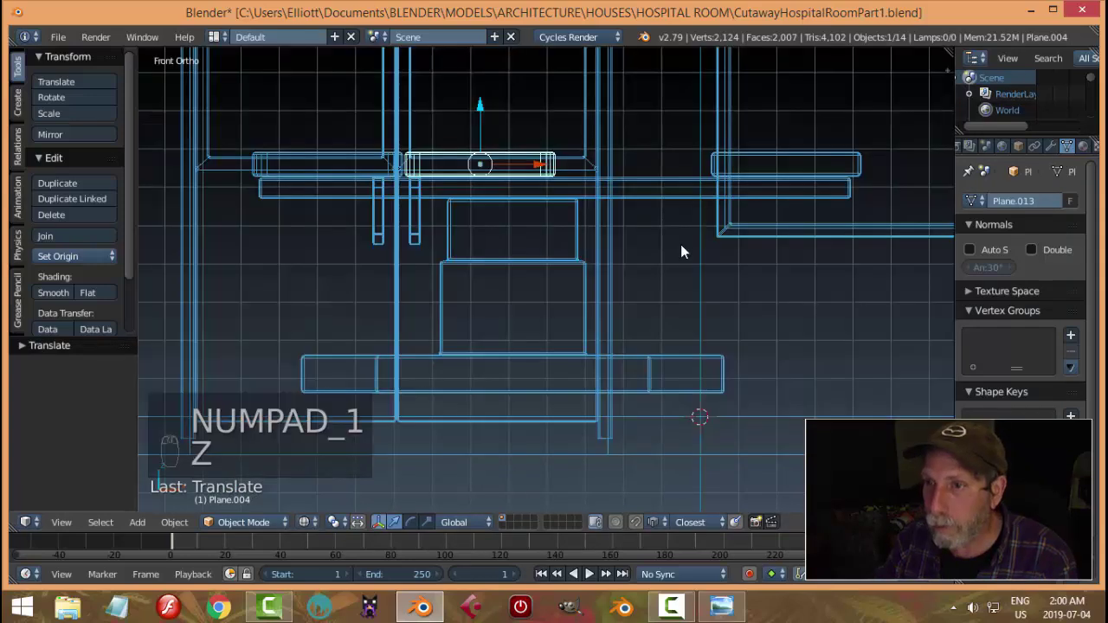
{"action": "key", "text": "Tab"}
{"action": "key", "text": "b"}
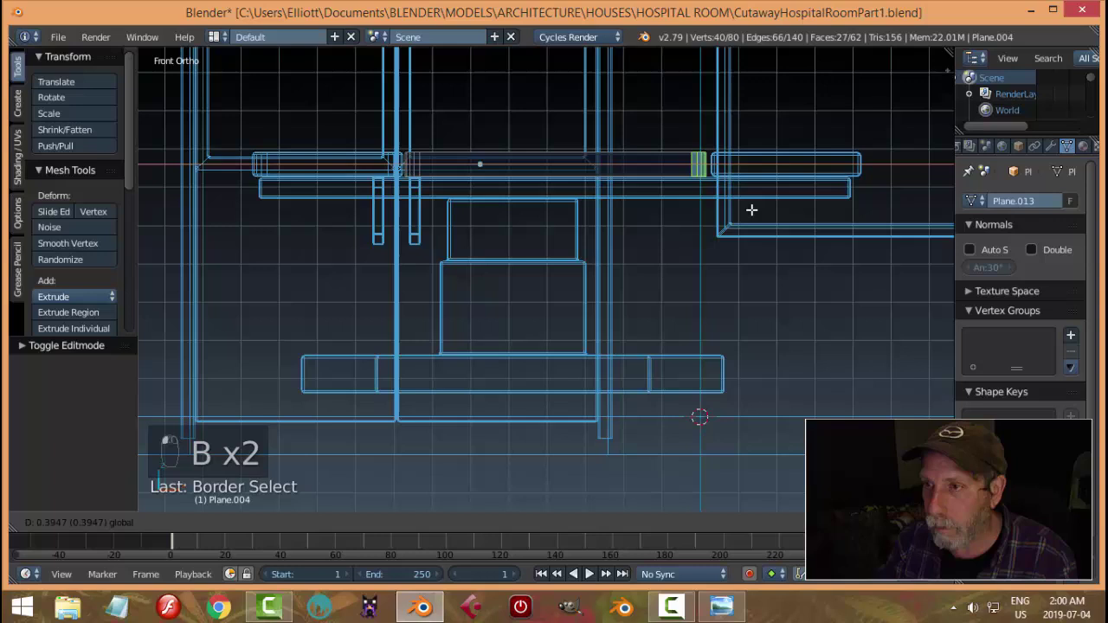
{"action": "key", "text": "a"}
{"action": "key", "text": "z"}
{"action": "key", "text": "Tab"}
{"action": "key", "text": "a"}
{"action": "left_click_drag", "start_coordinate": [633, 257], "coordinate": [621, 313]}
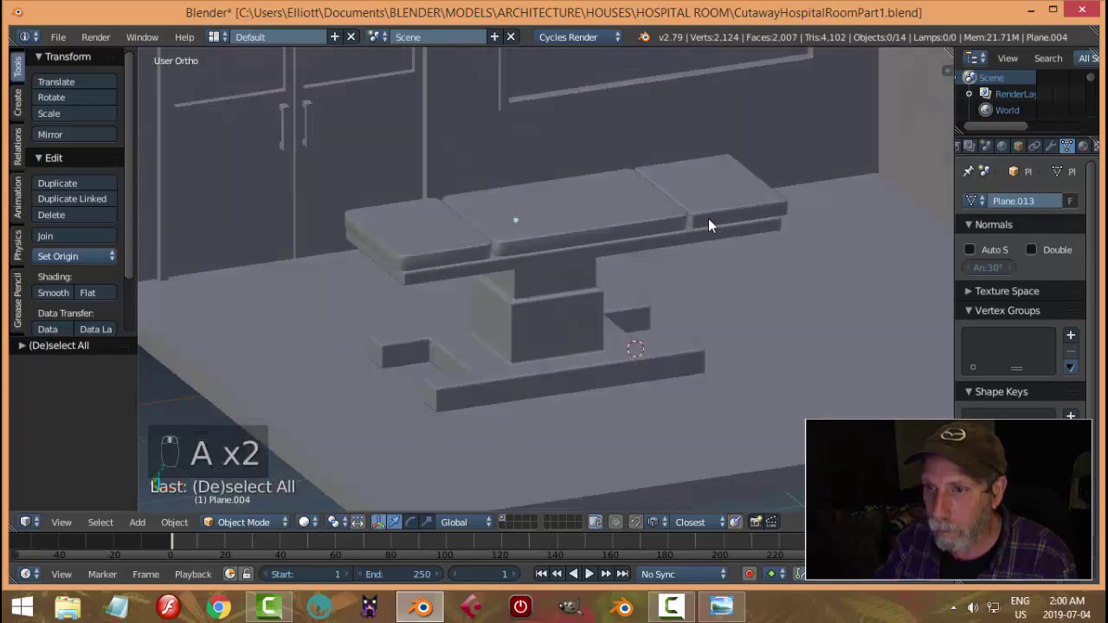
Duplicate a pad for the remaining end so all three sections are cushioned.
{"action": "left_click_drag", "start_coordinate": [689, 234], "coordinate": [753, 264]}
{"action": "key", "text": "x"}
{"action": "key", "text": "shift+d"}
{"action": "key", "text": "a"}
{"action": "left_click_drag", "start_coordinate": [728, 235], "coordinate": [776, 231]}
{"action": "left_click_drag", "start_coordinate": [776, 230], "coordinate": [774, 230]}
{"action": "left_click_drag", "start_coordinate": [774, 229], "coordinate": [445, 248]}
{"action": "key", "text": "a"}
{"action": "left_click_drag", "start_coordinate": [445, 248], "coordinate": [433, 244]}
{"action": "left_click_drag", "start_coordinate": [433, 244], "coordinate": [583, 317]}
{"action": "key", "text": "a"}
{"action": "left_click_drag", "start_coordinate": [583, 317], "coordinate": [626, 250]}
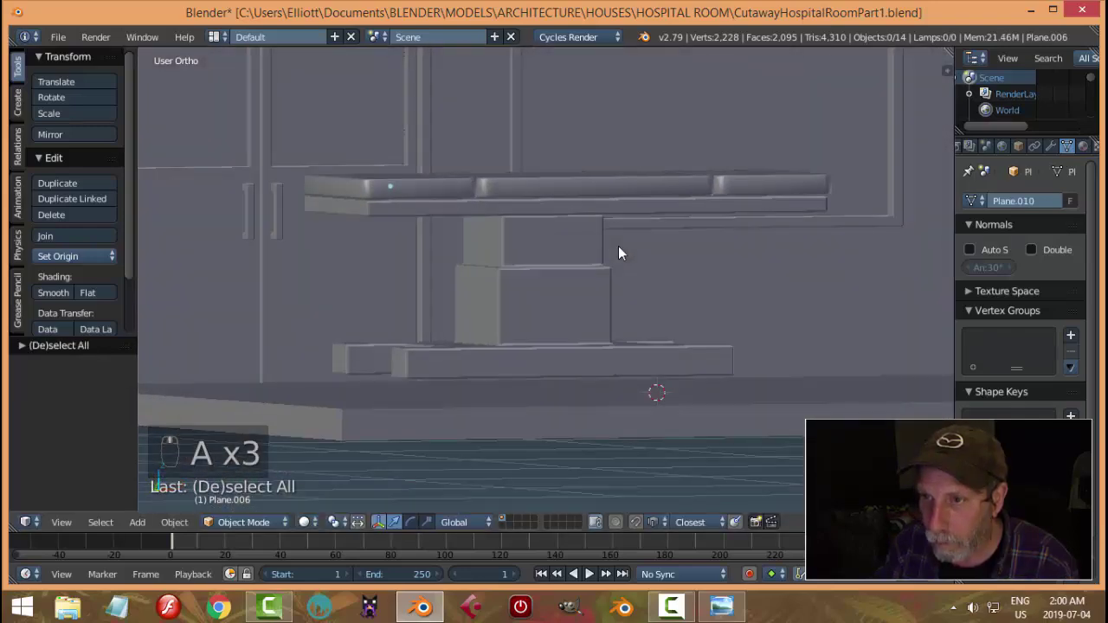
{"action": "left_click_drag", "start_coordinate": [515, 234], "coordinate": [679, 265]}
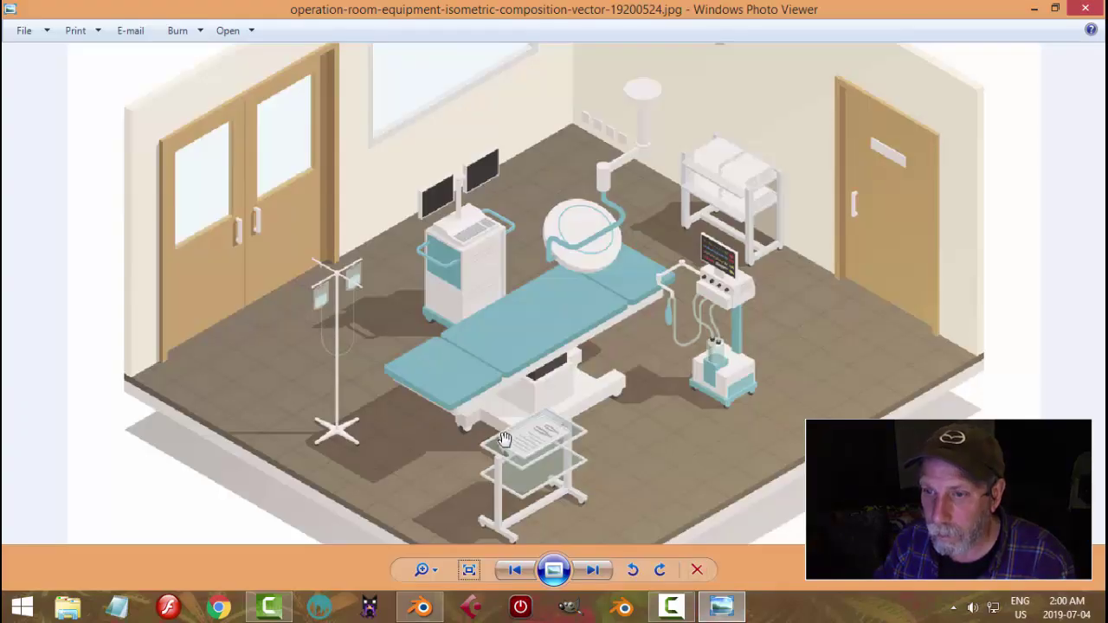
Compare the reference operating table in Photo Viewer, then return to Blender.
{"action": "left_click_drag", "start_coordinate": [556, 349], "coordinate": [529, 321]}
{"action": "left_click_drag", "start_coordinate": [526, 307], "coordinate": [427, 231]}
{"action": "left_click_drag", "start_coordinate": [427, 232], "coordinate": [509, 262]}
{"action": "left_click_drag", "start_coordinate": [473, 293], "coordinate": [587, 352]}
{"action": "key", "text": "a"}
{"action": "middle_click", "coordinate": [600, 343]}
Save, then add a small circle under the table, scaled down and rotated 90° on X.
{"action": "key", "text": "ctrl+s"}
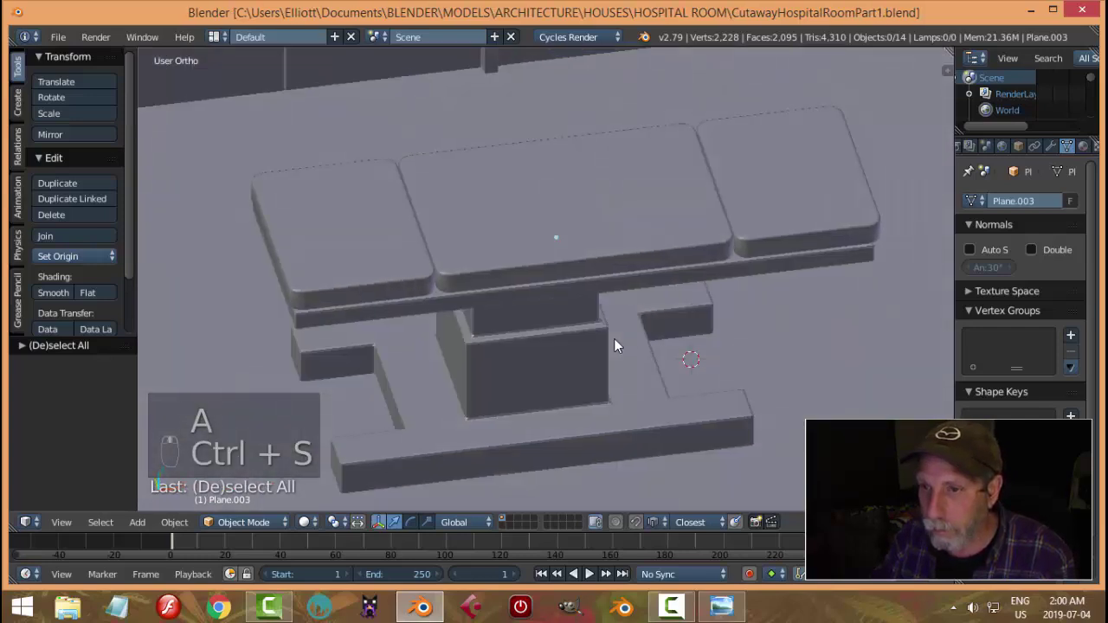
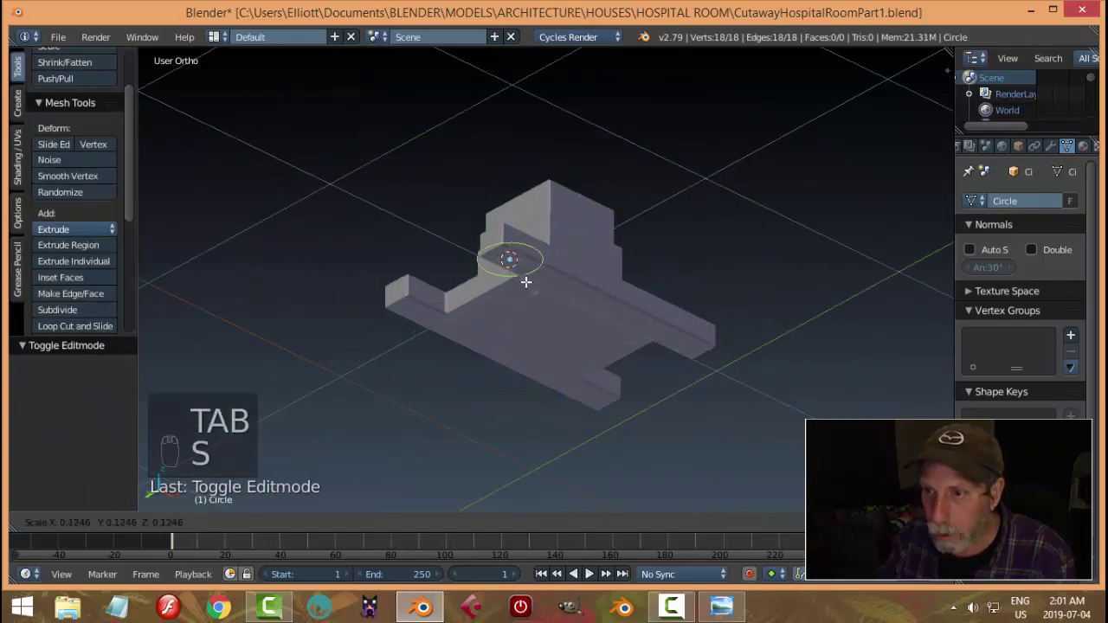
{"action": "key", "text": "KP_Decimal"}
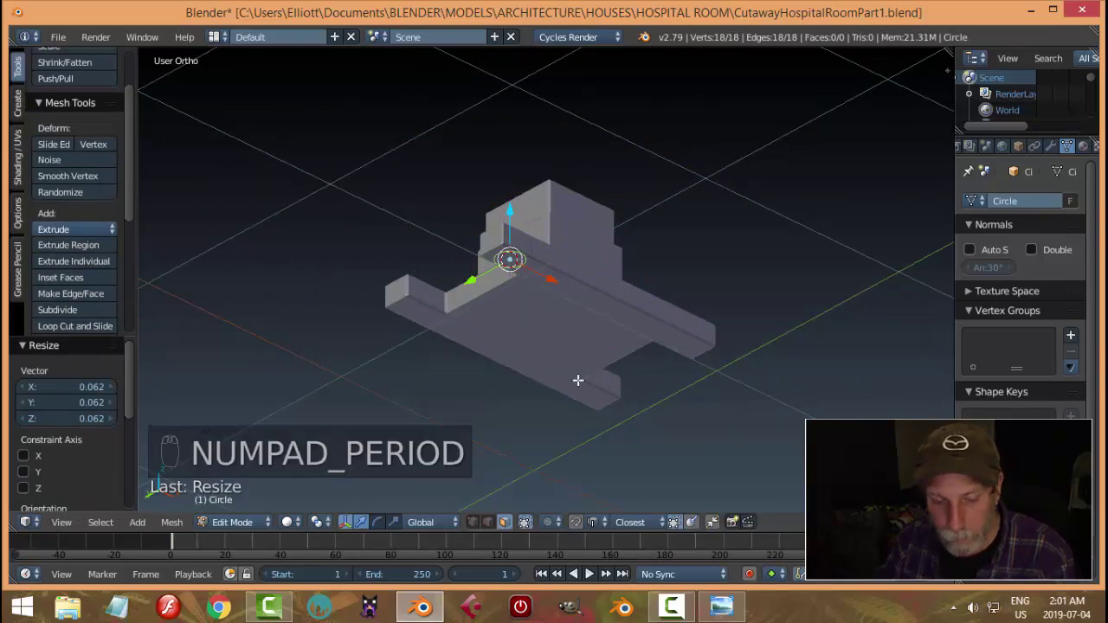
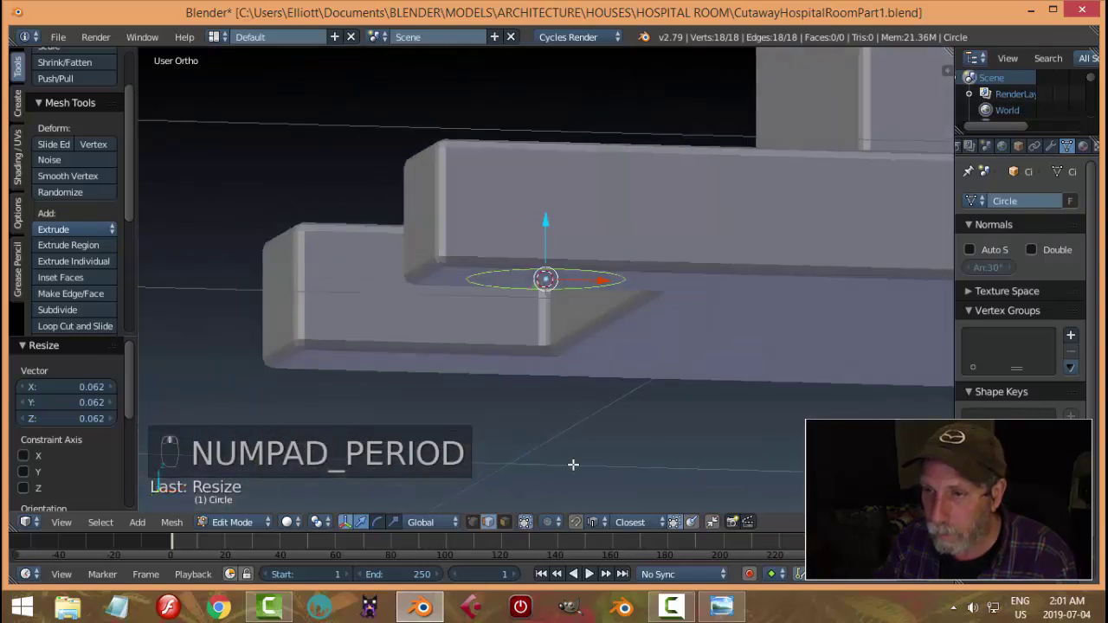
{"action": "key", "text": "r"}
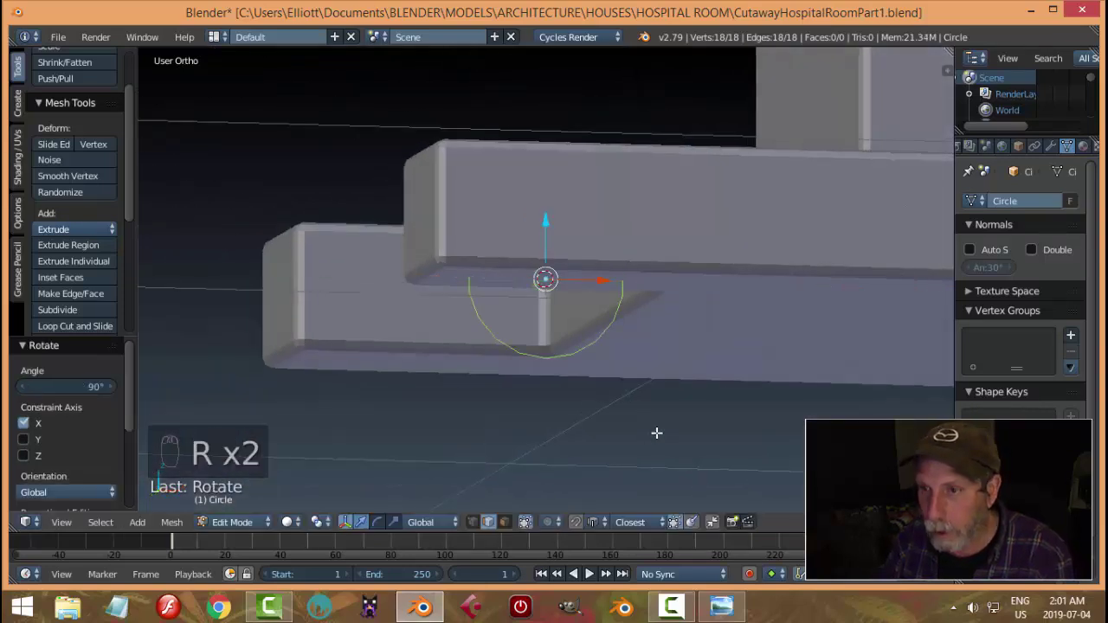
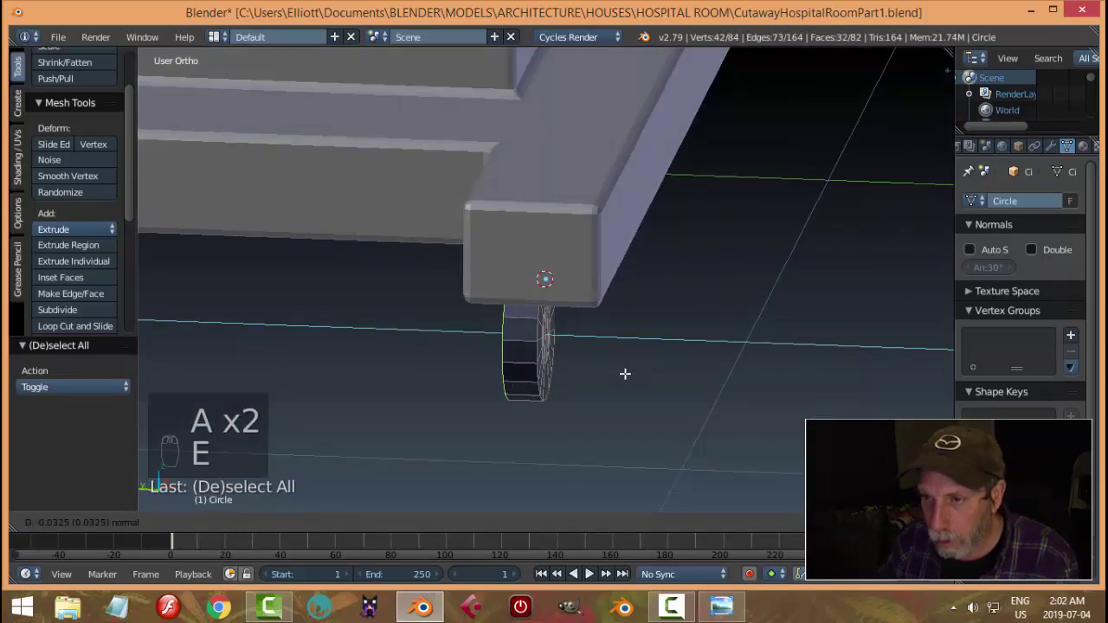
Finish the wheel disc's inset hub rings and bevelled rim.
{"action": "key", "text": "a"}
{"action": "key", "text": "a"}
{"action": "key", "text": "ctrl+n"}
{"action": "key", "text": "Tab"}
{"action": "key", "text": "a"}
{"action": "left_click_drag", "start_coordinate": [649, 366], "coordinate": [714, 325]}
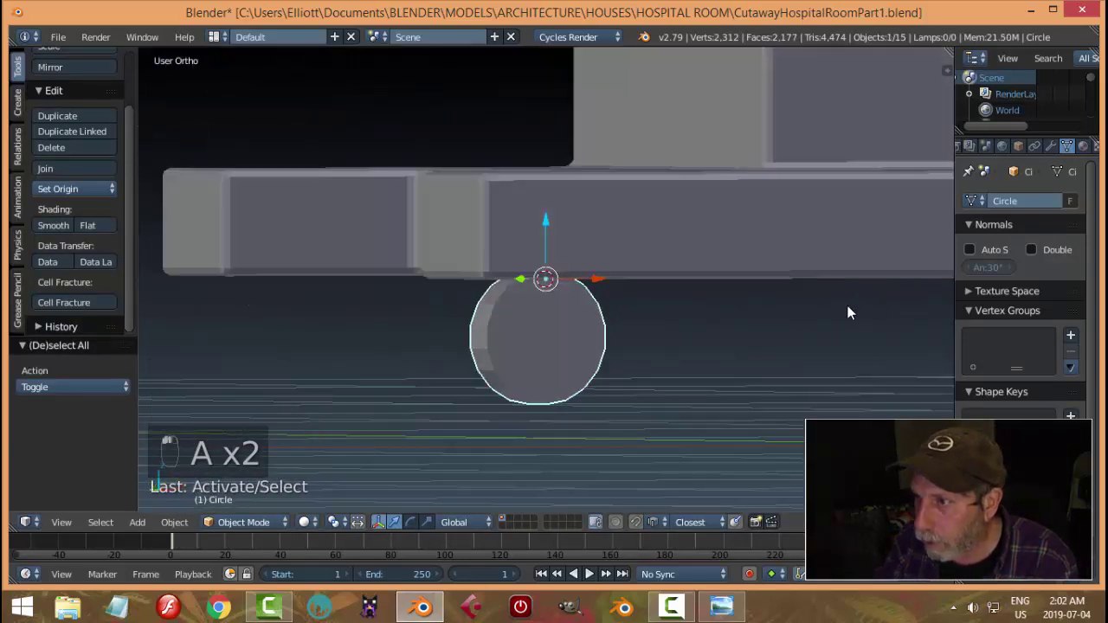
Add a Subdivision Surface modifier to the wheel Circle object.
{"action": "key", "text": "Tab"}
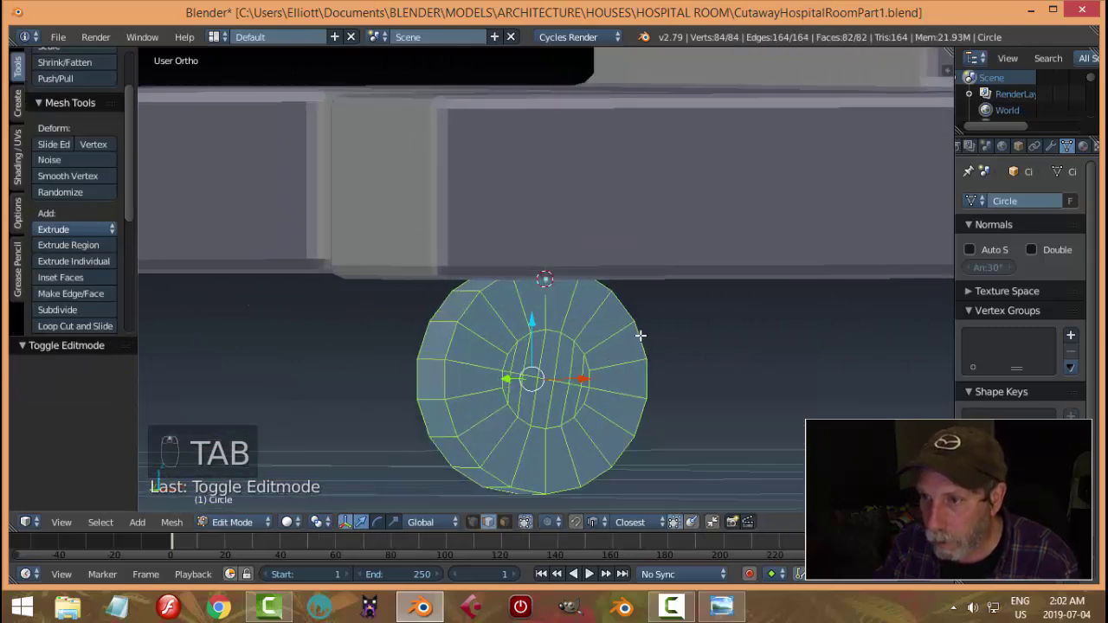
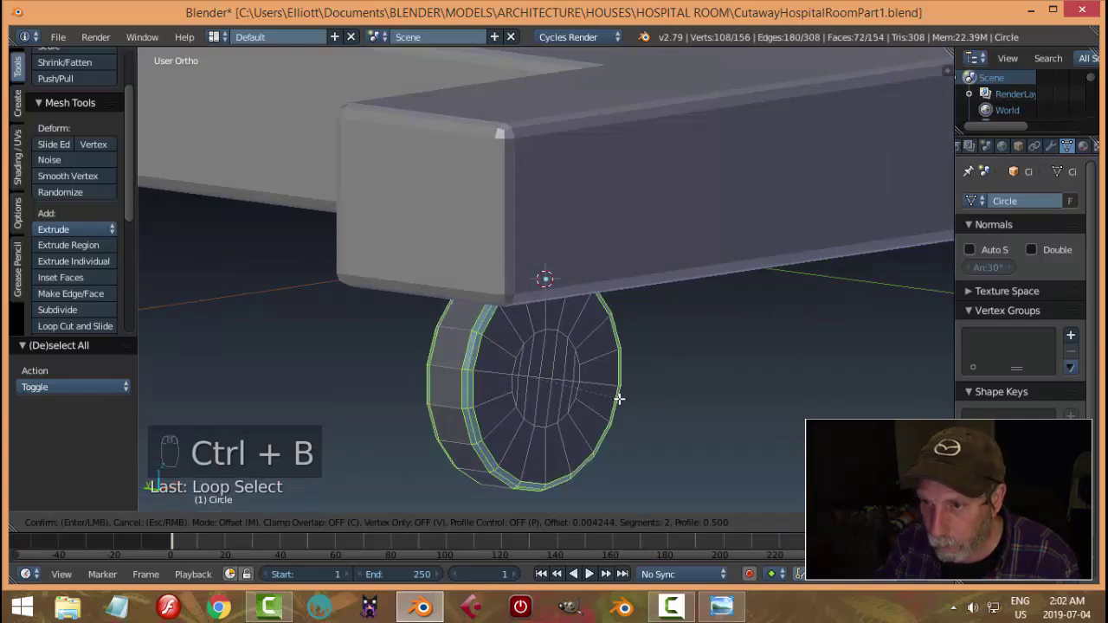
{"action": "key", "text": "a"}
{"action": "key", "text": "Tab"}
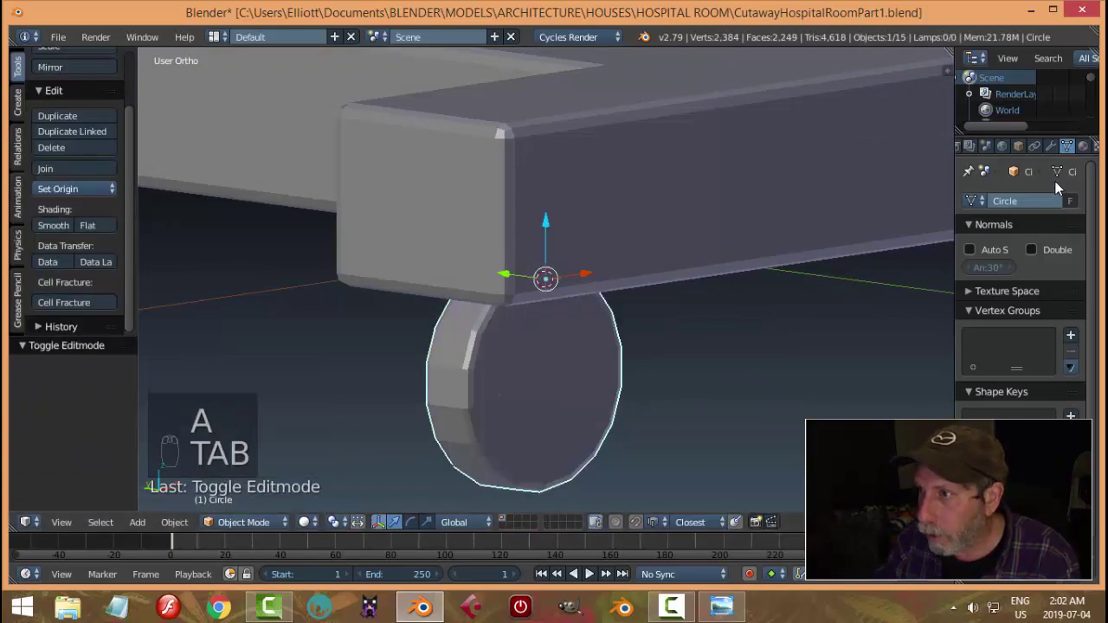
{"action": "left_click_drag", "start_coordinate": [1063, 155], "coordinate": [1009, 210]}
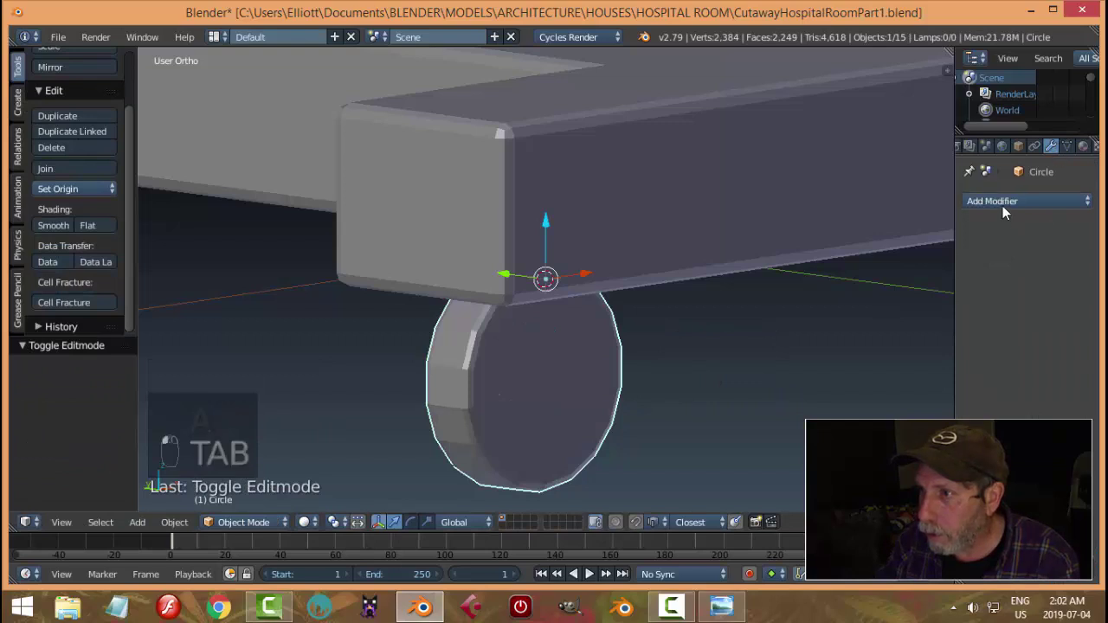
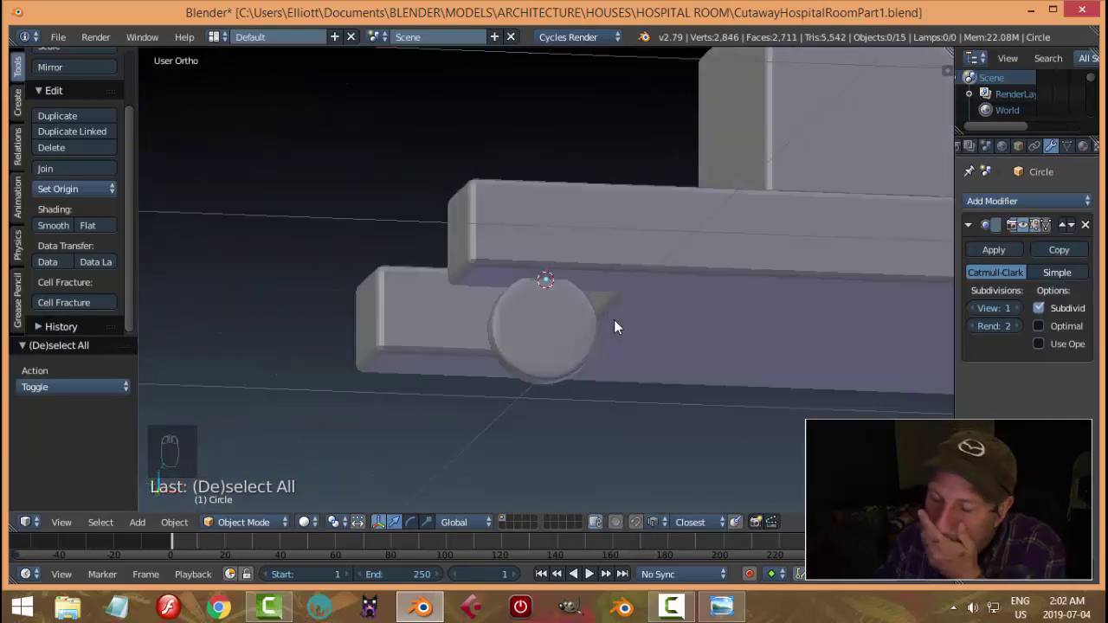
Separate part of the wheel into Circle.001 and select the new arc piece.
{"action": "left_click_drag", "start_coordinate": [657, 338], "coordinate": [632, 354]}
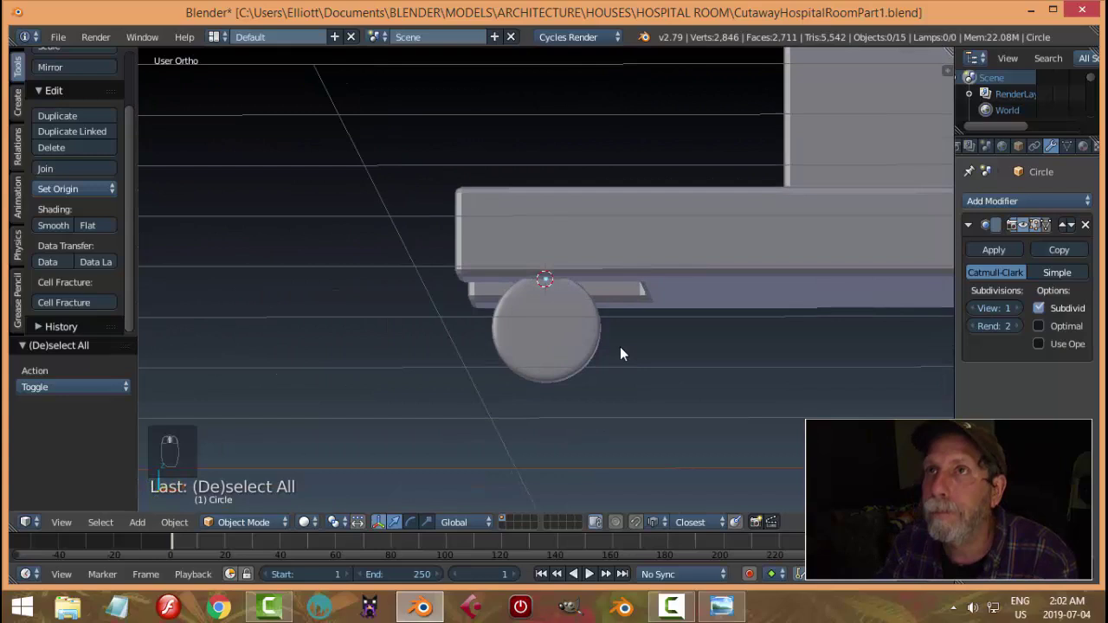
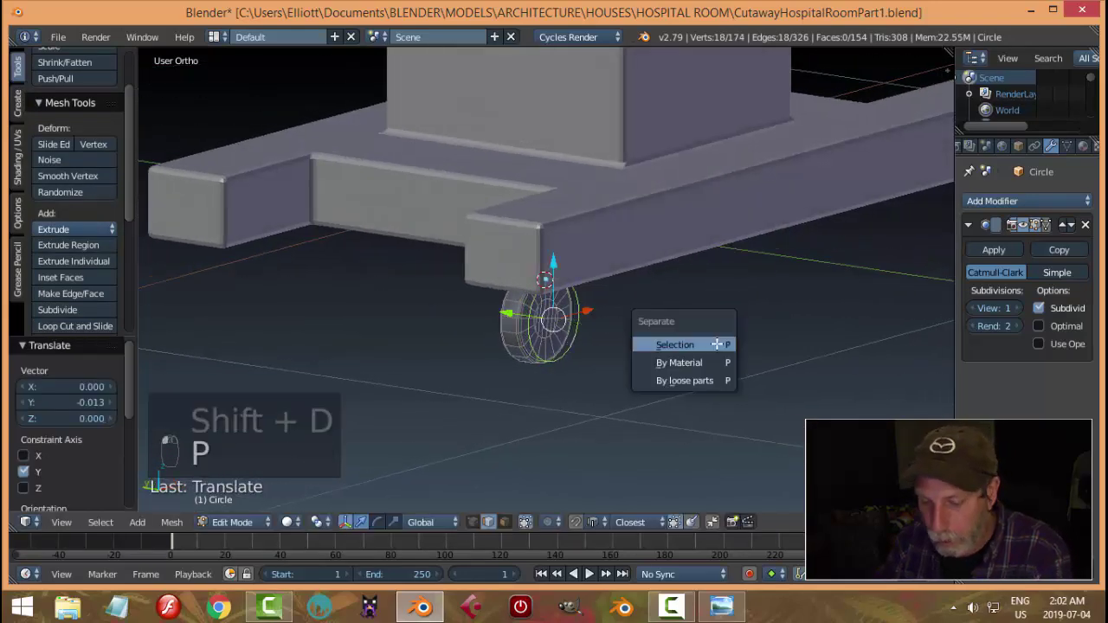
{"action": "key", "text": "Tab"}
{"action": "key", "text": "KP_1"}
{"action": "key", "text": "Tab"}
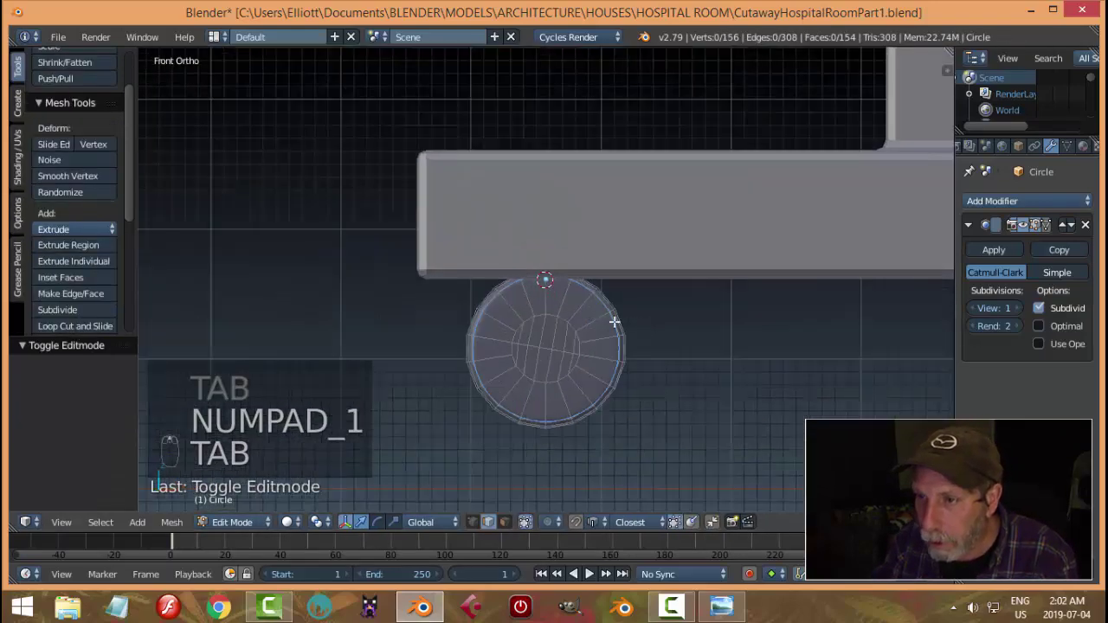
{"action": "key", "text": "Tab"}
{"action": "left_click_drag", "start_coordinate": [600, 295], "coordinate": [657, 309]}
Extrude the arc's top into a U-shaped caster fork wrapping over the wheel.
{"action": "key", "text": "Tab"}
{"action": "key", "text": "ctrl+Tab"}
{"action": "key", "text": "a"}
{"action": "key", "text": "a"}
{"action": "key", "text": "b"}
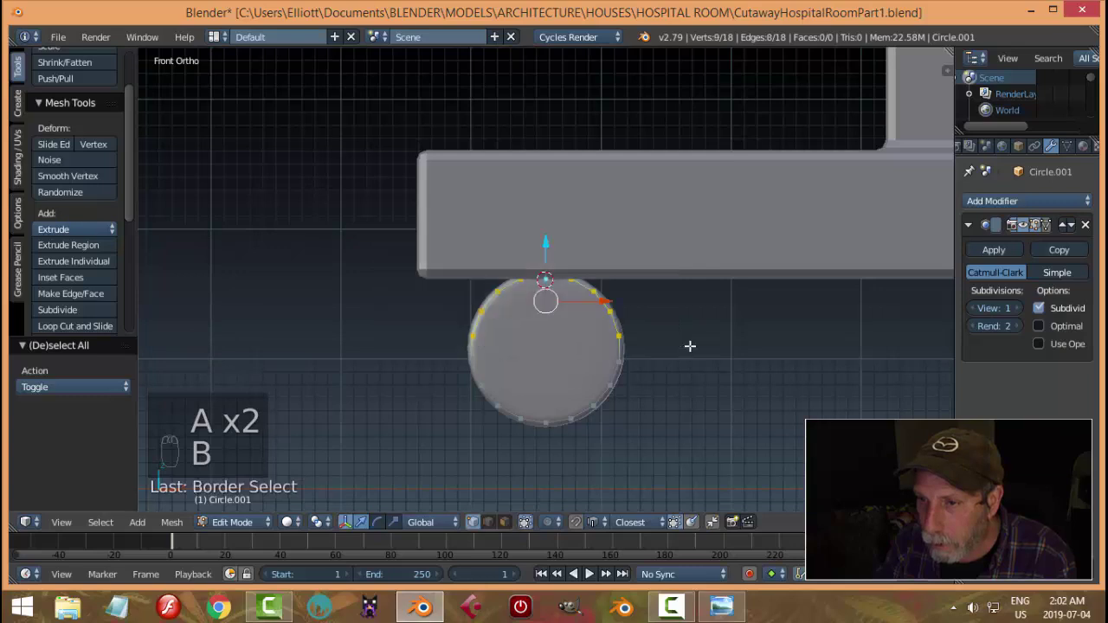
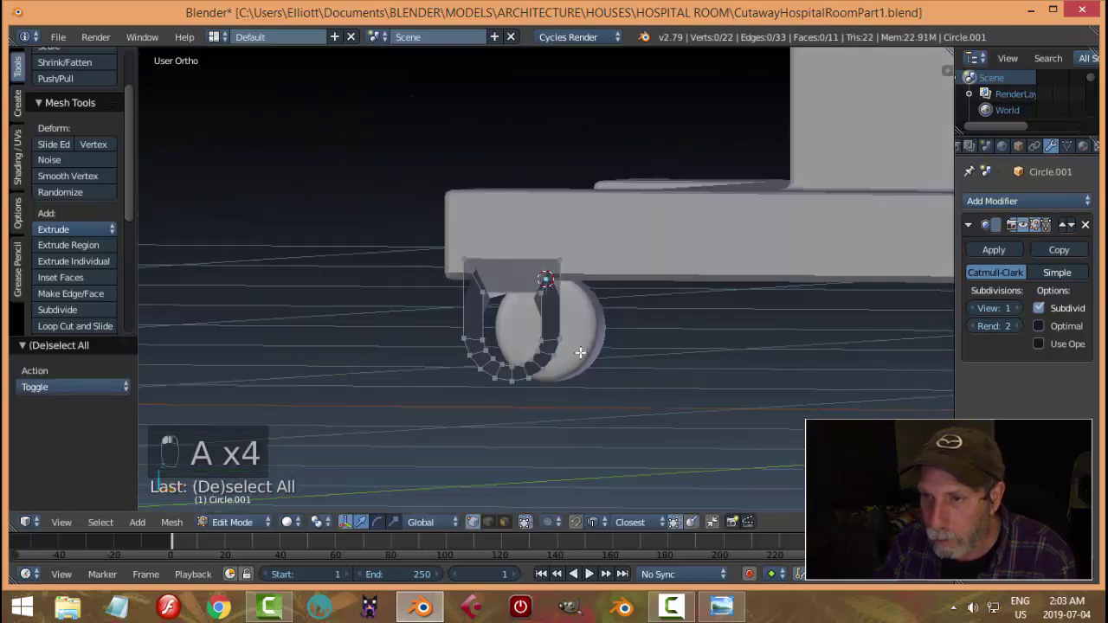
{"action": "key", "text": "Tab"}
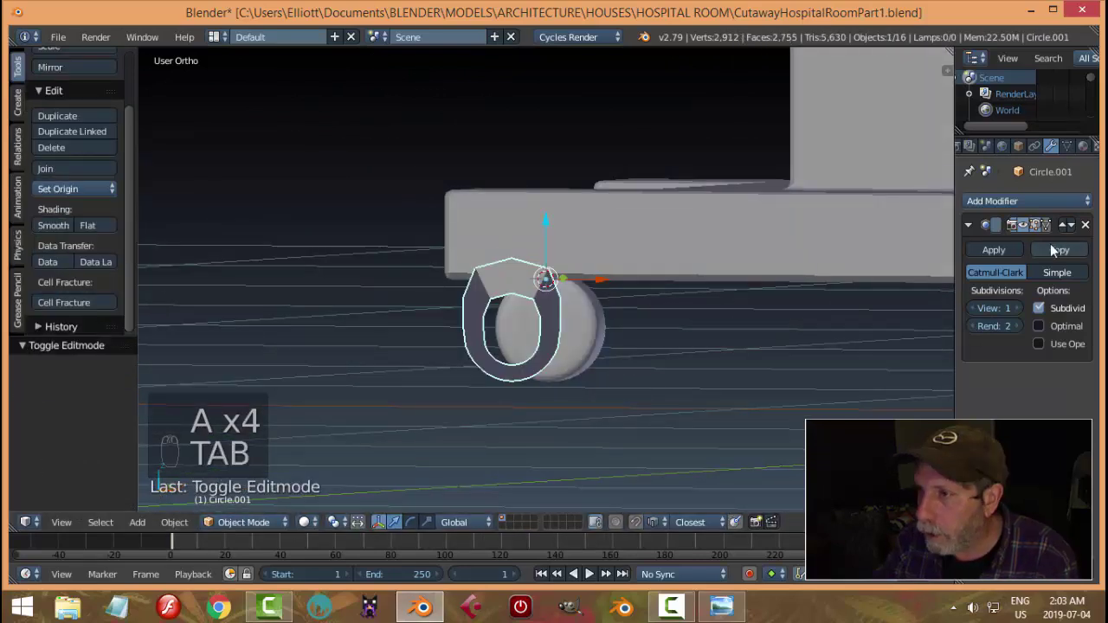
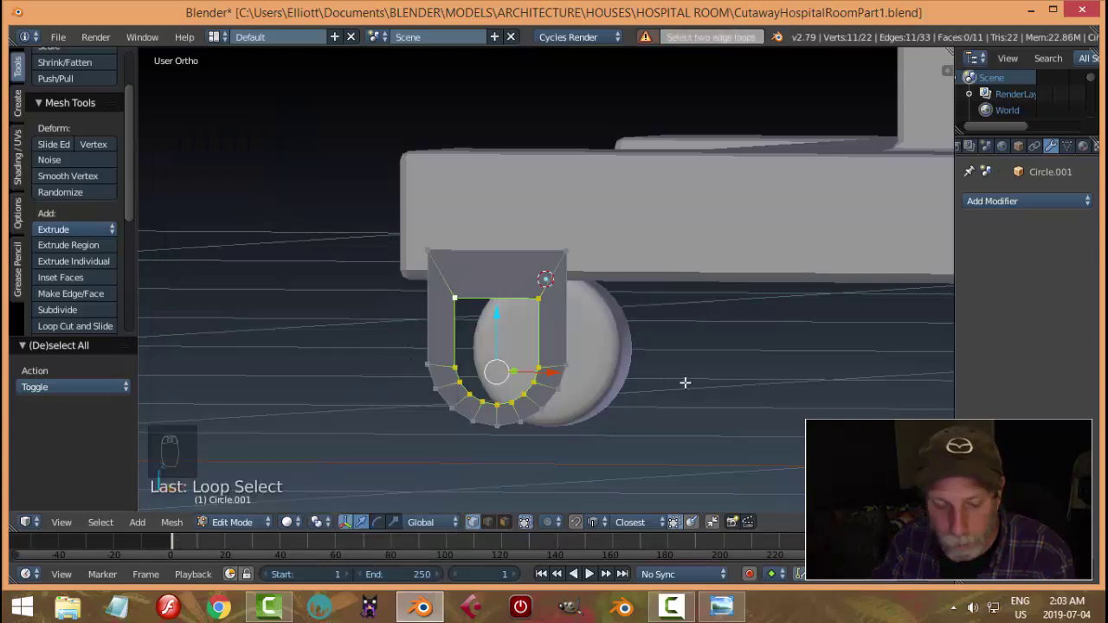
Fill the fork's open sides with faces, extrude it for thickness and recalculate its normals.
{"action": "key", "text": "e"}
{"action": "key", "text": "alt+m"}
{"action": "key", "text": "a"}
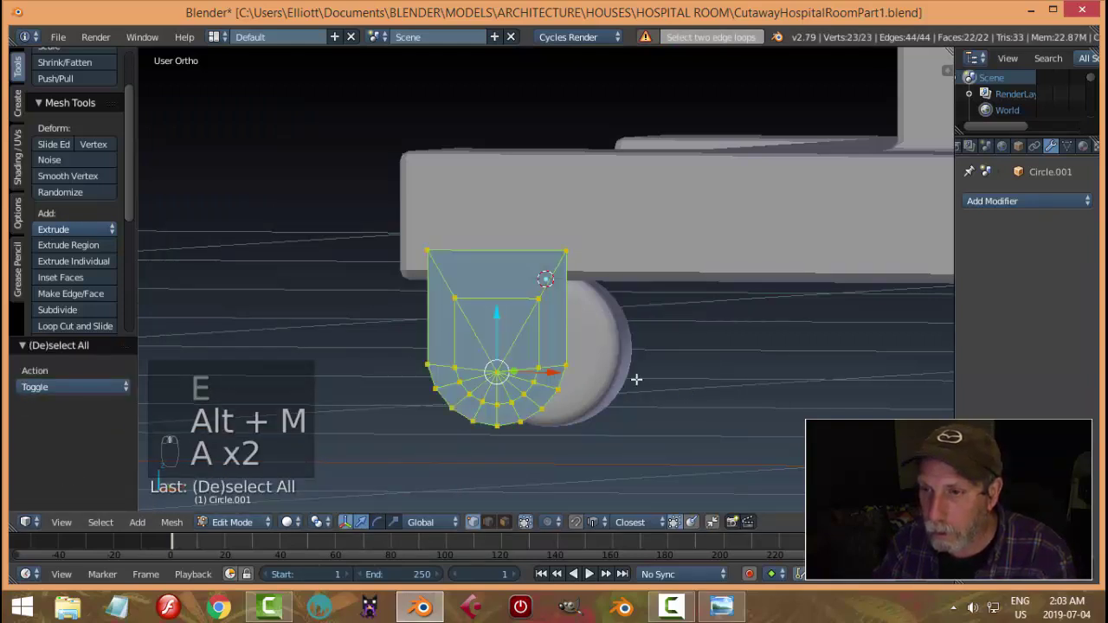
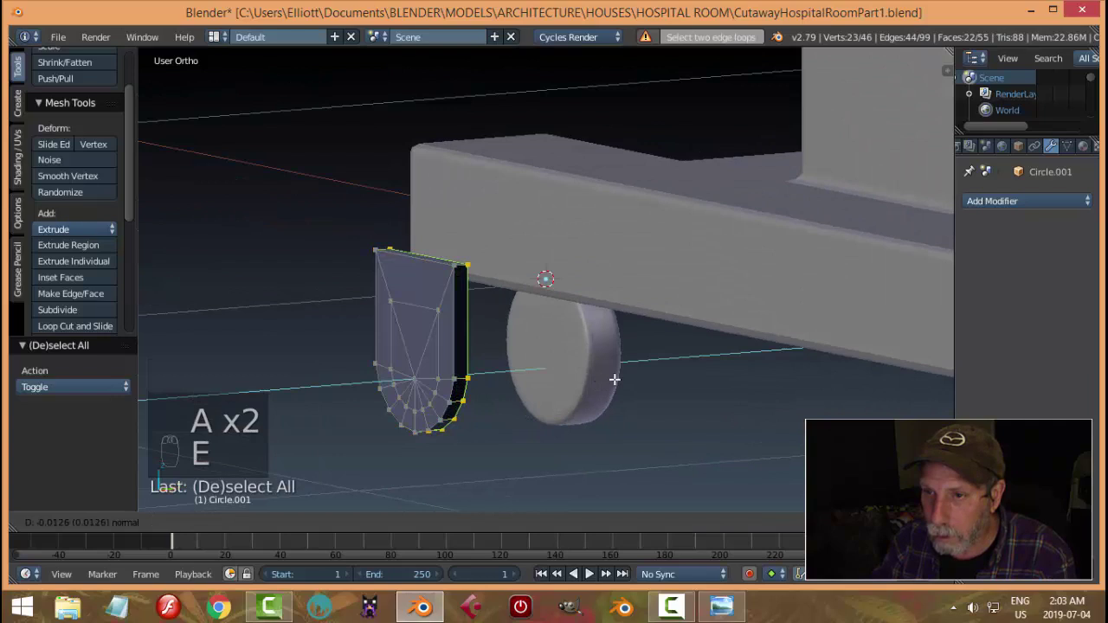
{"action": "key", "text": "a"}
{"action": "key", "text": "a"}
{"action": "key", "text": "ctrl+n"}
Raise the fork's Subdivision viewport level to 2 and return to mesh editing.
{"action": "key", "text": "Tab"}
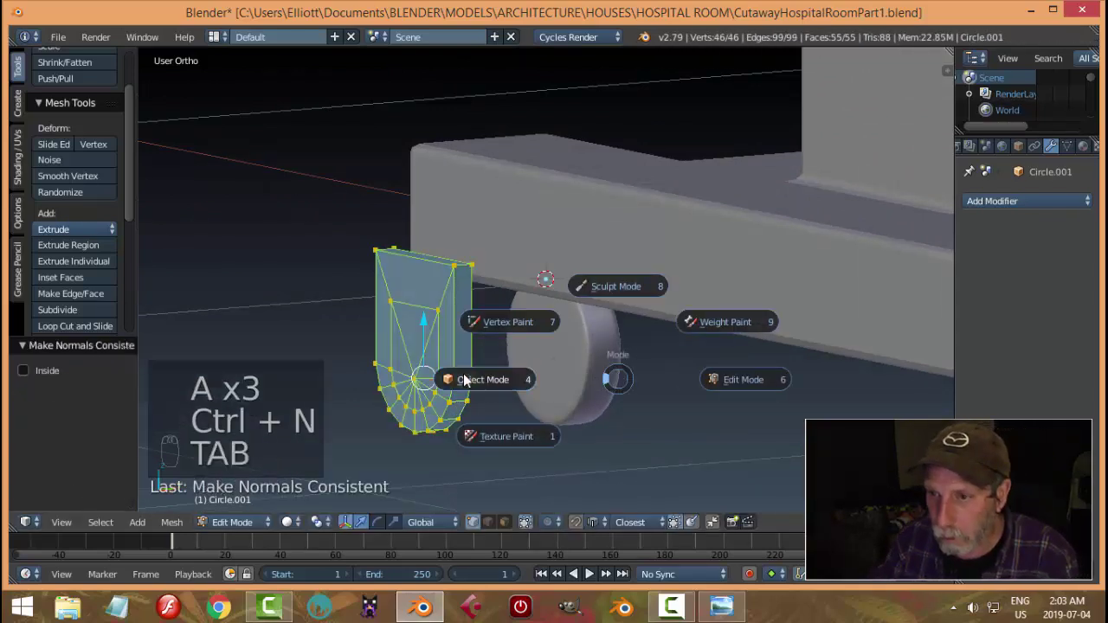
{"action": "left_click_drag", "start_coordinate": [995, 199], "coordinate": [1031, 337]}
{"action": "left_click_drag", "start_coordinate": [1031, 336], "coordinate": [1048, 322]}
{"action": "left_click", "coordinate": [1028, 312]}
{"action": "key", "text": "Tab"}
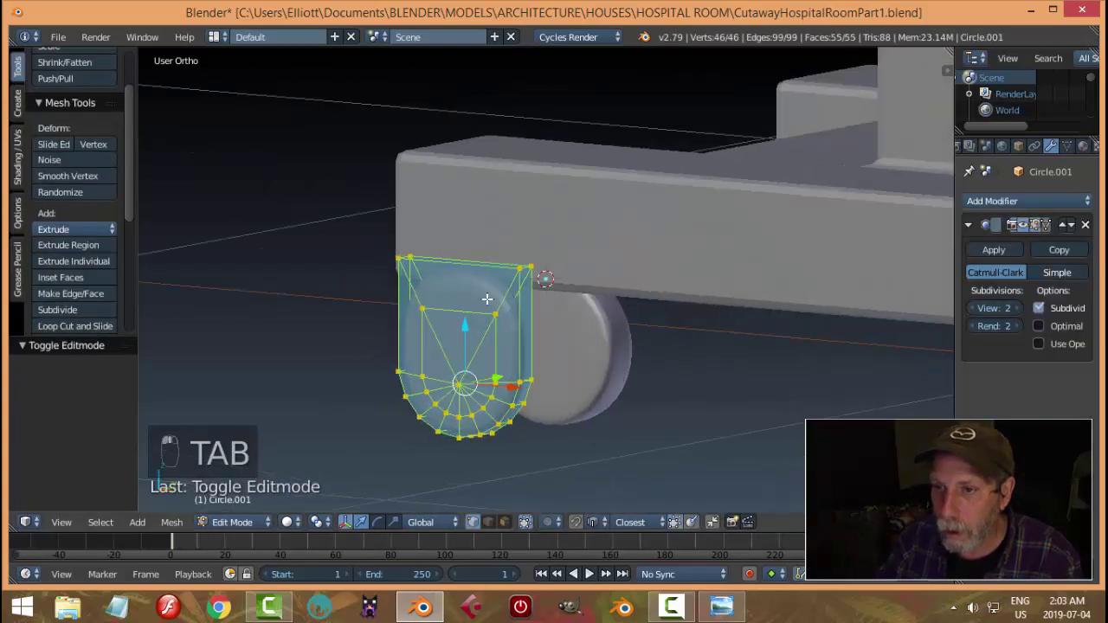
Add loop cuts near the fork's edges and corners, previewing the smoothed shape between cuts.
{"action": "key", "text": "ctrl+r"}
{"action": "key", "text": "ctrl+r"}
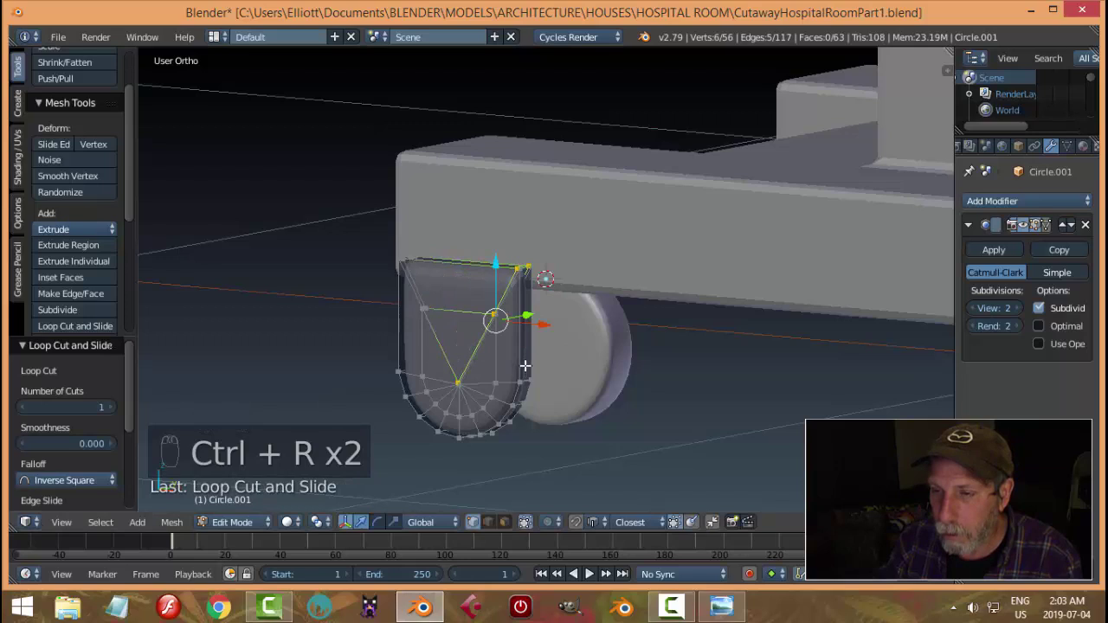
{"action": "key", "text": "Tab"}
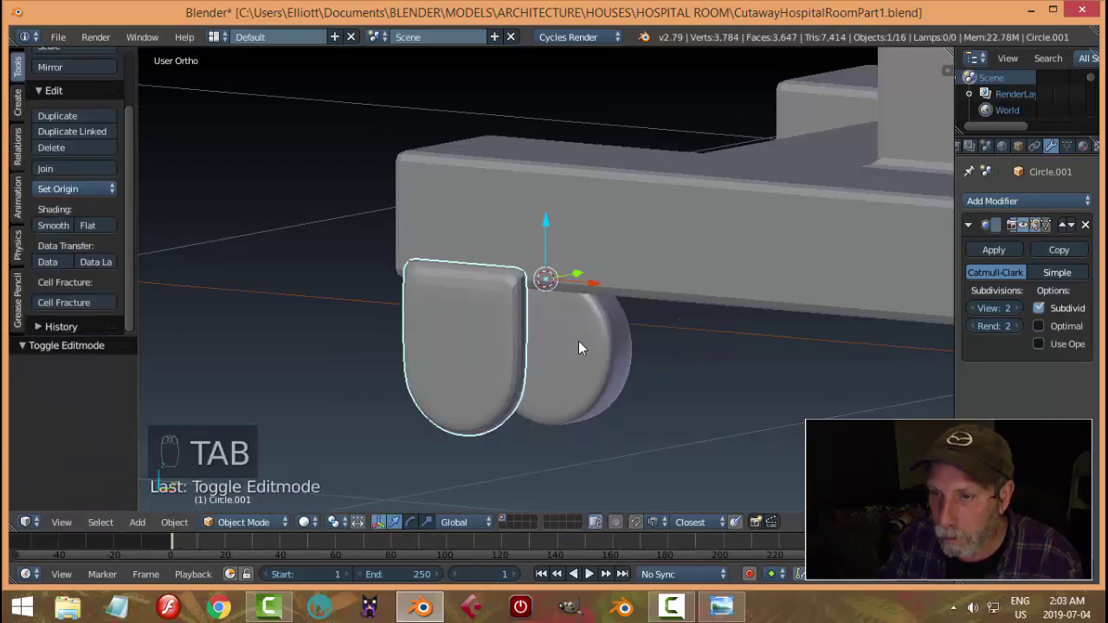
{"action": "key", "text": "Tab"}
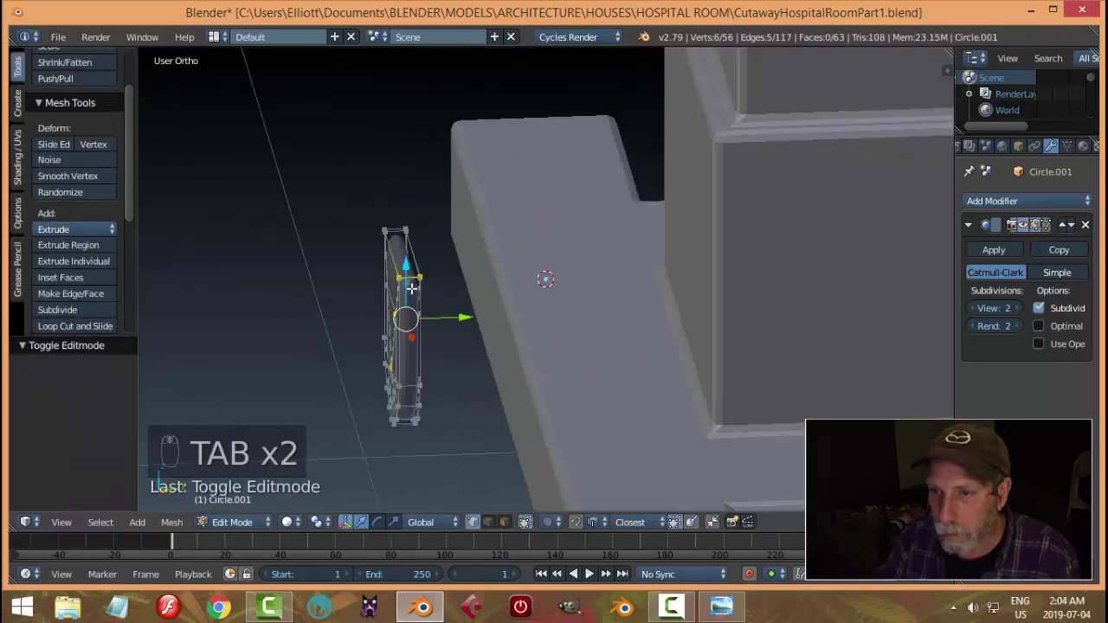
{"action": "key", "text": "ctrl+r"}
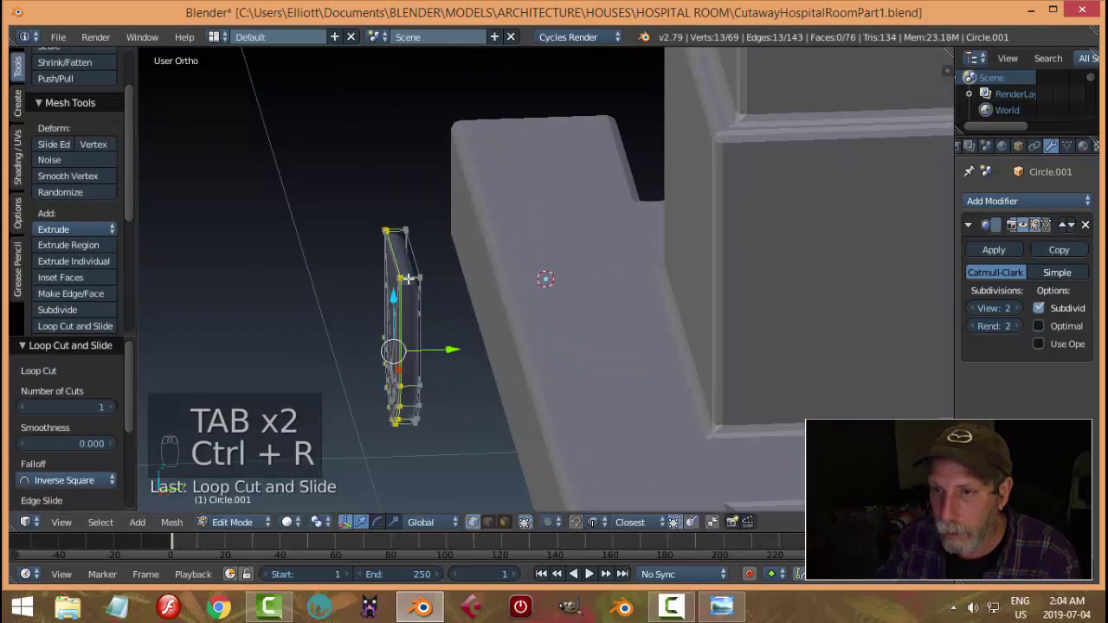
{"action": "key", "text": "ctrl+r"}
{"action": "key", "text": "a"}
{"action": "key", "text": "Tab"}
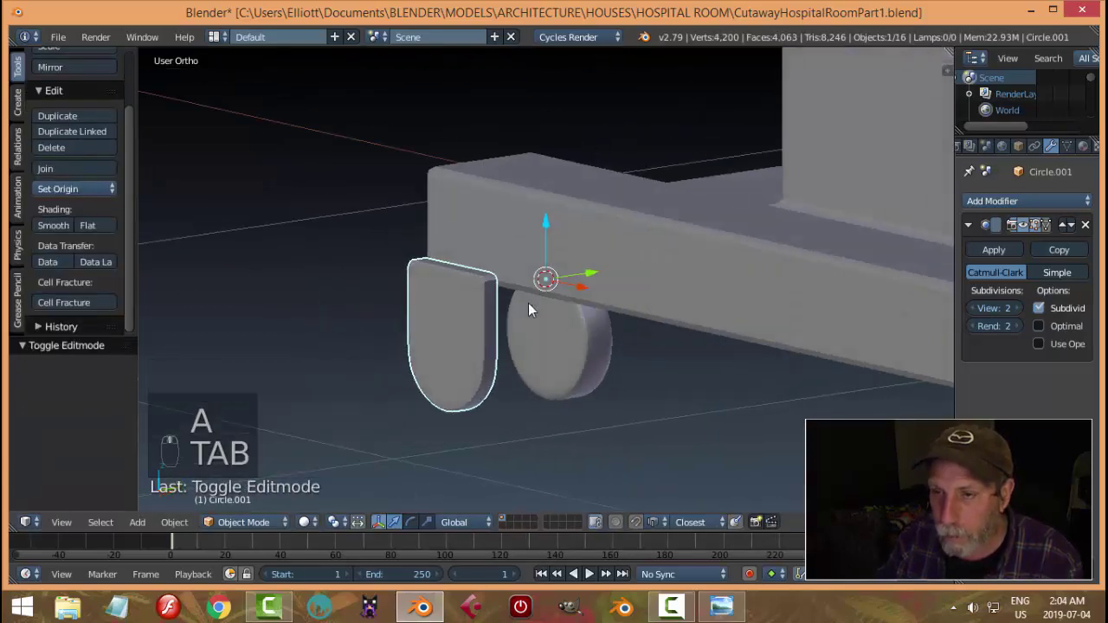
{"action": "key", "text": "Tab"}
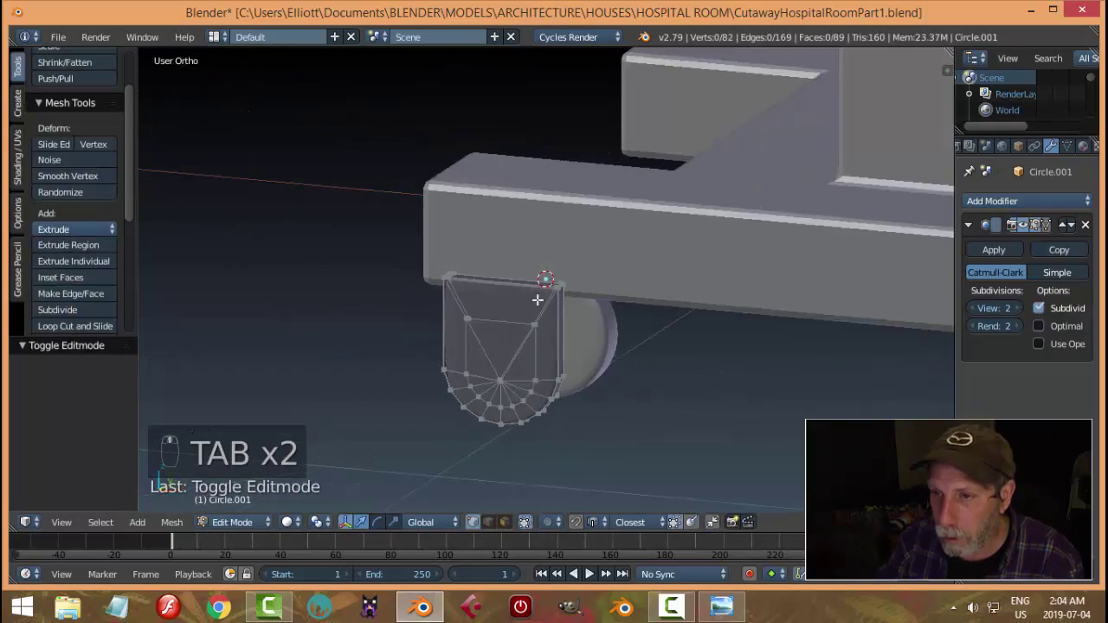
{"action": "key", "text": "ctrl+r"}
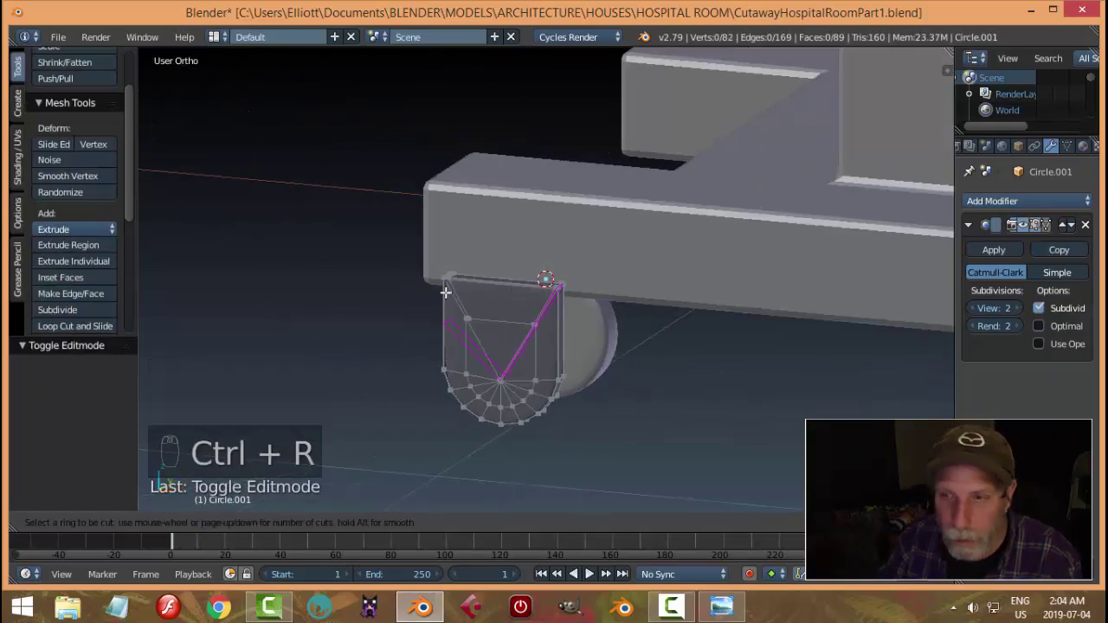
{"action": "key", "text": "ctrl+Tab"}
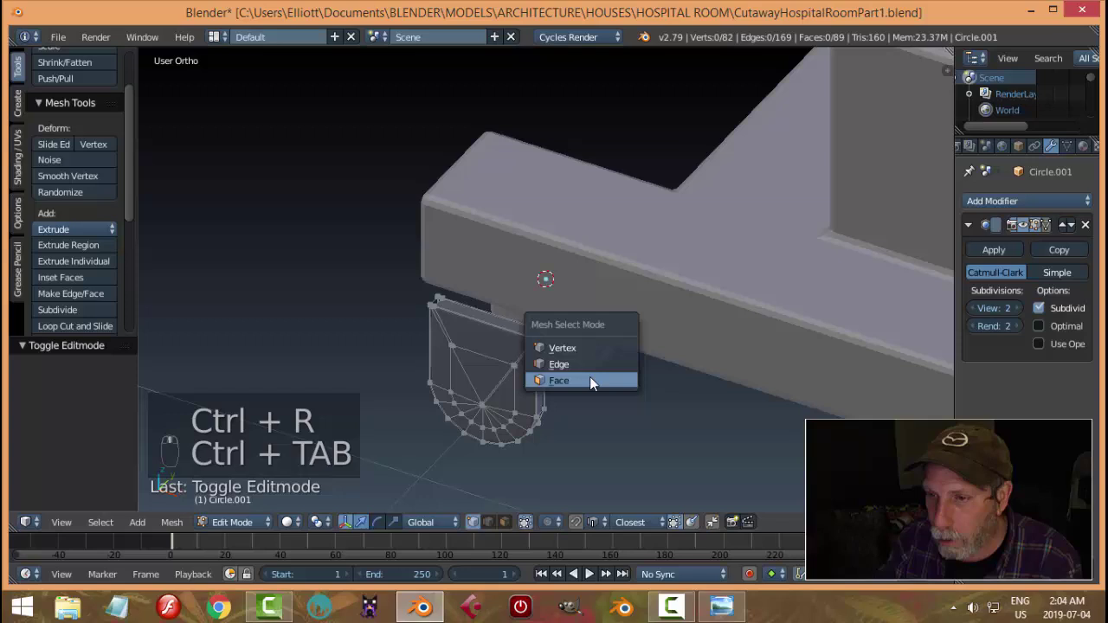
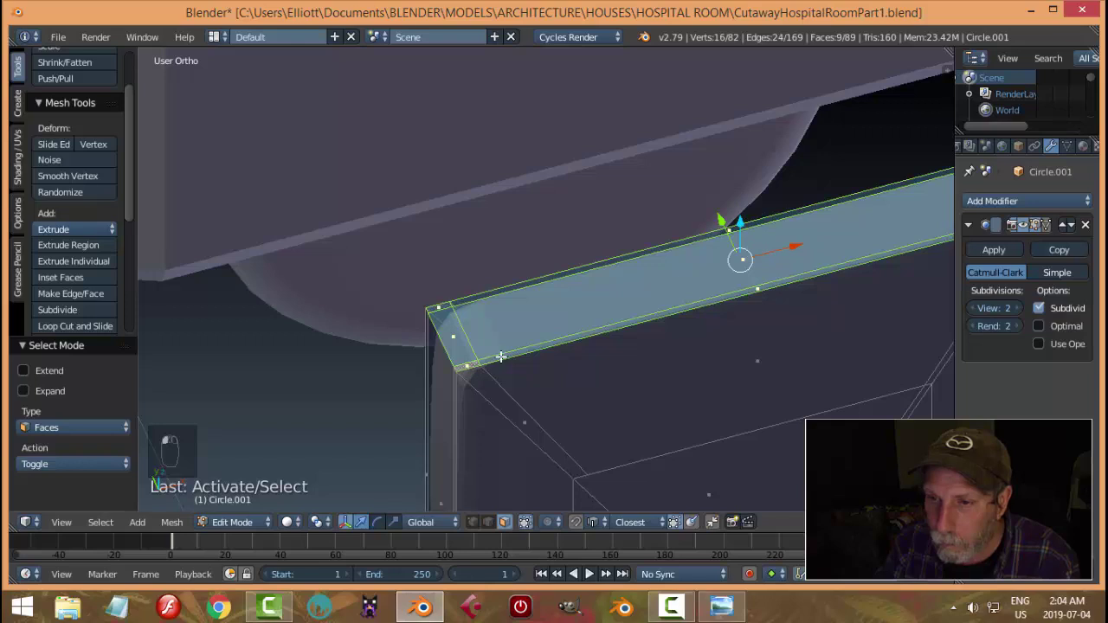
Delete the stray fork faces, leave editing and move the fork back over the wheel along one axis.
{"action": "key", "text": "x"}
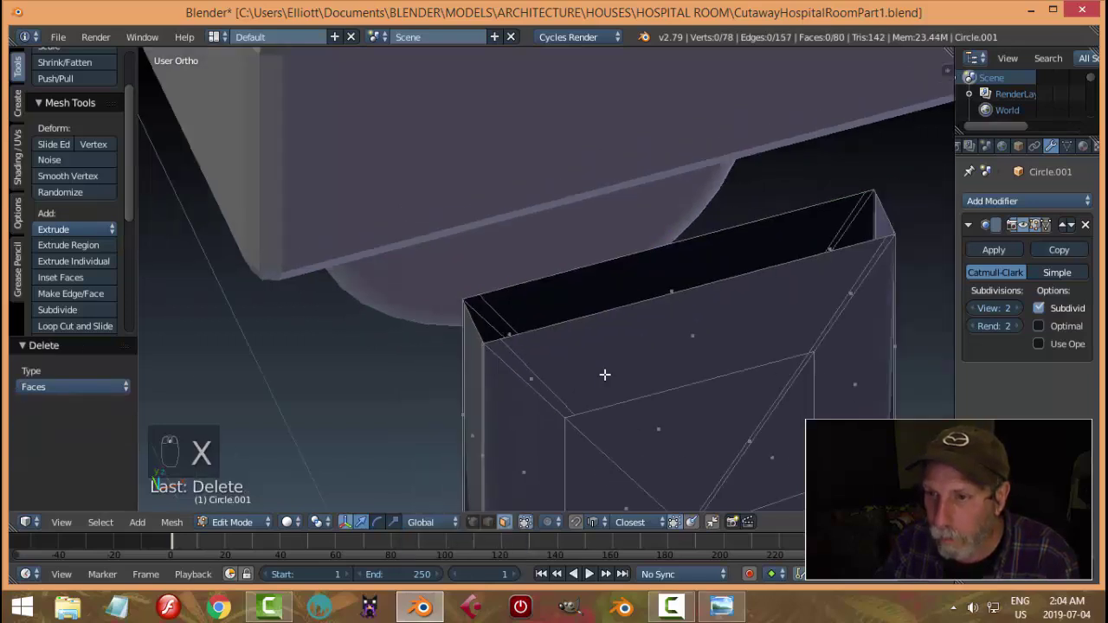
{"action": "key", "text": "Tab"}
{"action": "key", "text": "a"}
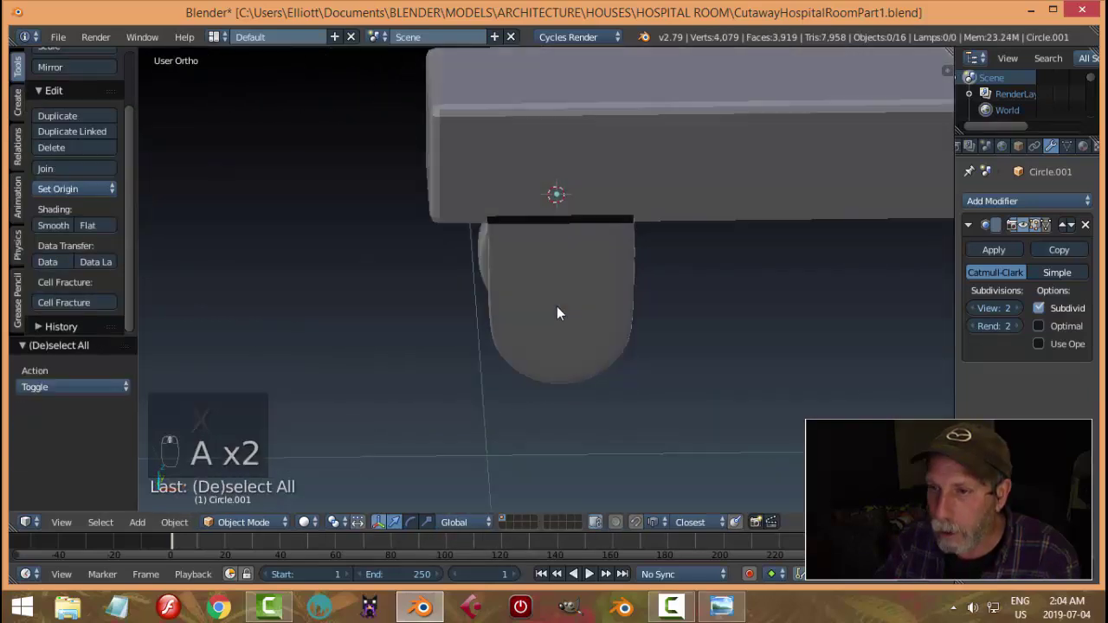
{"action": "left_click_drag", "start_coordinate": [67, 199], "coordinate": [365, 254]}
{"action": "left_click_drag", "start_coordinate": [568, 250], "coordinate": [680, 244]}
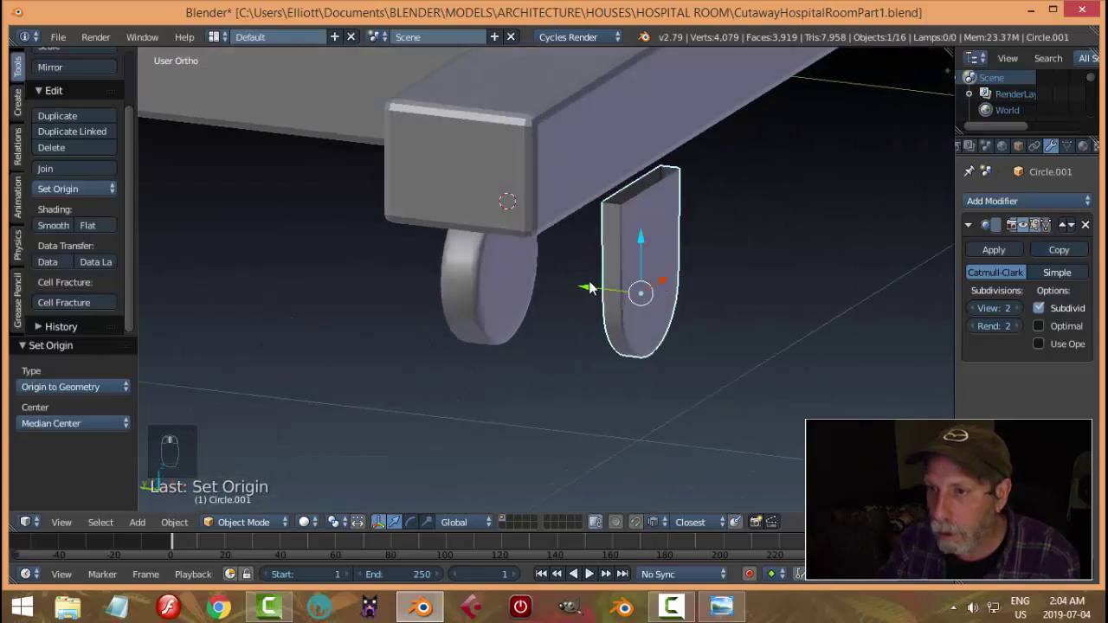
{"action": "left_click_drag", "start_coordinate": [584, 286], "coordinate": [581, 233]}
{"action": "middle_click", "coordinate": [580, 232]}
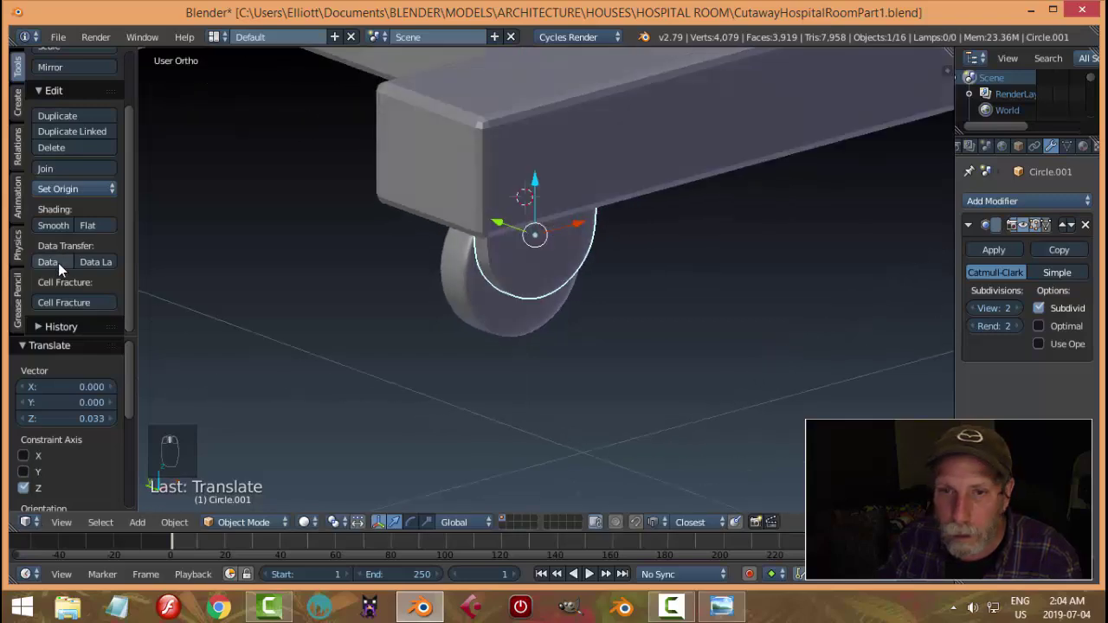
{"action": "left_click_drag", "start_coordinate": [60, 233], "coordinate": [610, 293]}
{"action": "key", "text": "a"}
Scale the fork and nudge the wheel along under the corner of the base frame in side view.
{"action": "left_click_drag", "start_coordinate": [687, 298], "coordinate": [535, 259]}
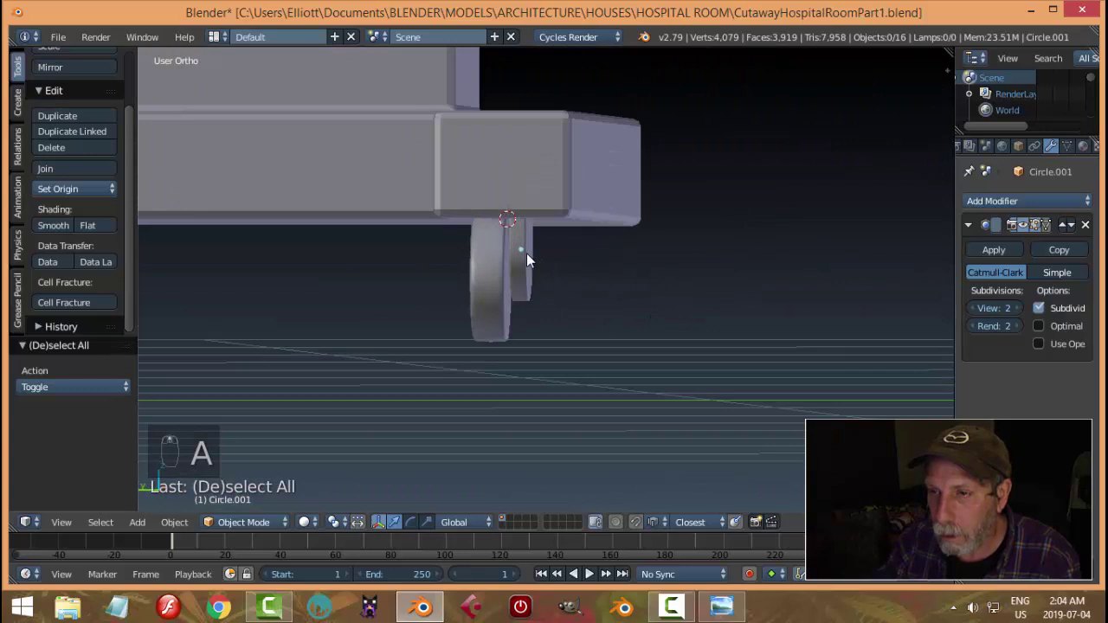
{"action": "left_click_drag", "start_coordinate": [533, 259], "coordinate": [670, 320]}
{"action": "key", "text": "s"}
{"action": "left_click", "coordinate": [751, 310]}
{"action": "key", "text": "a"}
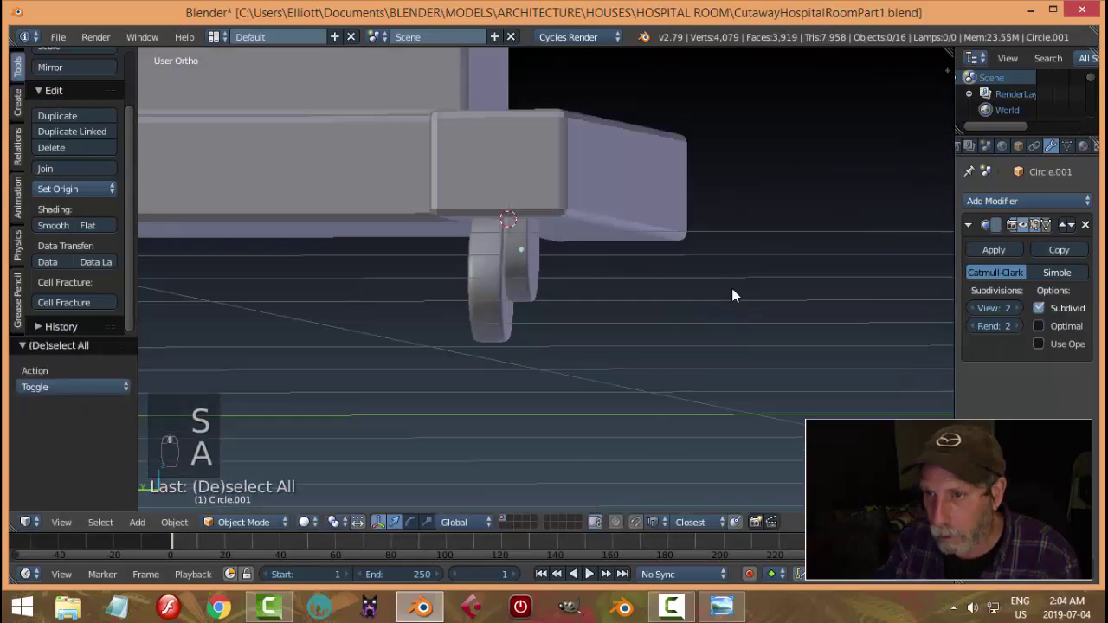
{"action": "key", "text": "KP_3"}
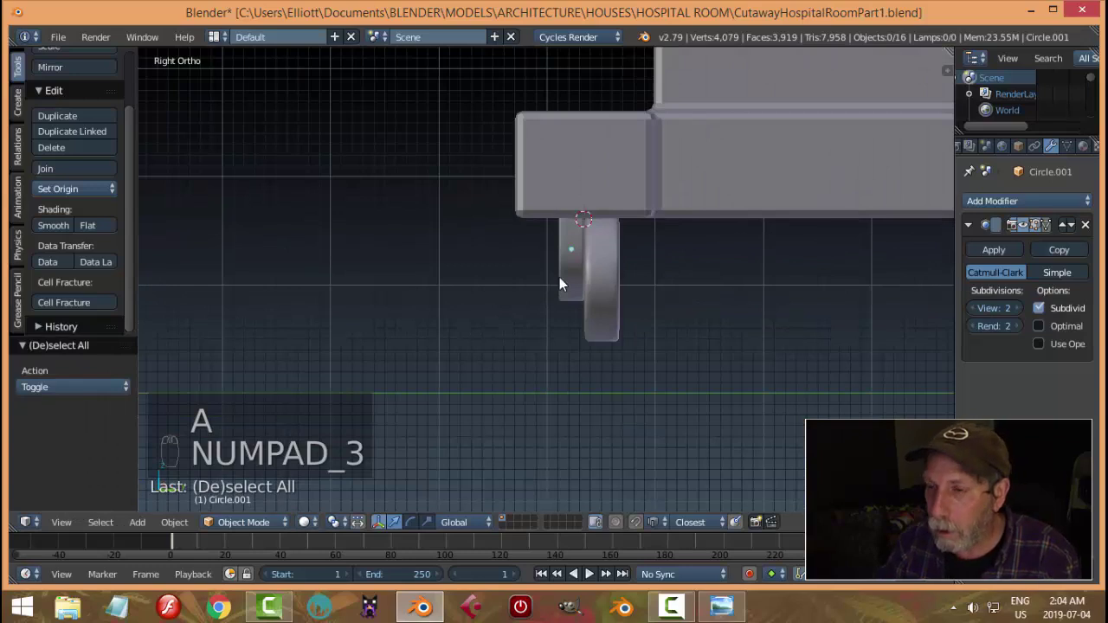
{"action": "left_click_drag", "start_coordinate": [572, 253], "coordinate": [641, 235]}
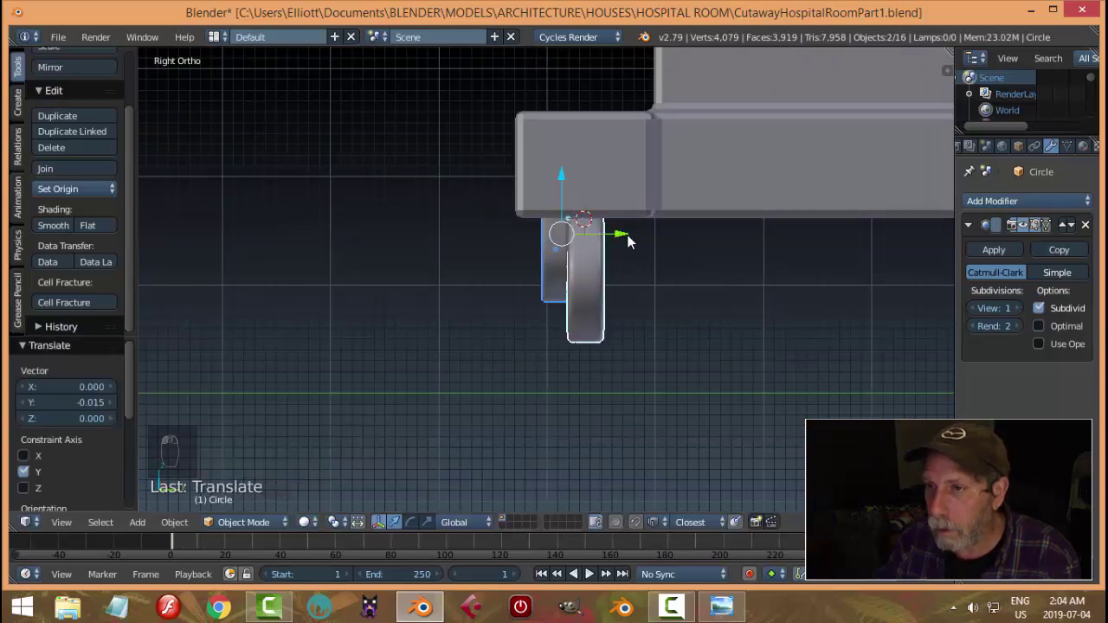
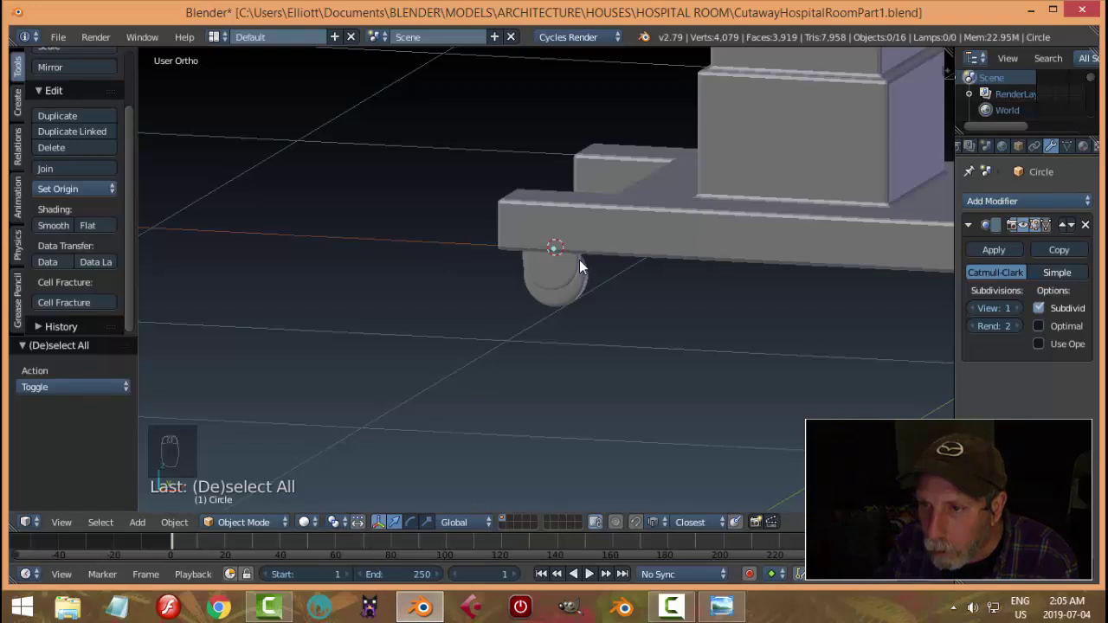
{"action": "left_click_drag", "start_coordinate": [577, 269], "coordinate": [620, 314]}
Resize the wheel pieces so the caster fits snugly beneath the frame.
{"action": "key", "text": "d"}
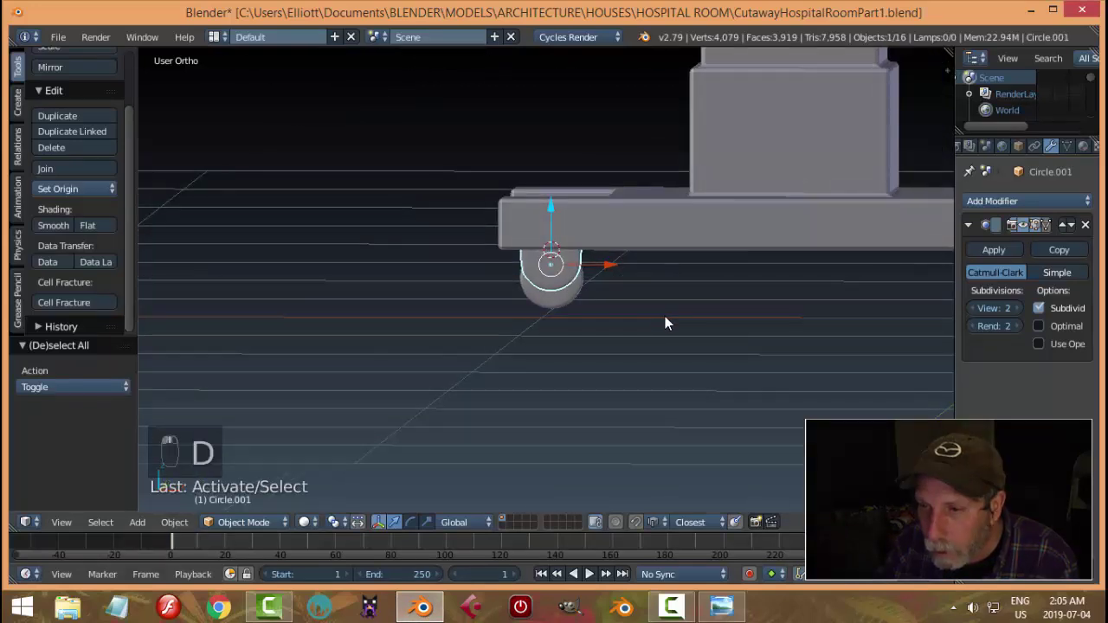
{"action": "key", "text": "s"}
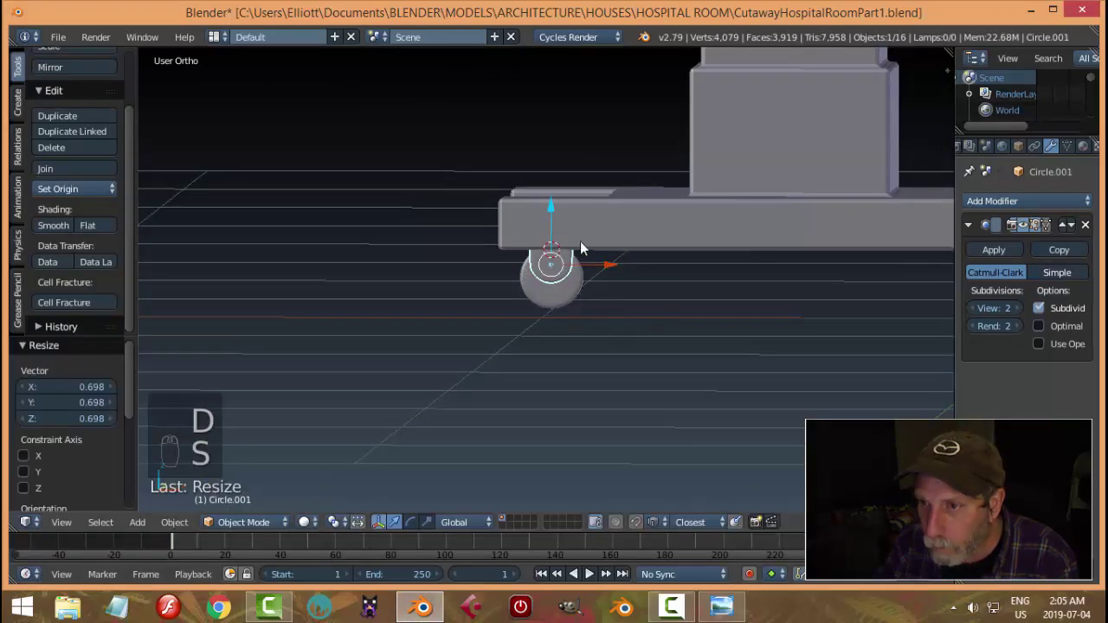
{"action": "left_click", "coordinate": [557, 210]}
{"action": "key", "text": "a"}
{"action": "left_click_drag", "start_coordinate": [542, 273], "coordinate": [638, 279]}
{"action": "key", "text": "s"}
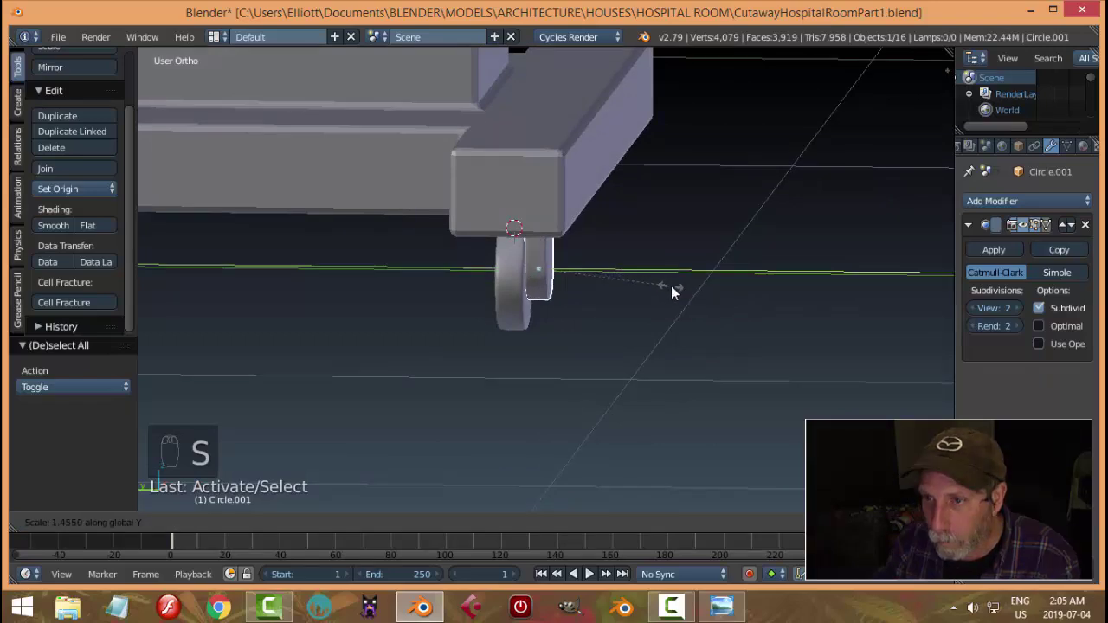
{"action": "key", "text": "a"}
Orbit around the caster and out to view the whole table base.
{"action": "left_click_drag", "start_coordinate": [682, 284], "coordinate": [692, 268]}
{"action": "scroll", "scroll_direction": "up", "scroll_amount": 3}
{"action": "left_click_drag", "start_coordinate": [603, 319], "coordinate": [628, 288]}
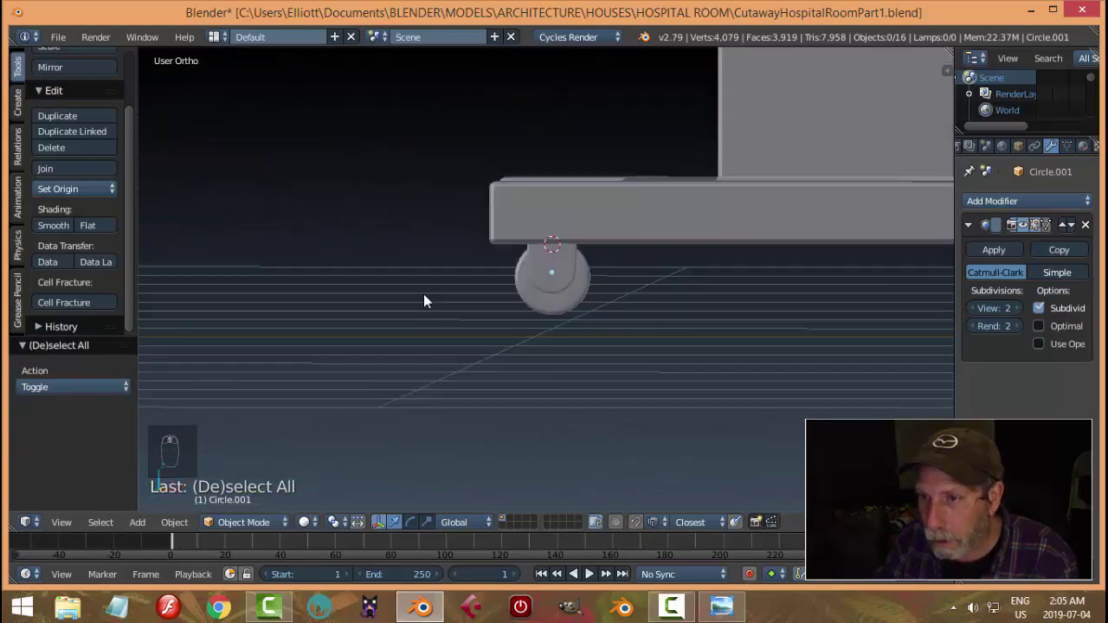
{"action": "middle_click", "coordinate": [409, 298]}
{"action": "left_click_drag", "start_coordinate": [485, 347], "coordinate": [621, 465]}
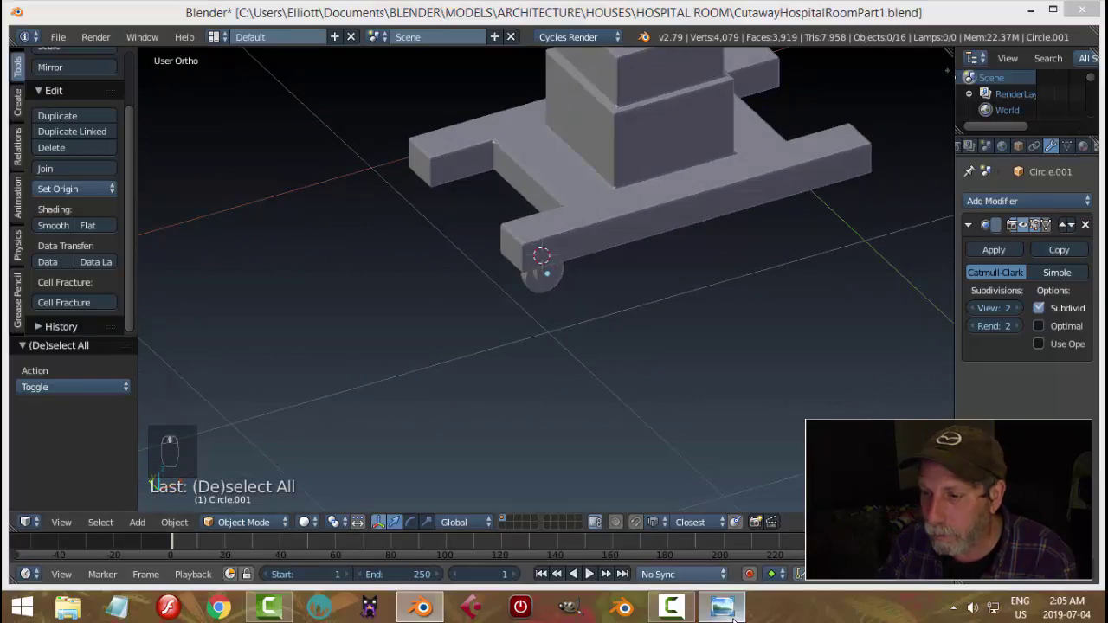
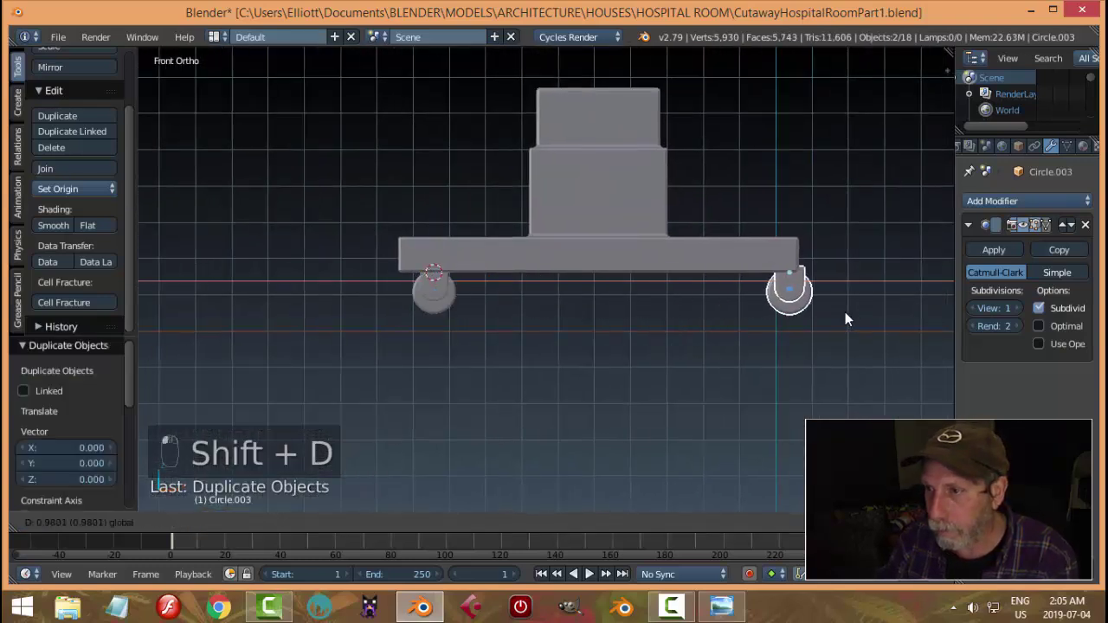
Move the duplicated caster to the base's other end and check it from underneath.
{"action": "left_click_drag", "start_coordinate": [866, 354], "coordinate": [867, 252]}
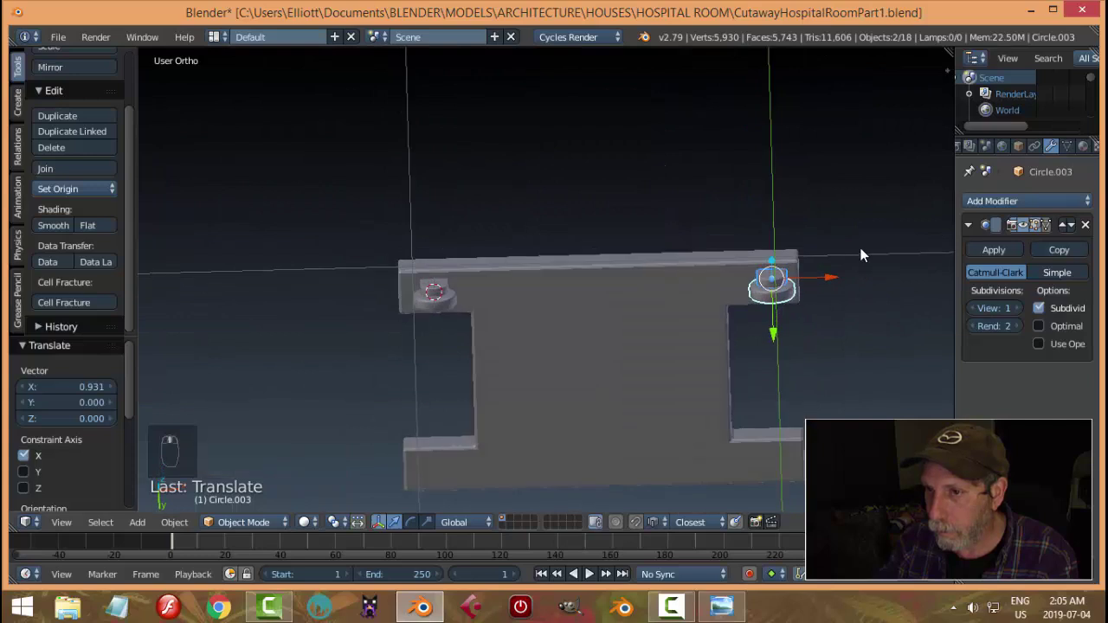
{"action": "middle_click", "coordinate": [636, 326]}
{"action": "left_click_drag", "start_coordinate": [391, 291], "coordinate": [541, 292]}
{"action": "key", "text": "a"}
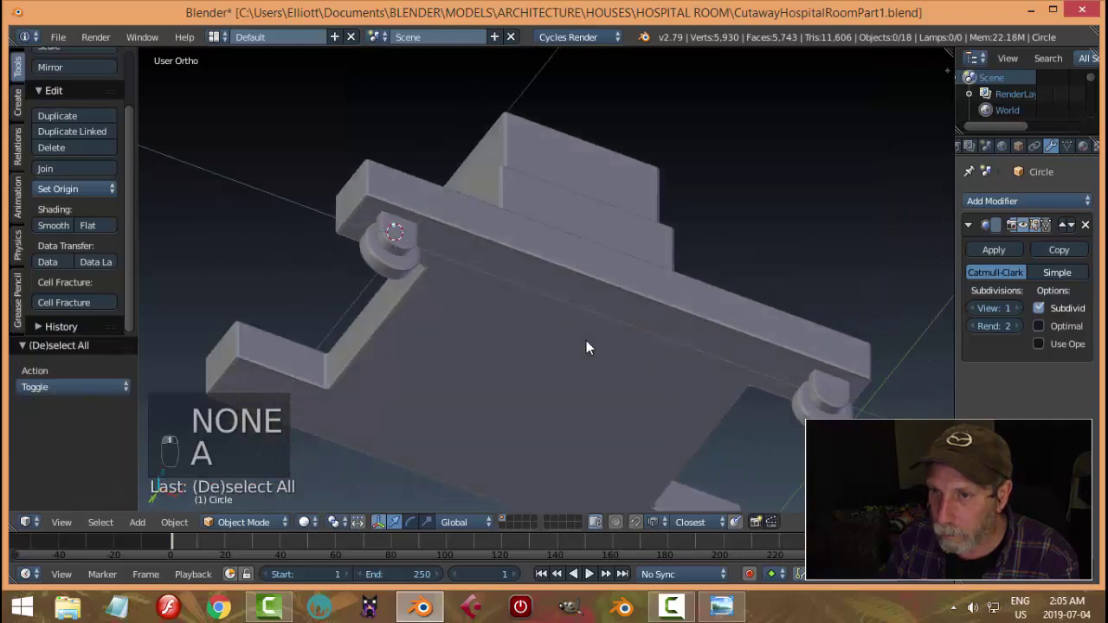
{"action": "left_click_drag", "start_coordinate": [440, 238], "coordinate": [429, 272]}
{"action": "left_click_drag", "start_coordinate": [513, 360], "coordinate": [547, 347]}
Duplicate the casters again, rotate the copies around and slide them under the remaining corners.
{"action": "key", "text": "shift+d"}
{"action": "key", "text": "r"}
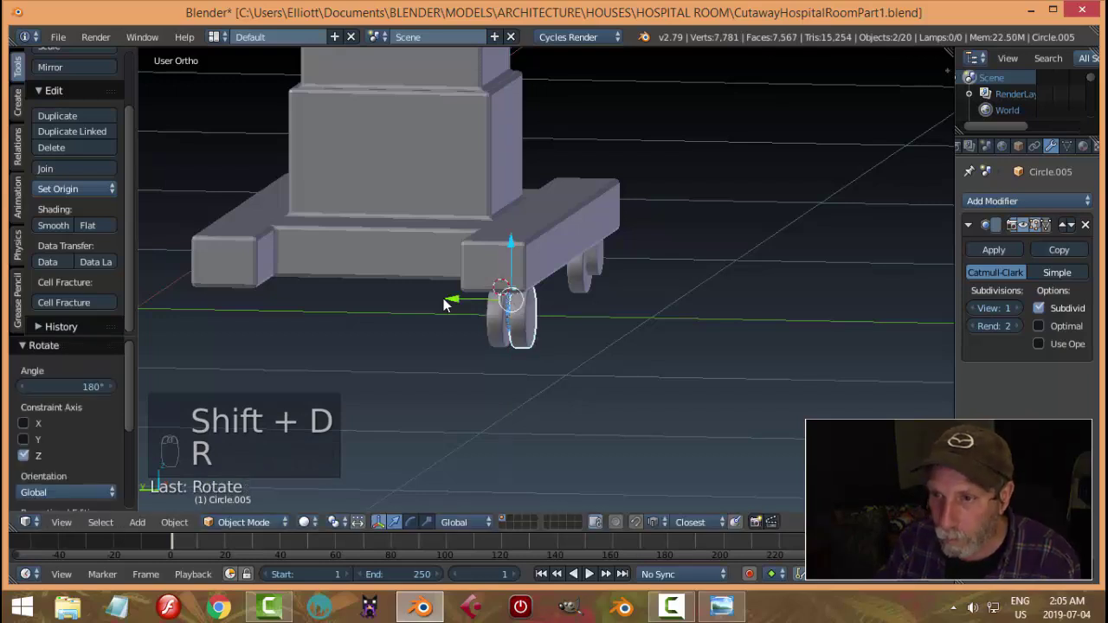
{"action": "key", "text": "KP_3"}
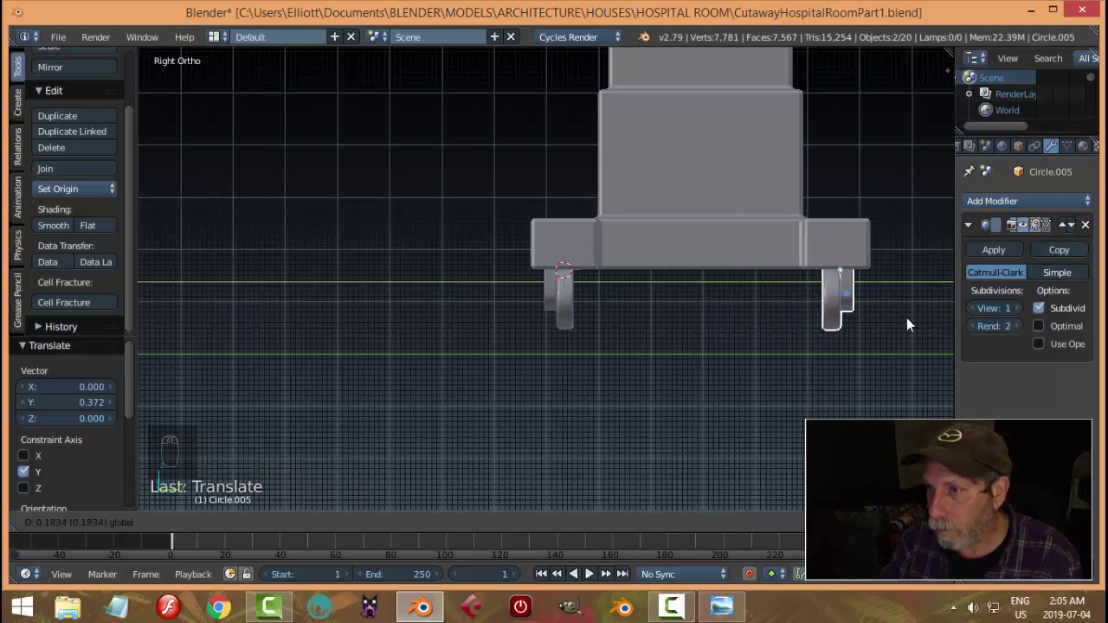
{"action": "key", "text": "KP_1"}
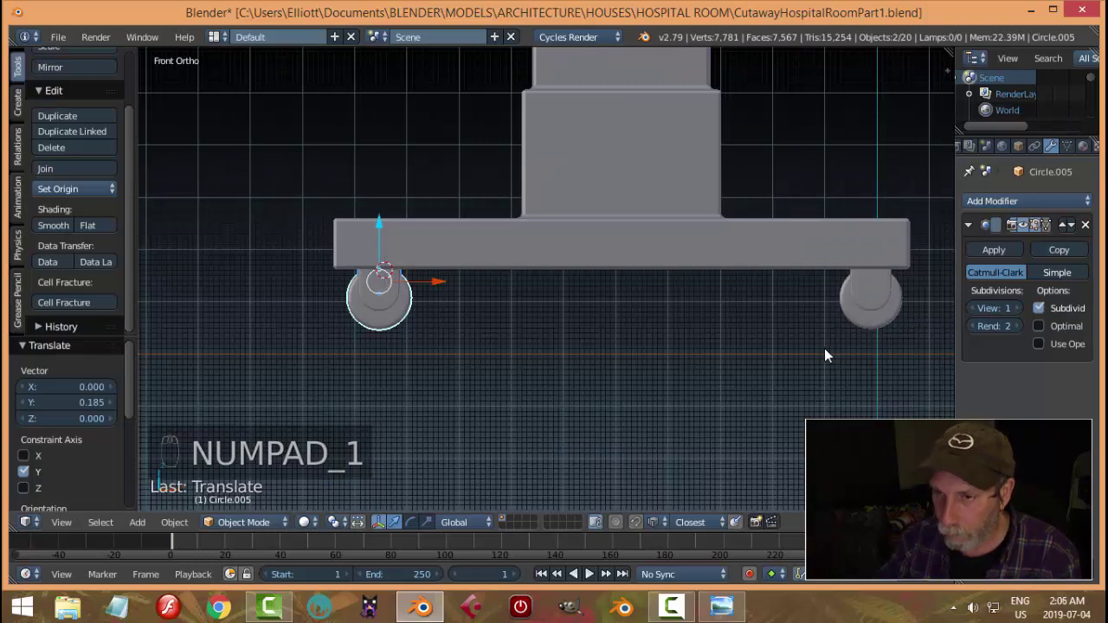
{"action": "key", "text": "shift+d"}
{"action": "left_click_drag", "start_coordinate": [350, 286], "coordinate": [842, 338]}
{"action": "middle_click", "coordinate": [841, 338]}
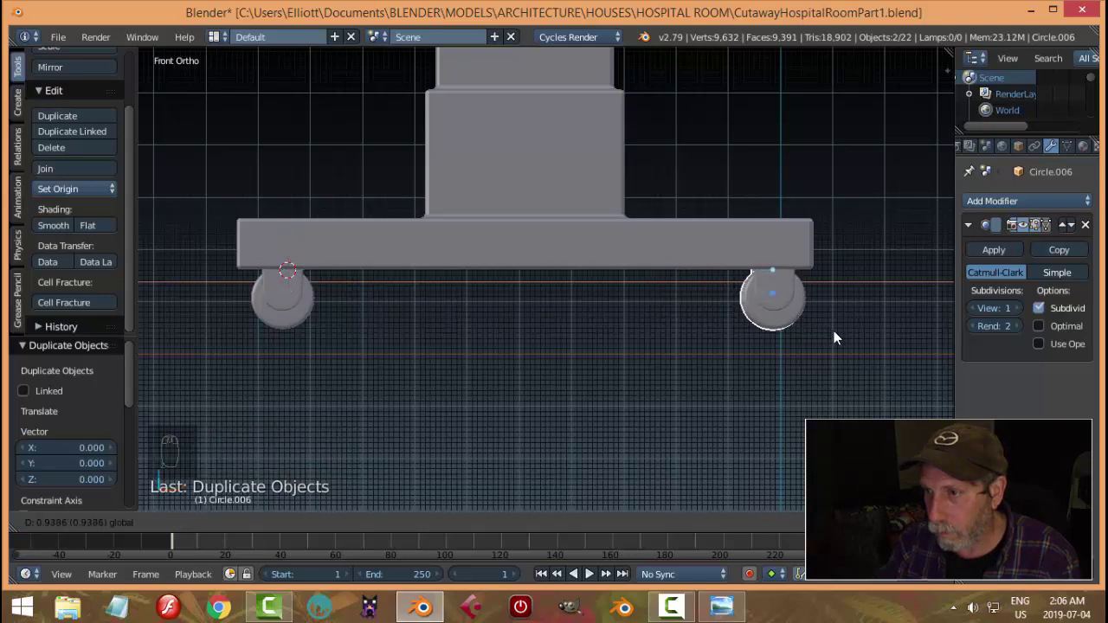
Unhide the room and tabletop with Alt+H and orbit to review the wheeled table in the room.
{"action": "key", "text": "a"}
{"action": "left_click_drag", "start_coordinate": [638, 388], "coordinate": [637, 374]}
{"action": "left_click_drag", "start_coordinate": [597, 369], "coordinate": [865, 318]}
{"action": "key", "text": "alt+h"}
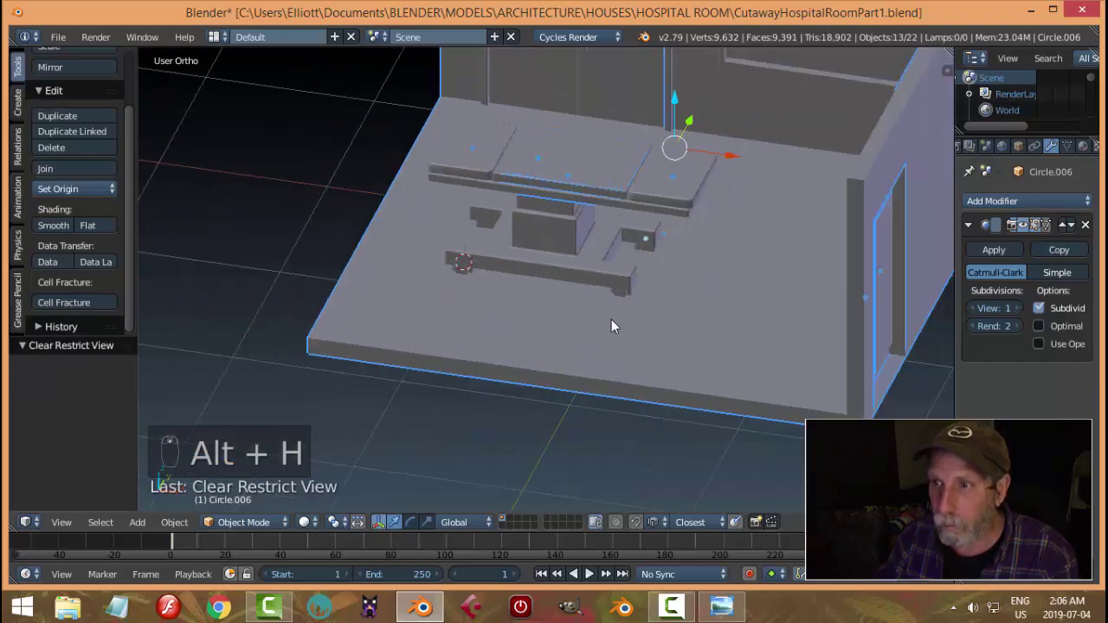
{"action": "left_click_drag", "start_coordinate": [681, 283], "coordinate": [581, 311]}
{"action": "key", "text": "a"}
{"action": "middle_click", "coordinate": [581, 315]}
{"action": "left_click_drag", "start_coordinate": [736, 269], "coordinate": [712, 272]}
{"action": "key", "text": "a"}
{"action": "left_click_drag", "start_coordinate": [681, 300], "coordinate": [588, 266]}
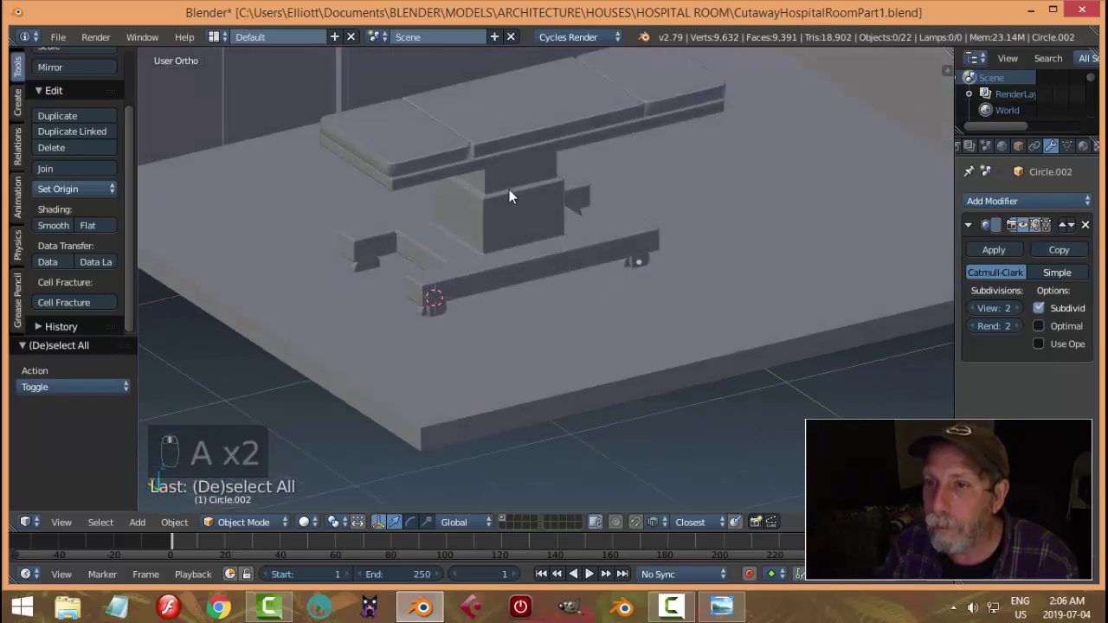
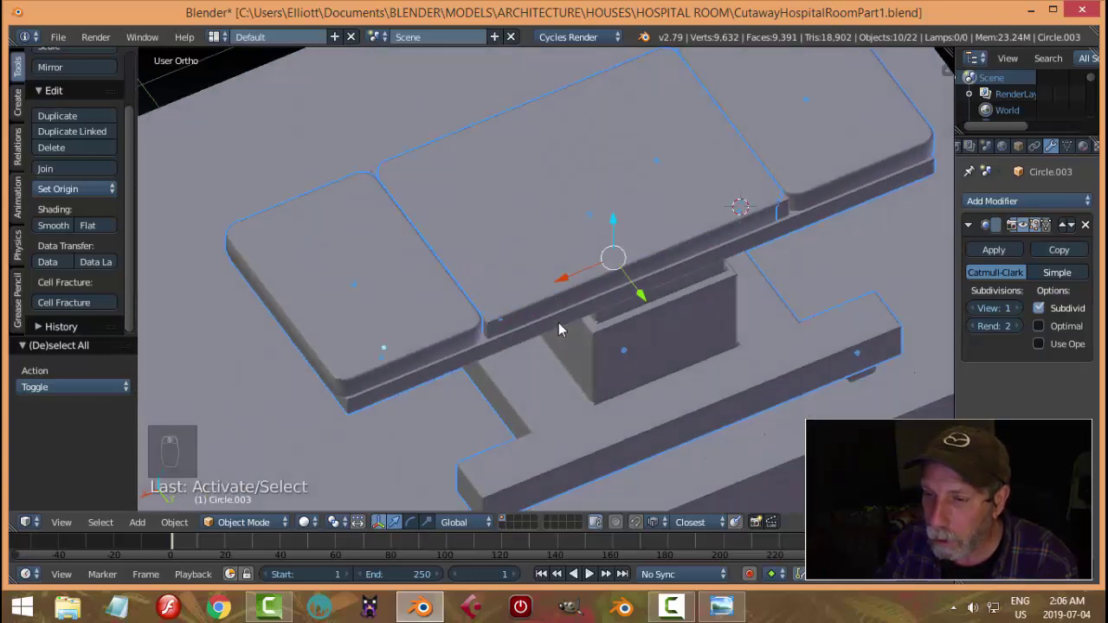
Create a new group from all selected operating table parts with Ctrl+G, then deselect and look down into the room.
{"action": "left_click_drag", "start_coordinate": [393, 244], "coordinate": [240, 293]}
{"action": "left_click_drag", "start_coordinate": [240, 293], "coordinate": [563, 310]}
{"action": "key", "text": "ctrl+g"}
{"action": "left_click_drag", "start_coordinate": [556, 307], "coordinate": [486, 187]}
{"action": "left_click_drag", "start_coordinate": [486, 187], "coordinate": [492, 164]}
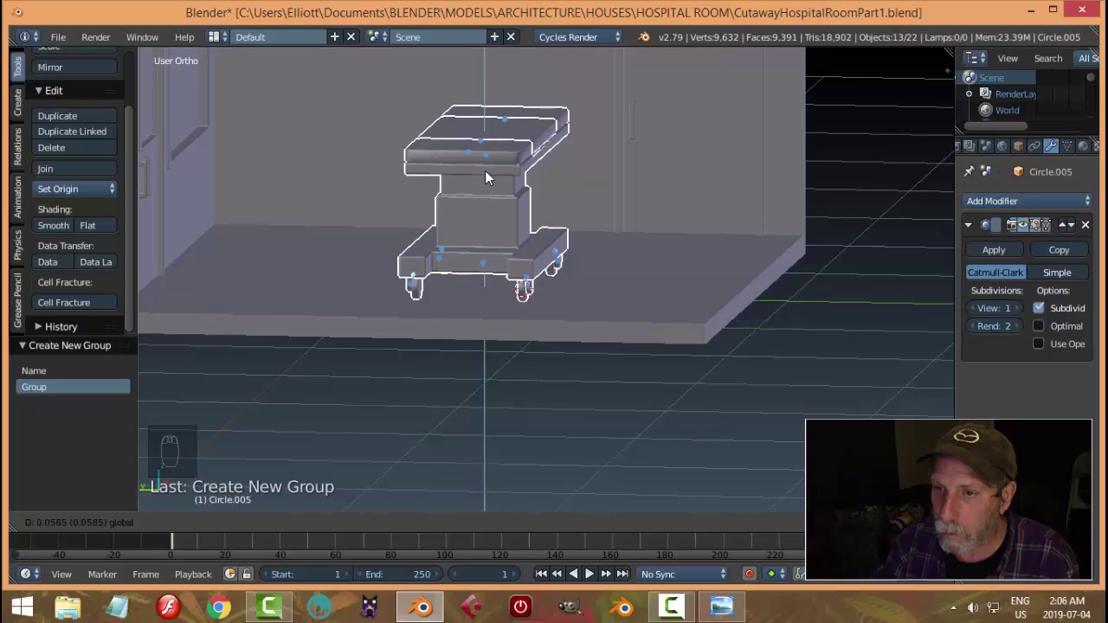
{"action": "key", "text": "a"}
{"action": "left_click_drag", "start_coordinate": [678, 249], "coordinate": [661, 243]}
{"action": "left_click_drag", "start_coordinate": [662, 243], "coordinate": [622, 278]}
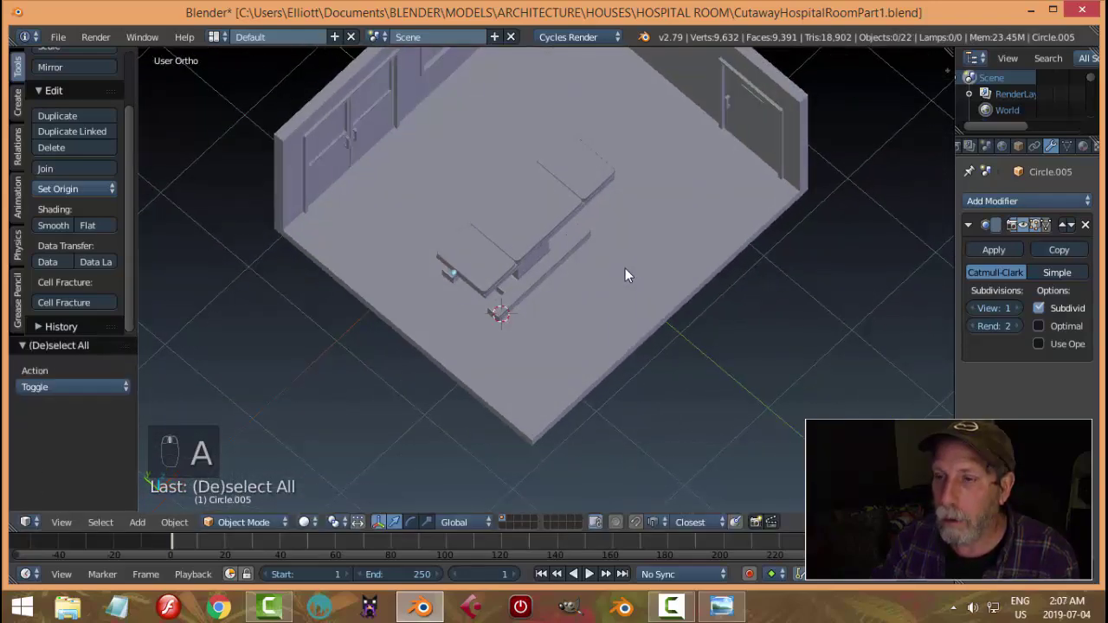
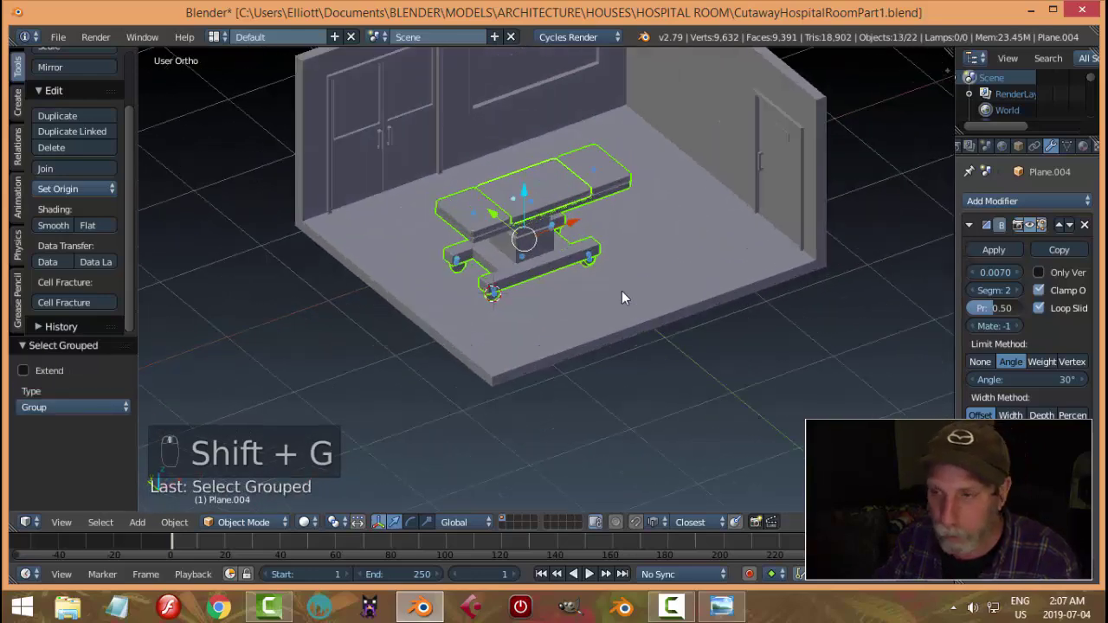
Scale the grouped table up by about 1.07, deselect it and view the room from the front.
{"action": "left_click_drag", "start_coordinate": [689, 290], "coordinate": [689, 290]}
{"action": "key", "text": "s"}
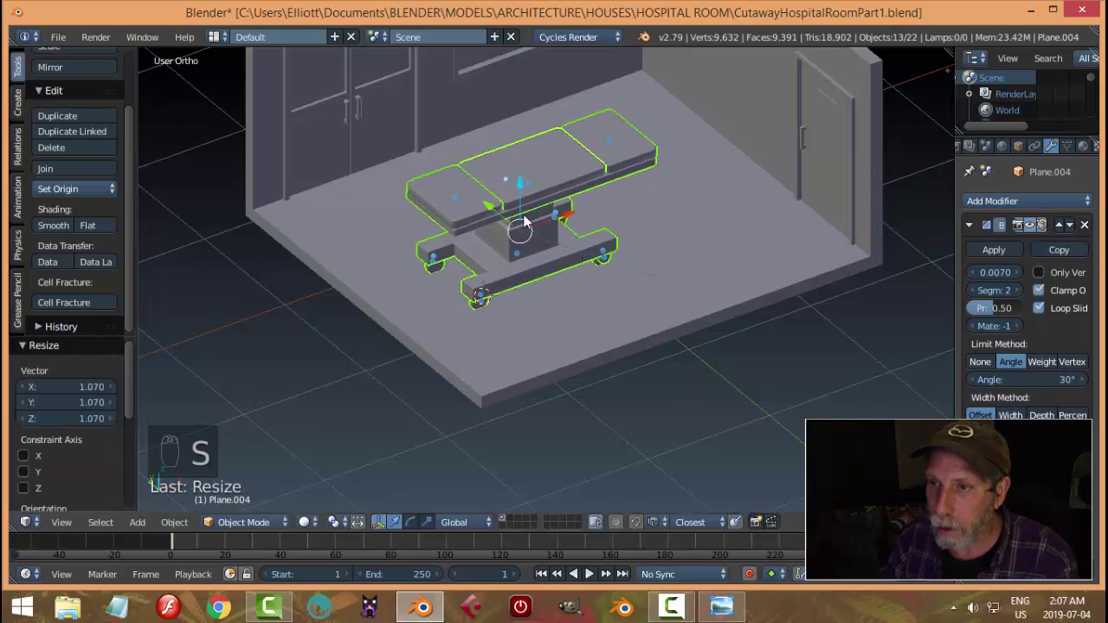
{"action": "left_click", "coordinate": [527, 188]}
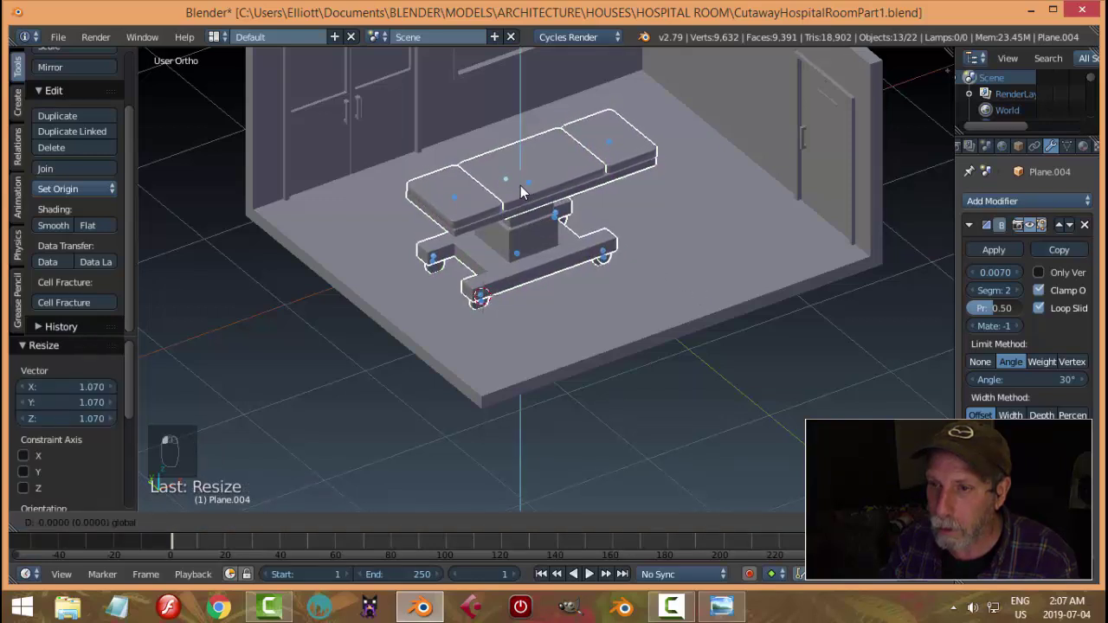
{"action": "left_click_drag", "start_coordinate": [528, 188], "coordinate": [729, 194]}
{"action": "key", "text": "a"}
{"action": "left_click_drag", "start_coordinate": [729, 194], "coordinate": [763, 241]}
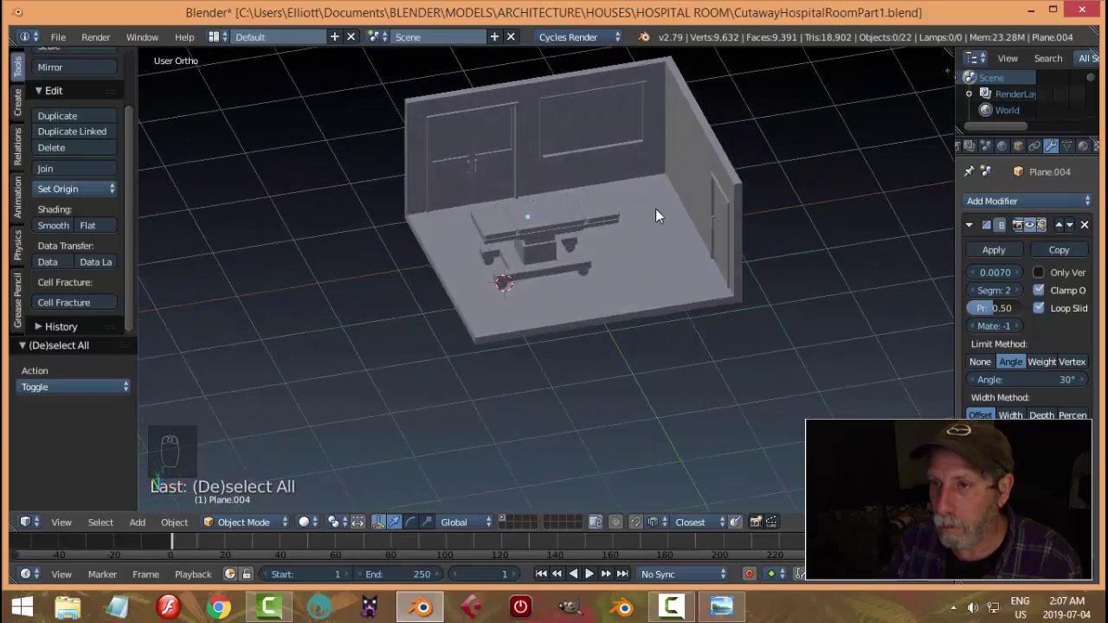
{"action": "left_click_drag", "start_coordinate": [664, 219], "coordinate": [659, 174]}
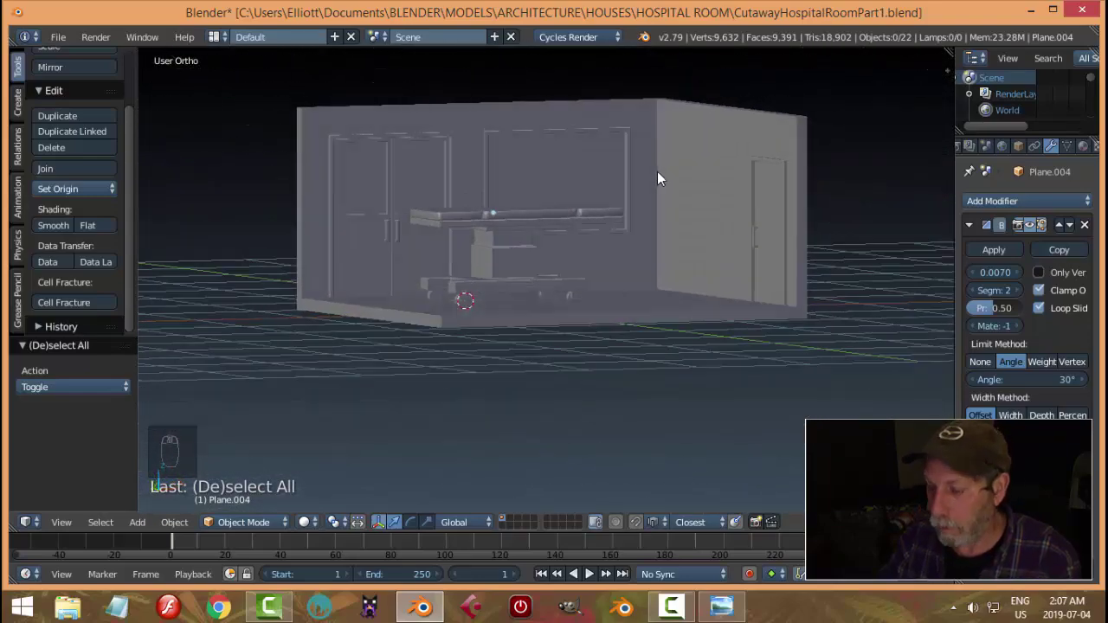
{"action": "key", "text": "KP_1"}
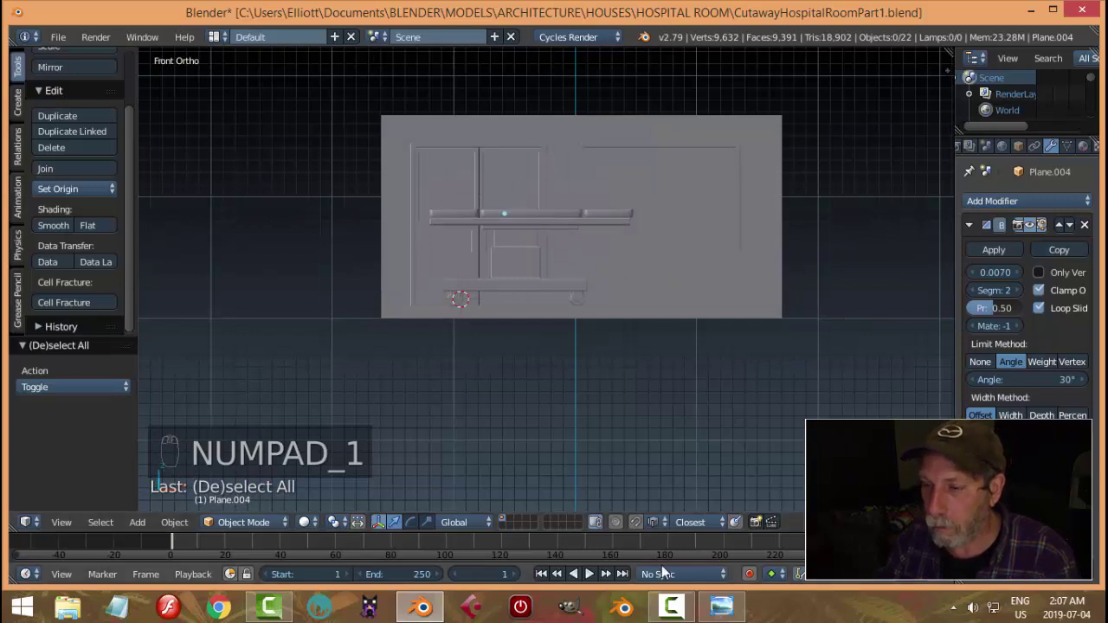
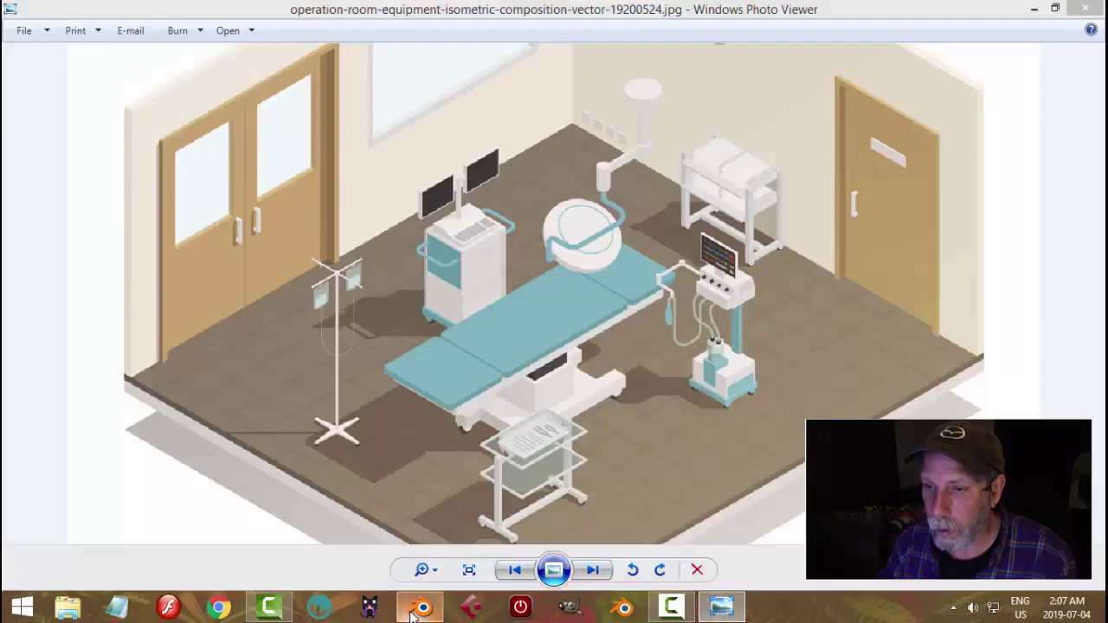
Save the Blender file and orbit around the room after checking the reference picture.
{"action": "left_click_drag", "start_coordinate": [562, 305], "coordinate": [580, 349]}
{"action": "key", "text": "ctrl+s"}
{"action": "left_click_drag", "start_coordinate": [591, 323], "coordinate": [630, 282]}
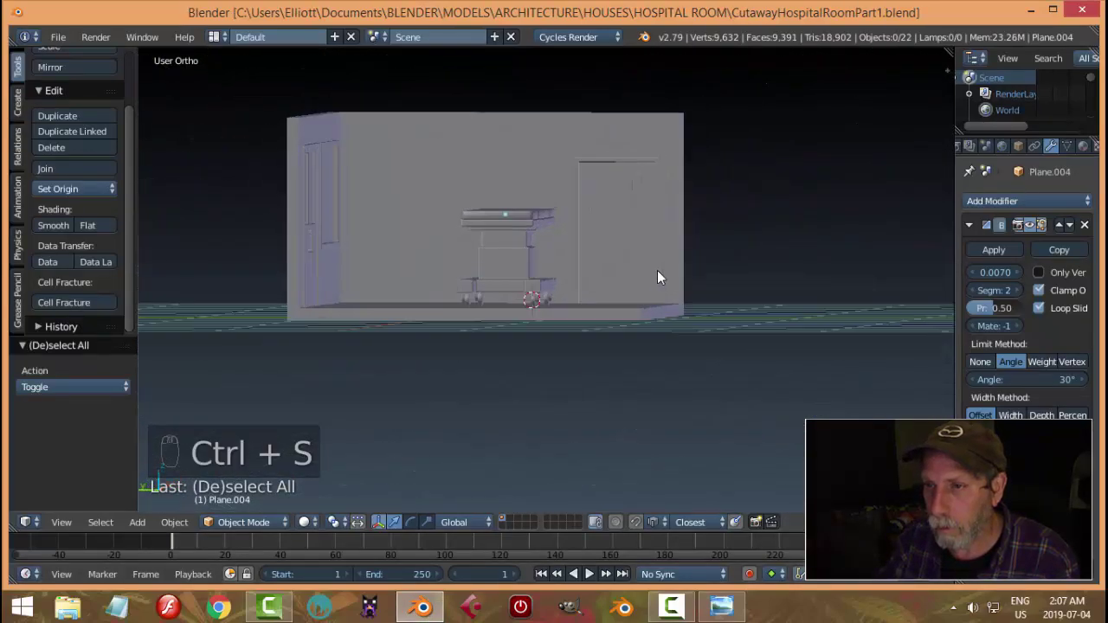
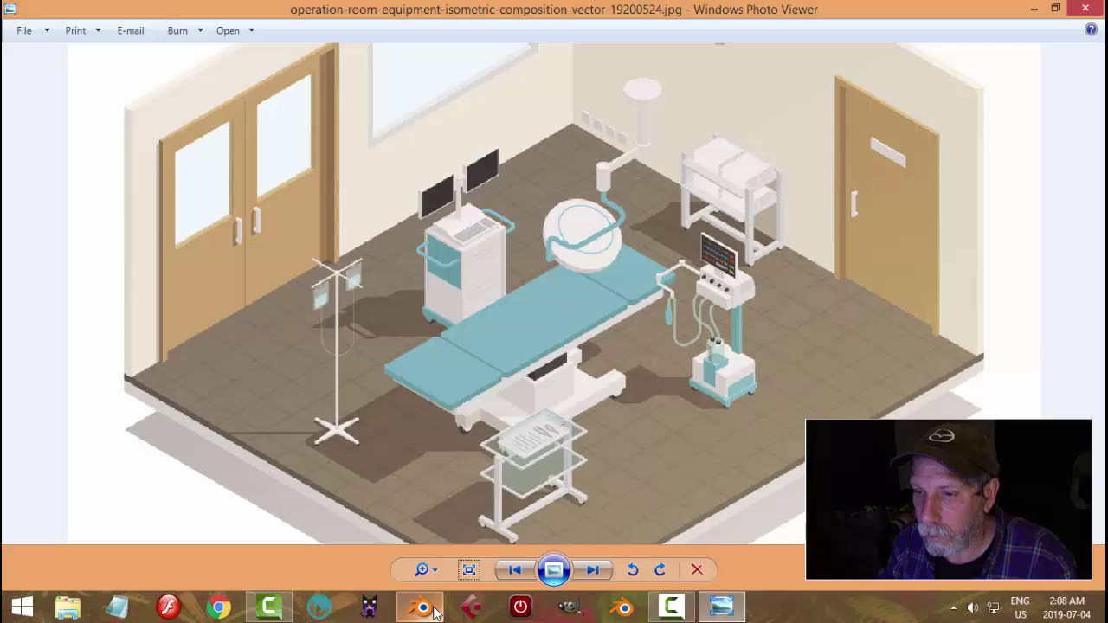
Select the whole table group with Shift+G and scale it down slightly in a side-on view.
{"action": "middle_click", "coordinate": [556, 310]}
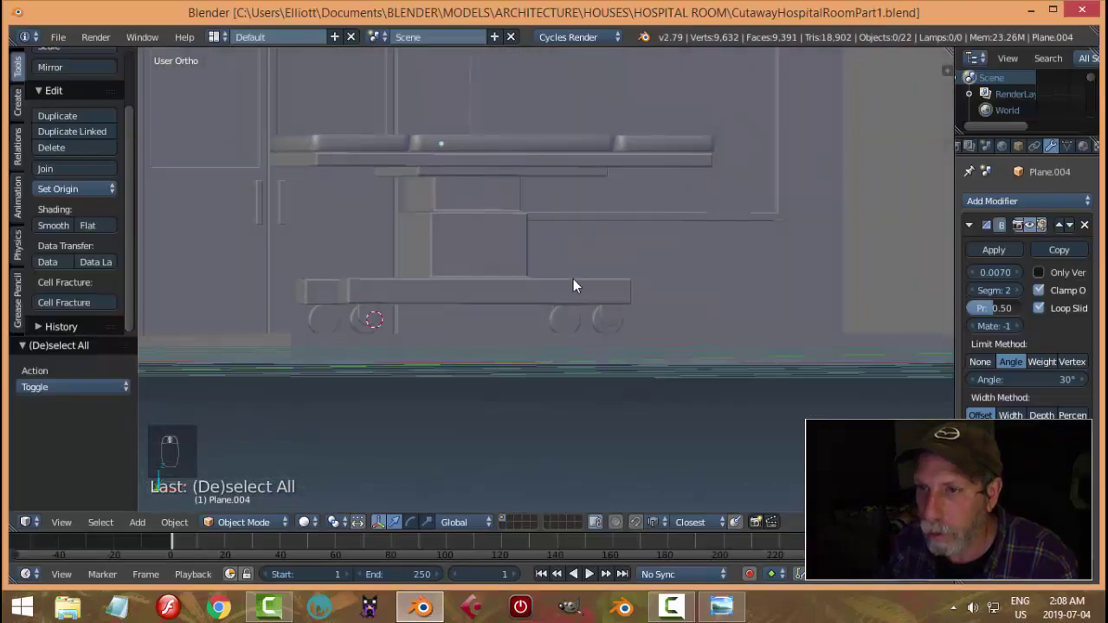
{"action": "left_click_drag", "start_coordinate": [587, 279], "coordinate": [577, 305]}
{"action": "left_click_drag", "start_coordinate": [667, 289], "coordinate": [693, 310]}
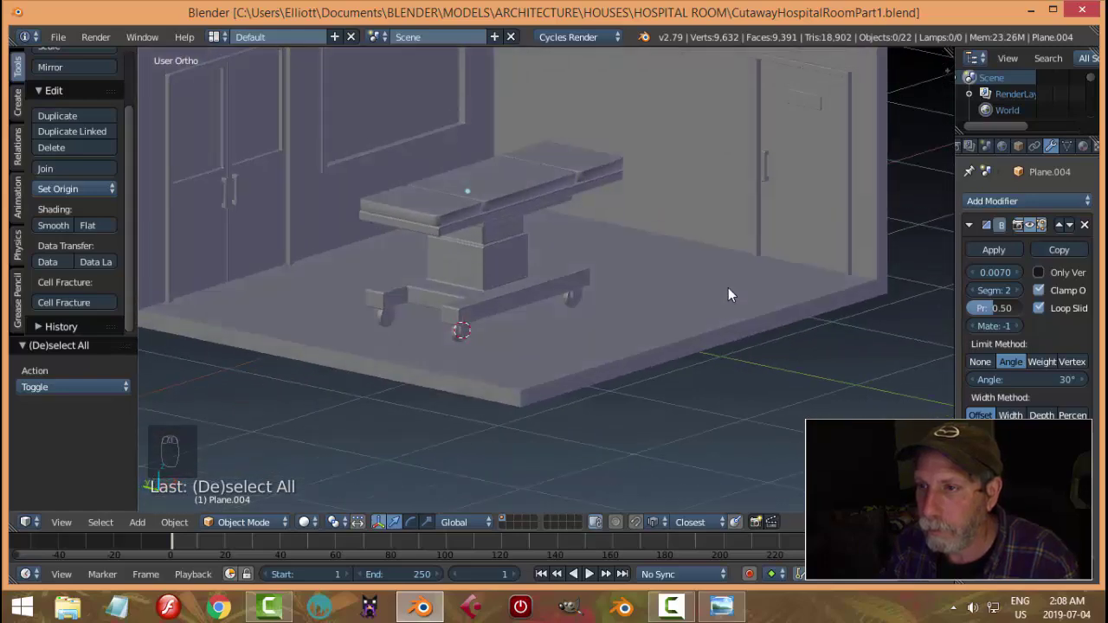
{"action": "middle_click", "coordinate": [823, 284]}
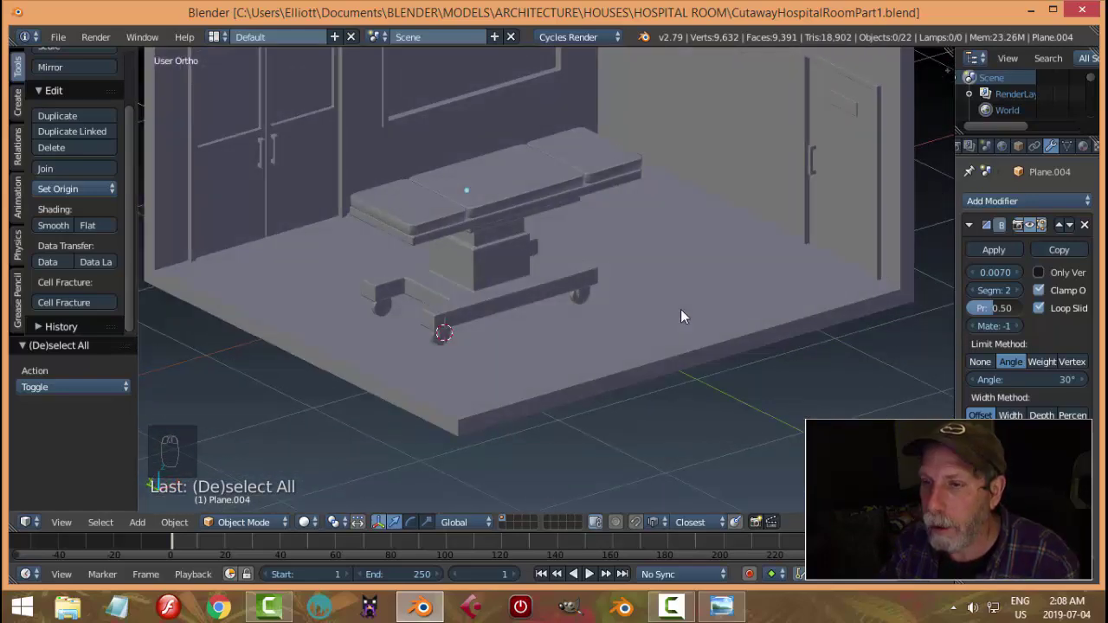
{"action": "left_click_drag", "start_coordinate": [524, 201], "coordinate": [603, 201]}
{"action": "key", "text": "shift+g"}
{"action": "left_click_drag", "start_coordinate": [655, 218], "coordinate": [748, 272]}
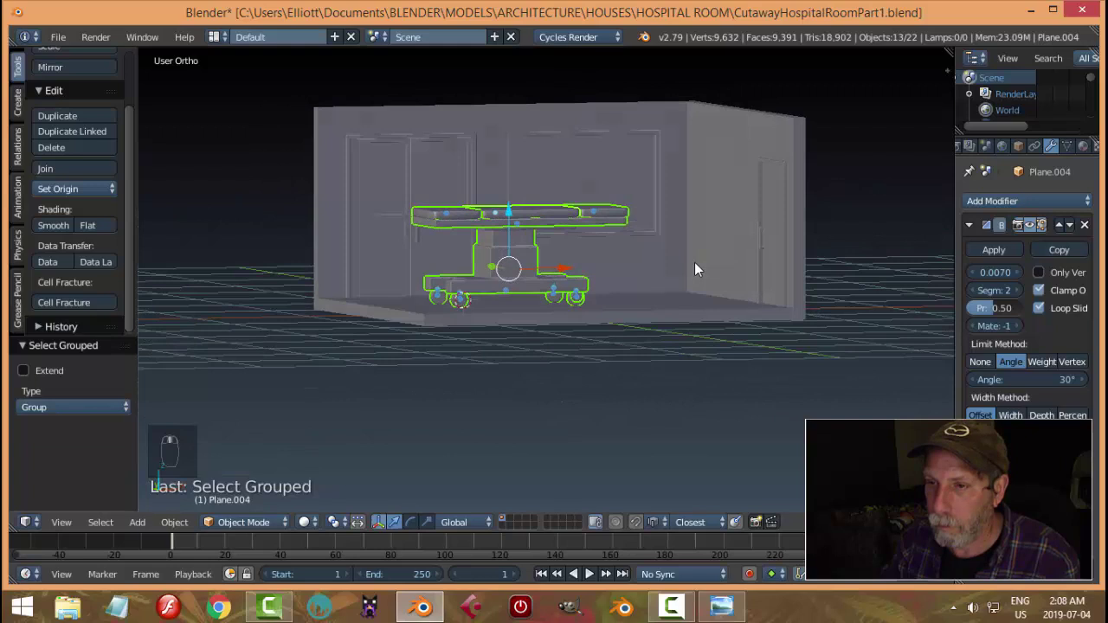
{"action": "key", "text": "s"}
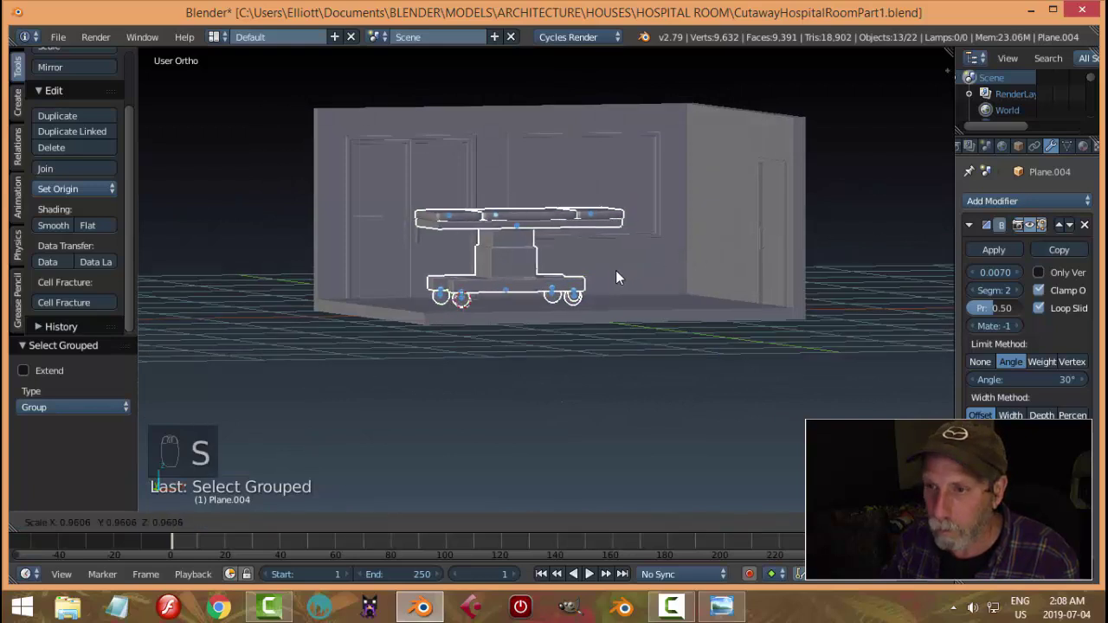
{"action": "left_click", "coordinate": [516, 215]}
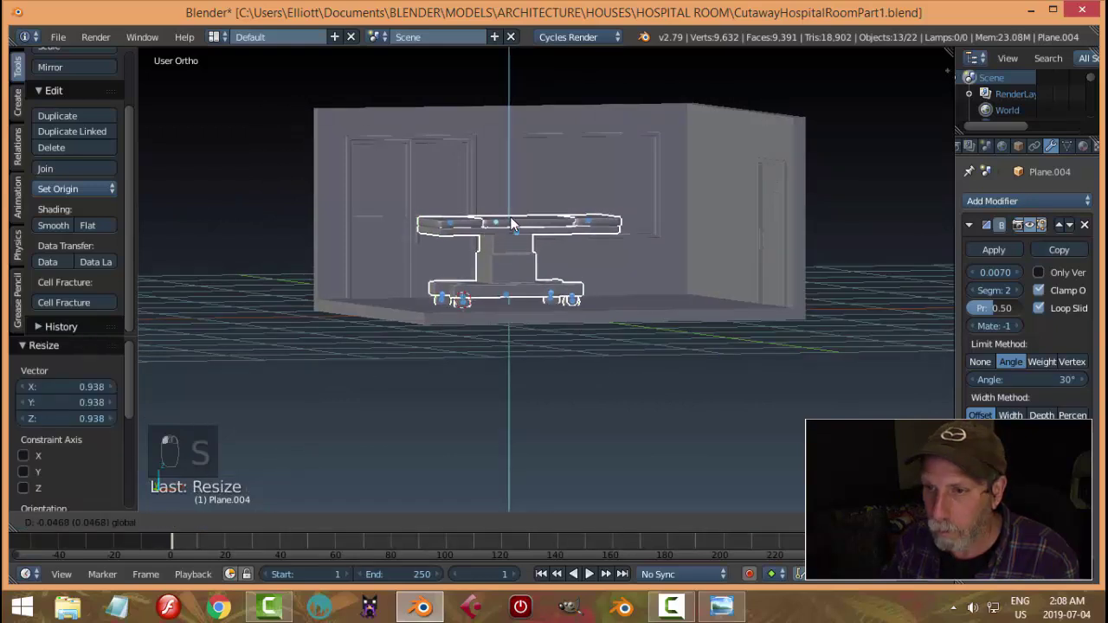
Zoom in on the table top and select the raised middle pad.
{"action": "left_click_drag", "start_coordinate": [768, 279], "coordinate": [798, 311]}
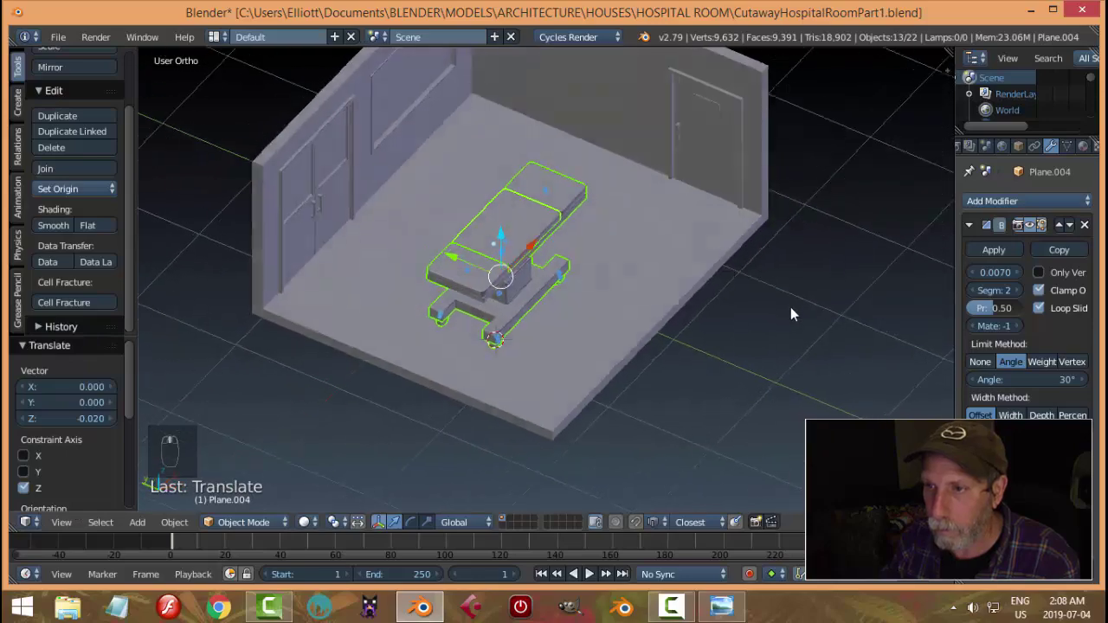
{"action": "left_click_drag", "start_coordinate": [688, 254], "coordinate": [657, 224]}
{"action": "key", "text": "a"}
{"action": "left_click_drag", "start_coordinate": [676, 195], "coordinate": [562, 174]}
{"action": "left_click_drag", "start_coordinate": [551, 163], "coordinate": [481, 129]}
{"action": "left_click_drag", "start_coordinate": [603, 165], "coordinate": [590, 191]}
{"action": "right_click", "coordinate": [580, 151]}
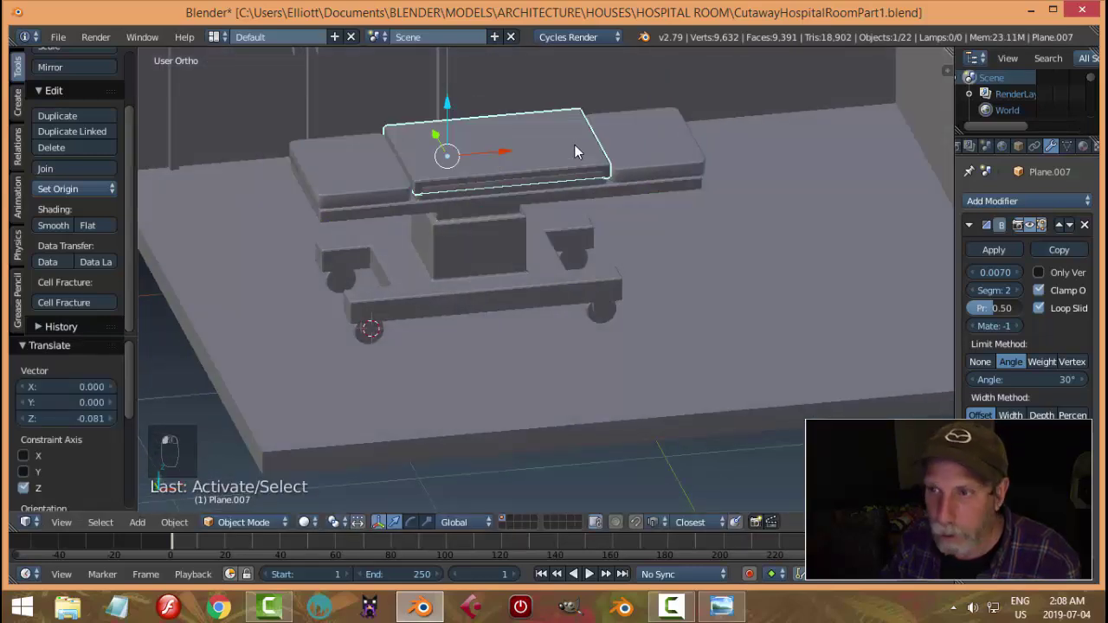
Delete the extra top pad from the operating table and deselect everything.
{"action": "key", "text": "x"}
{"action": "left_click_drag", "start_coordinate": [579, 151], "coordinate": [514, 196]}
{"action": "right_click", "coordinate": [386, 181]}
{"action": "key", "text": "h"}
{"action": "left_click", "coordinate": [386, 181]}
{"action": "key", "text": "alt+h"}
{"action": "key", "text": "a"}
Orbit around the room and table and save the file with Ctrl+S.
{"action": "left_click_drag", "start_coordinate": [575, 170], "coordinate": [602, 185]}
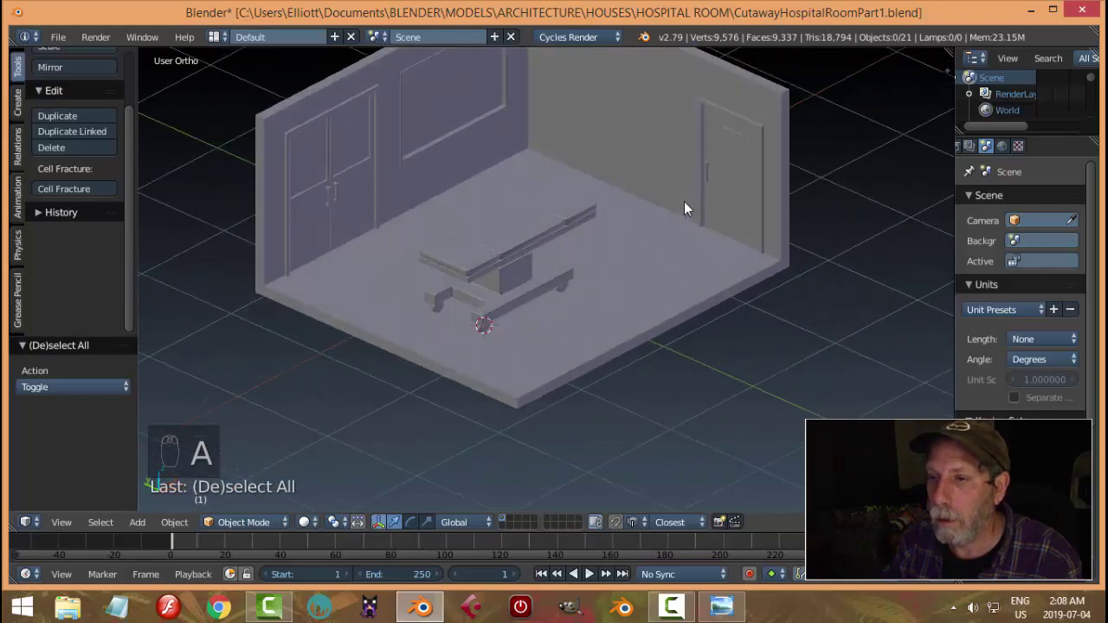
{"action": "left_click_drag", "start_coordinate": [683, 195], "coordinate": [564, 264]}
{"action": "left_click_drag", "start_coordinate": [563, 264], "coordinate": [567, 245]}
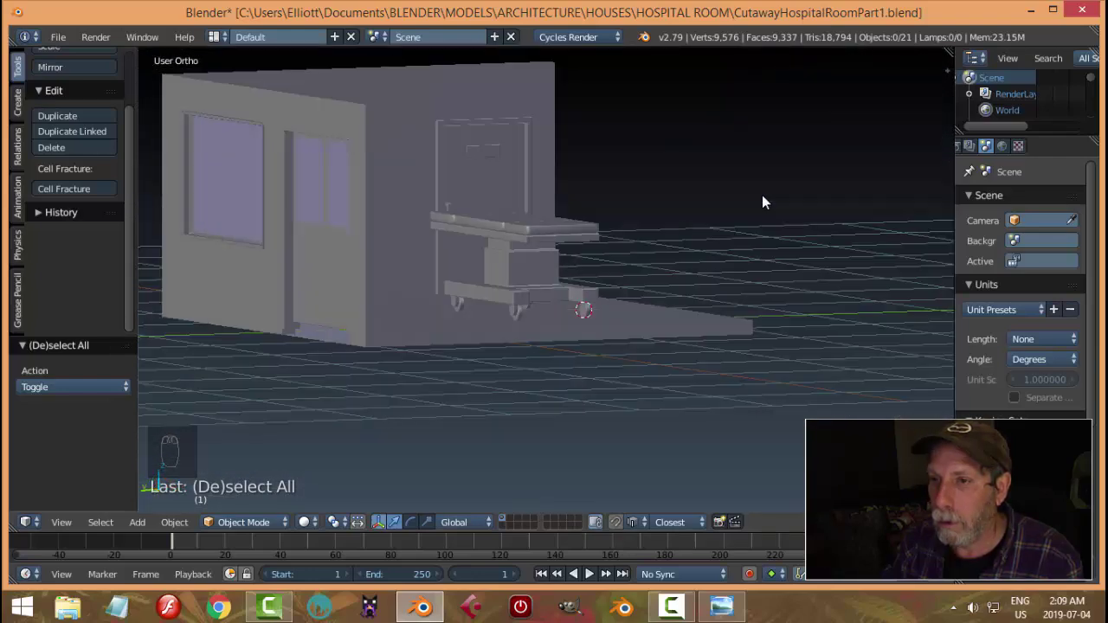
{"action": "key", "text": "ctrl+s"}
{"action": "left_click_drag", "start_coordinate": [591, 271], "coordinate": [589, 286]}
{"action": "left_click_drag", "start_coordinate": [589, 286], "coordinate": [570, 310]}
{"action": "left_click_drag", "start_coordinate": [594, 284], "coordinate": [598, 284]}
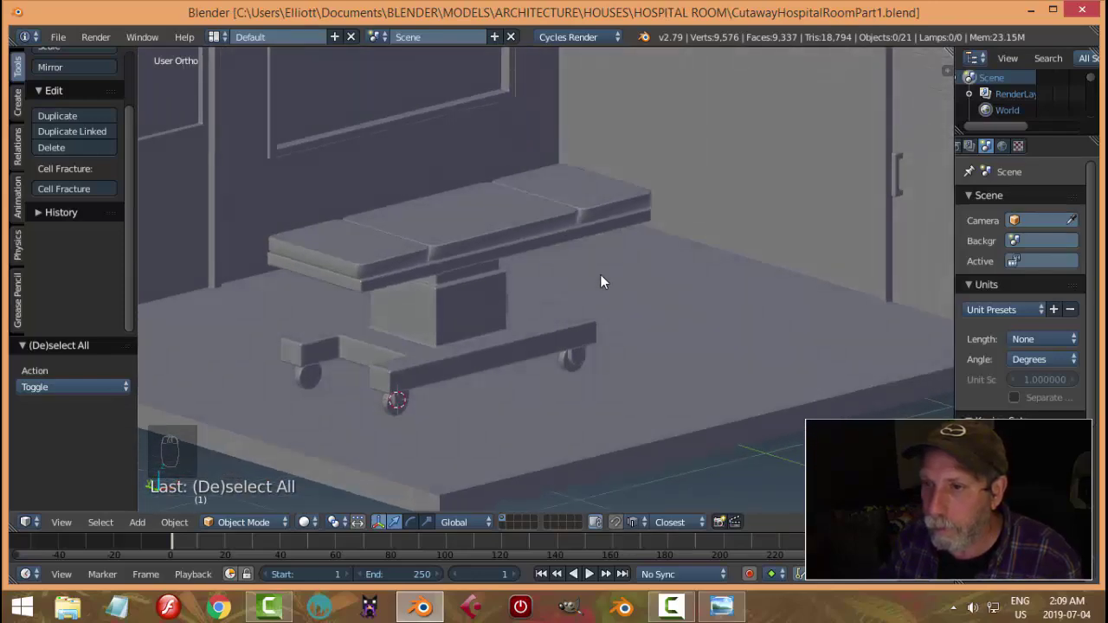
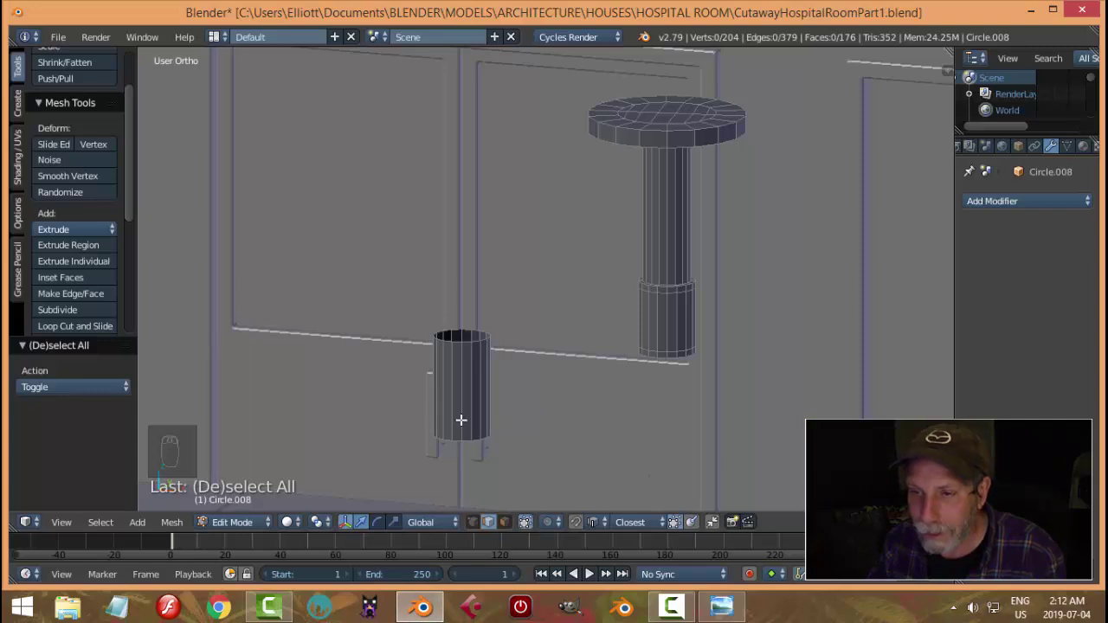
Add an edge loop around the mount's pole and check it side-on in wireframe.
{"action": "key", "text": "ctrl+r"}
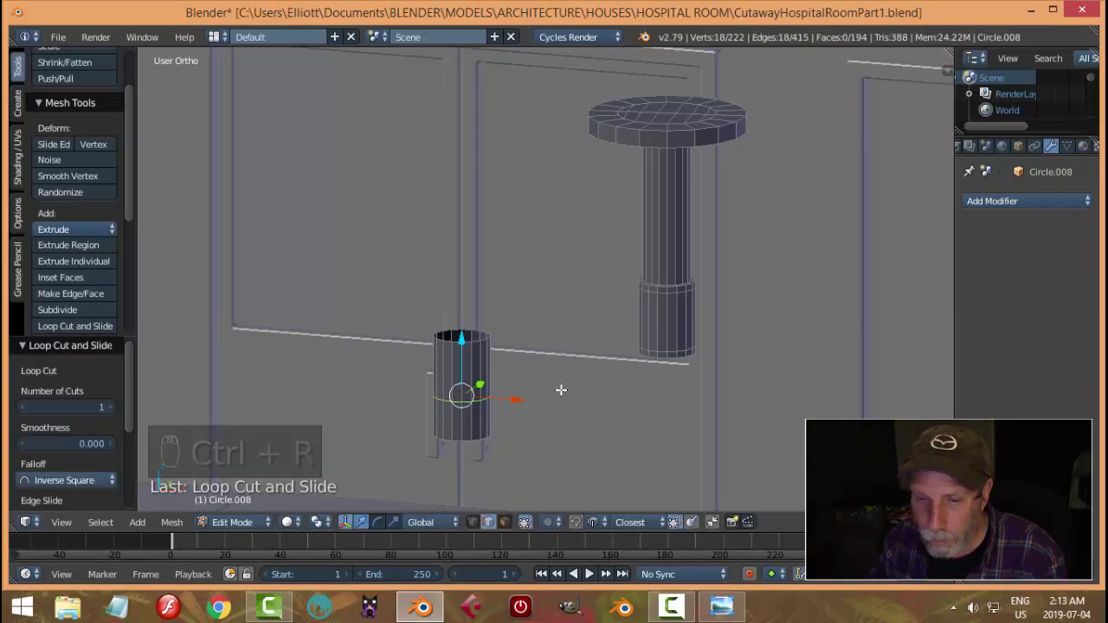
{"action": "key", "text": "a"}
{"action": "key", "text": "ctrl+Tab"}
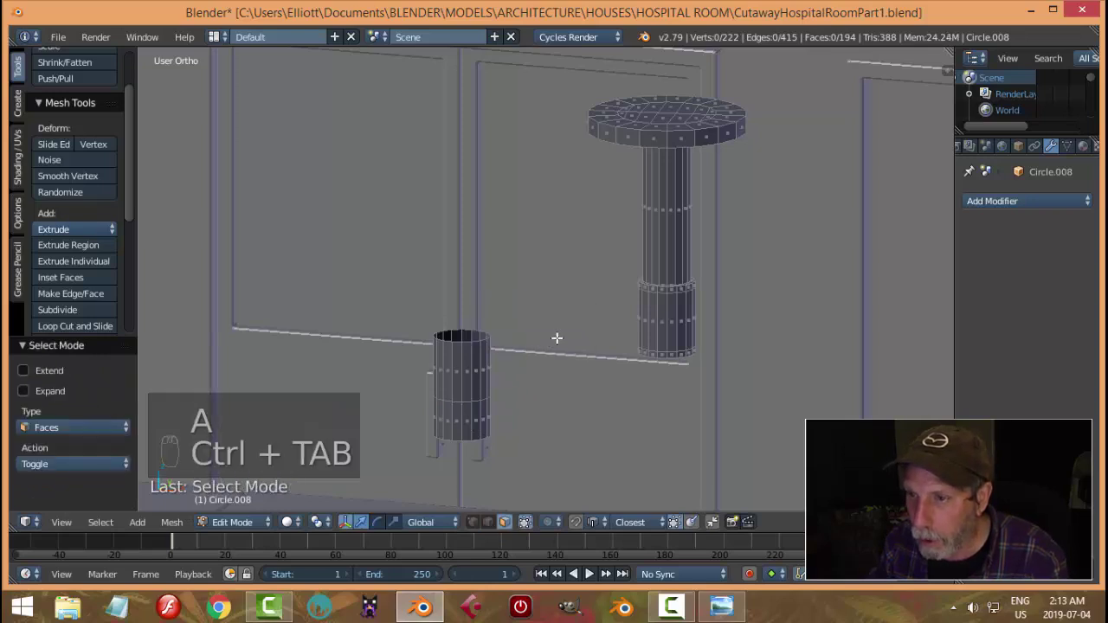
{"action": "key", "text": "KP_3"}
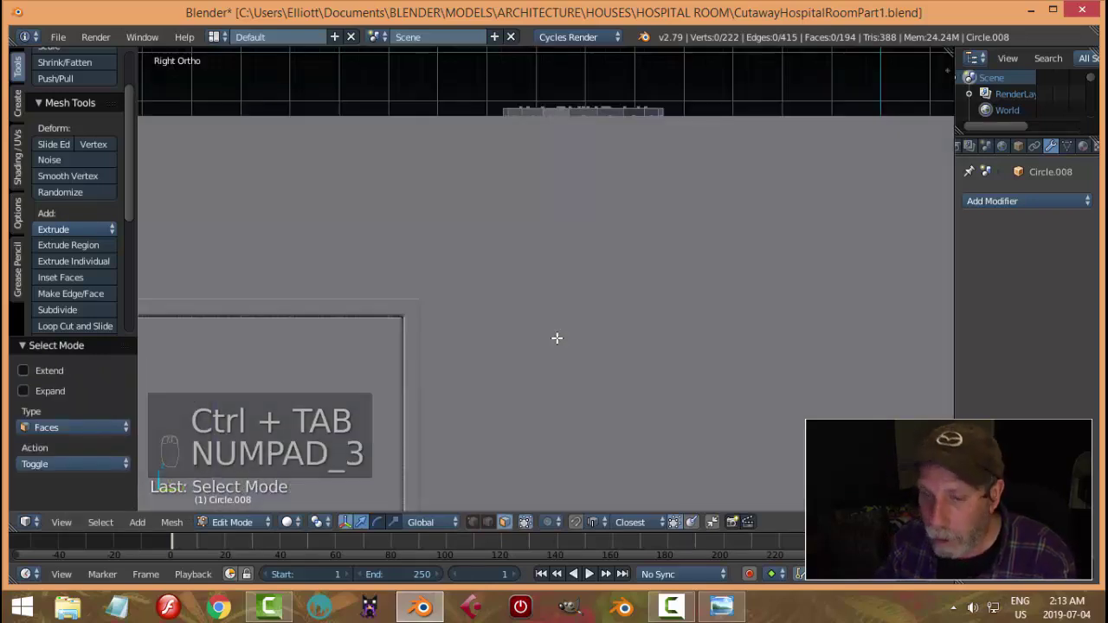
{"action": "key", "text": "z"}
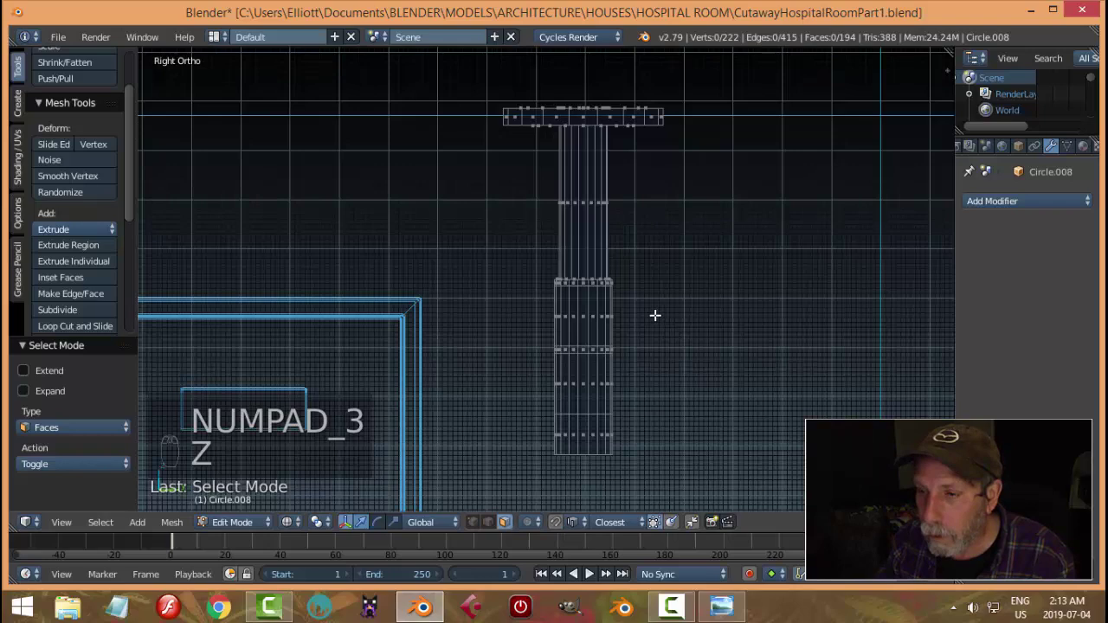
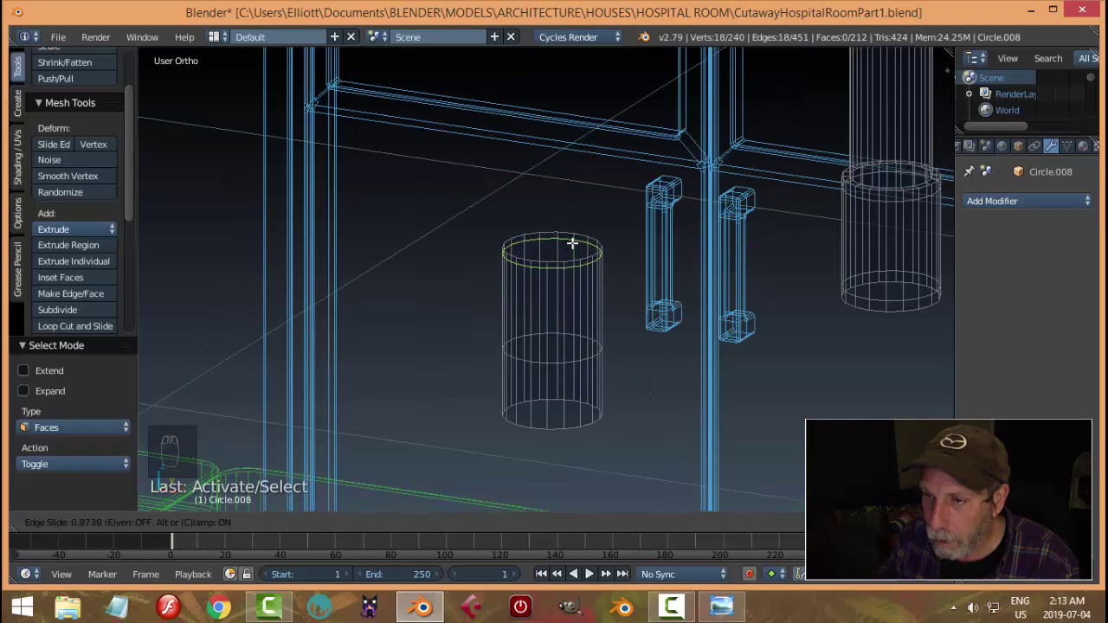
{"action": "key", "text": "a"}
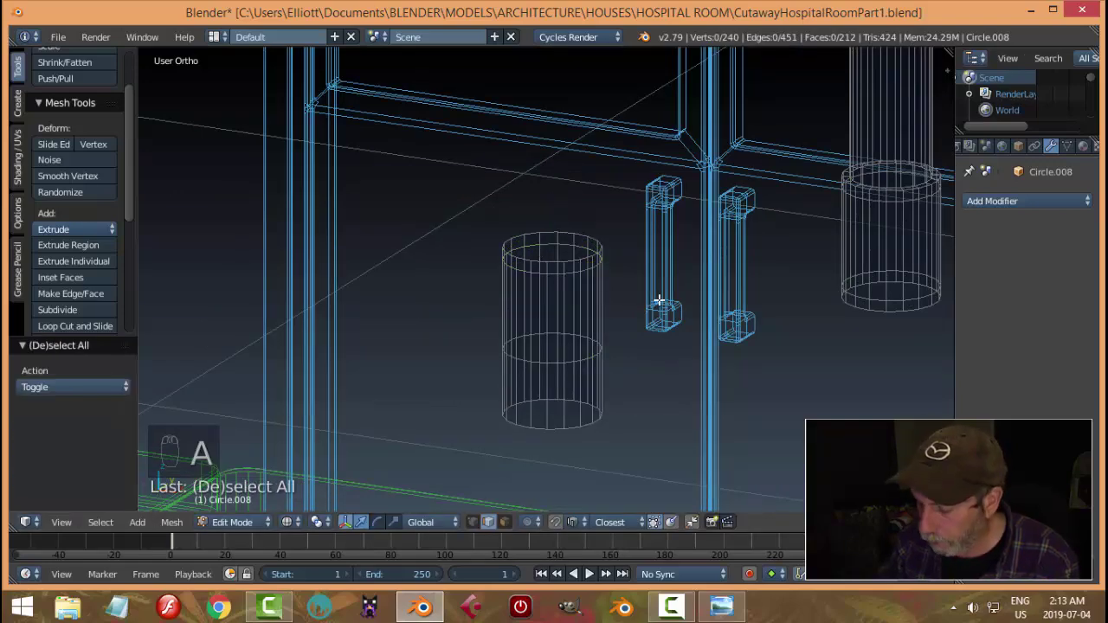
Inspect the lower collar from both side views in wireframe, ready for the next loop cut.
{"action": "key", "text": "z"}
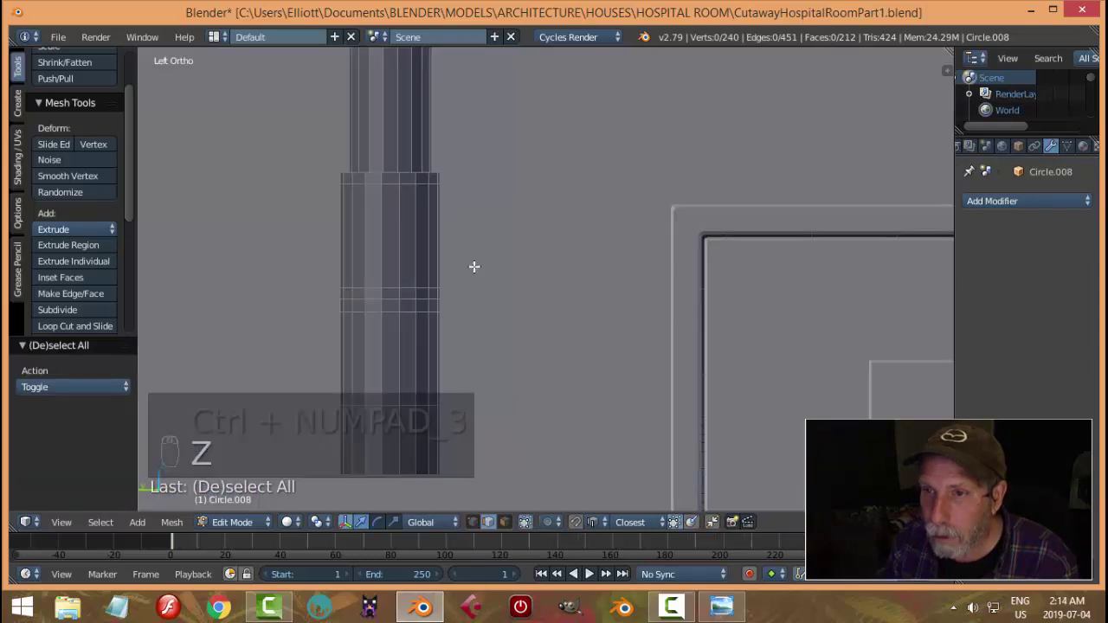
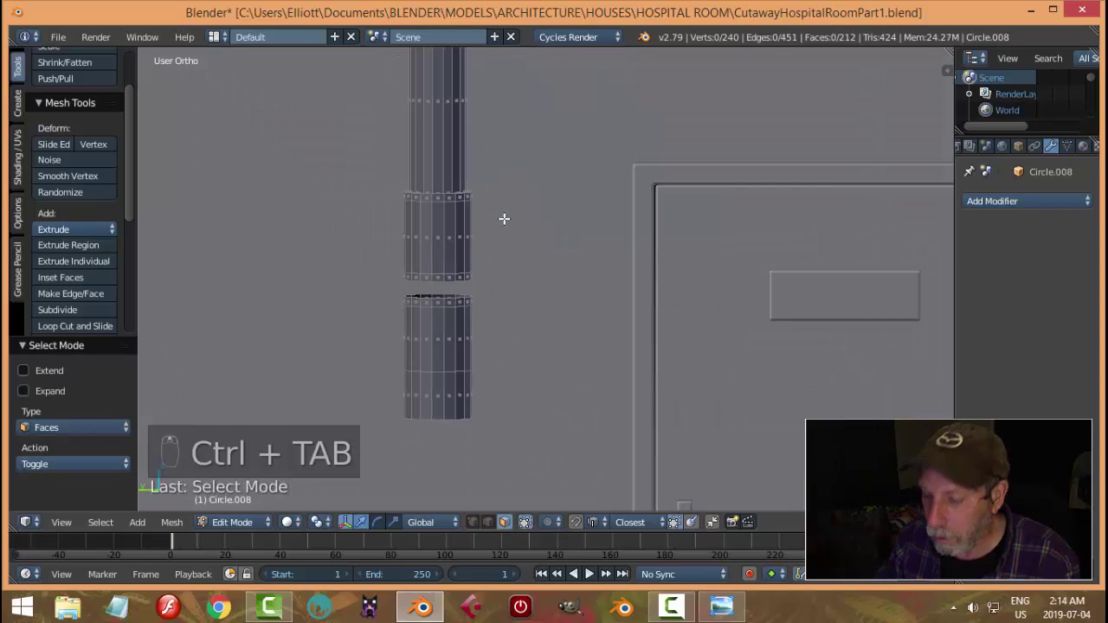
{"action": "key", "text": "KP_3"}
{"action": "key", "text": "ctrl+KP_3"}
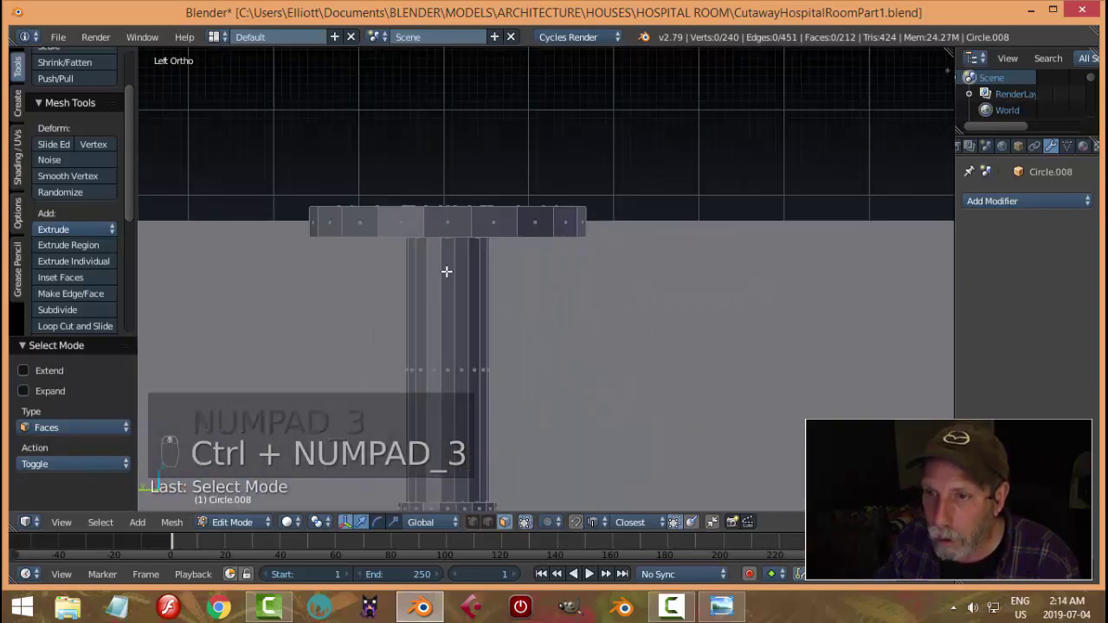
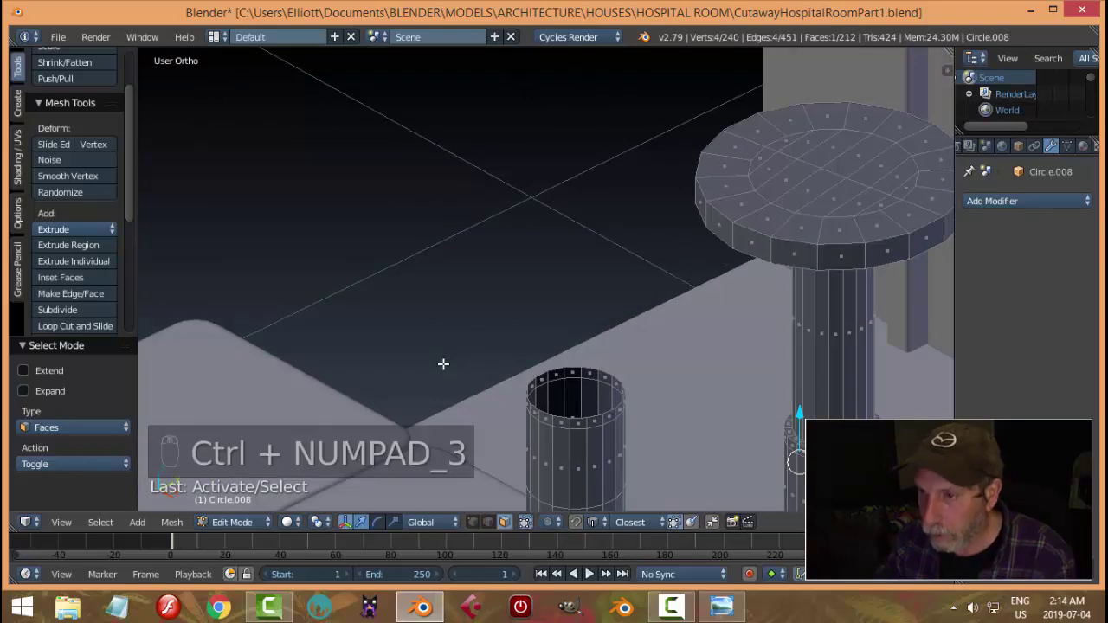
{"action": "key", "text": "KP_3"}
{"action": "key", "text": "z"}
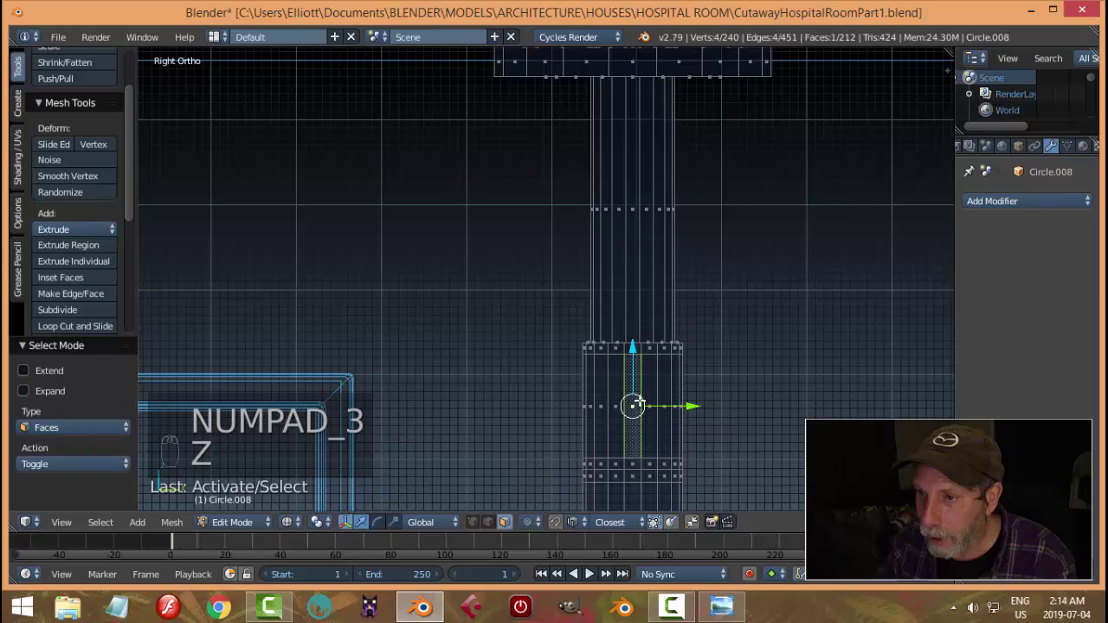
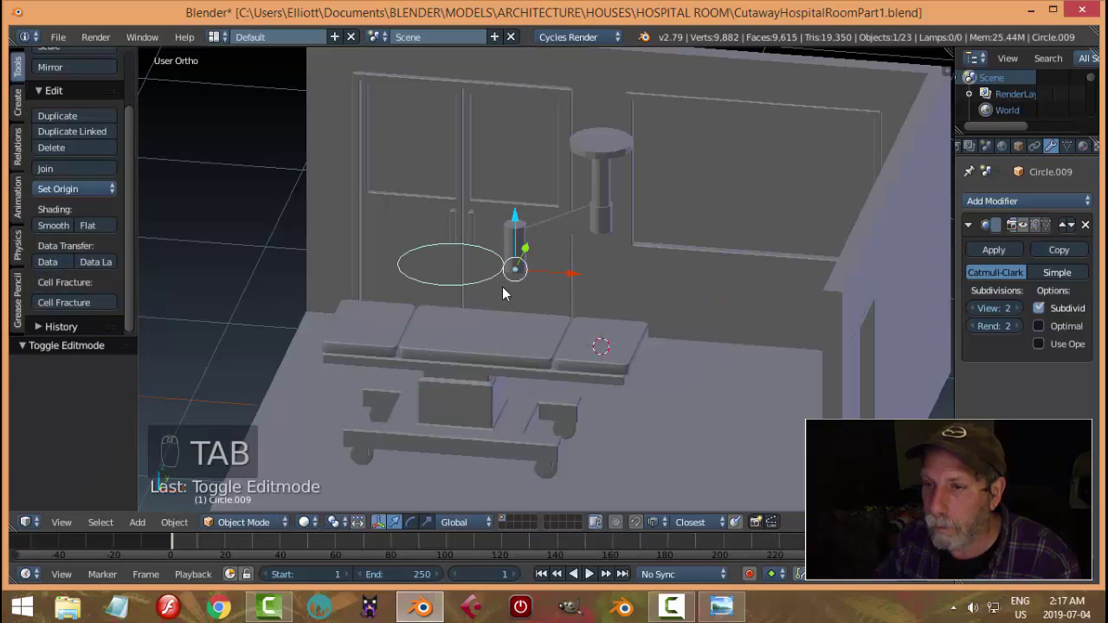
From front view, slide the light arm left and right along X until it sits over the new circle.
{"action": "left_click_drag", "start_coordinate": [564, 227], "coordinate": [669, 323]}
{"action": "key", "text": "KP_1"}
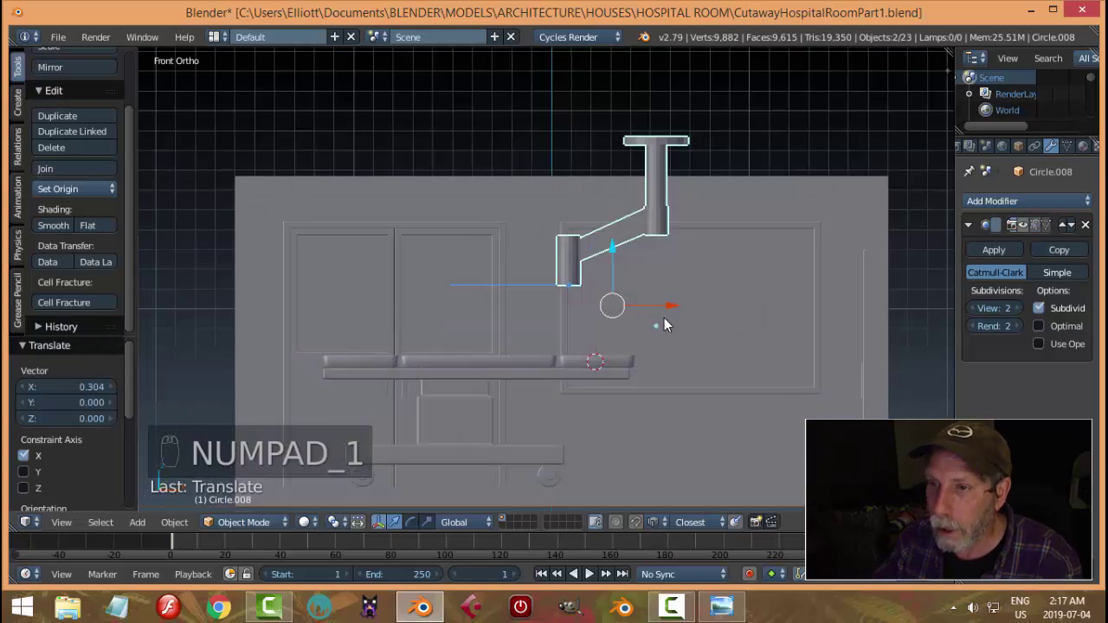
{"action": "left_click_drag", "start_coordinate": [677, 313], "coordinate": [508, 330]}
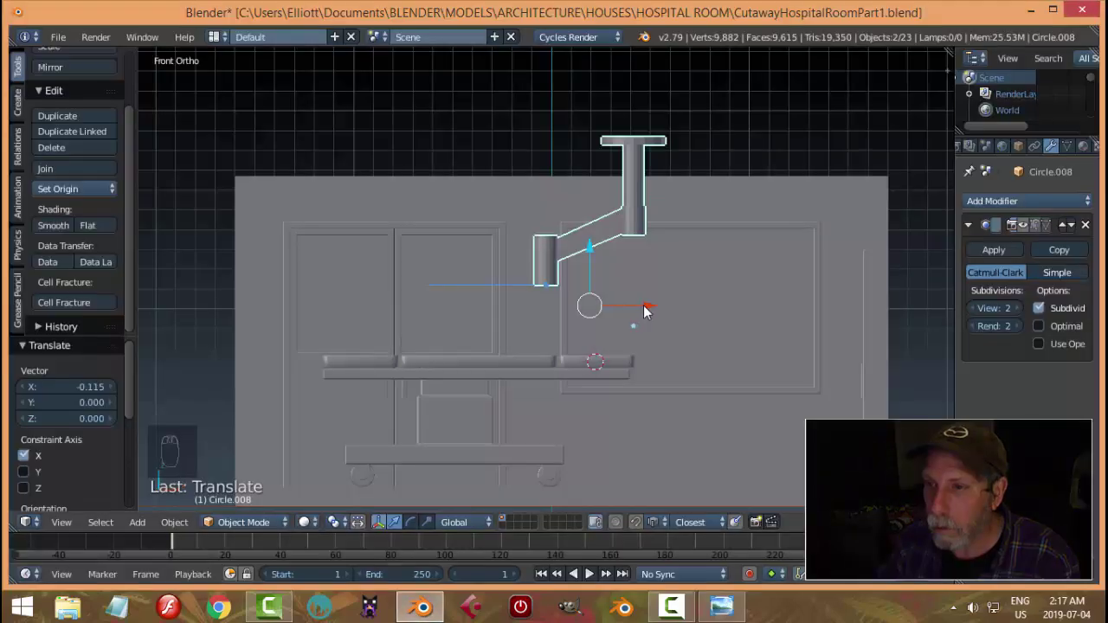
{"action": "left_click_drag", "start_coordinate": [654, 310], "coordinate": [698, 327]}
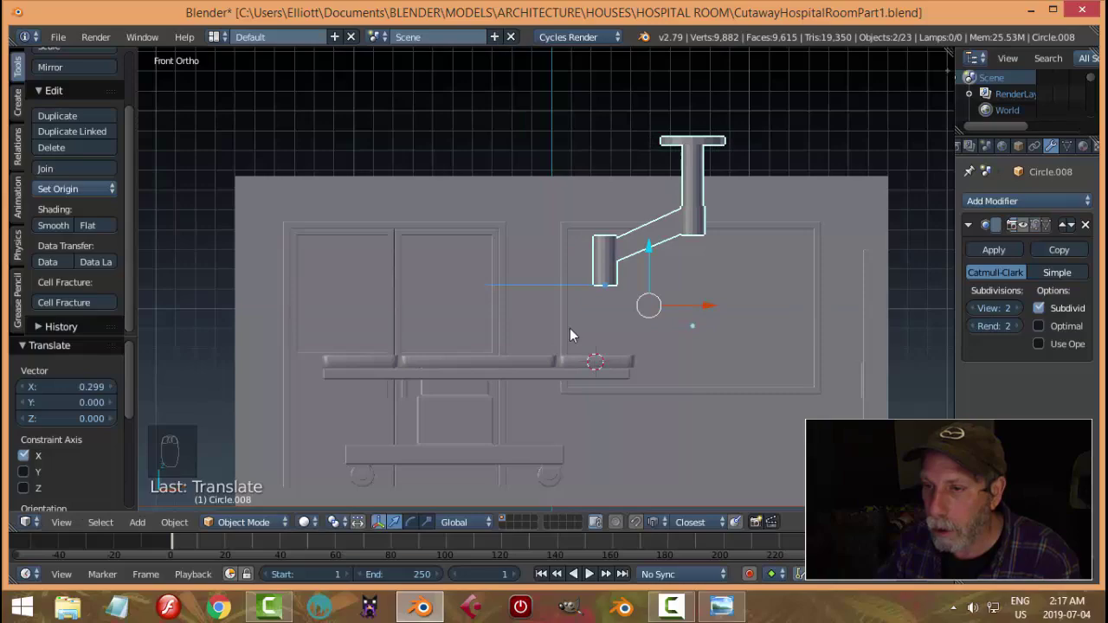
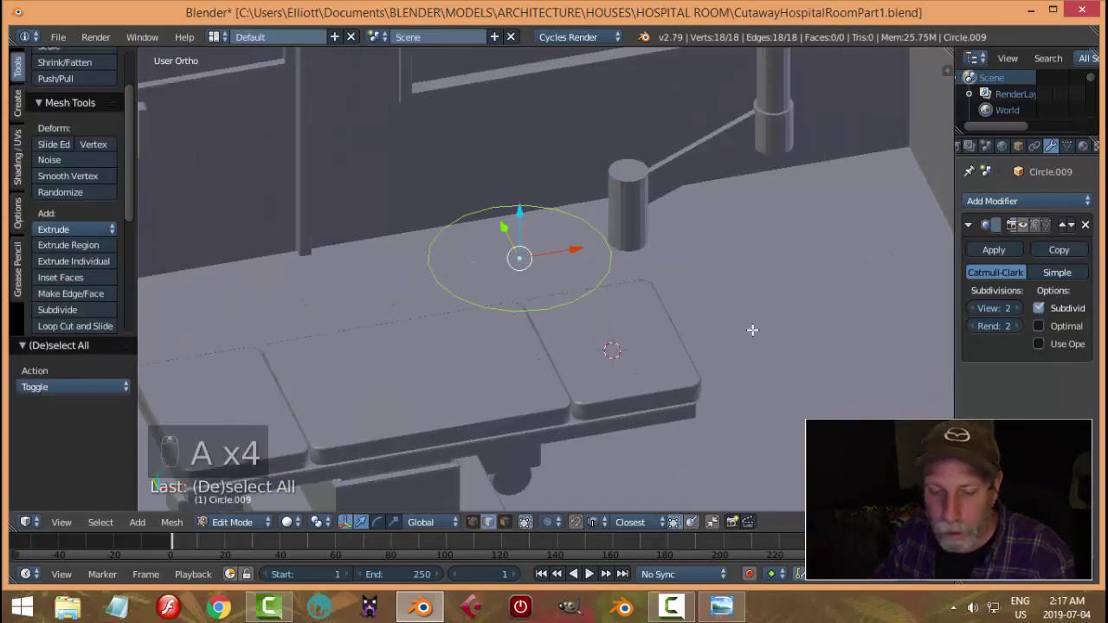
Extrude the circle's ring inward and downward into a thick bevelled lamp-head disc, then finish editing.
{"action": "key", "text": "e"}
{"action": "key", "text": "s"}
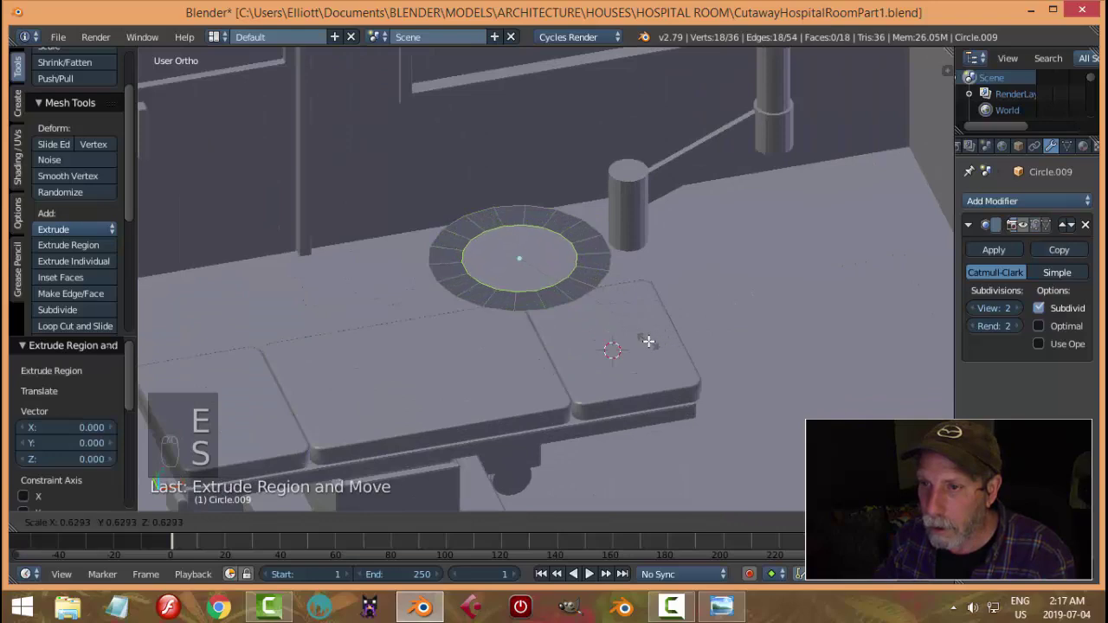
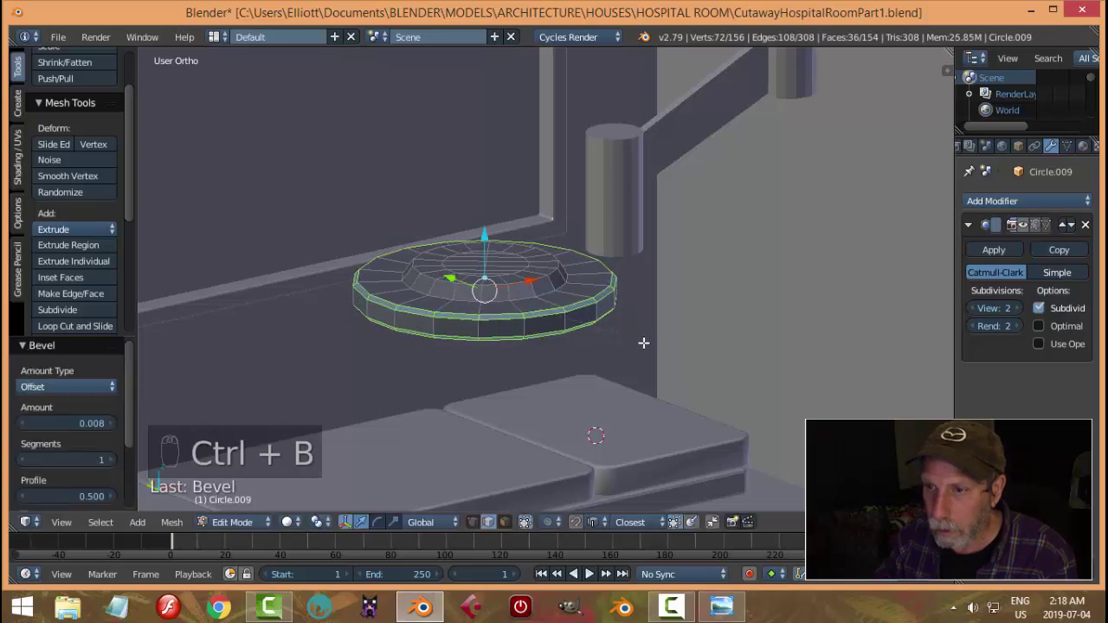
{"action": "key", "text": "a"}
{"action": "key", "text": "Tab"}
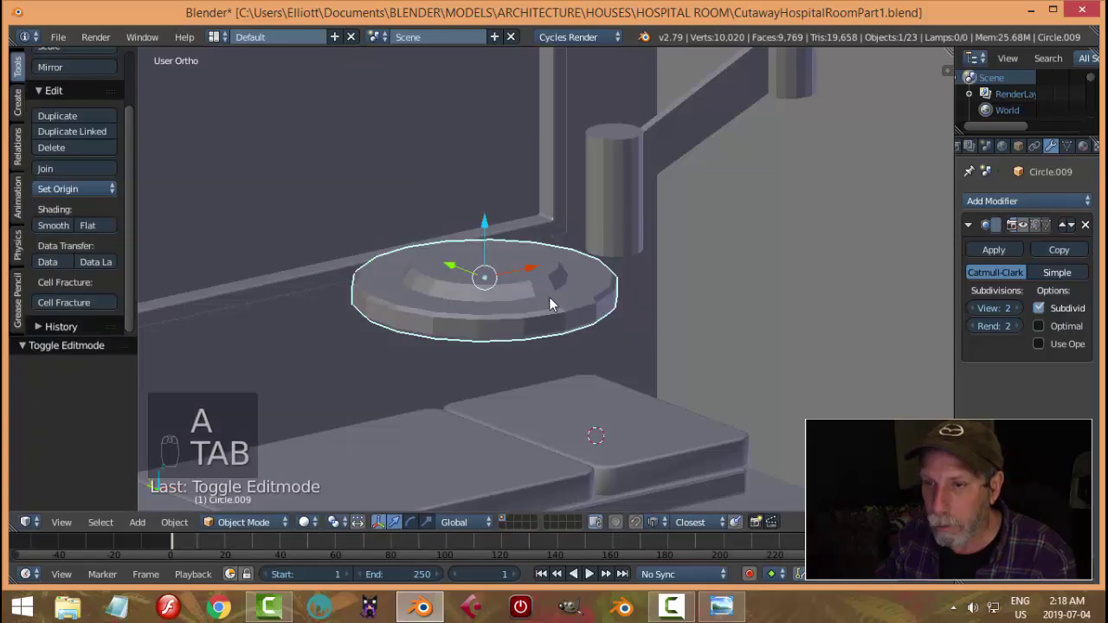
Edit the lamp-head disc and slide an edge loop to tighten its recessed inner ring.
{"action": "left_click_drag", "start_coordinate": [562, 322], "coordinate": [579, 320]}
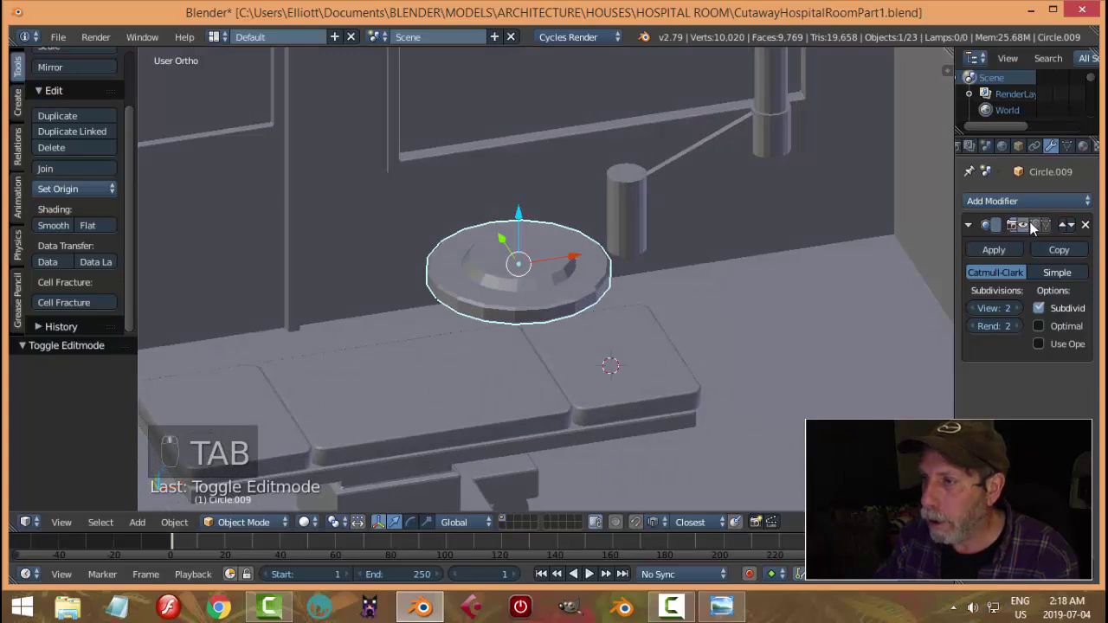
{"action": "middle_click", "coordinate": [574, 284]}
{"action": "key", "text": "Tab"}
{"action": "key", "text": "Tab"}
{"action": "key", "text": "Tab"}
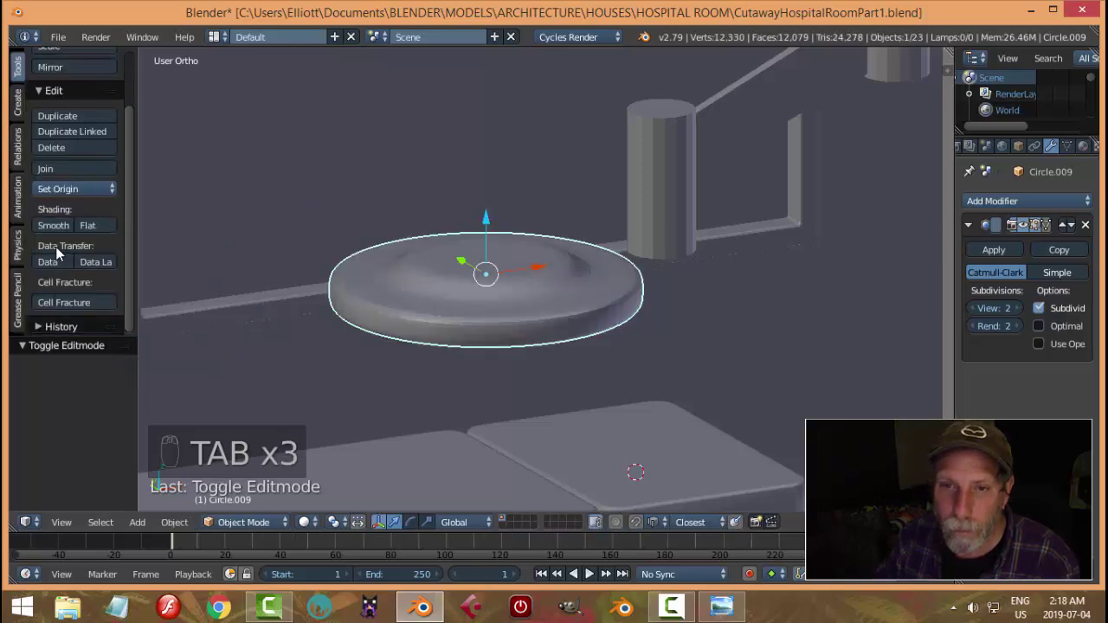
{"action": "key", "text": "Tab"}
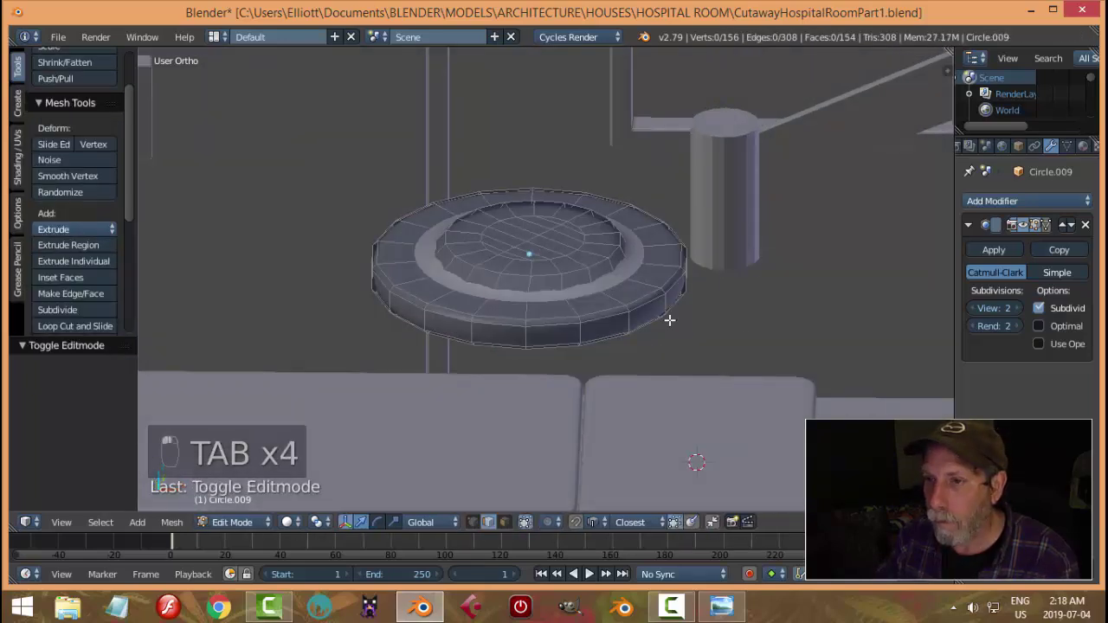
{"action": "key", "text": "ctrl+r"}
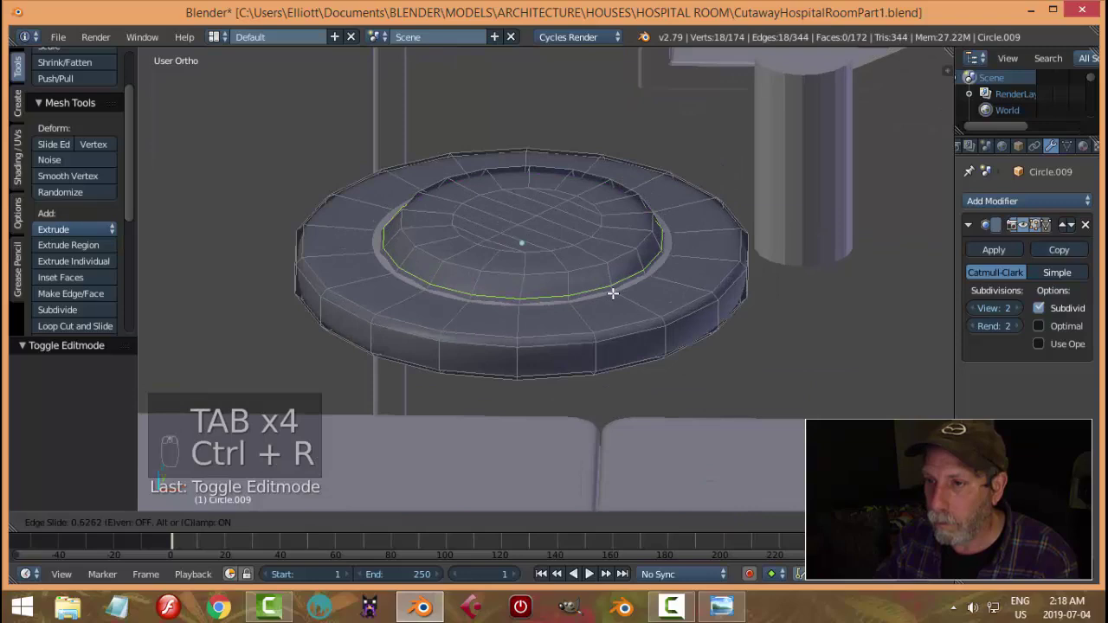
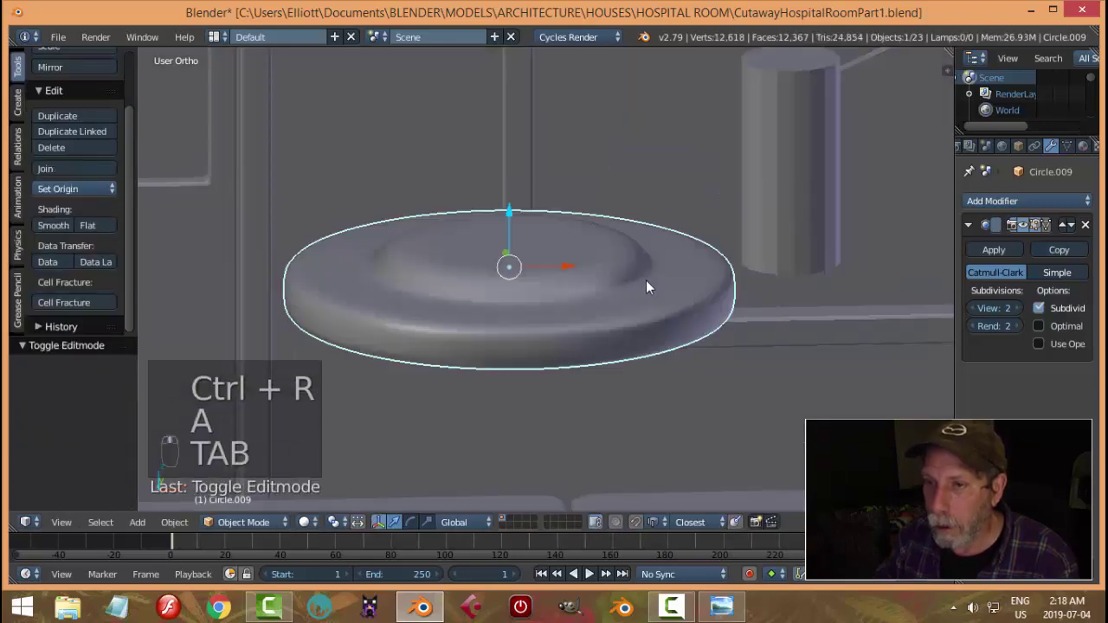
{"action": "key", "text": "Tab"}
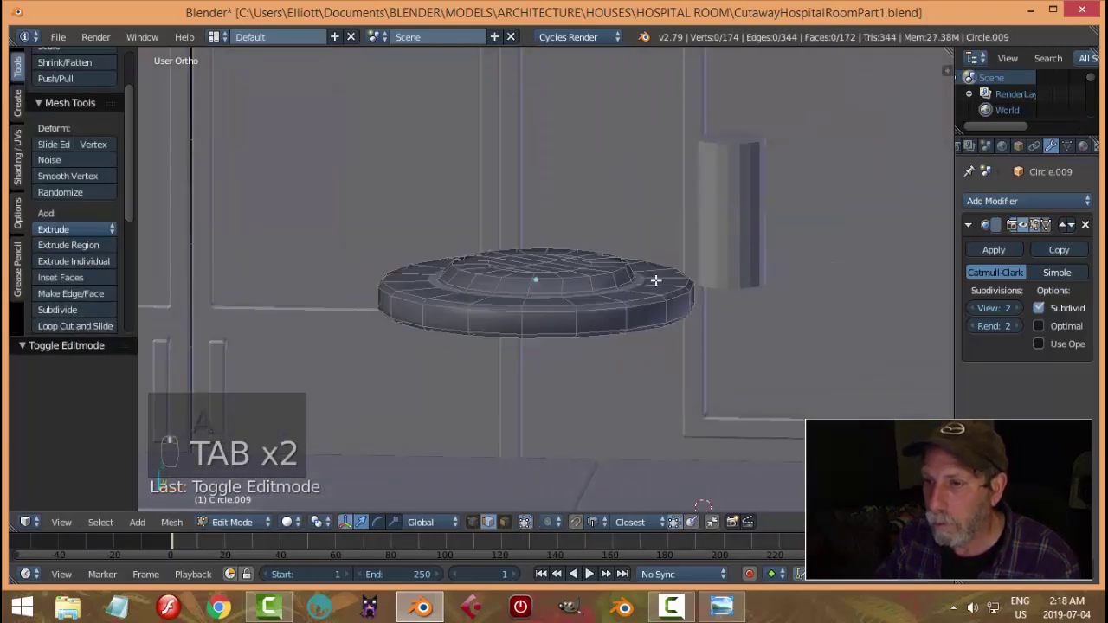
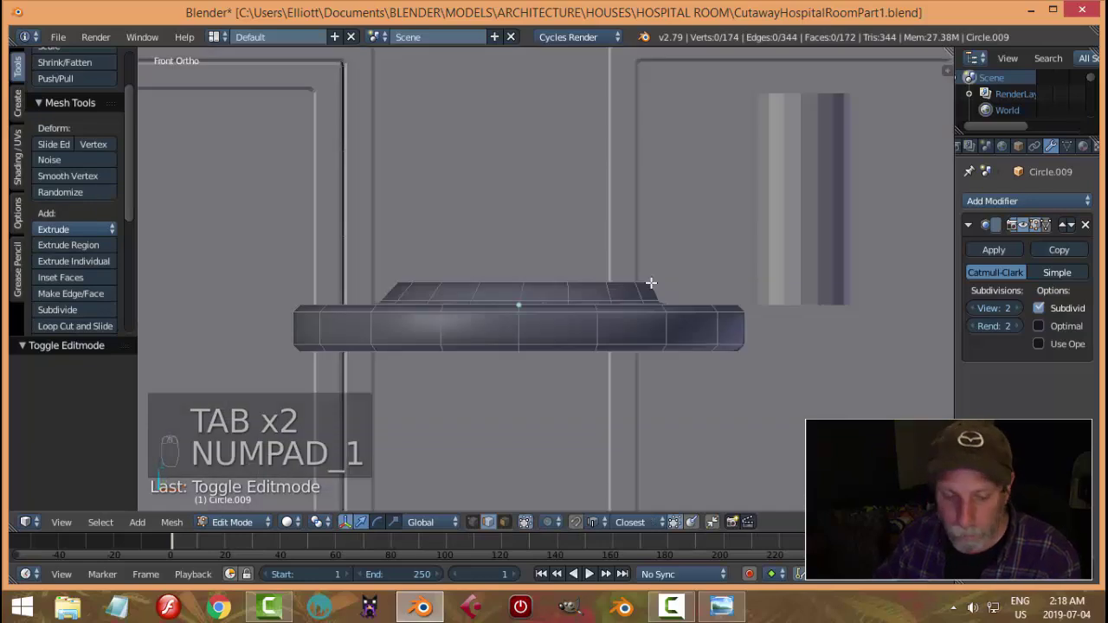
Using see-through front view, widen the disc's inner ring and check the result in object mode.
{"action": "key", "text": "z"}
{"action": "key", "text": "b"}
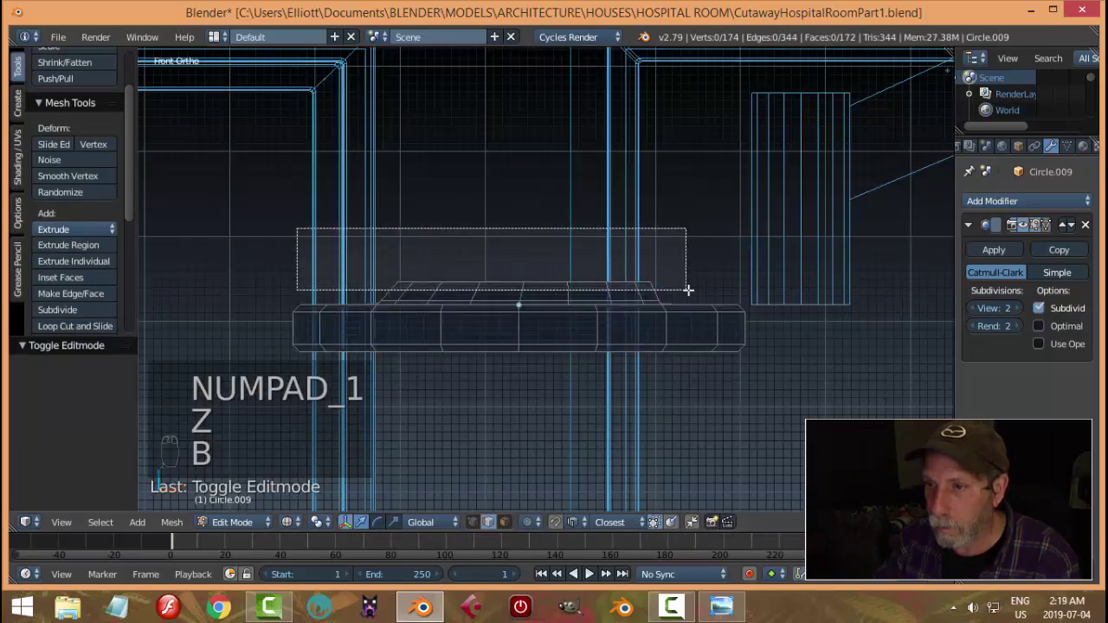
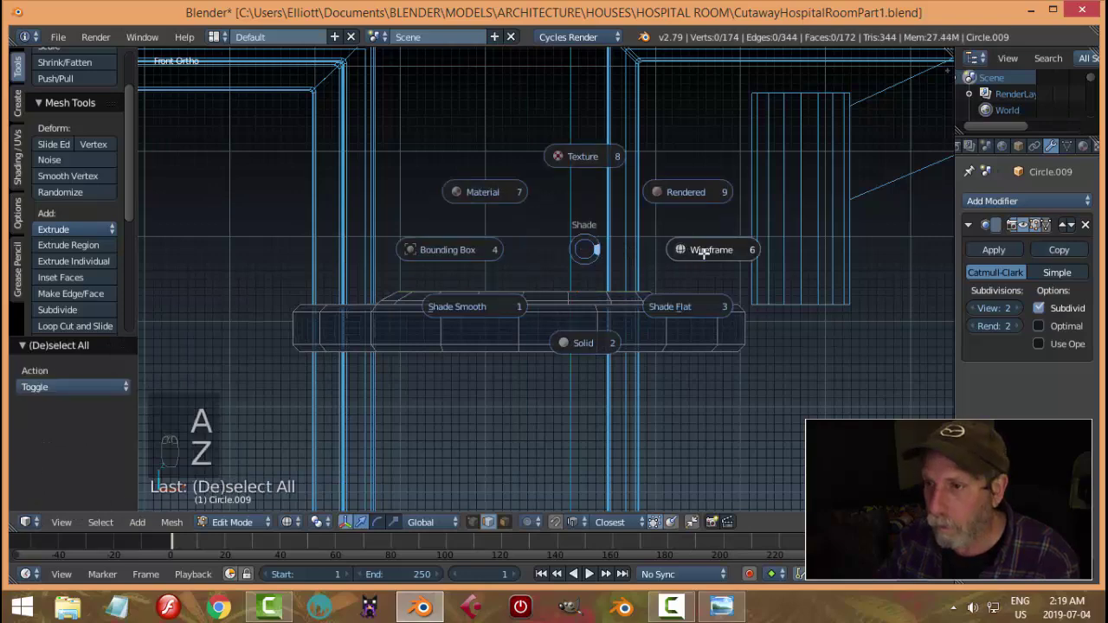
{"action": "key", "text": "z"}
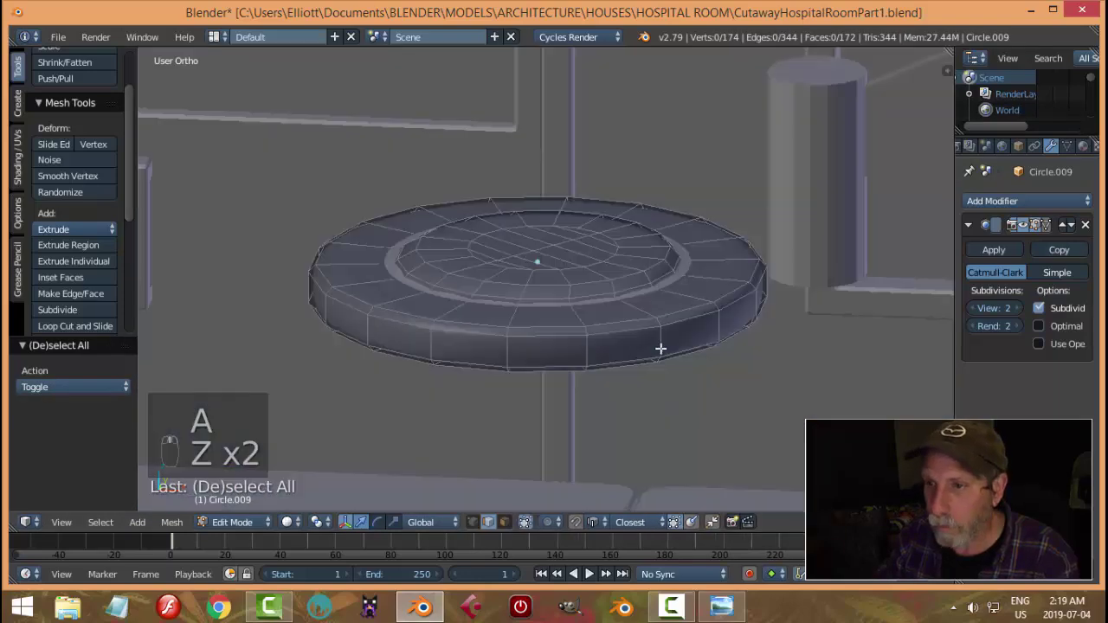
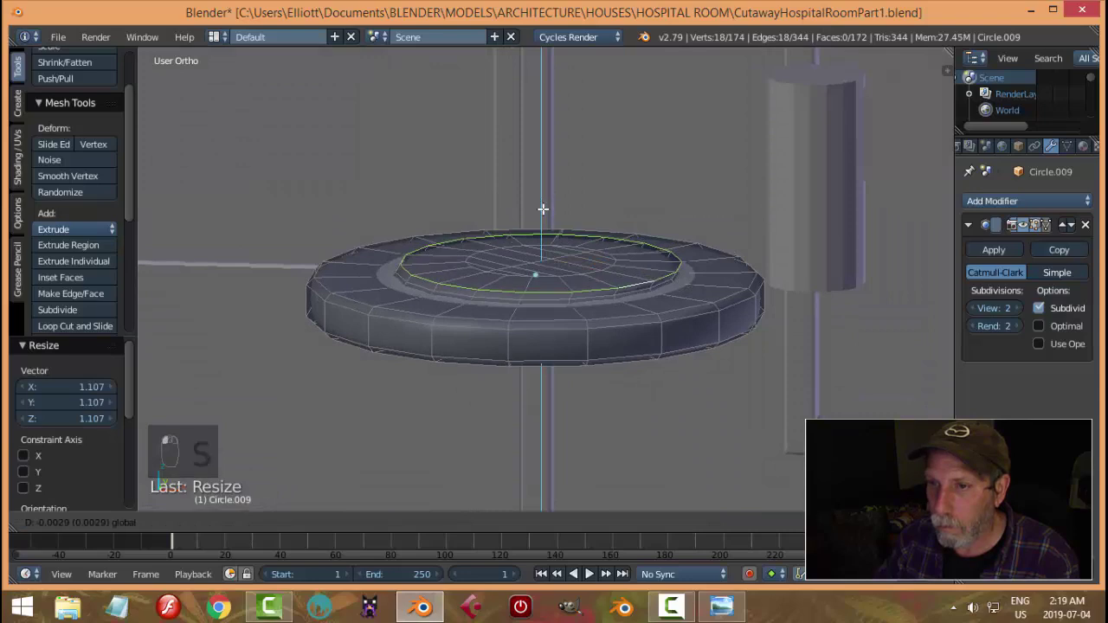
{"action": "key", "text": "a"}
{"action": "key", "text": "Tab"}
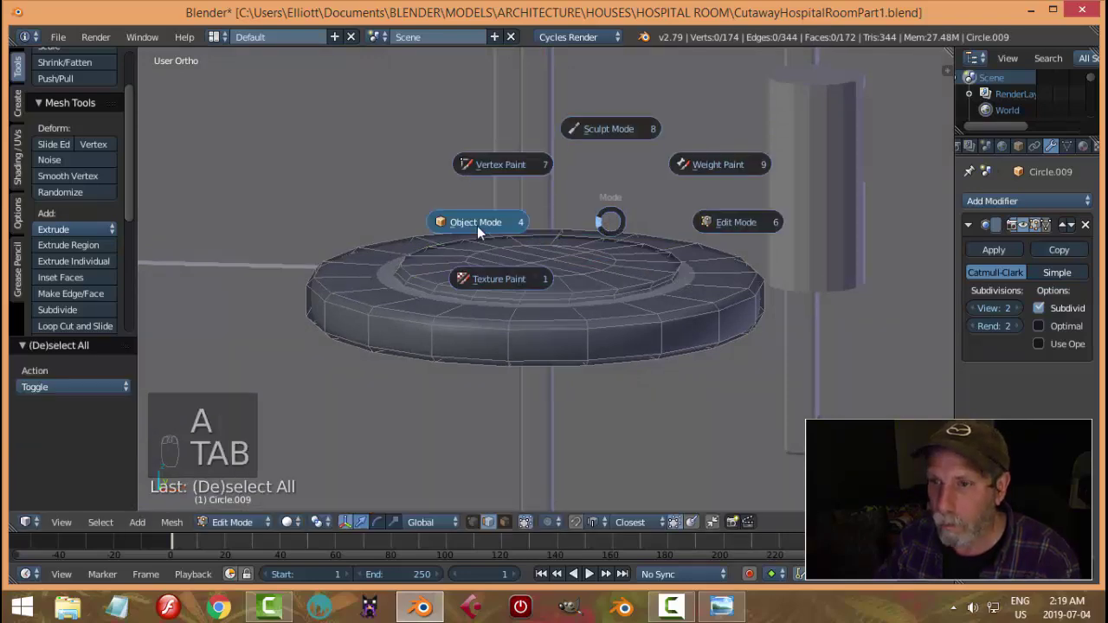
{"action": "left_click_drag", "start_coordinate": [664, 268], "coordinate": [651, 292]}
{"action": "left_click_drag", "start_coordinate": [671, 264], "coordinate": [681, 248]}
{"action": "key", "text": "Tab"}
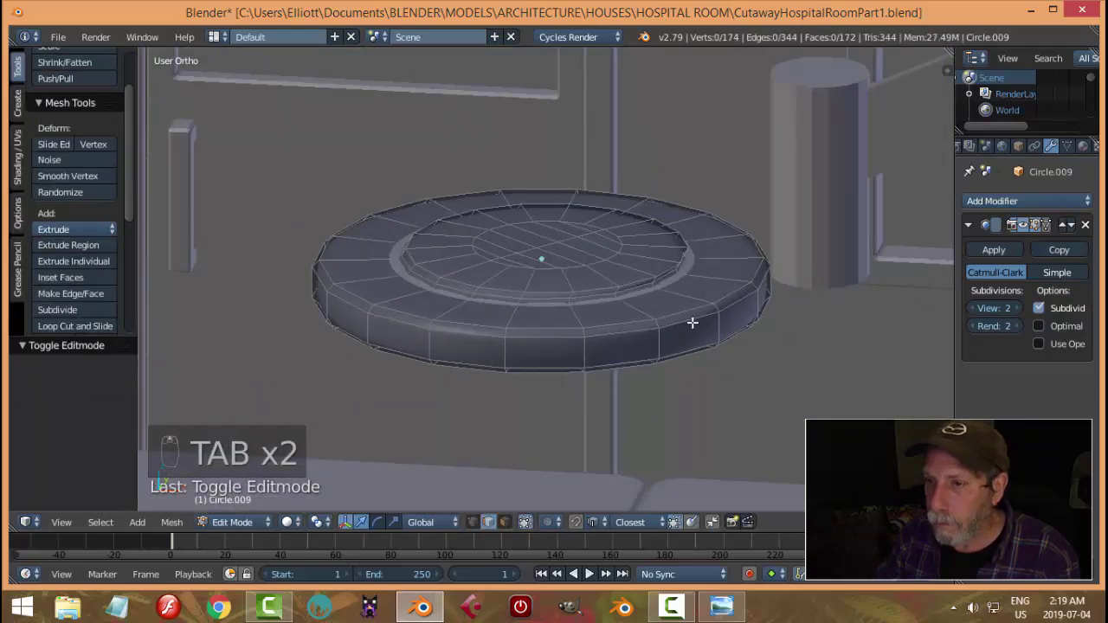
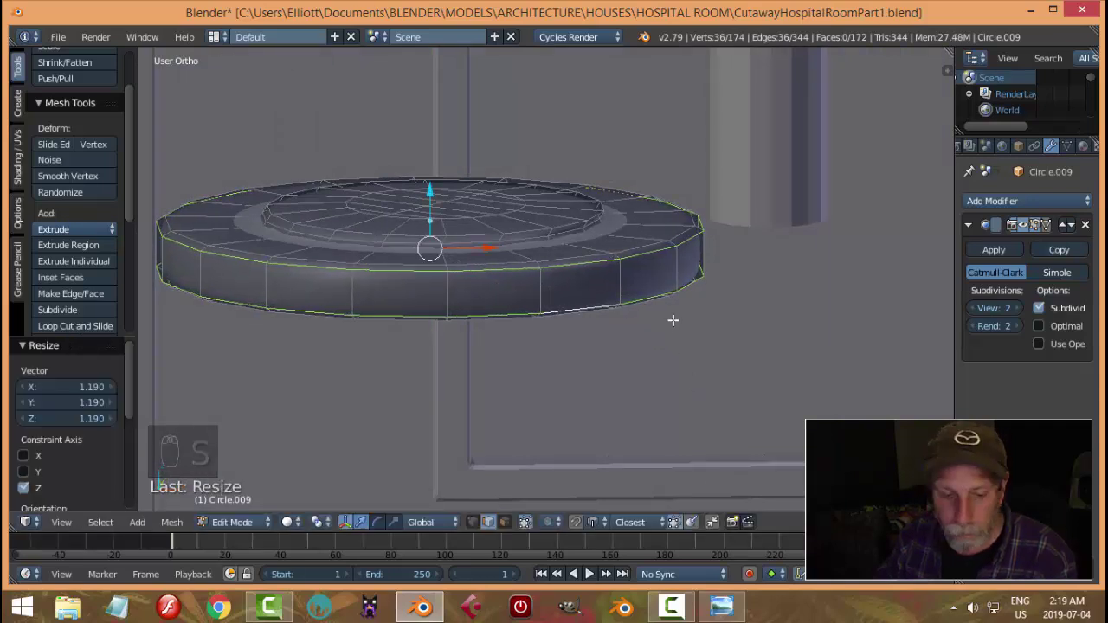
Scale the outer rim vertically, add a new edge loop on the disc top and shrink the inner ring slightly.
{"action": "key", "text": "a"}
{"action": "key", "text": "Tab"}
{"action": "key", "text": "a"}
{"action": "left_click_drag", "start_coordinate": [658, 278], "coordinate": [639, 282]}
{"action": "key", "text": "Tab"}
{"action": "key", "text": "ctrl+r"}
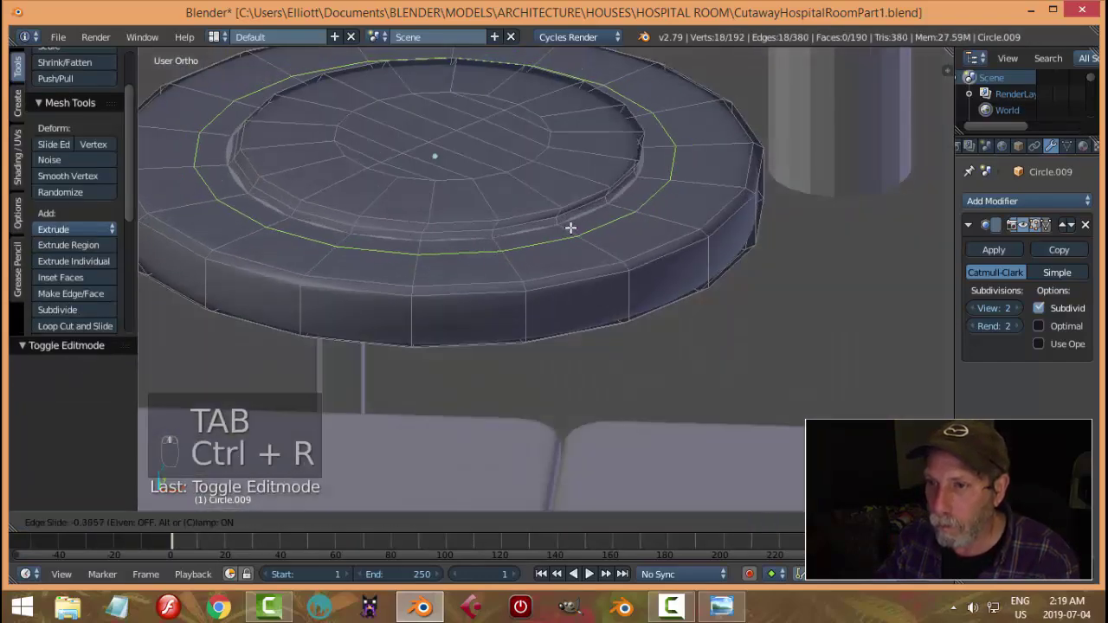
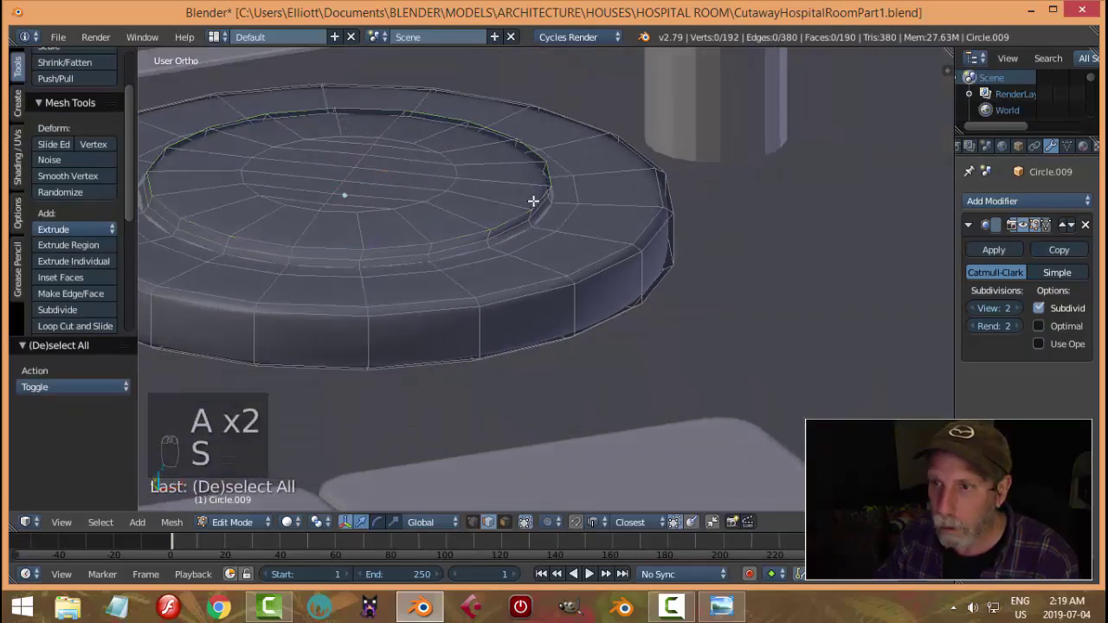
{"action": "key", "text": "a"}
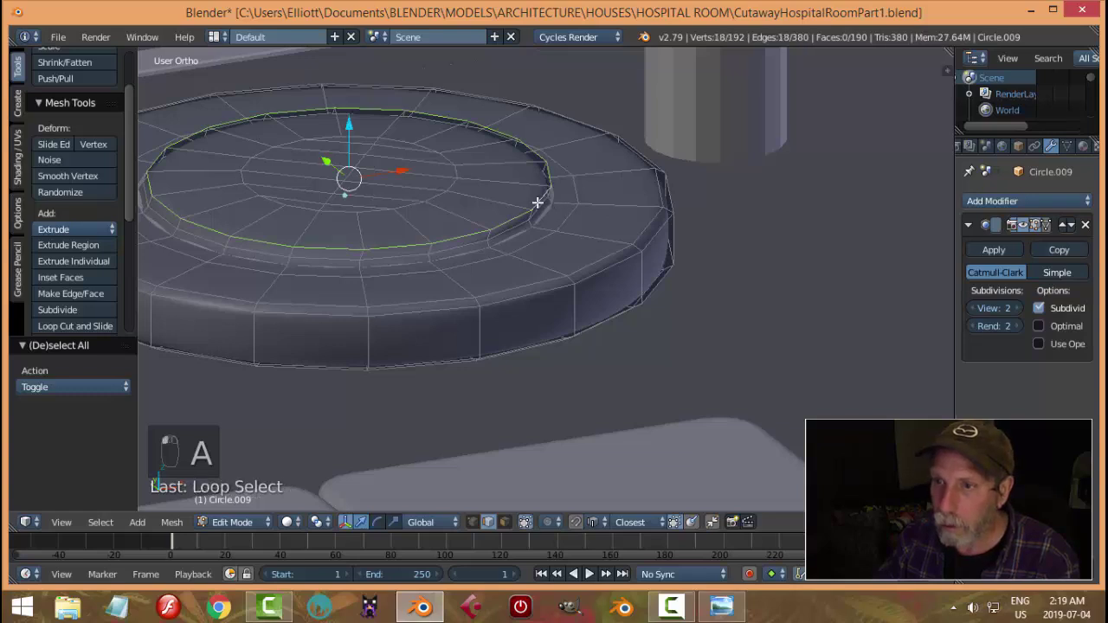
{"action": "key", "text": "s"}
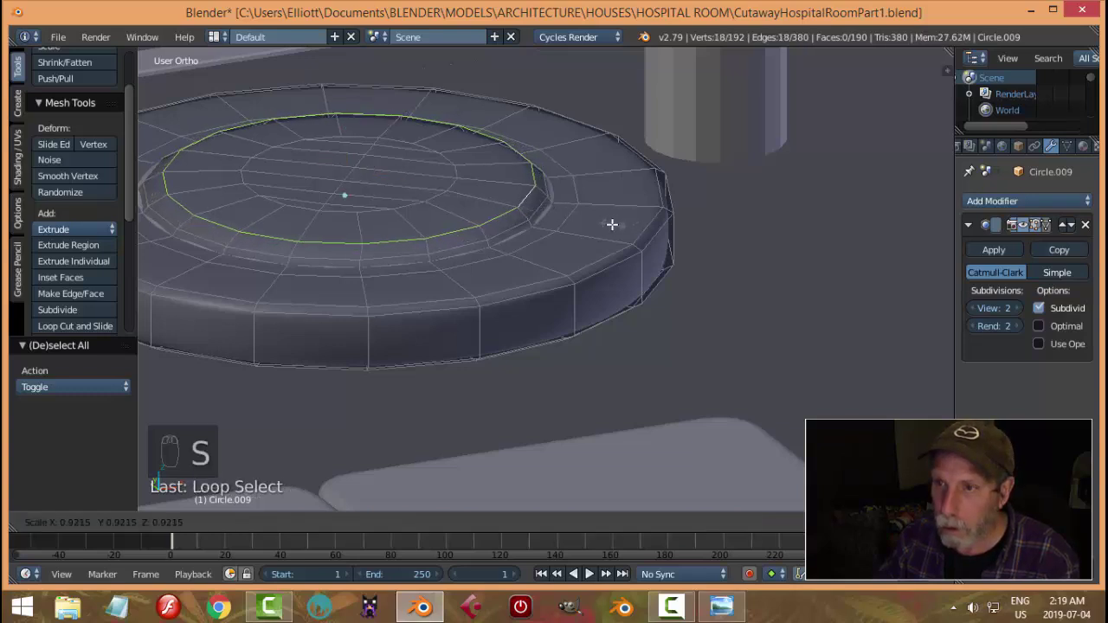
{"action": "key", "text": "a"}
{"action": "key", "text": "Tab"}
Lower the inner ring along Z, scale it down a little, leave editing and save the file.
{"action": "left_click_drag", "start_coordinate": [654, 233], "coordinate": [591, 267]}
{"action": "left_click_drag", "start_coordinate": [605, 245], "coordinate": [622, 216]}
{"action": "key", "text": "Tab"}
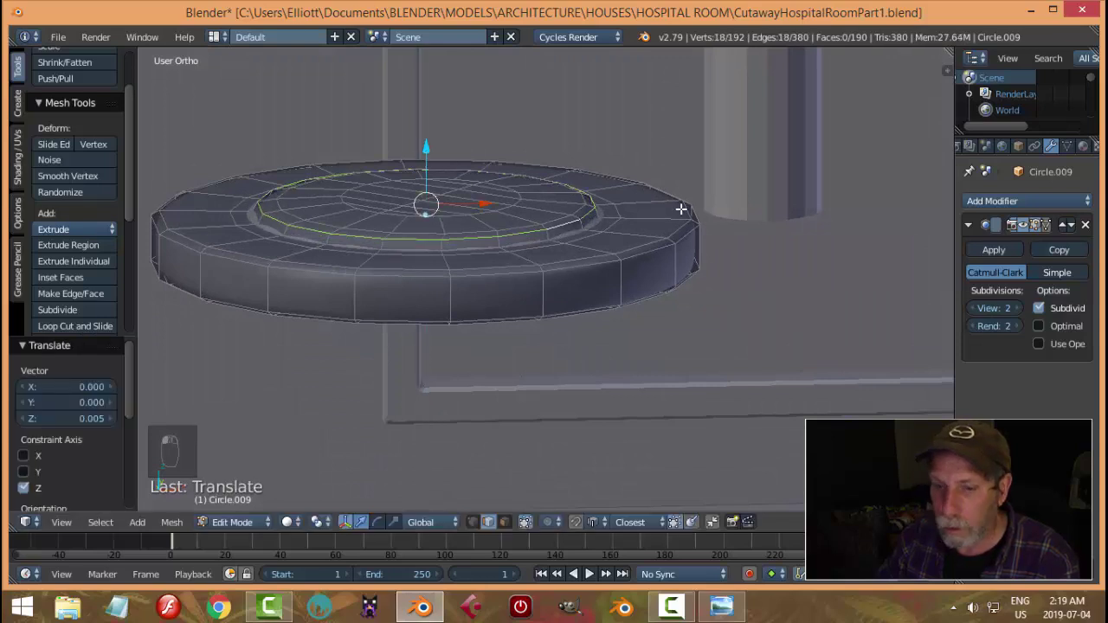
{"action": "key", "text": "s"}
{"action": "key", "text": "a"}
{"action": "key", "text": "s"}
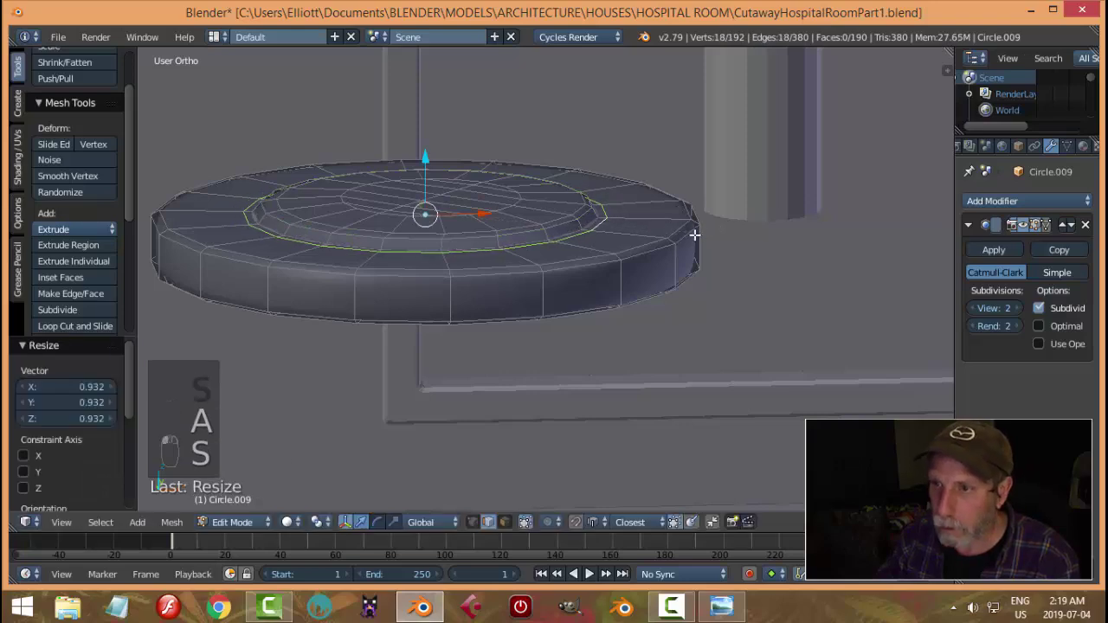
{"action": "key", "text": "Tab"}
{"action": "left_click_drag", "start_coordinate": [728, 215], "coordinate": [677, 283]}
{"action": "middle_click", "coordinate": [676, 282]}
{"action": "left_click", "coordinate": [676, 283]}
{"action": "key", "text": "a"}
{"action": "left_click_drag", "start_coordinate": [632, 272], "coordinate": [594, 257]}
{"action": "key", "text": "ctrl+s"}
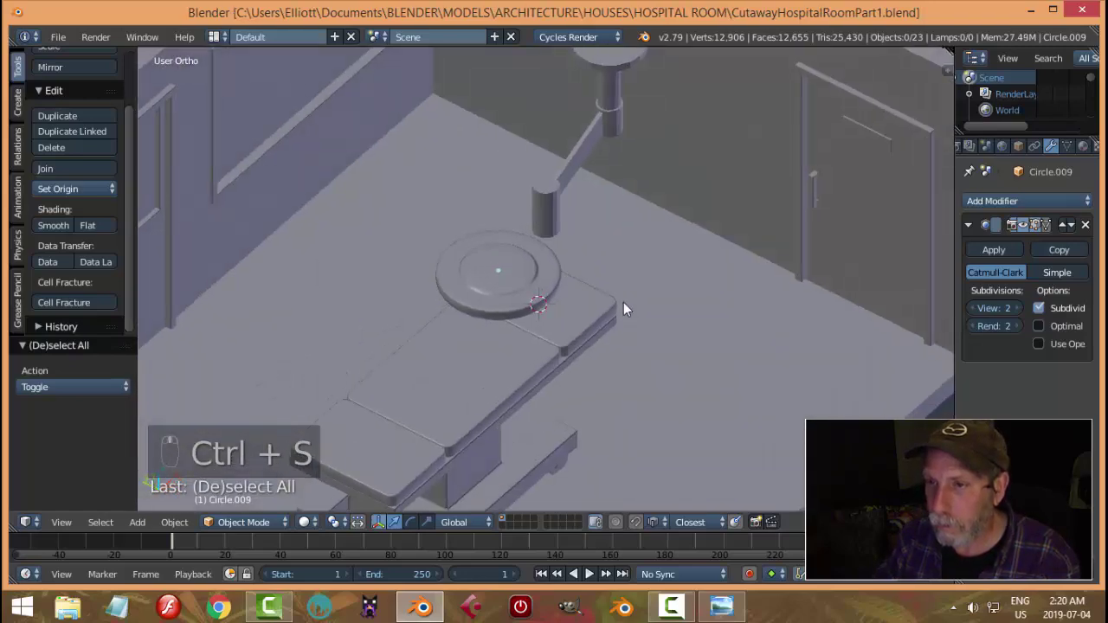
Compare against the operating-room reference picture, then nudge the lamp head along X under the arm.
{"action": "left_click_drag", "start_coordinate": [594, 340], "coordinate": [519, 336]}
{"action": "left_click_drag", "start_coordinate": [497, 331], "coordinate": [517, 289]}
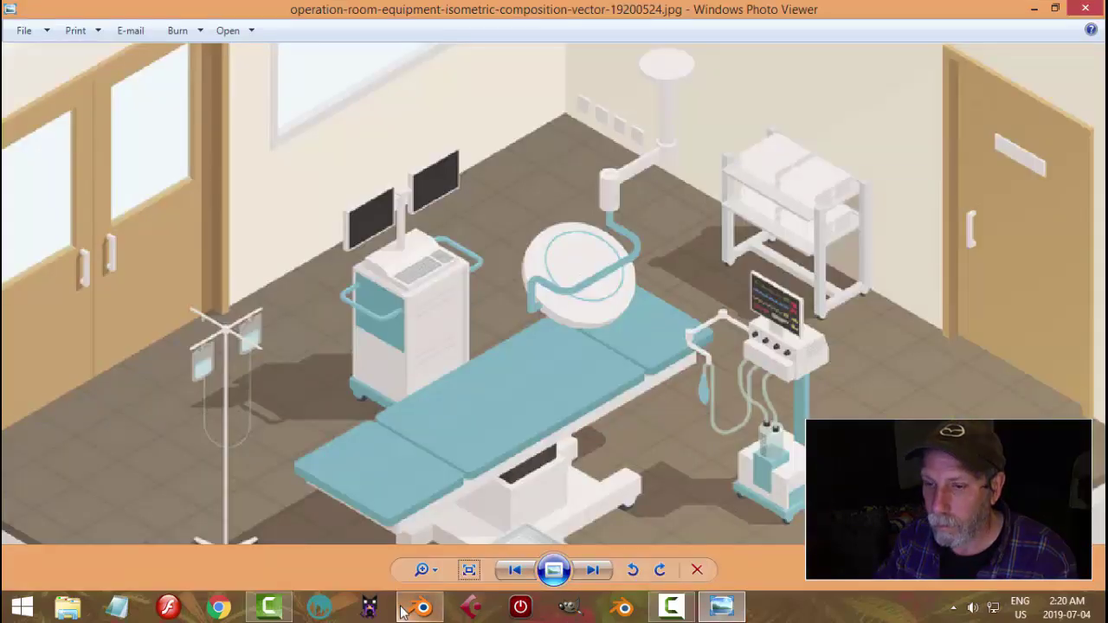
{"action": "left_click_drag", "start_coordinate": [574, 259], "coordinate": [608, 313]}
{"action": "key", "text": "a"}
{"action": "left_click_drag", "start_coordinate": [609, 312], "coordinate": [580, 335]}
{"action": "left_click_drag", "start_coordinate": [580, 334], "coordinate": [670, 297]}
Add supporting edge loops to the arm's ceiling mount and joint, previewing the smoothing in object mode.
{"action": "left_click_drag", "start_coordinate": [670, 297], "coordinate": [661, 267]}
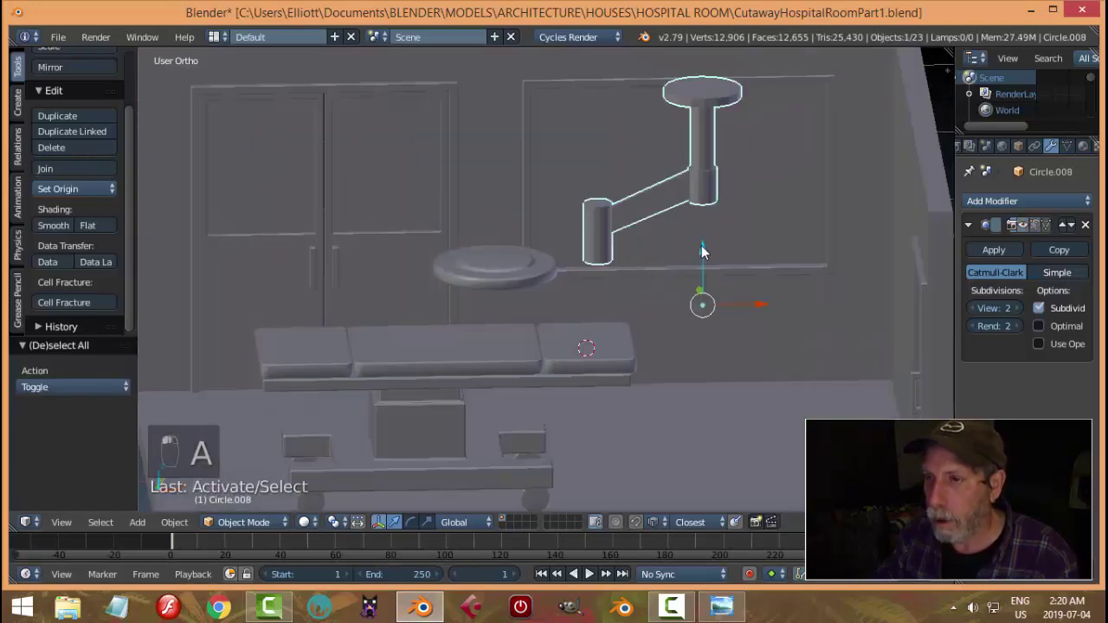
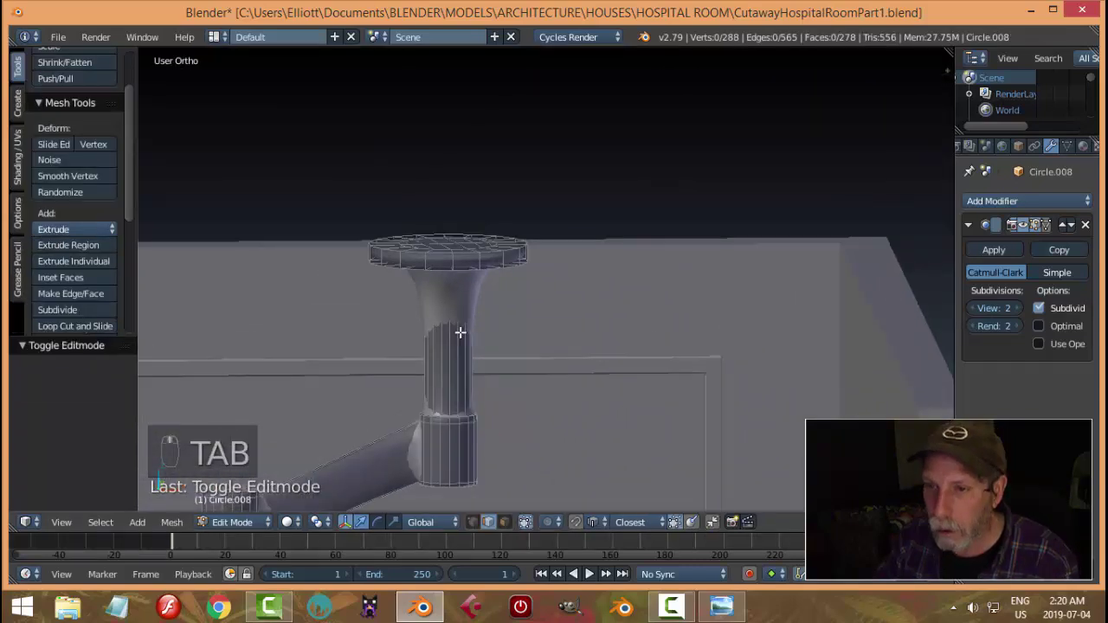
{"action": "key", "text": "ctrl+r"}
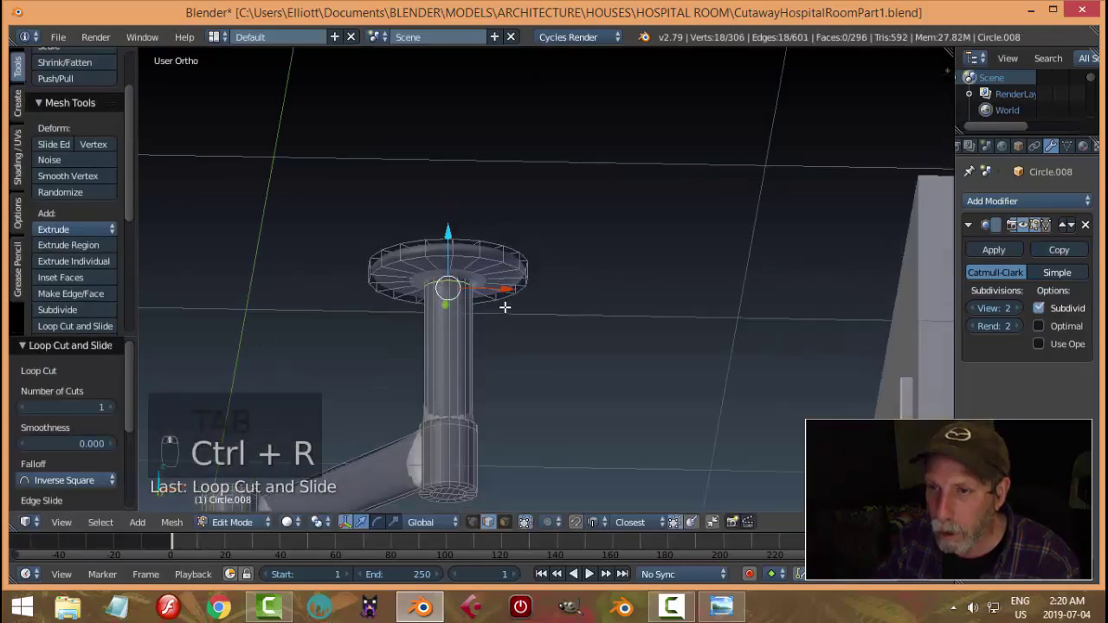
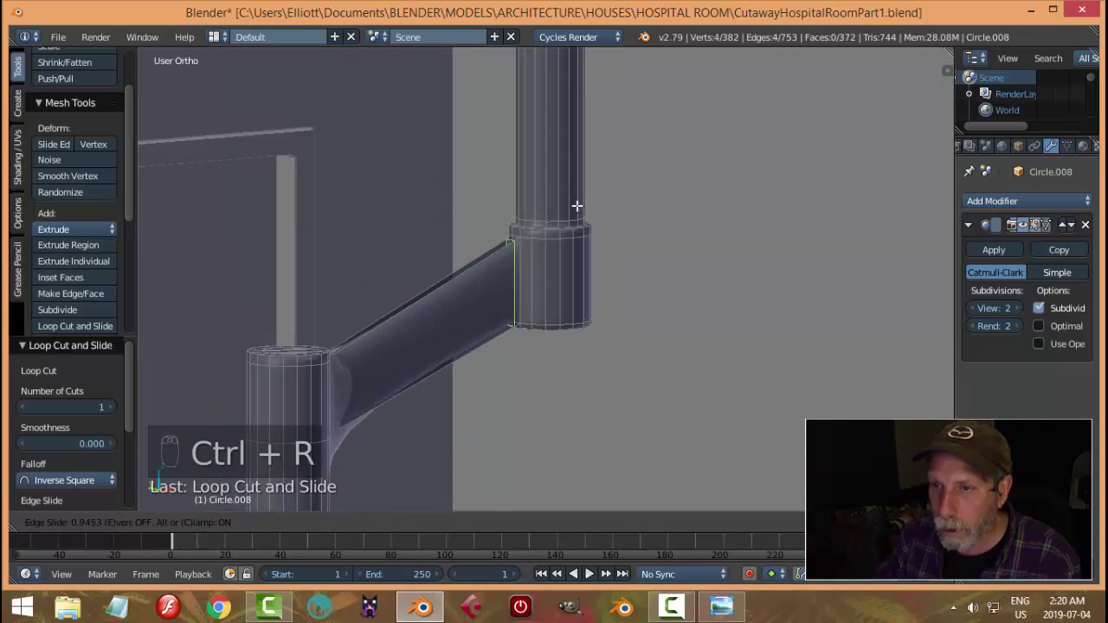
{"action": "key", "text": "ctrl+r"}
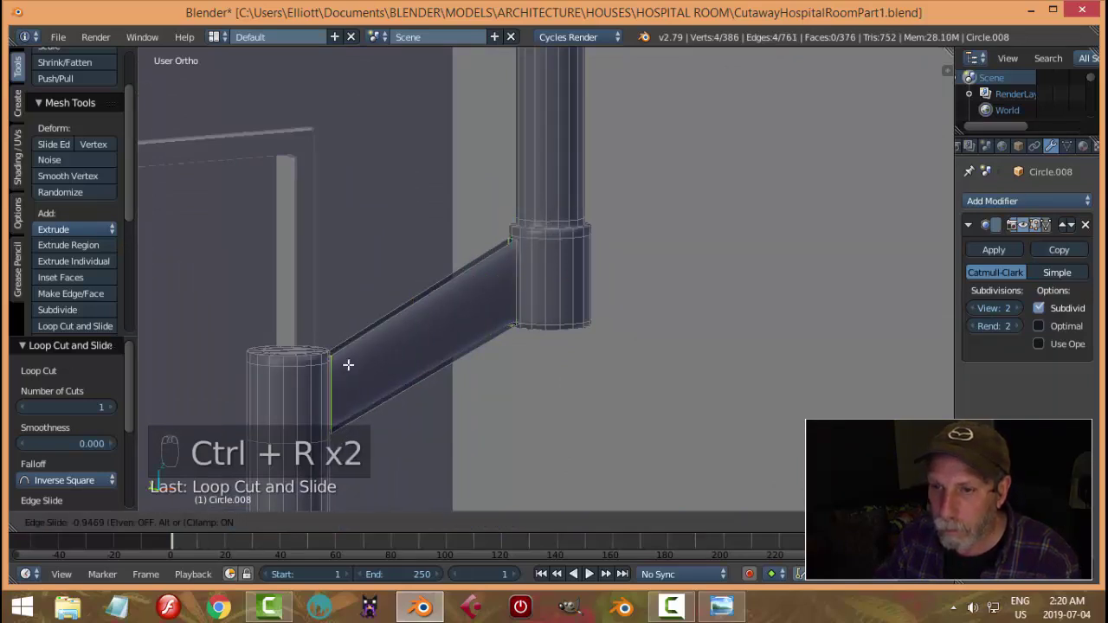
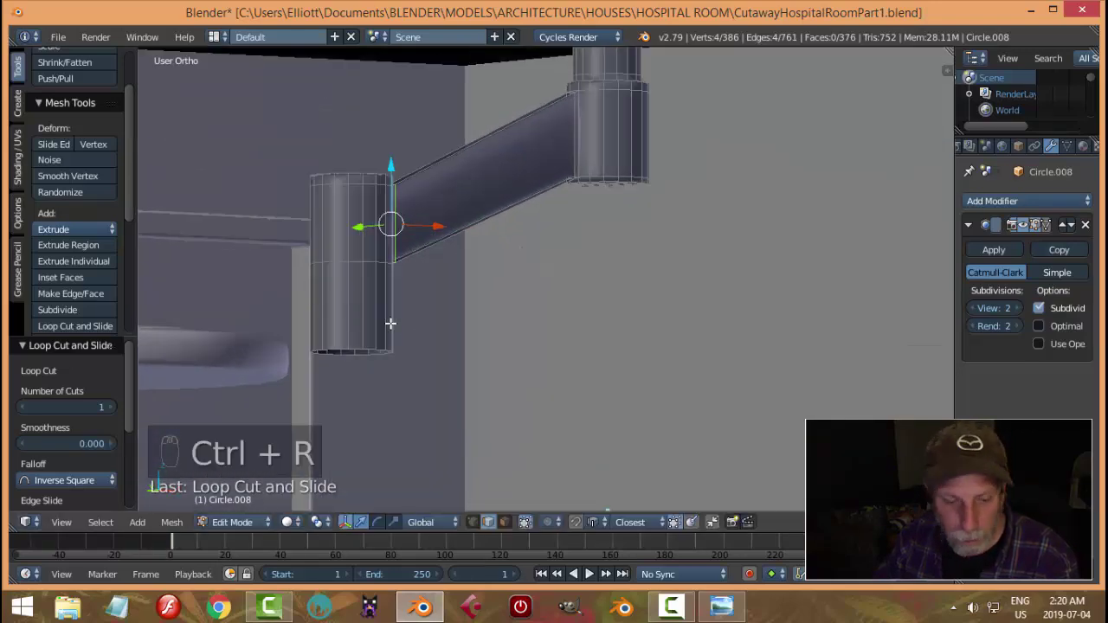
{"action": "key", "text": "Tab"}
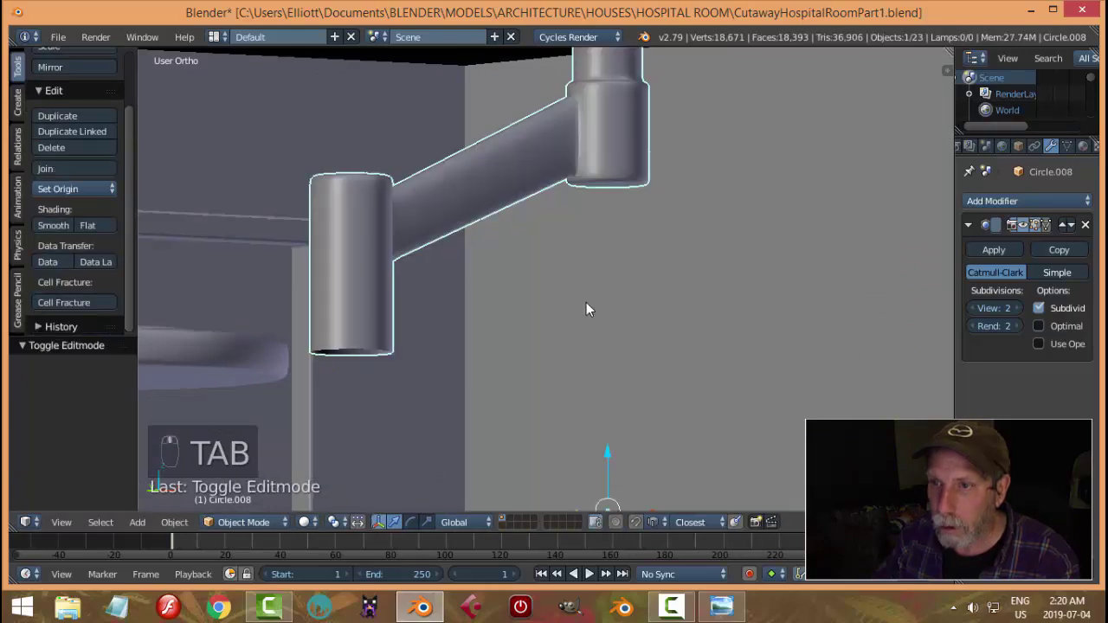
{"action": "key", "text": "Tab"}
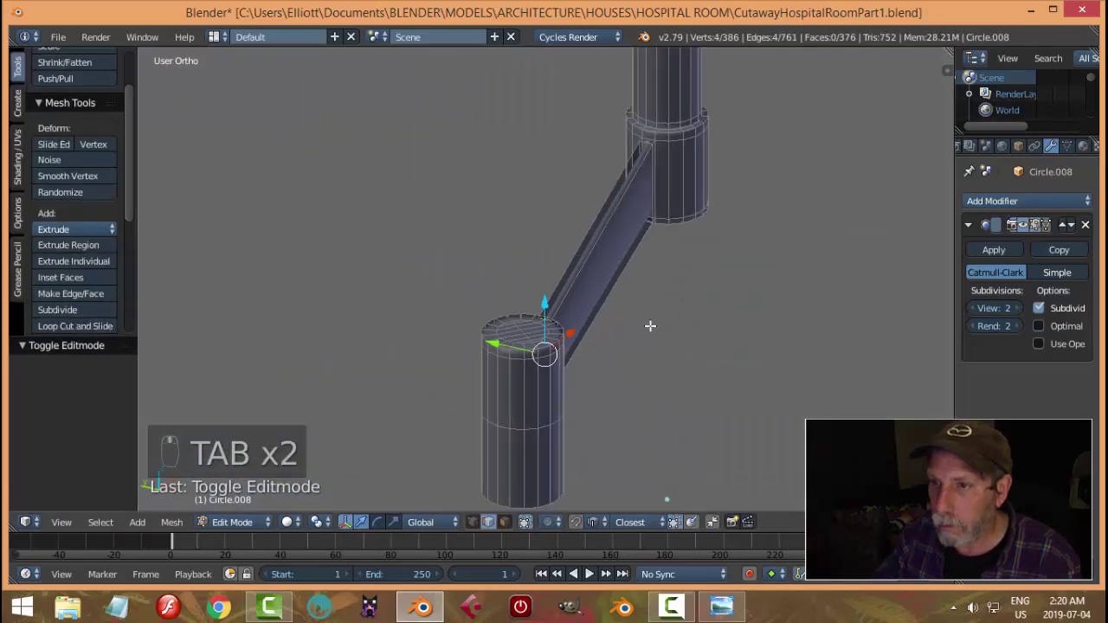
Add two more lengthwise edge loops along the angled arm and leave editing to see it smoothed.
{"action": "key", "text": "a"}
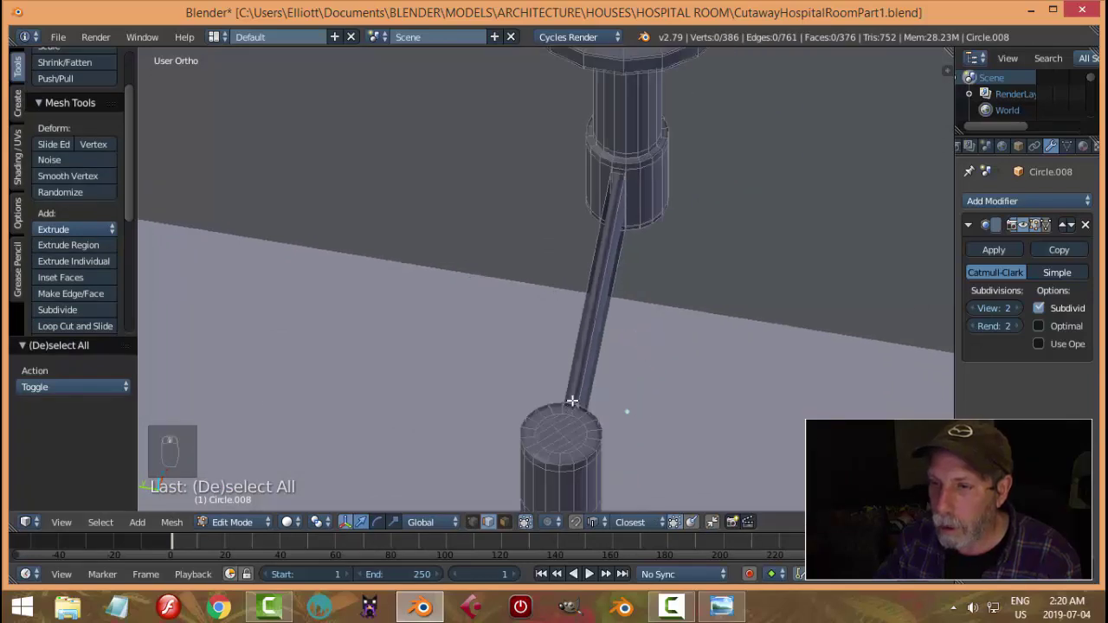
{"action": "key", "text": "ctrl+r"}
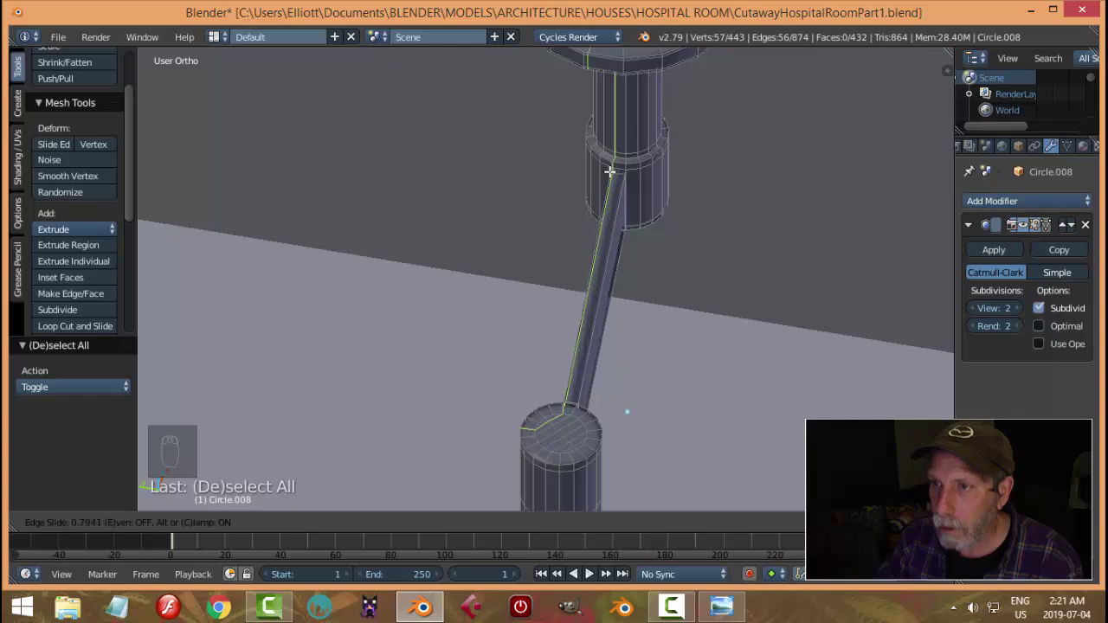
{"action": "key", "text": "ctrl+r"}
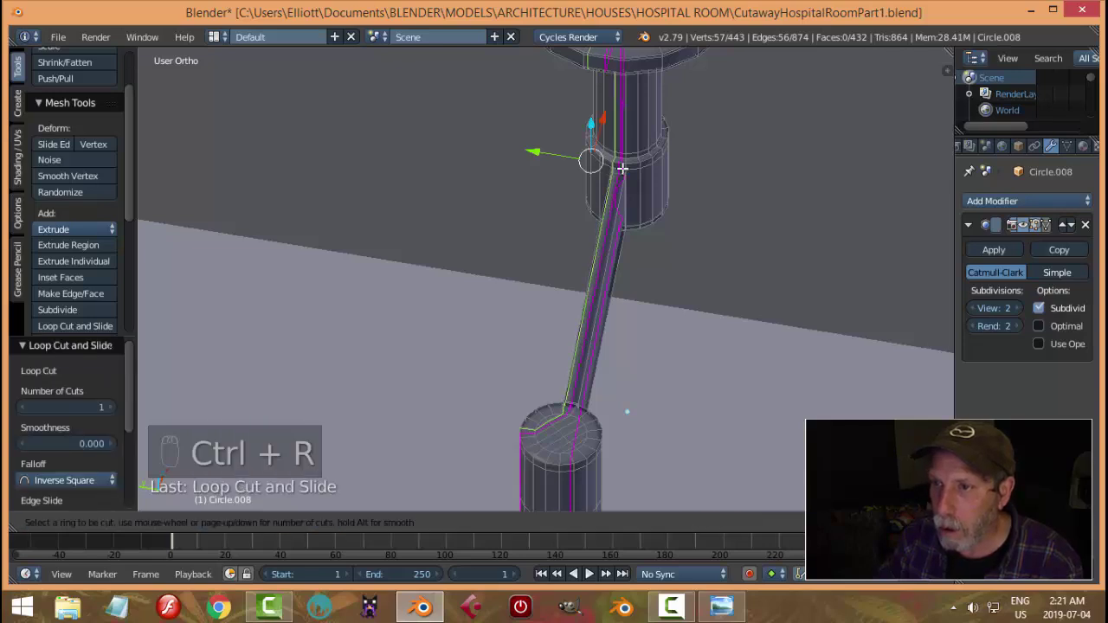
{"action": "key", "text": "Tab"}
{"action": "left_click", "coordinate": [707, 200]}
{"action": "key", "text": "a"}
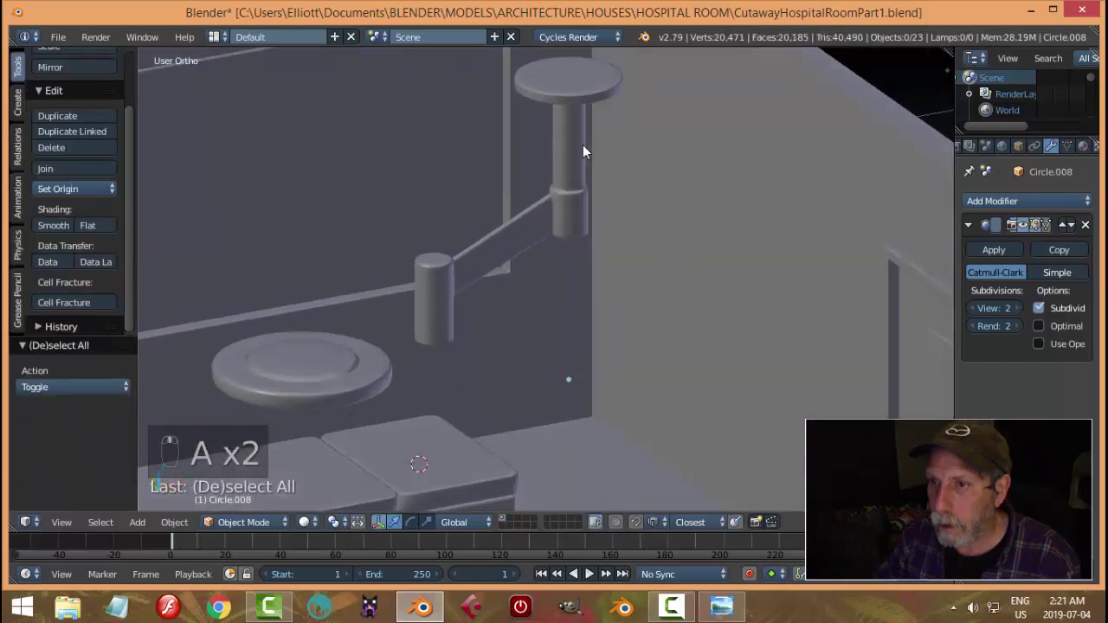
Orbit in close around the surgical light to inspect the arm joint and column.
{"action": "left_click_drag", "start_coordinate": [589, 178], "coordinate": [554, 234]}
{"action": "left_click_drag", "start_coordinate": [550, 258], "coordinate": [567, 206]}
{"action": "left_click_drag", "start_coordinate": [570, 174], "coordinate": [621, 248]}
{"action": "left_click_drag", "start_coordinate": [625, 257], "coordinate": [633, 284]}
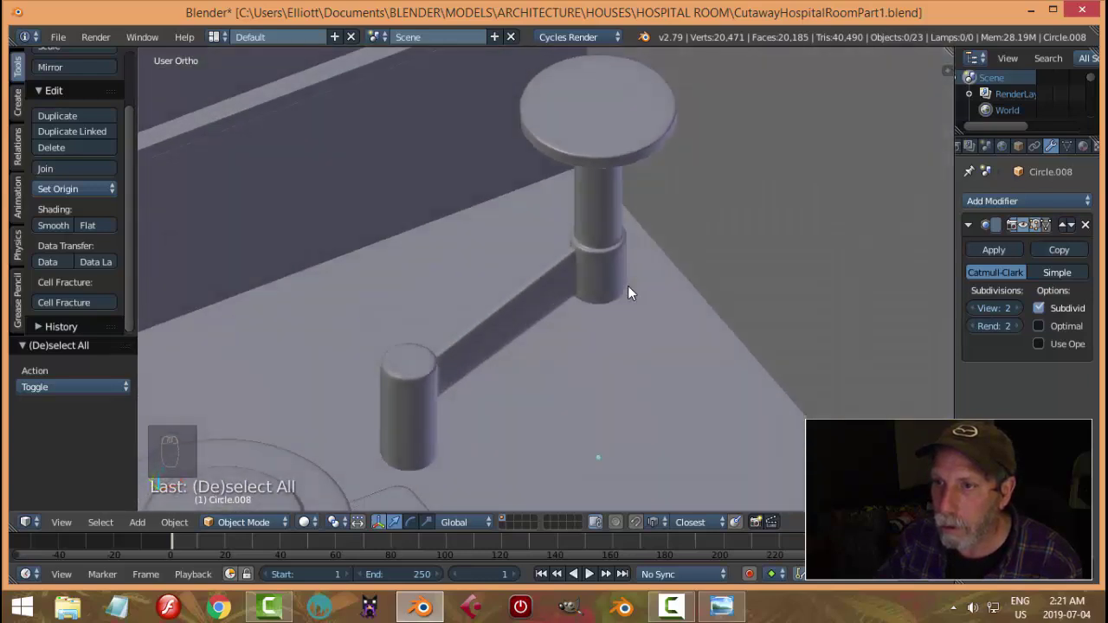
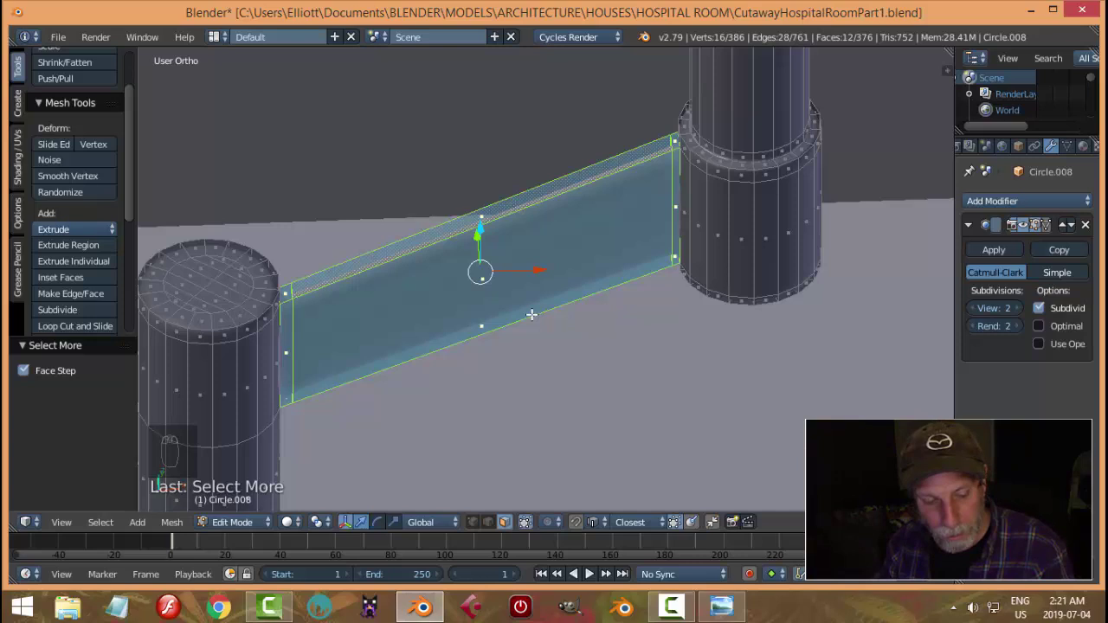
Hide everything except the arm and add two edge loops near its lower end.
{"action": "key", "text": "shift+h"}
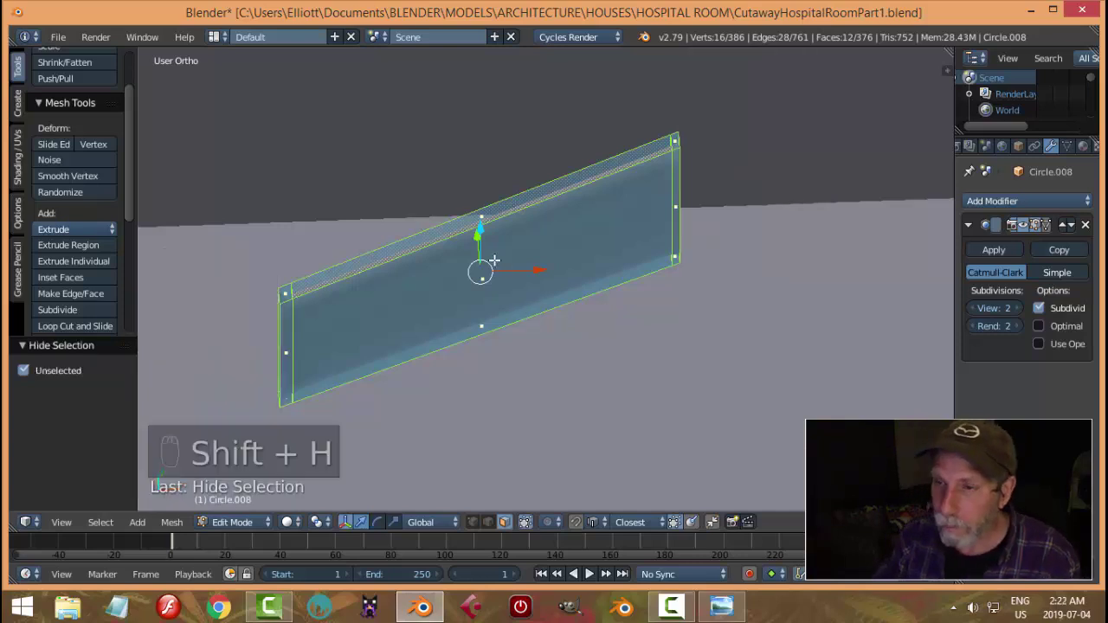
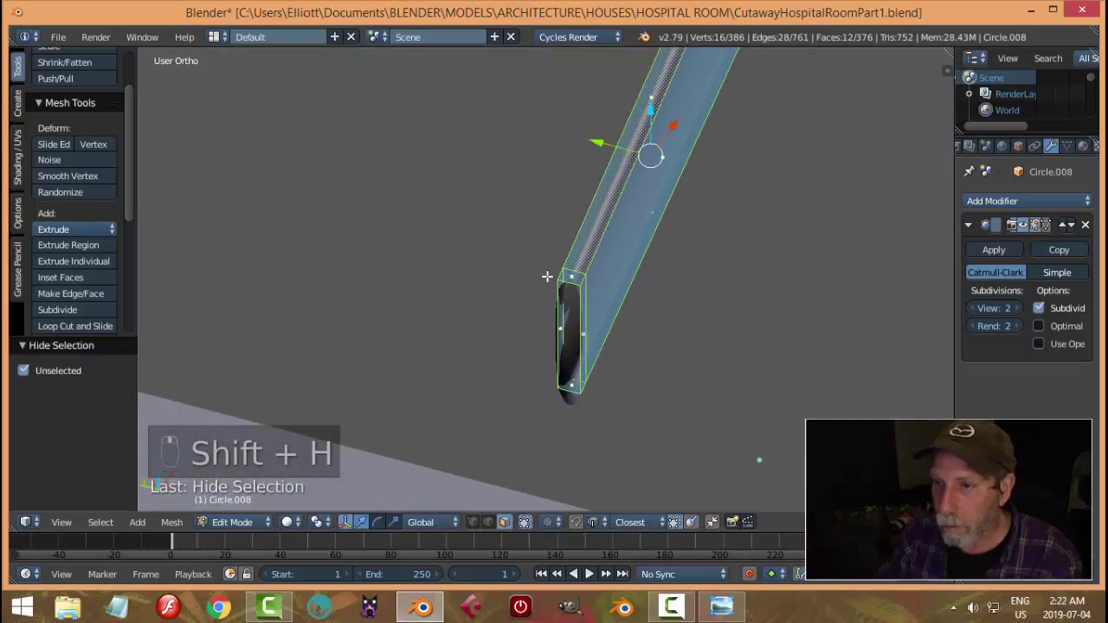
{"action": "key", "text": "ctrl+r"}
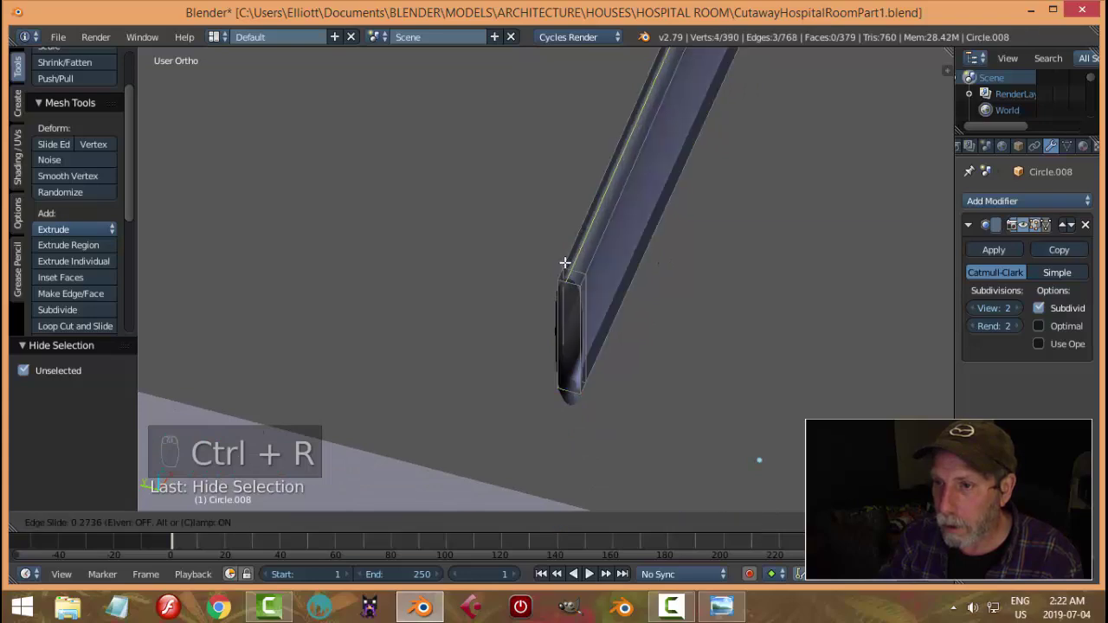
{"action": "key", "text": "ctrl+r"}
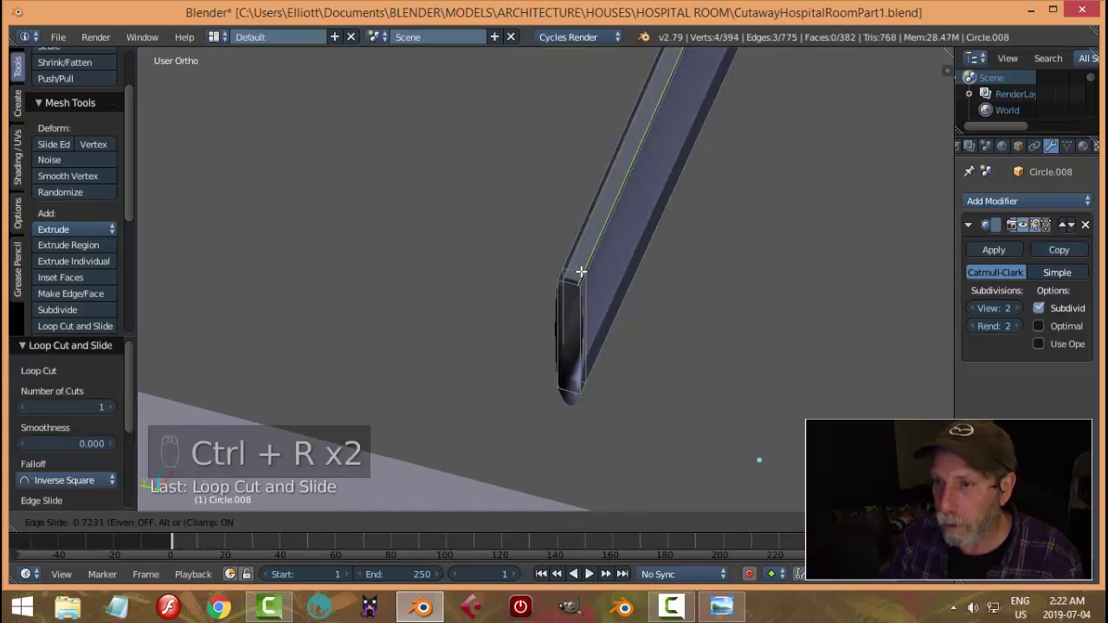
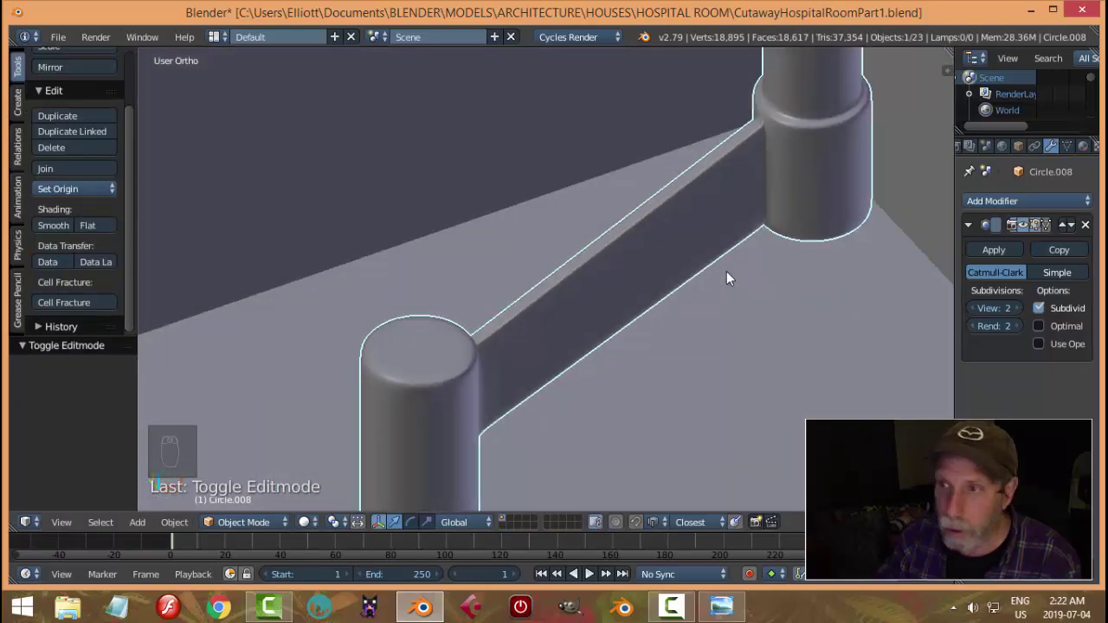
Deselect the light and swing the view back out toward the side wall panel.
{"action": "left_click_drag", "start_coordinate": [732, 275], "coordinate": [760, 239]}
{"action": "key", "text": "a"}
{"action": "left_click_drag", "start_coordinate": [801, 228], "coordinate": [723, 267]}
{"action": "left_click_drag", "start_coordinate": [739, 271], "coordinate": [832, 251]}
{"action": "middle_click", "coordinate": [840, 235]}
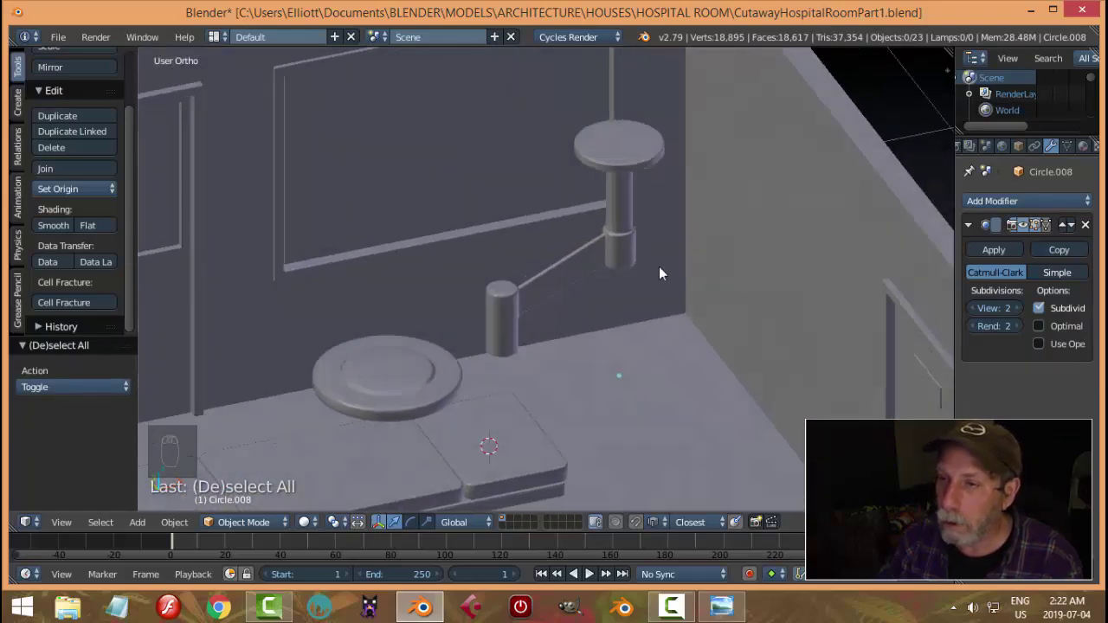
{"action": "left_click_drag", "start_coordinate": [616, 303], "coordinate": [646, 240]}
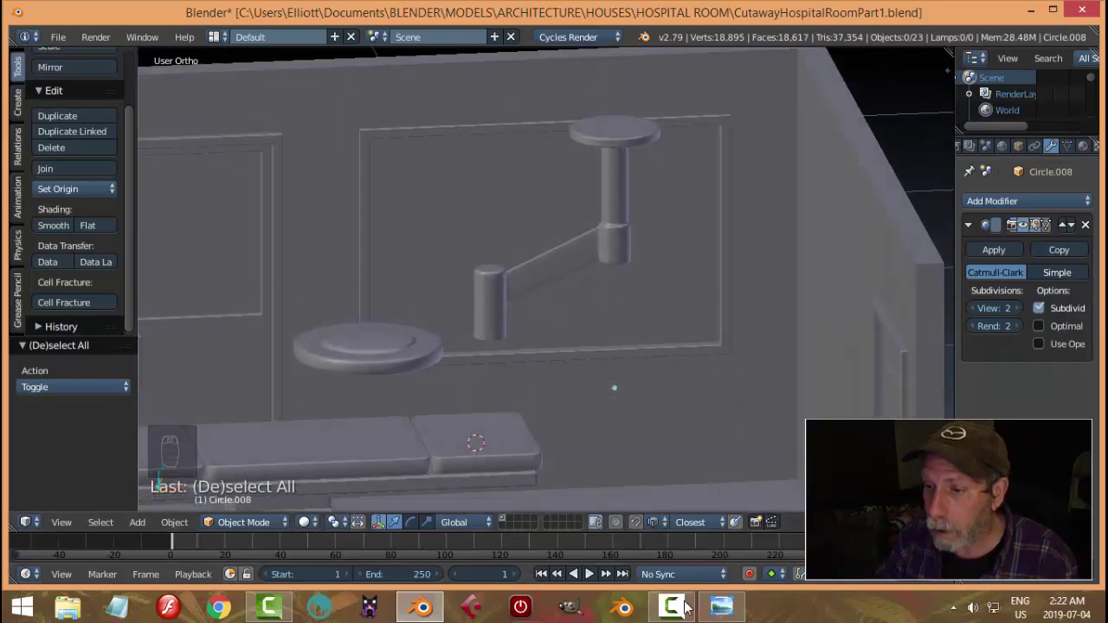
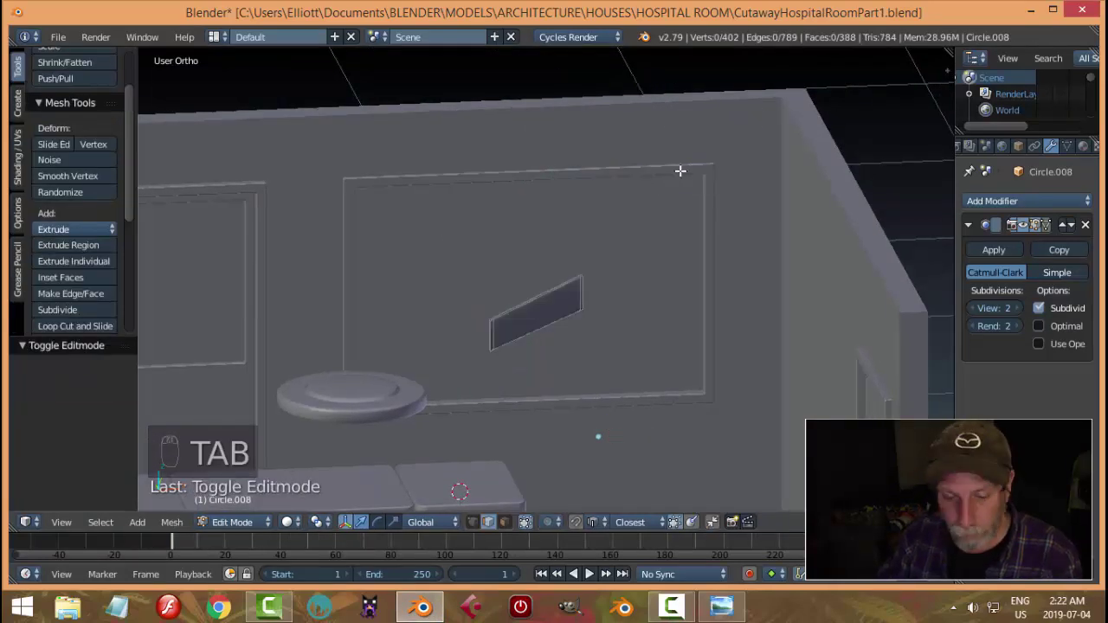
Unhide the room and view the light from the front with see-through shading.
{"action": "key", "text": "alt+h"}
{"action": "key", "text": "a"}
{"action": "key", "text": "KP_1"}
{"action": "key", "text": "z"}
{"action": "key", "text": "b"}
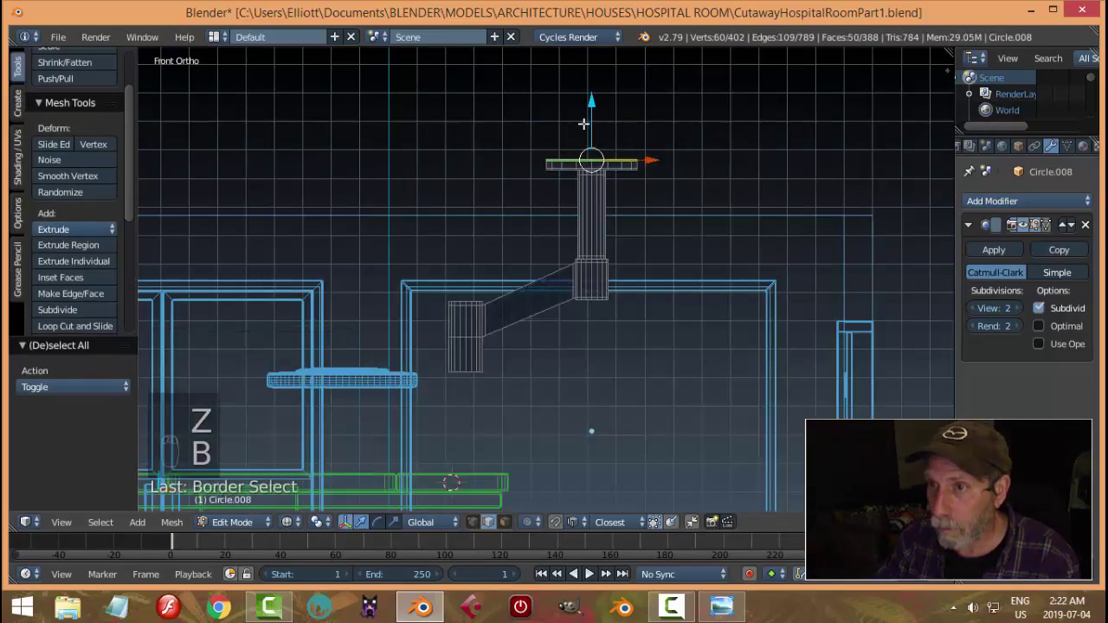
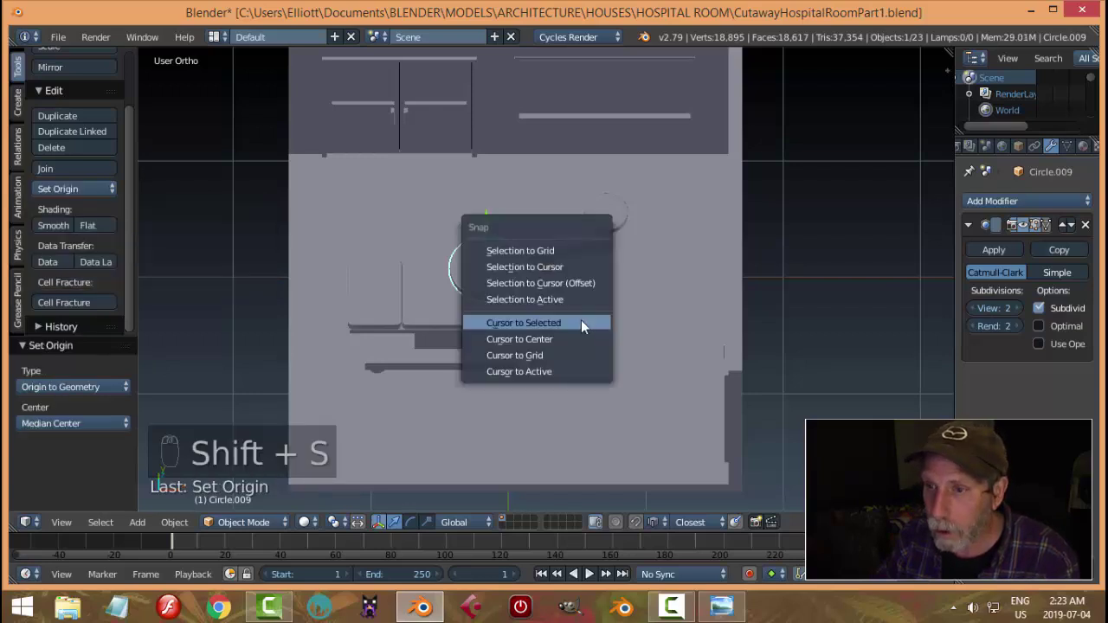
Add a plane at the light head's centre, shrink it and delete vertices down to a single edge.
{"action": "key", "text": "shift+a"}
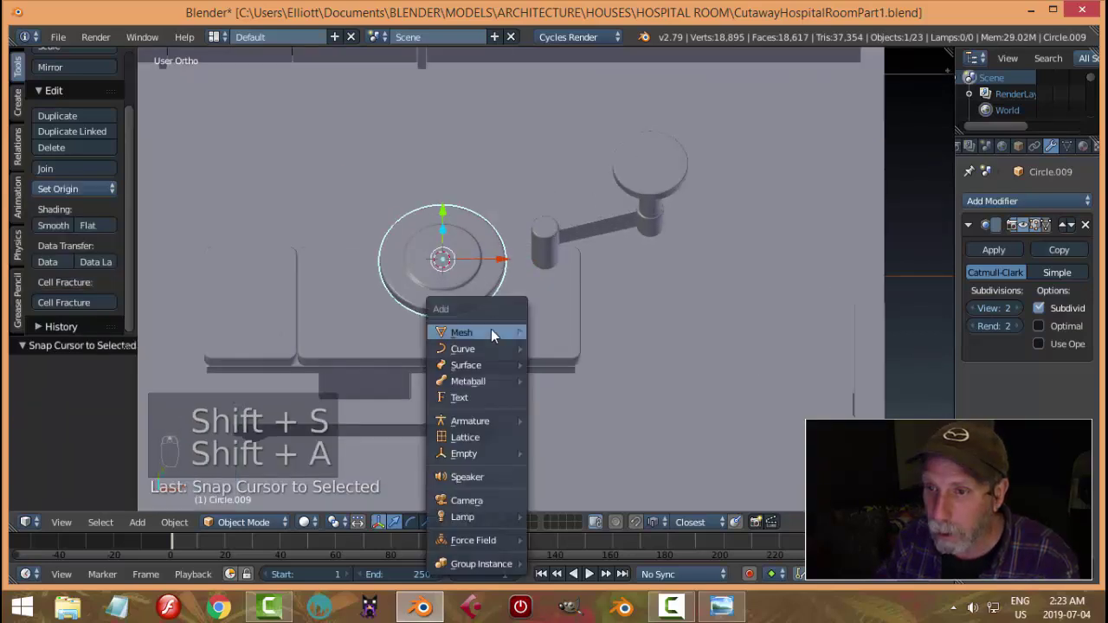
{"action": "key", "text": "Tab"}
{"action": "key", "text": "s"}
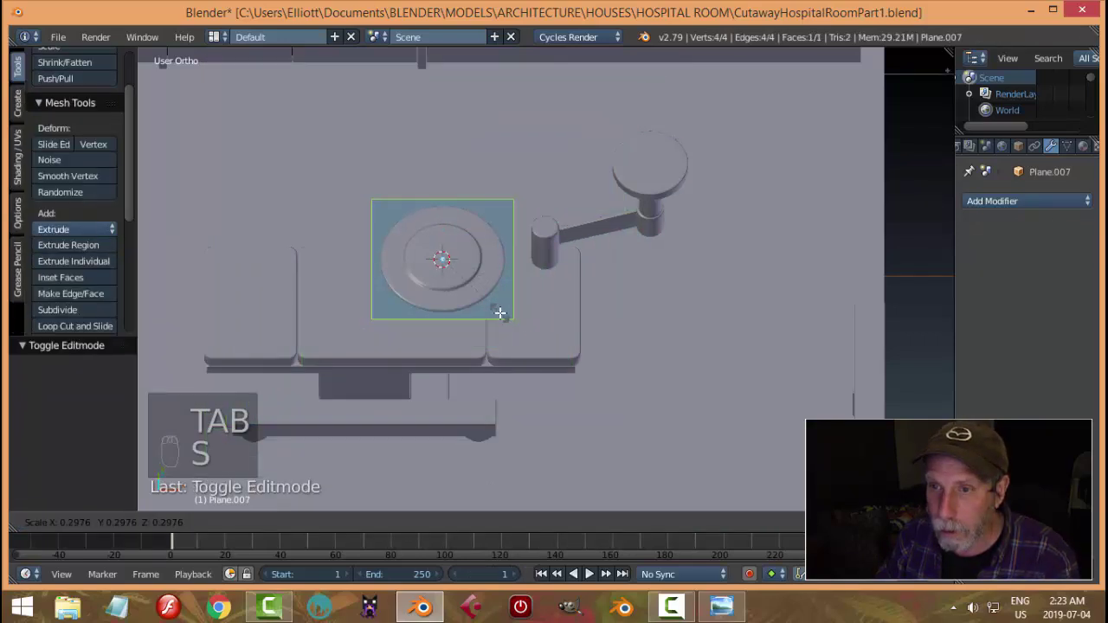
{"action": "key", "text": "ctrl+Tab"}
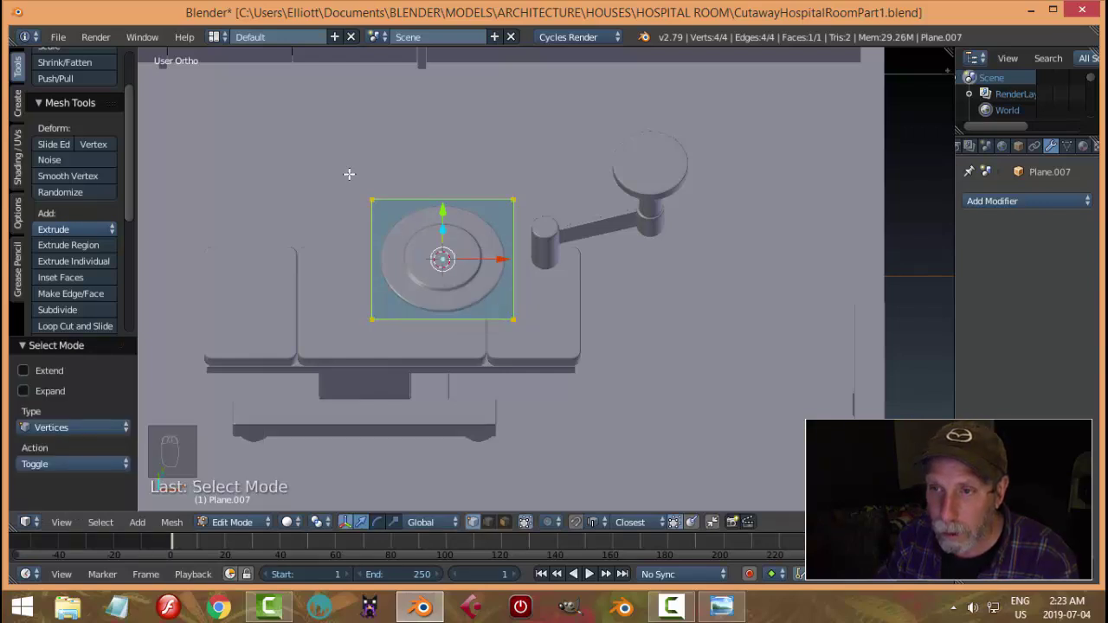
{"action": "key", "text": "x"}
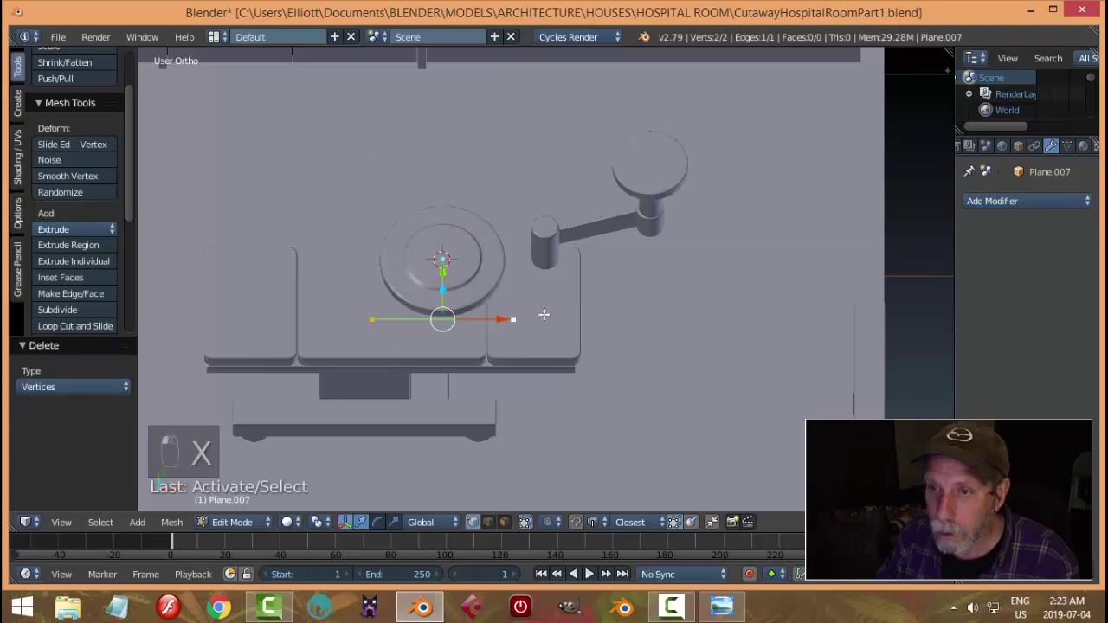
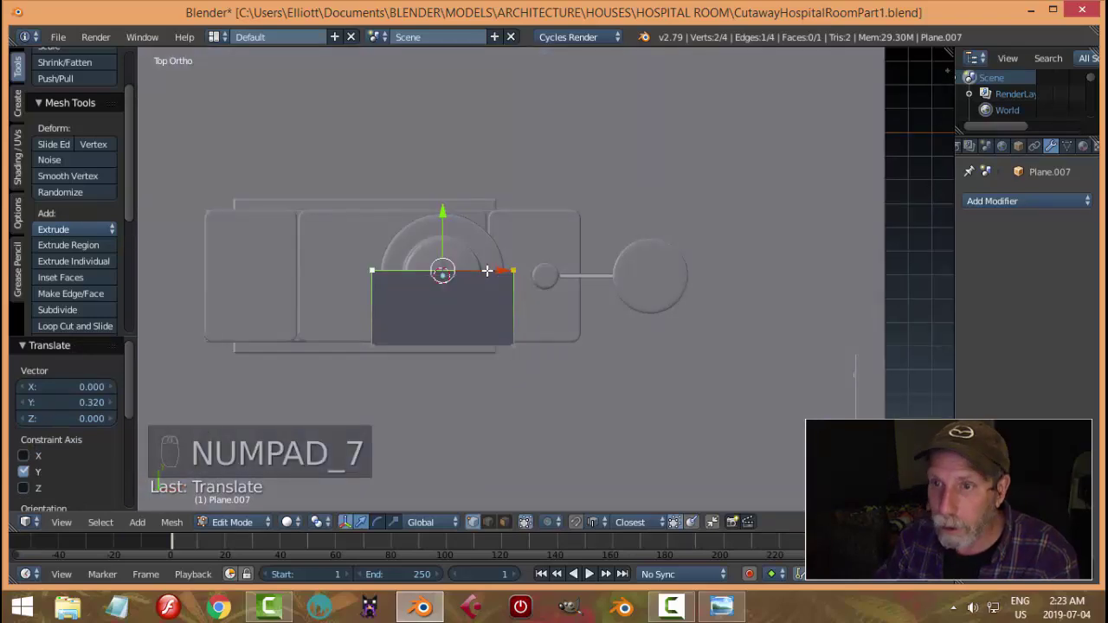
Check the plane's edge outline from the side and front orthographic views.
{"action": "key", "text": "KP_3"}
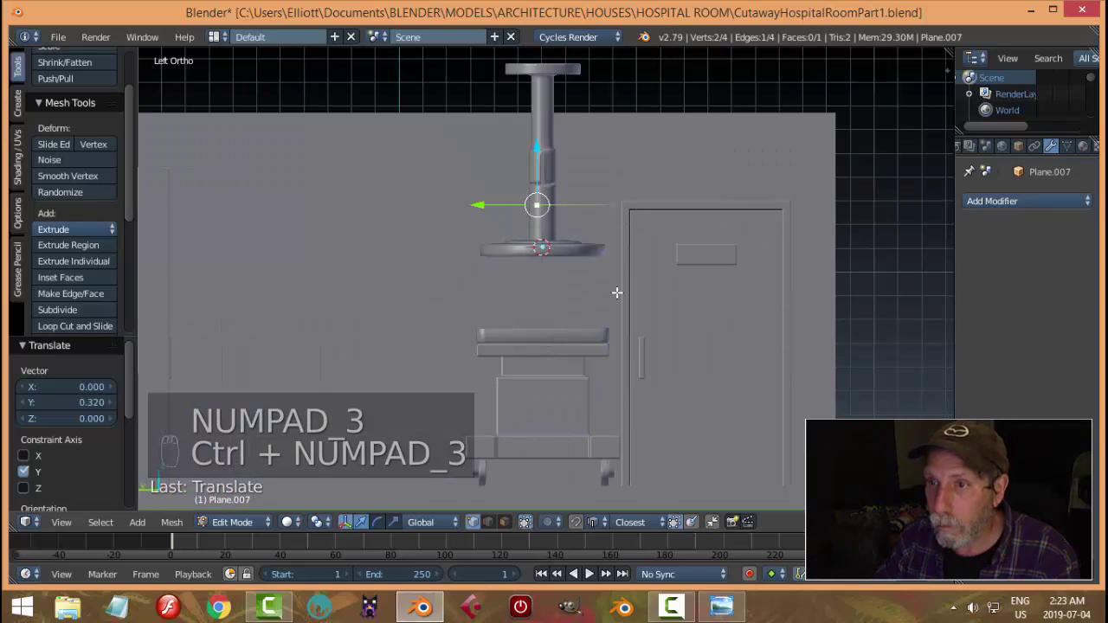
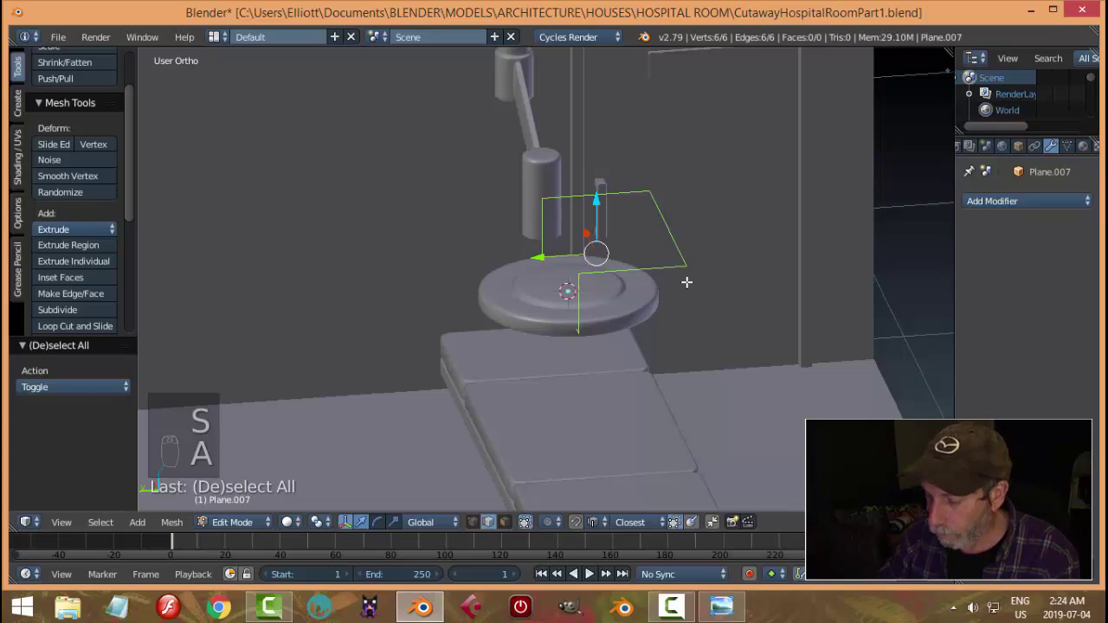
{"action": "key", "text": "KP_1"}
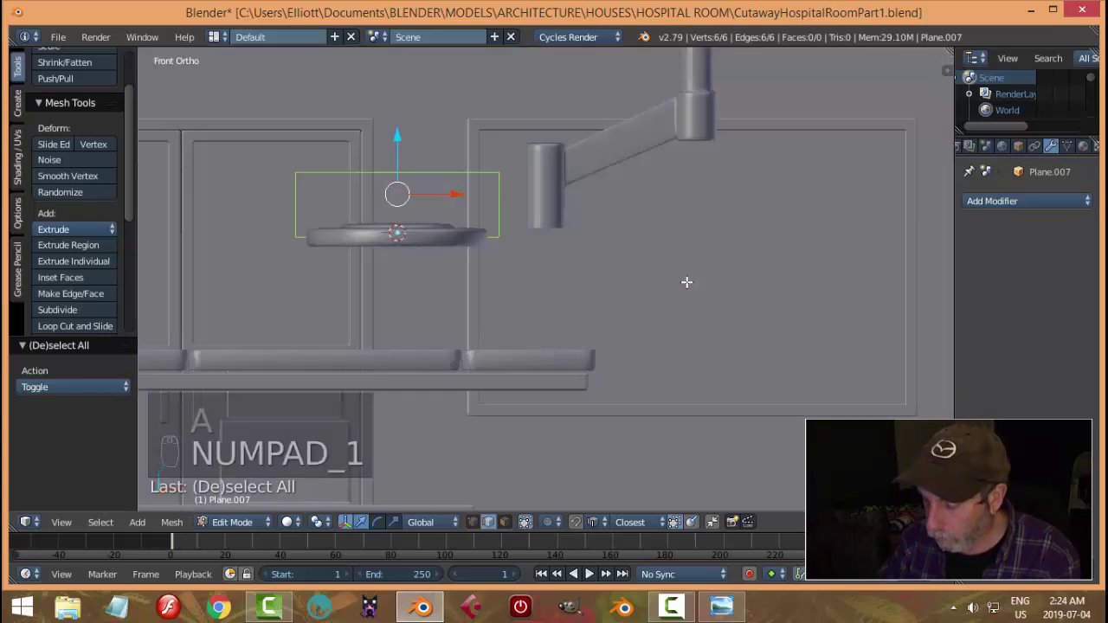
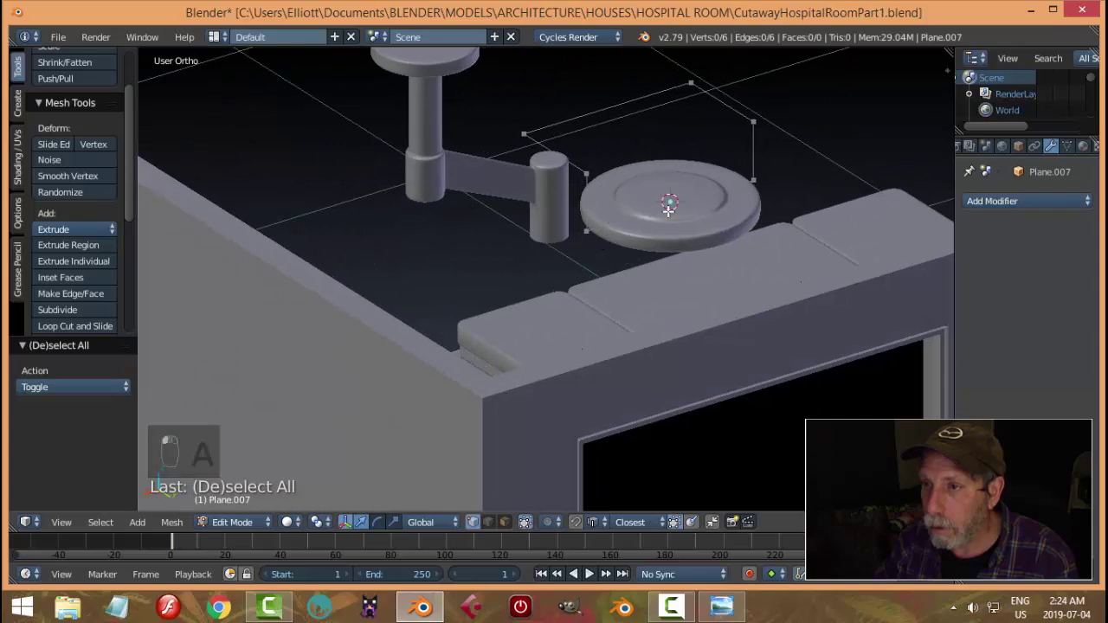
Delete the stray edge from the outline above the lamp head, deselect and return to Object Mode.
{"action": "key", "text": "ctrl+Tab"}
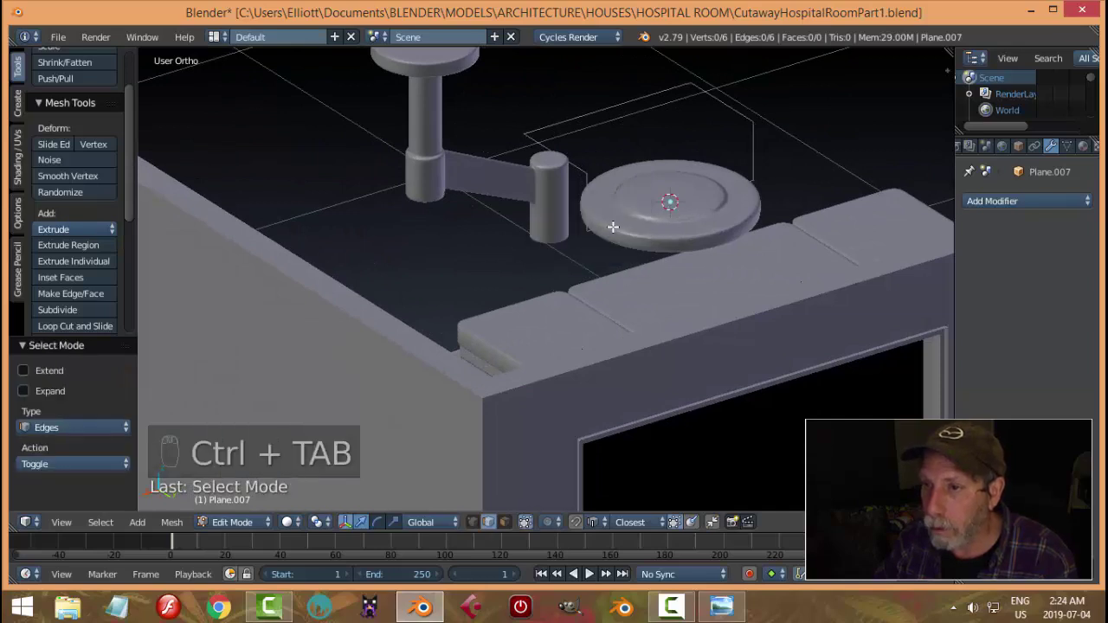
{"action": "key", "text": "x"}
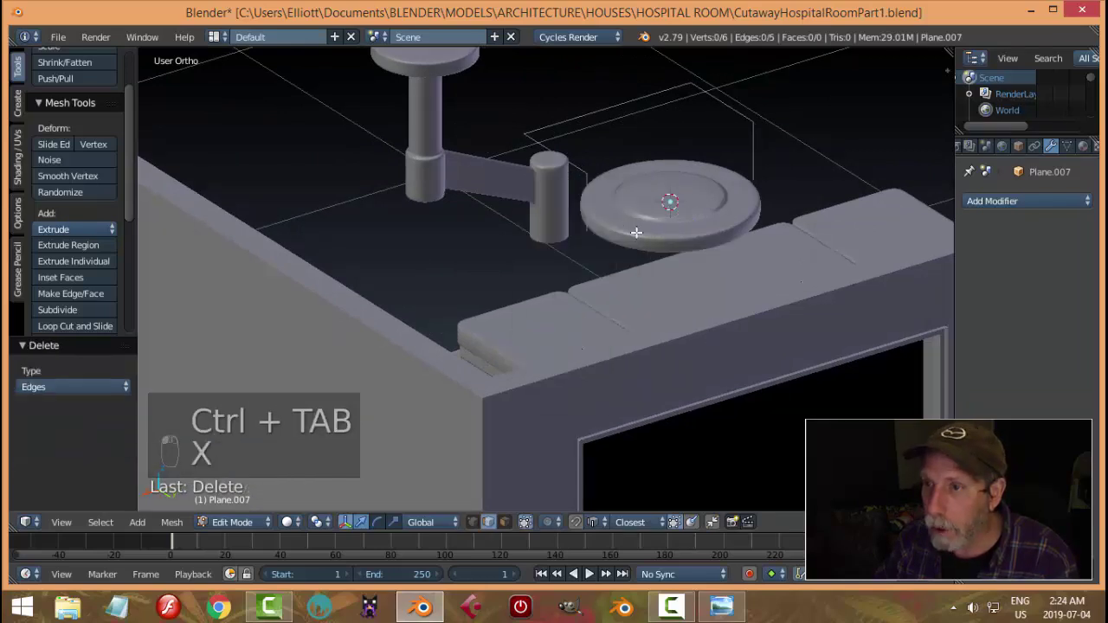
{"action": "key", "text": "Tab"}
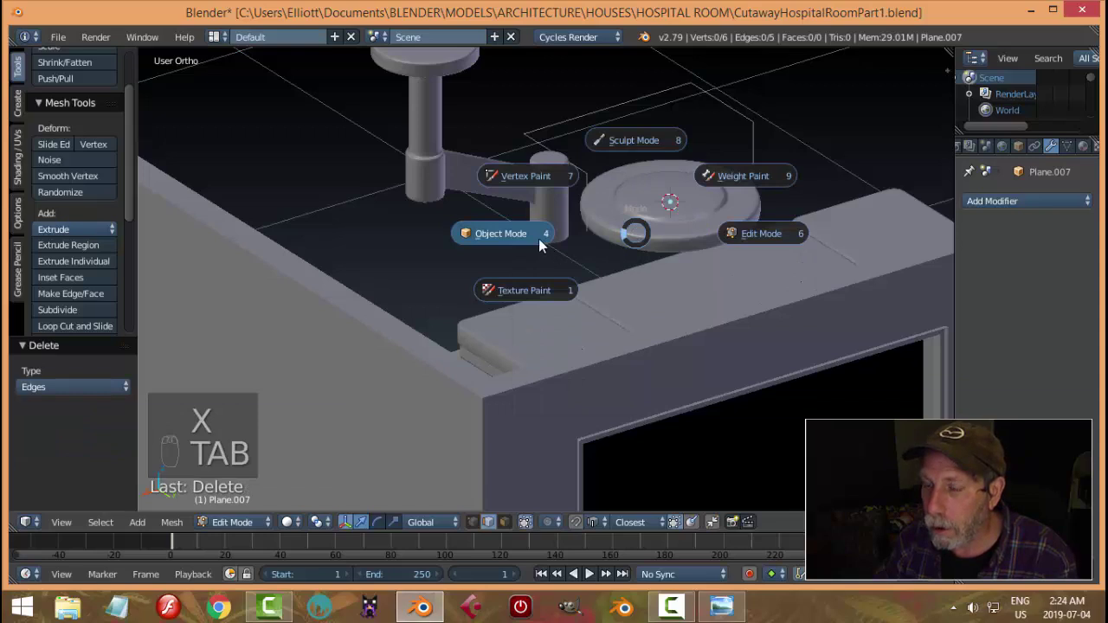
{"action": "key", "text": "ctrl+Tab"}
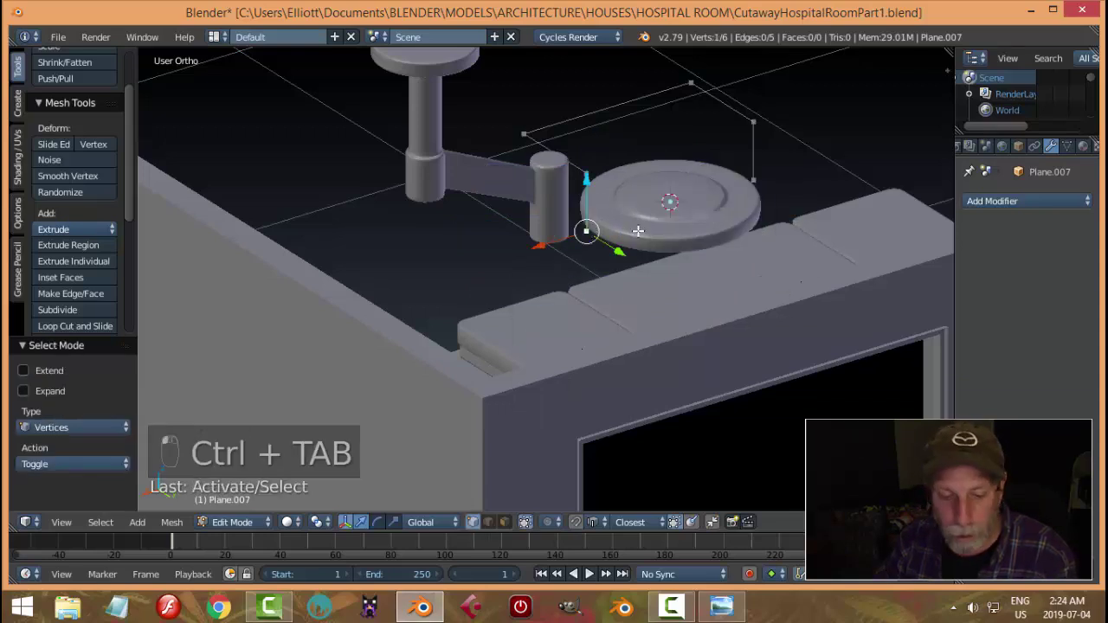
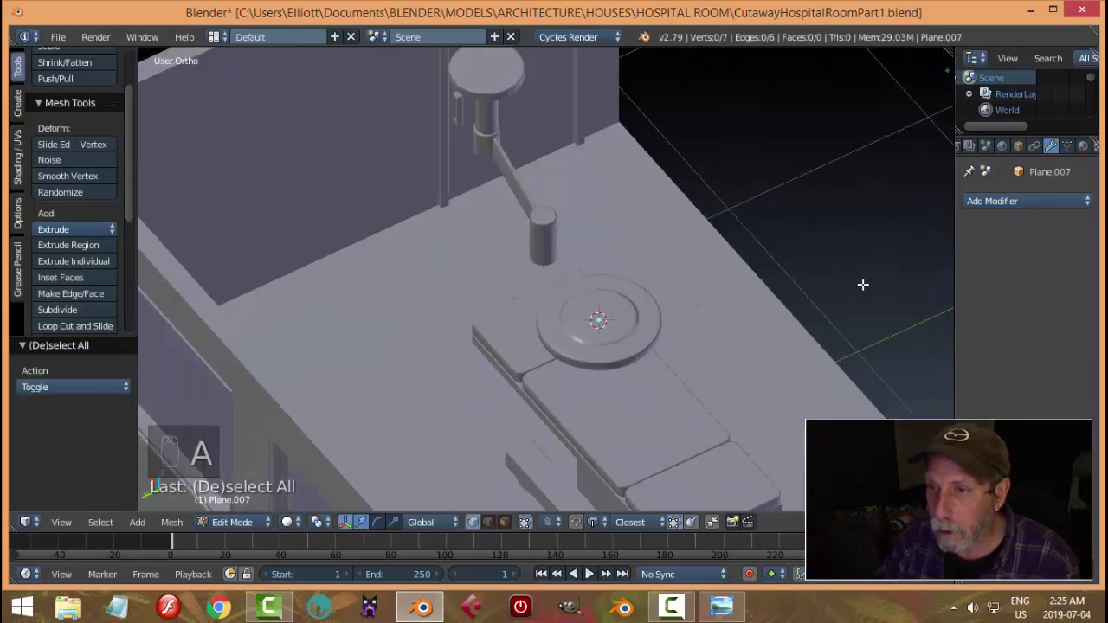
{"action": "key", "text": "a"}
{"action": "key", "text": "Tab"}
{"action": "left_click_drag", "start_coordinate": [773, 275], "coordinate": [721, 259]}
Orbit and pan the view to look at the light arm head-on against the reference picture.
{"action": "middle_click", "coordinate": [764, 291]}
{"action": "middle_click", "coordinate": [754, 332]}
{"action": "left_click_drag", "start_coordinate": [760, 348], "coordinate": [773, 323]}
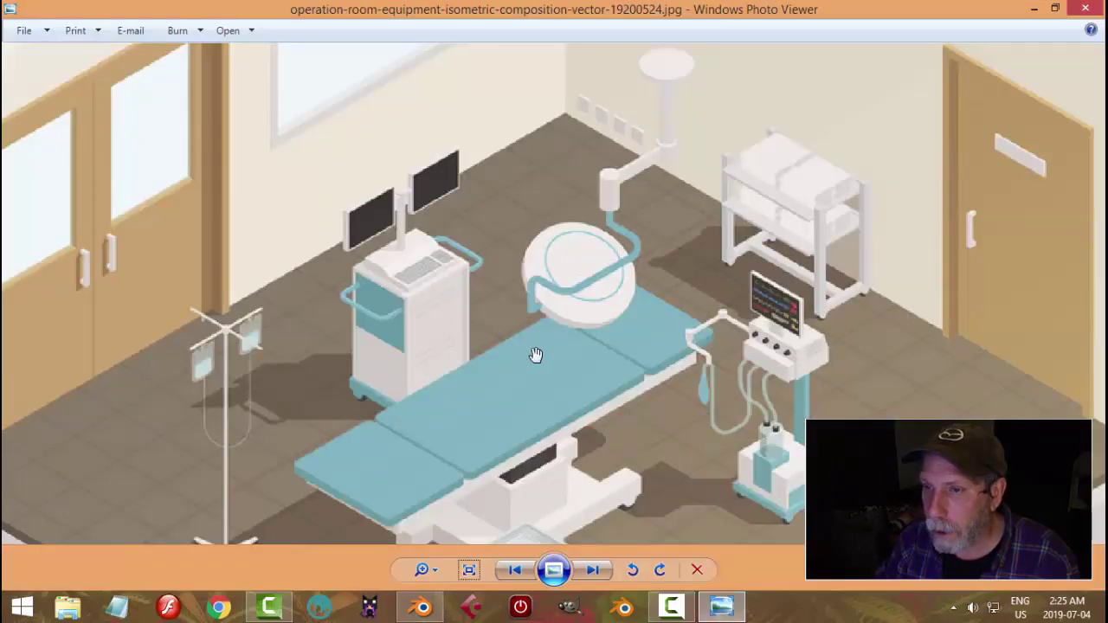
{"action": "left_click_drag", "start_coordinate": [597, 285], "coordinate": [680, 239]}
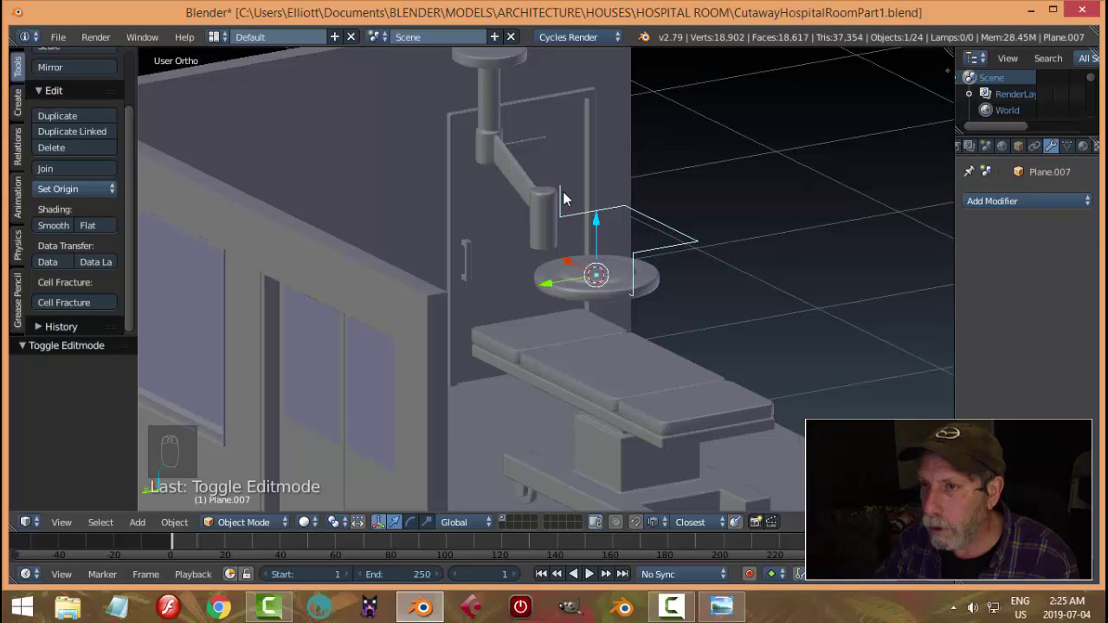
{"action": "left_click_drag", "start_coordinate": [669, 255], "coordinate": [730, 597]}
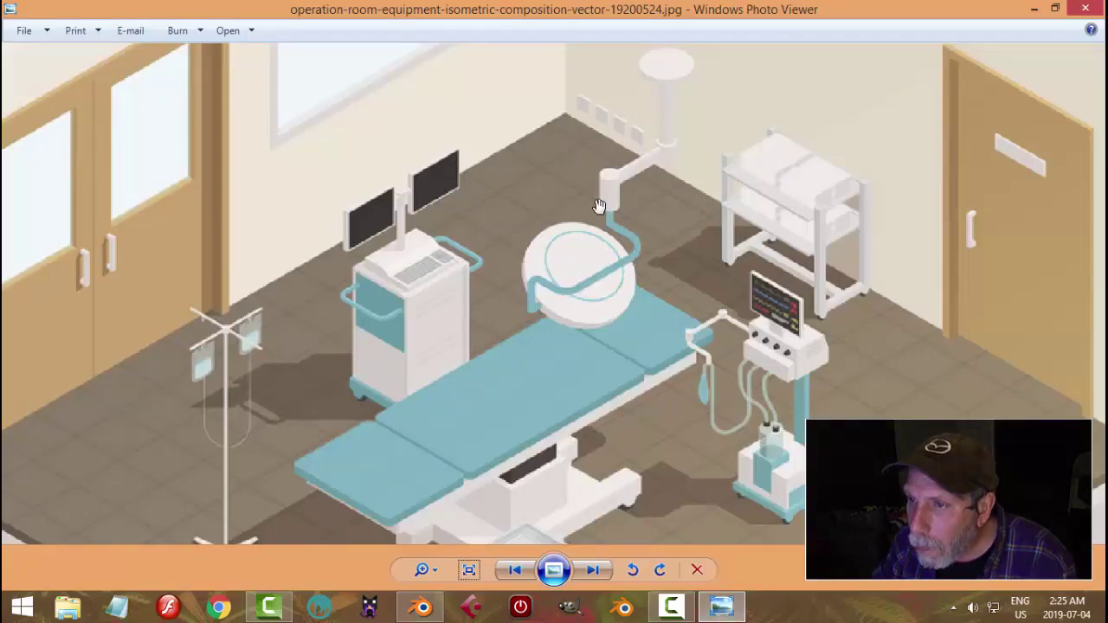
{"action": "left_click_drag", "start_coordinate": [673, 268], "coordinate": [613, 257]}
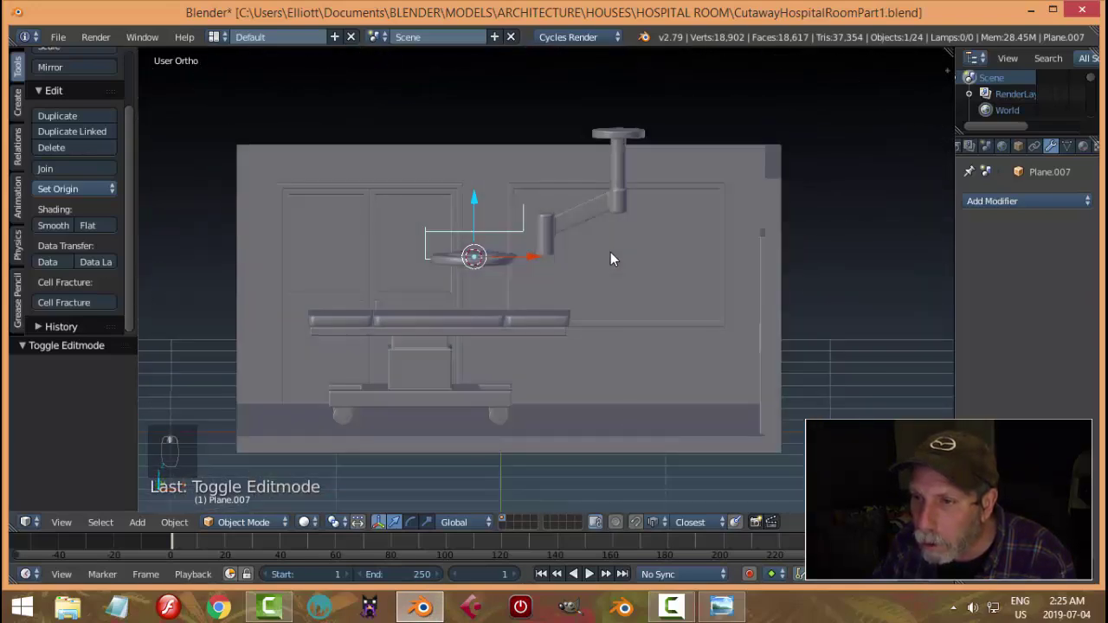
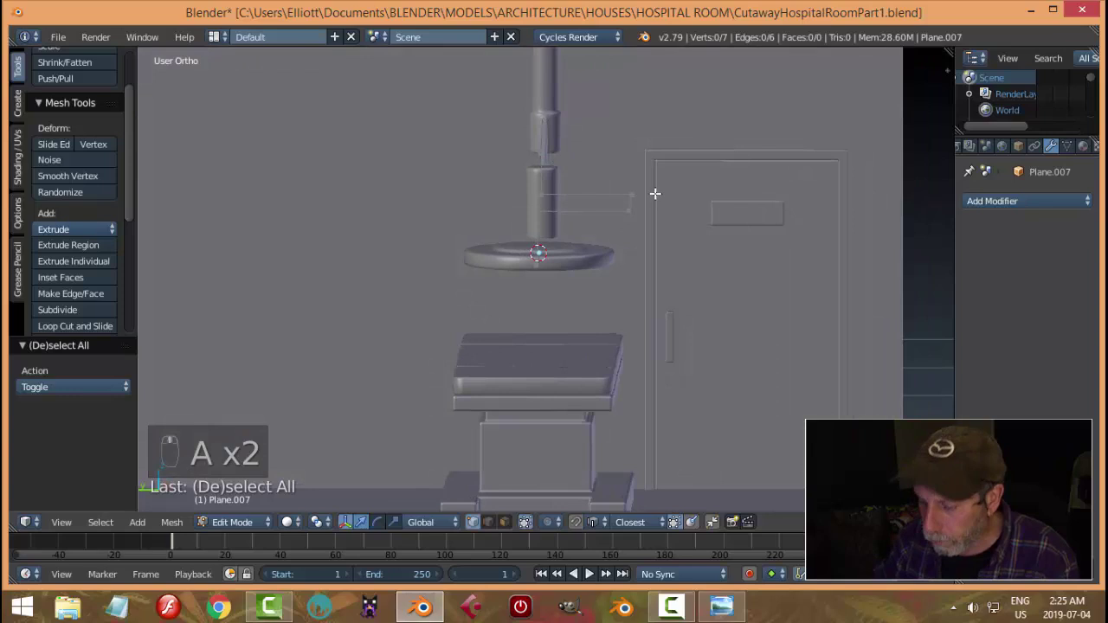
From a side view, extend the handle path around the light disc with new points in see-through display.
{"action": "key", "text": "b"}
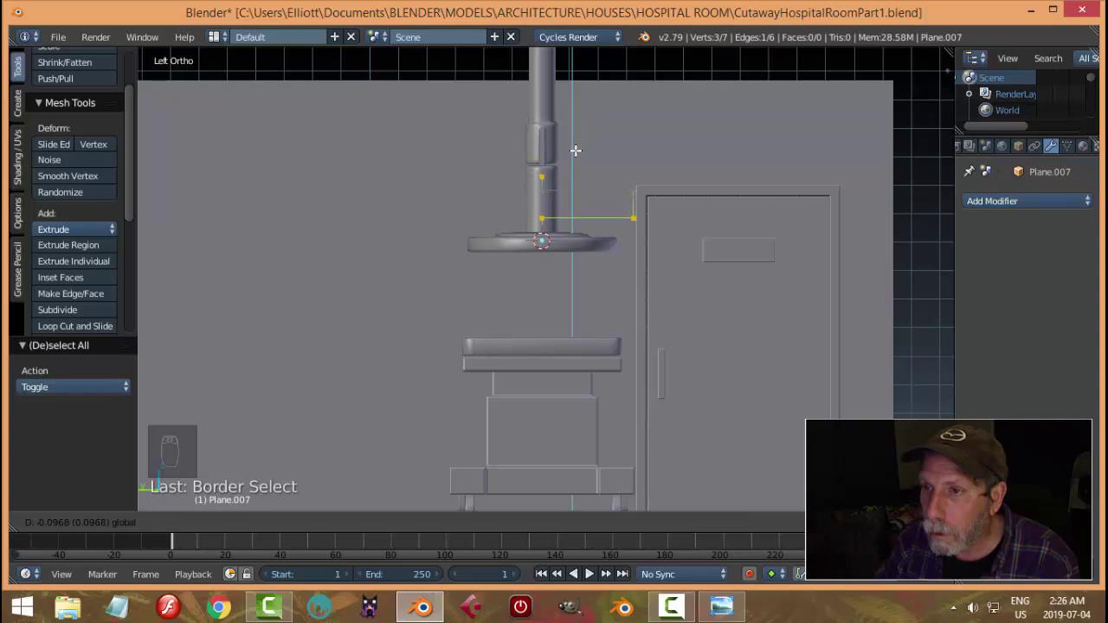
{"action": "key", "text": "ctrl+z"}
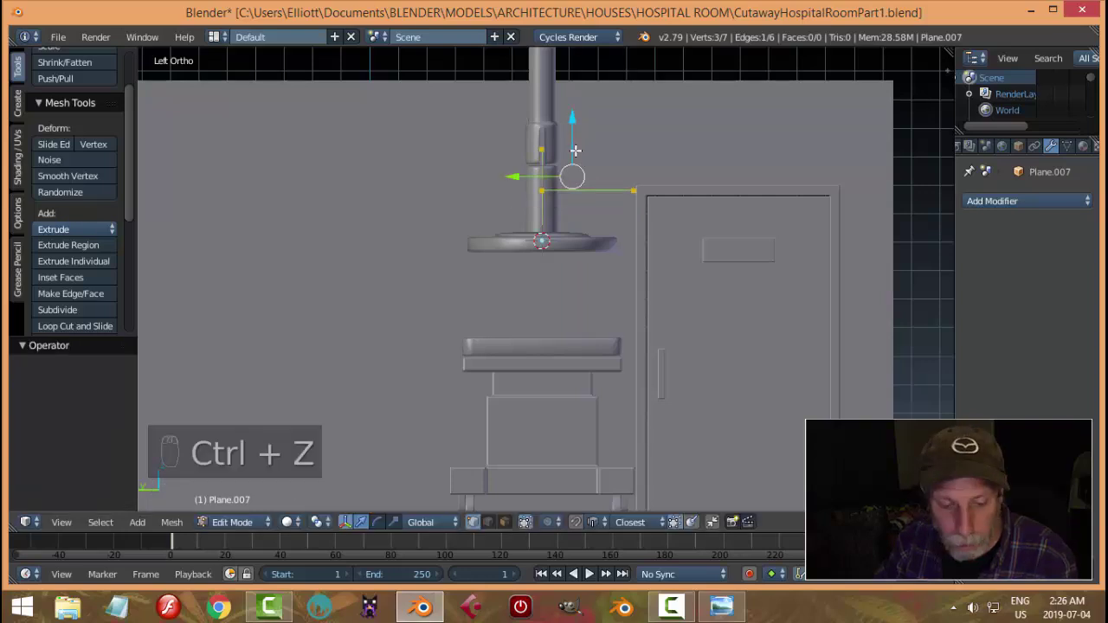
{"action": "key", "text": "a"}
{"action": "key", "text": "z"}
{"action": "key", "text": "b"}
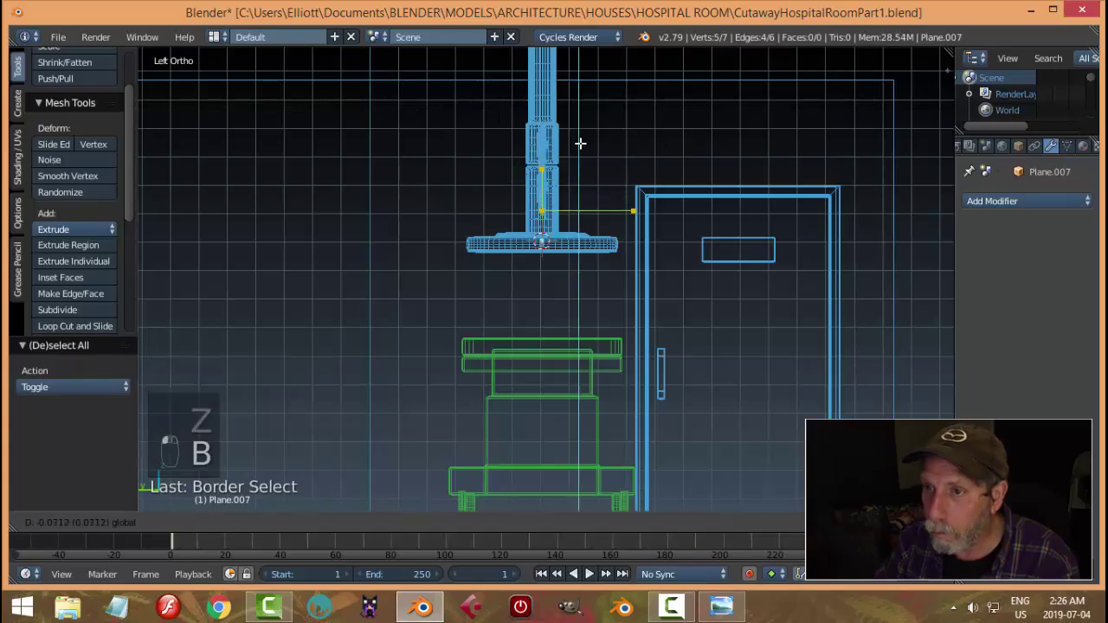
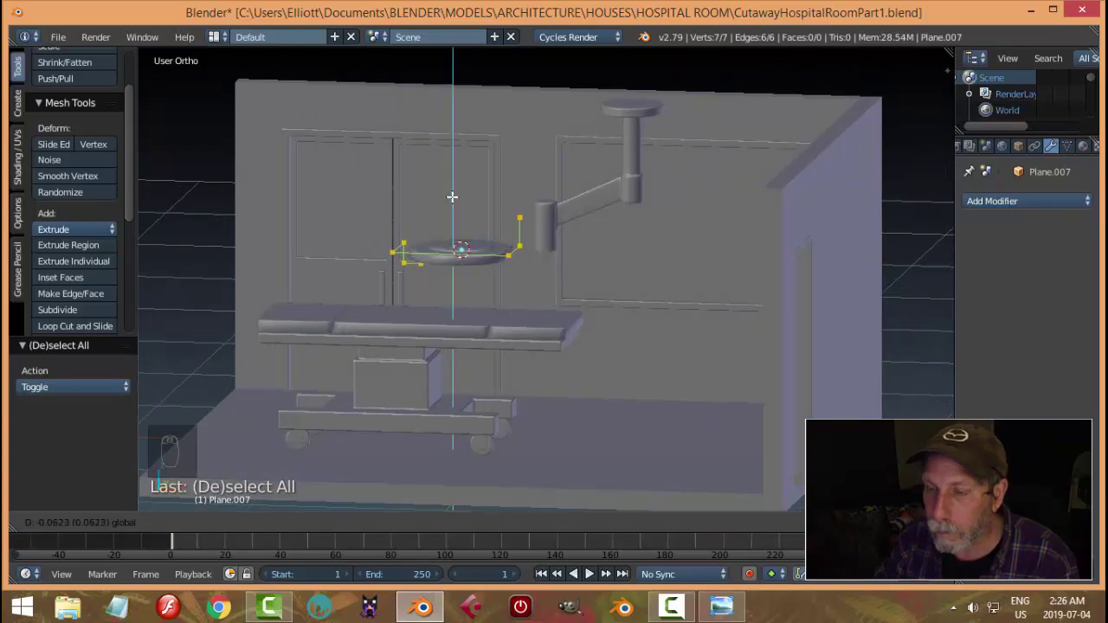
In Object Mode, shift the angled light arm sideways and slightly up along its height.
{"action": "key", "text": "Tab"}
{"action": "left_click_drag", "start_coordinate": [557, 217], "coordinate": [665, 297]}
{"action": "key", "text": "KP_1"}
{"action": "left_click_drag", "start_coordinate": [607, 233], "coordinate": [612, 216]}
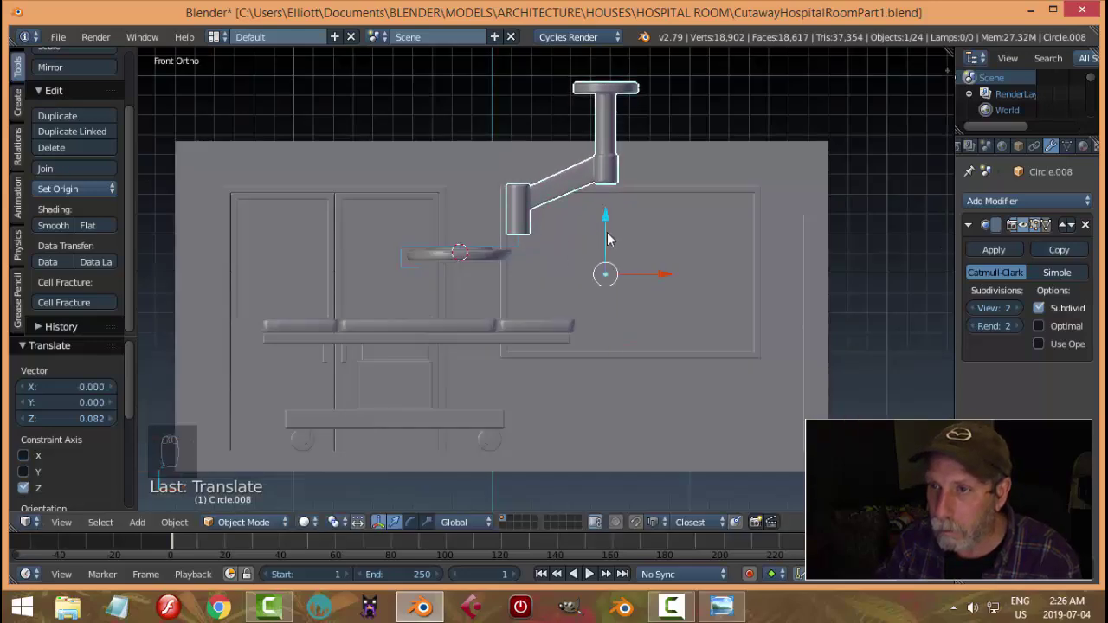
{"action": "left_click_drag", "start_coordinate": [607, 236], "coordinate": [651, 243]}
Re-enter editing on the handle outline and pick its corner points for rounding.
{"action": "key", "text": "Tab"}
{"action": "key", "text": "ctrl+z"}
{"action": "left_click_drag", "start_coordinate": [553, 306], "coordinate": [645, 318]}
{"action": "key", "text": "Tab"}
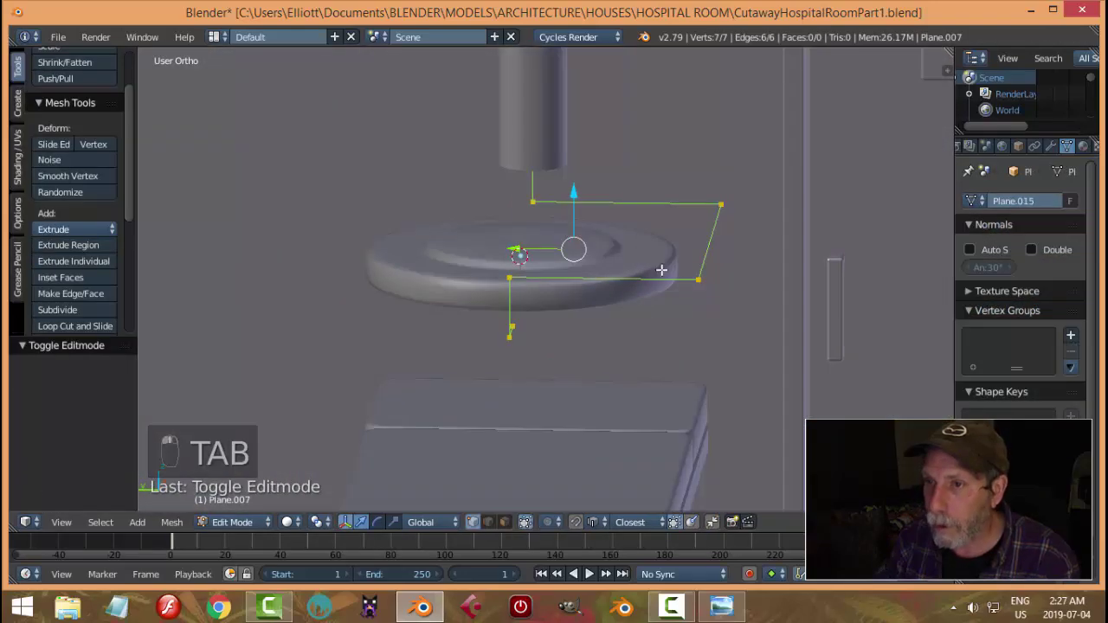
{"action": "key", "text": "a"}
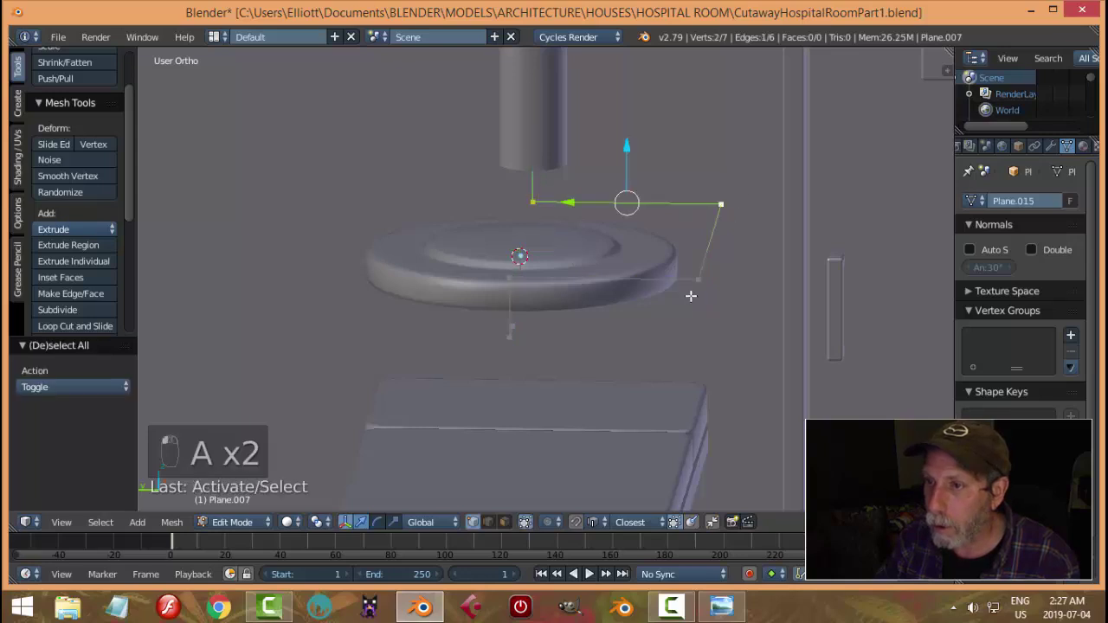
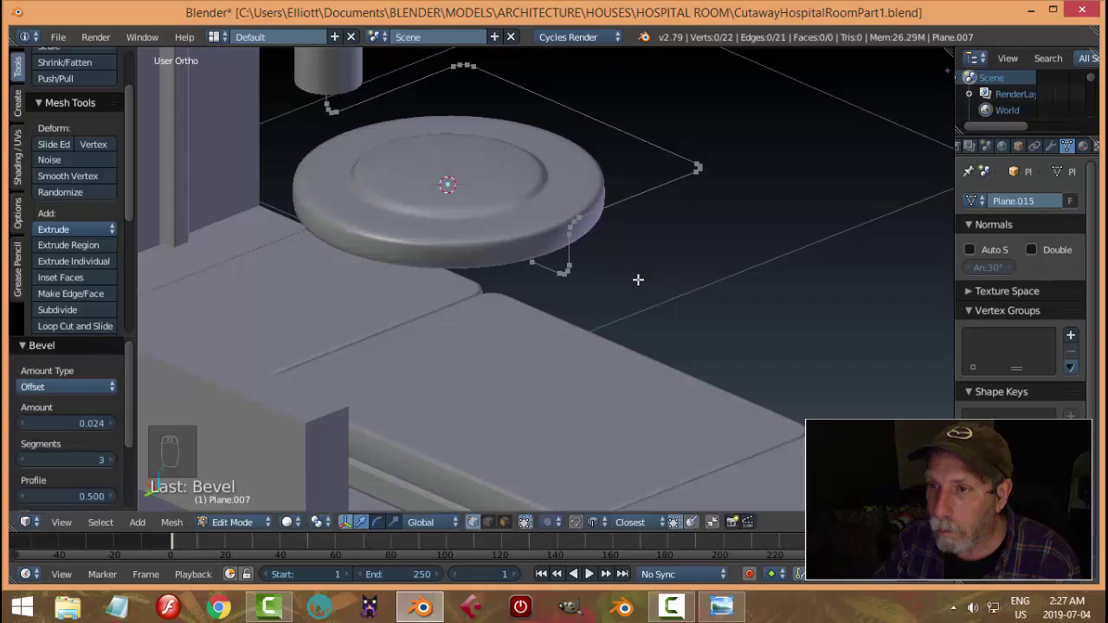
Convert the handle outline into a curve with full round bevel, making it a smooth tube.
{"action": "key", "text": "Tab"}
{"action": "left_click_drag", "start_coordinate": [711, 268], "coordinate": [725, 282]}
{"action": "key", "text": "ctrl+s"}
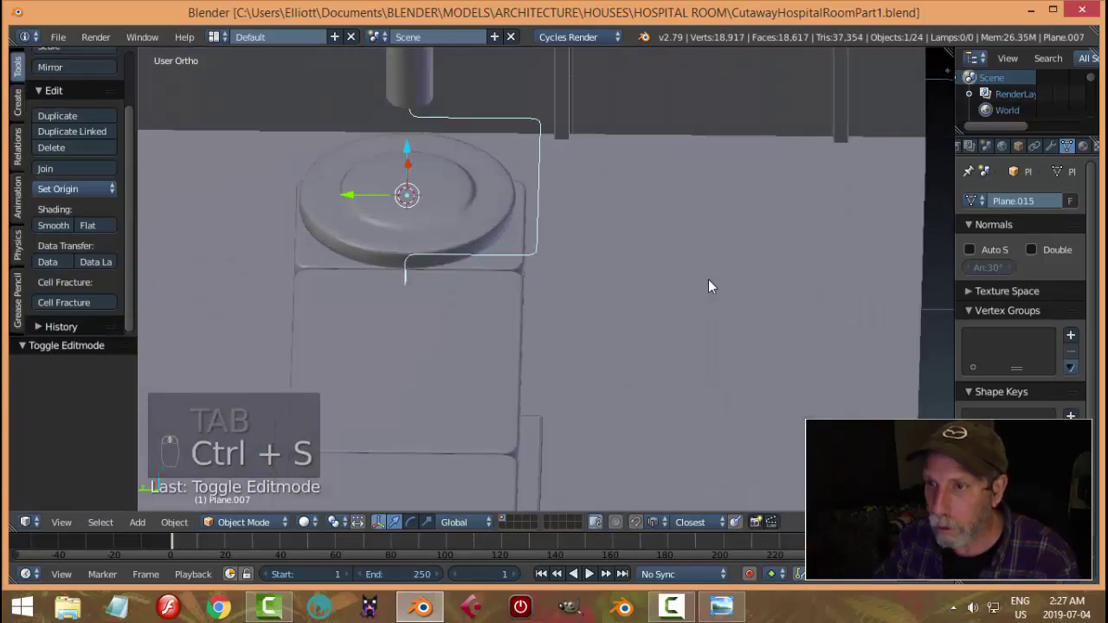
{"action": "key", "text": "alt+c"}
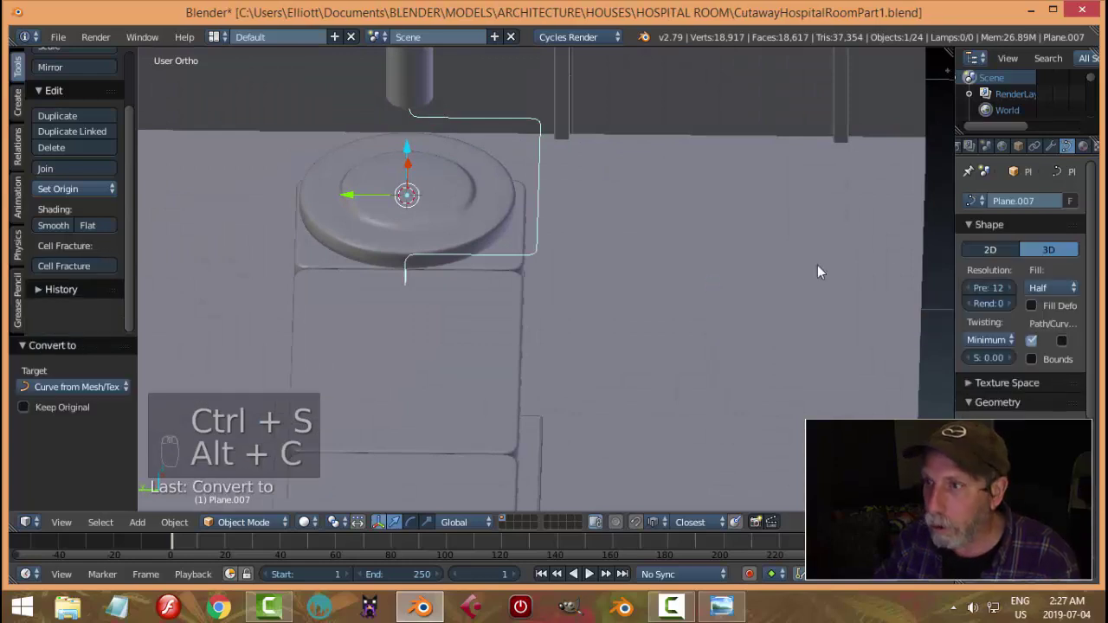
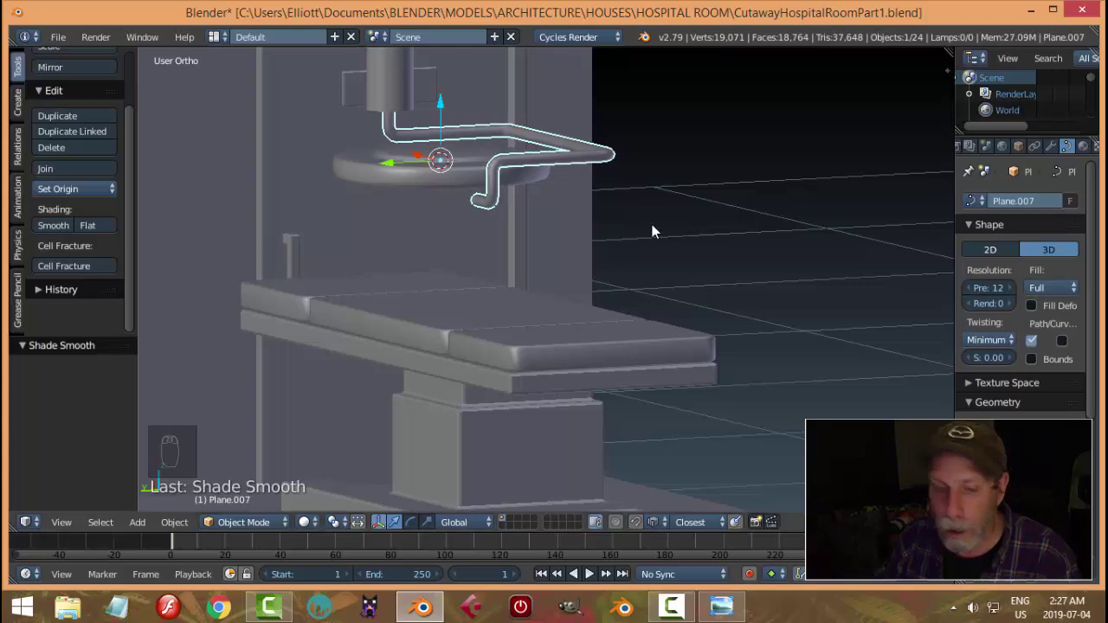
{"action": "key", "text": "a"}
Select the light disc and begin lowering it slightly.
{"action": "left_click_drag", "start_coordinate": [656, 230], "coordinate": [550, 358]}
{"action": "left_click_drag", "start_coordinate": [593, 359], "coordinate": [611, 217]}
{"action": "left_click_drag", "start_coordinate": [591, 241], "coordinate": [453, 223]}
Constrain the disc's move to Z, confirm lowering it and check the handle from above.
{"action": "middle_click", "coordinate": [466, 271]}
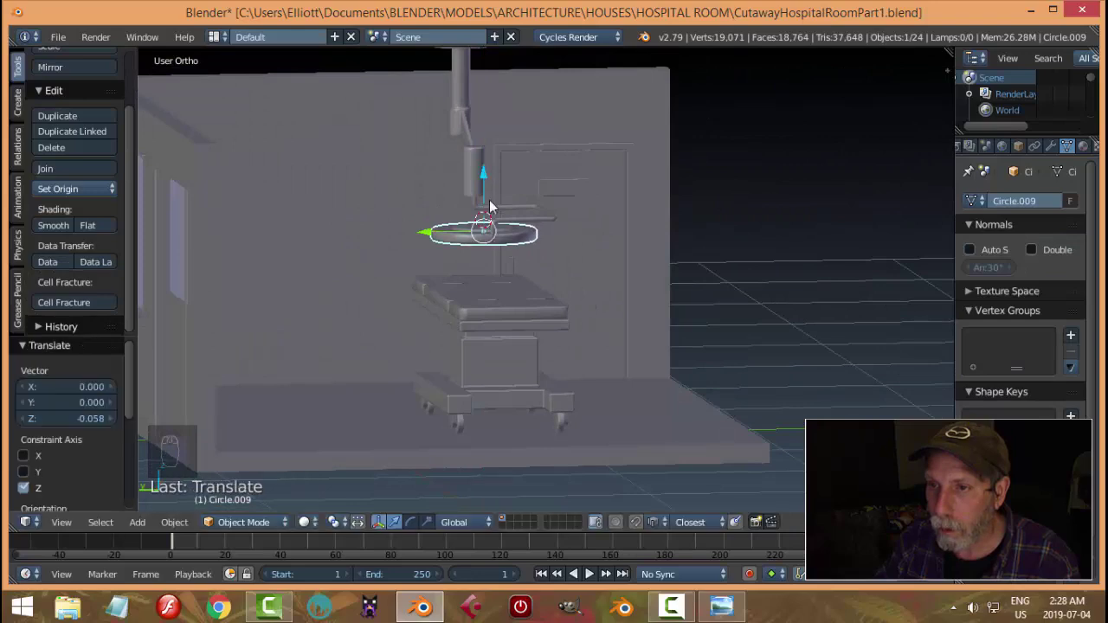
{"action": "key", "text": "a"}
{"action": "left_click_drag", "start_coordinate": [499, 255], "coordinate": [648, 316]}
{"action": "left_click_drag", "start_coordinate": [591, 326], "coordinate": [467, 269]}
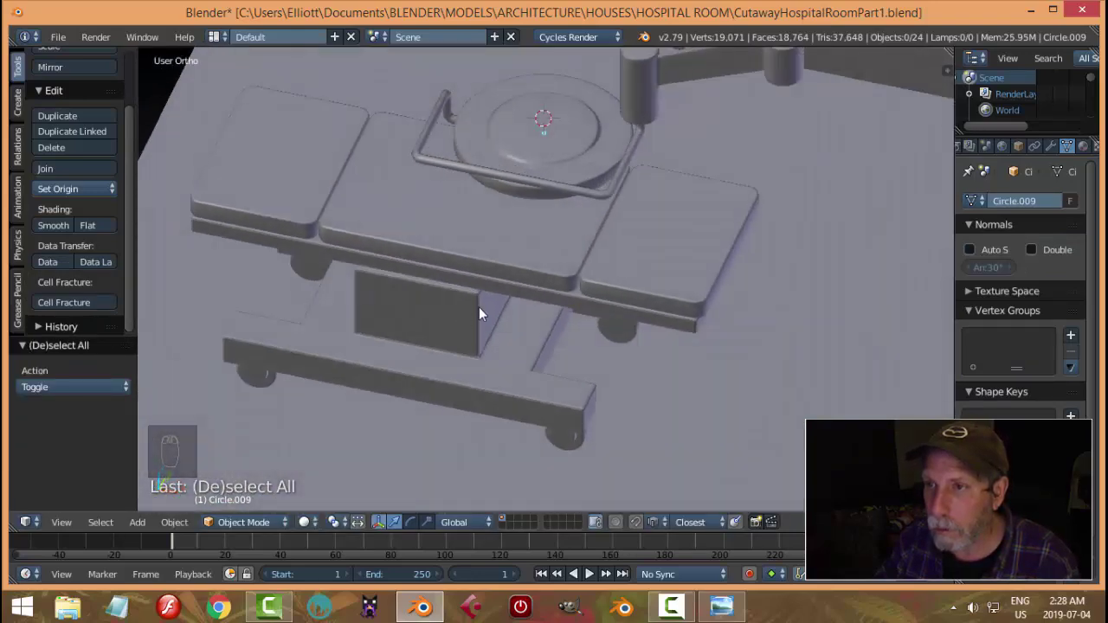
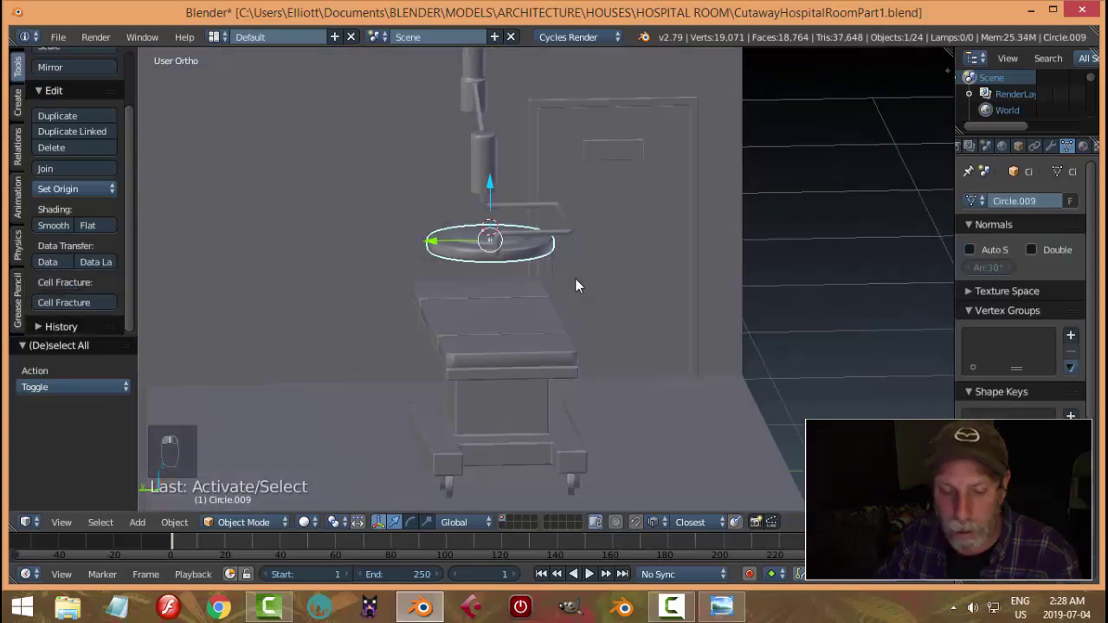
Tilt the light disc about 30 degrees around one axis, then view the whole room.
{"action": "key", "text": "r"}
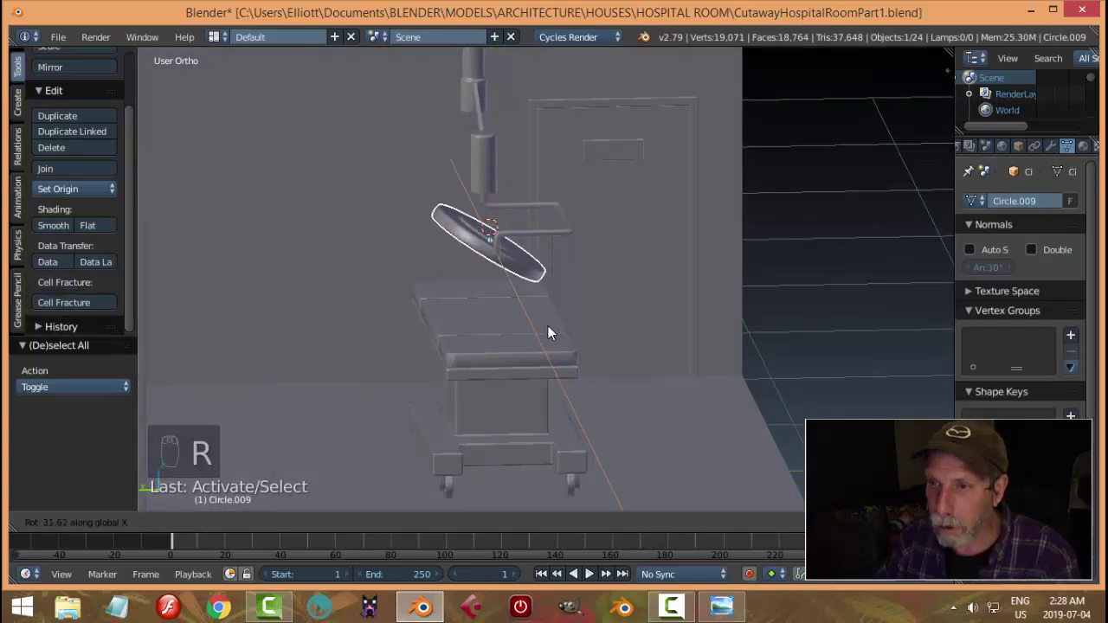
{"action": "key", "text": "a"}
{"action": "left_click_drag", "start_coordinate": [560, 278], "coordinate": [603, 301]}
{"action": "left_click_drag", "start_coordinate": [671, 270], "coordinate": [680, 259]}
{"action": "middle_click", "coordinate": [684, 245]}
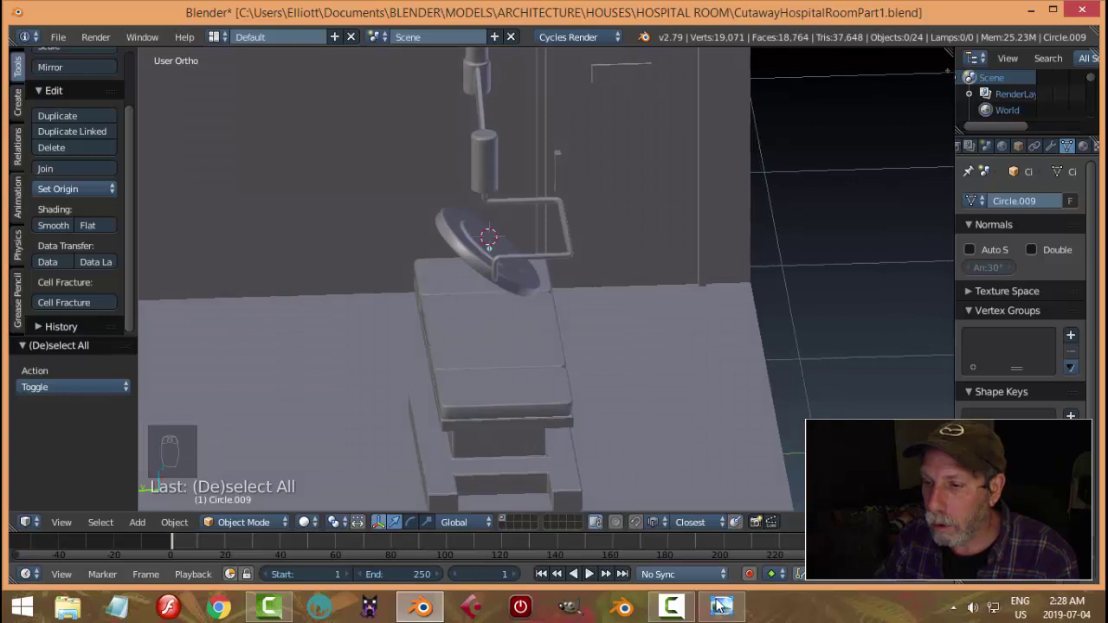
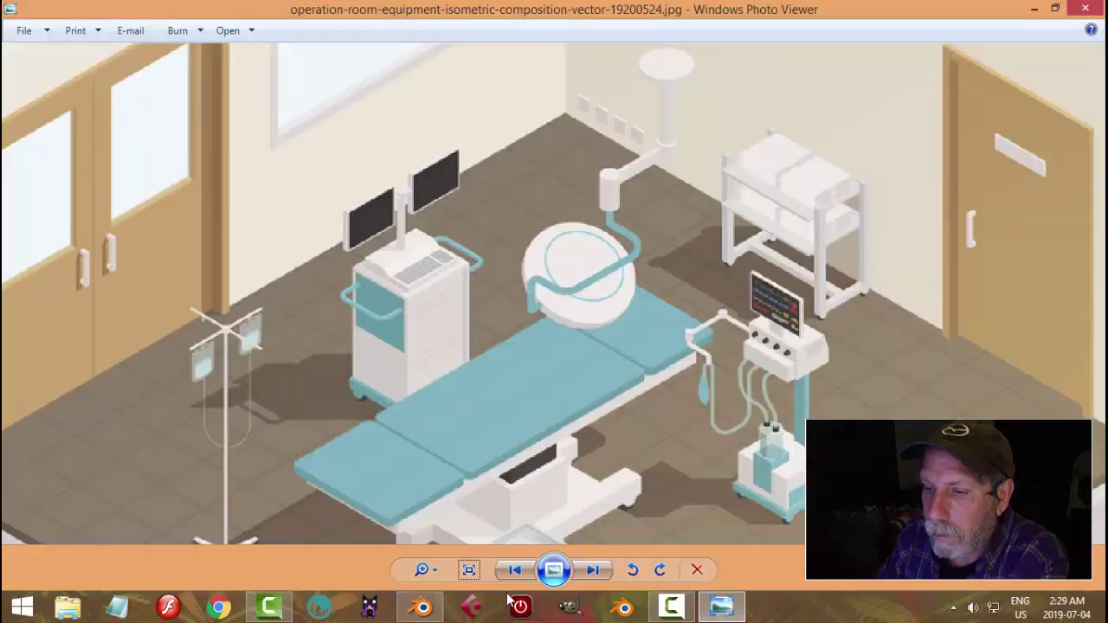
{"action": "left_click_drag", "start_coordinate": [622, 401], "coordinate": [613, 367]}
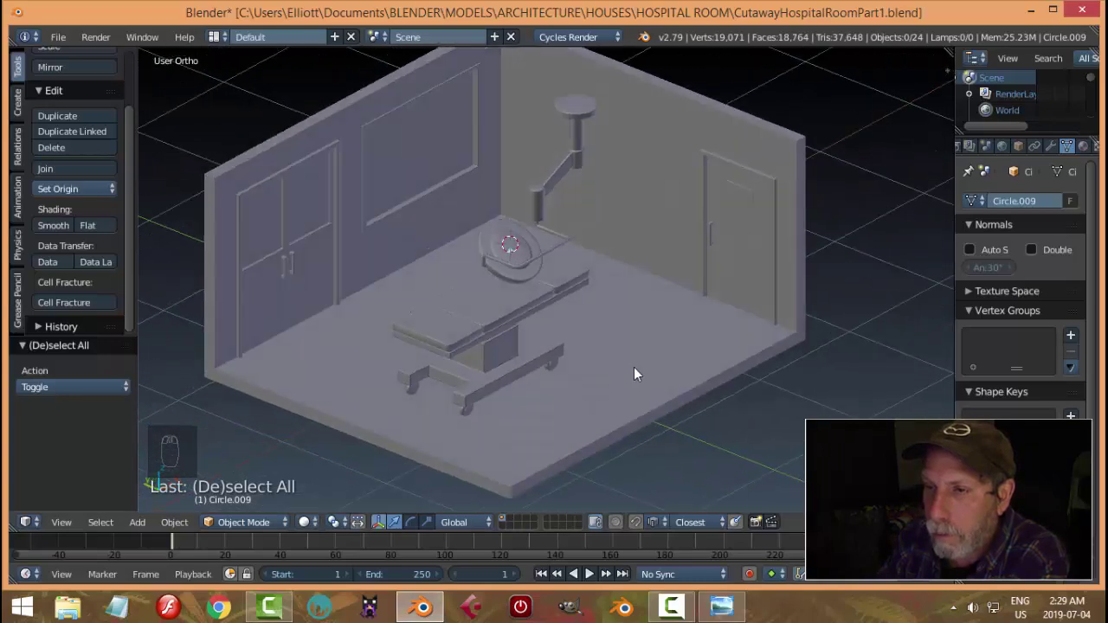
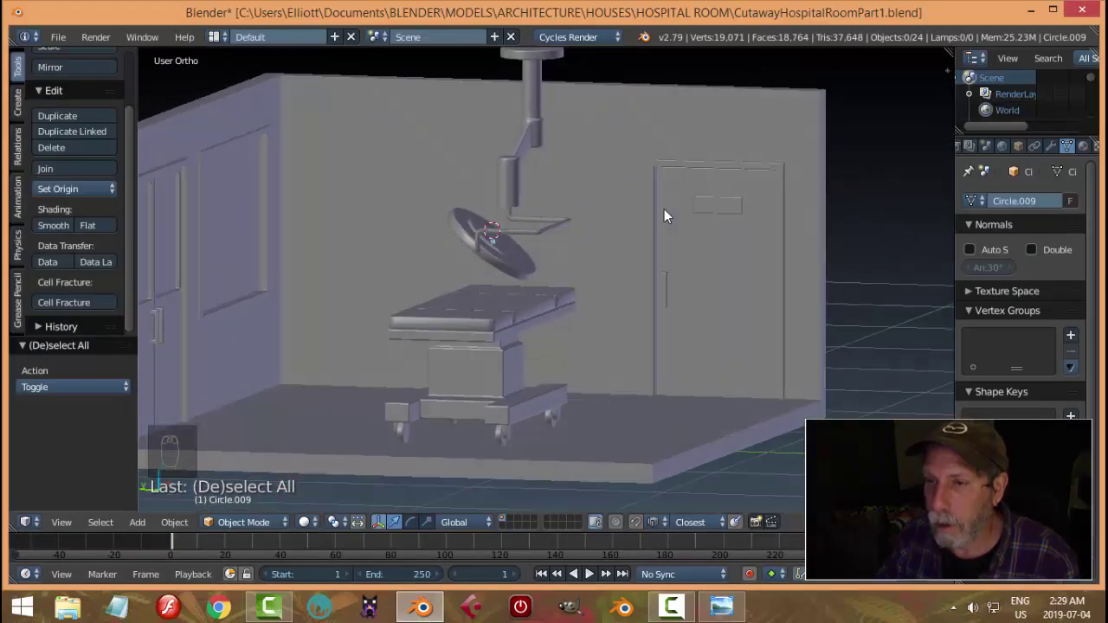
Select the arm, disc and handle together and raise the light assembly vertically.
{"action": "middle_click", "coordinate": [665, 232]}
{"action": "left_click_drag", "start_coordinate": [594, 235], "coordinate": [659, 236]}
{"action": "left_click_drag", "start_coordinate": [664, 217], "coordinate": [631, 301]}
{"action": "left_click_drag", "start_coordinate": [570, 288], "coordinate": [525, 233]}
{"action": "left_click_drag", "start_coordinate": [525, 232], "coordinate": [569, 185]}
{"action": "left_click_drag", "start_coordinate": [569, 184], "coordinate": [620, 183]}
{"action": "left_click_drag", "start_coordinate": [620, 183], "coordinate": [603, 236]}
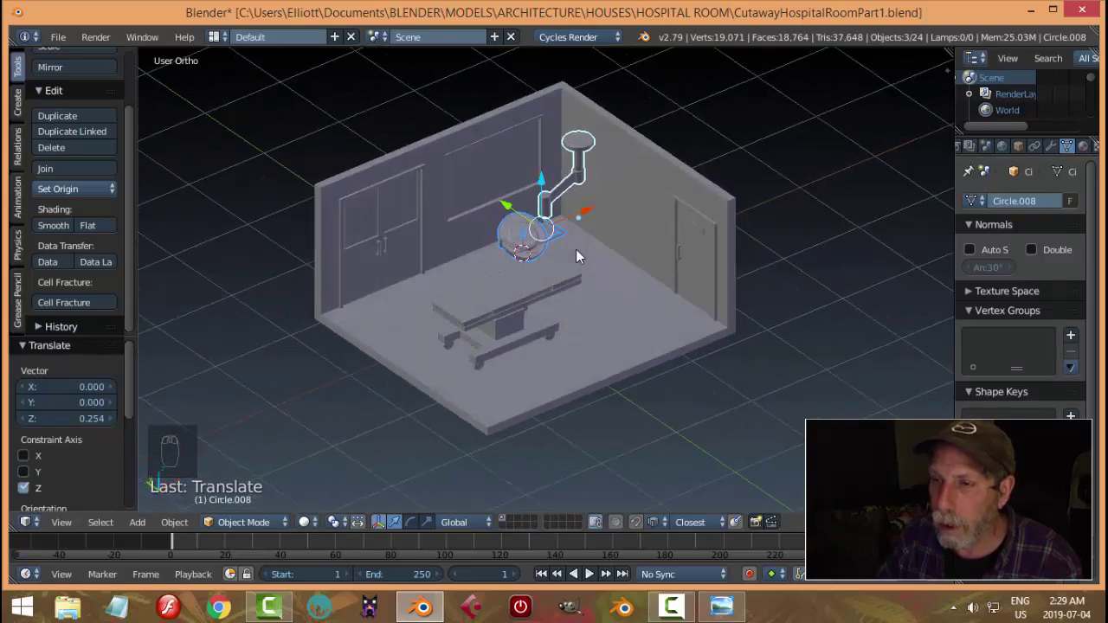
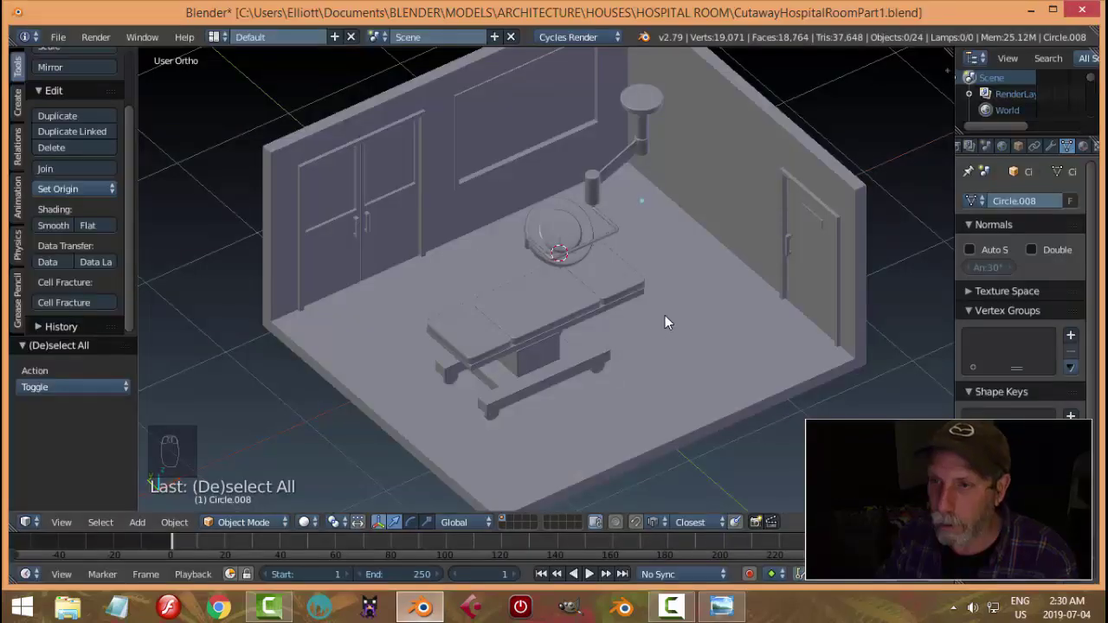
Looking along the operating table, reselect the assembly and move it into place above the table.
{"action": "left_click_drag", "start_coordinate": [710, 280], "coordinate": [672, 219]}
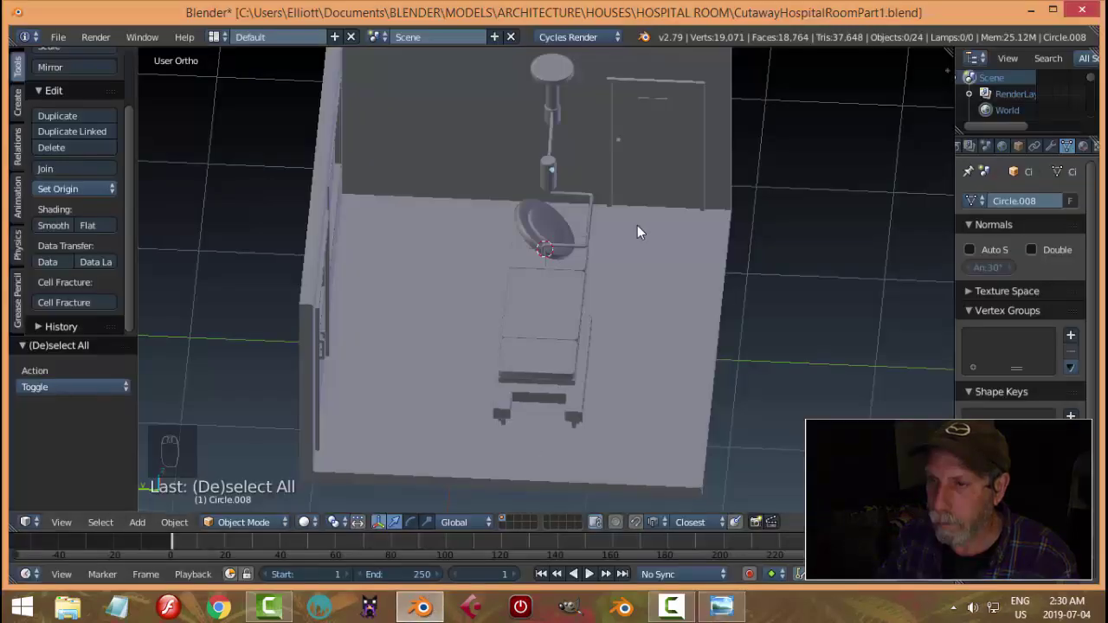
{"action": "left_click_drag", "start_coordinate": [675, 265], "coordinate": [626, 104]}
{"action": "left_click_drag", "start_coordinate": [626, 104], "coordinate": [619, 241]}
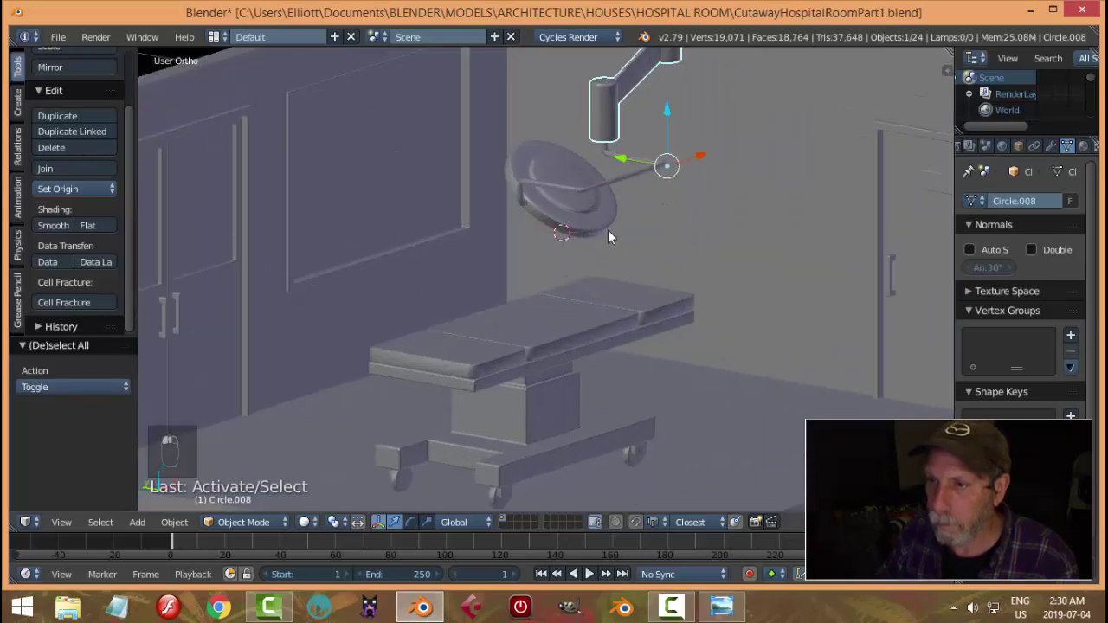
{"action": "left_click_drag", "start_coordinate": [589, 198], "coordinate": [605, 125]}
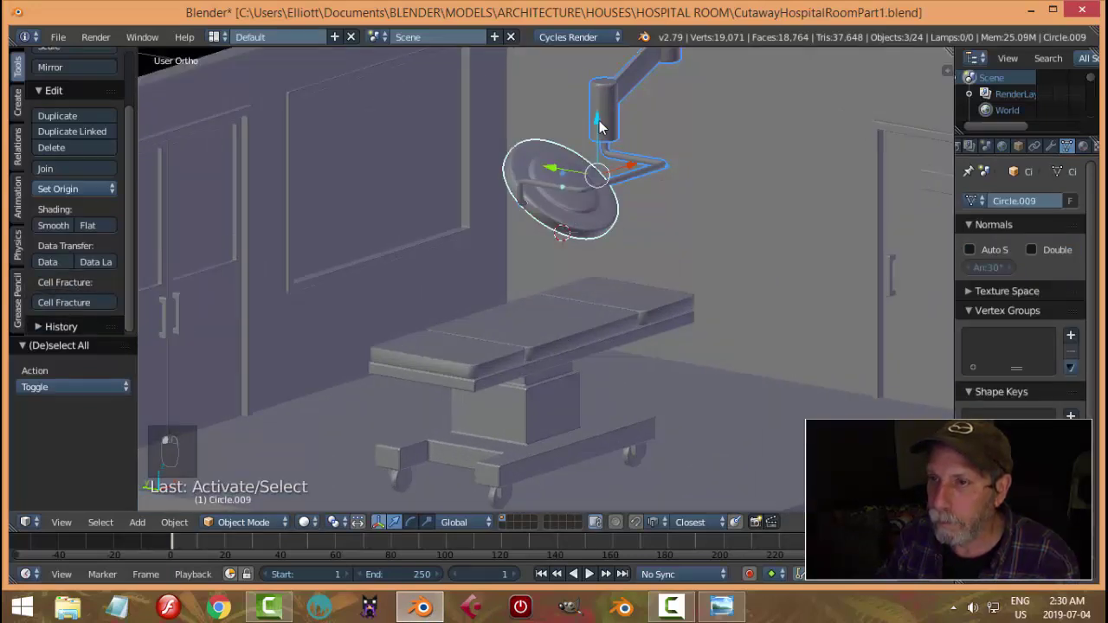
{"action": "left_click_drag", "start_coordinate": [692, 264], "coordinate": [478, 246]}
{"action": "left_click_drag", "start_coordinate": [478, 246], "coordinate": [767, 291]}
{"action": "left_click_drag", "start_coordinate": [683, 301], "coordinate": [684, 290]}
Undo the last nudge, return to the room overview and deselect everything.
{"action": "key", "text": "ctrl+z"}
{"action": "left_click_drag", "start_coordinate": [746, 226], "coordinate": [746, 226]}
{"action": "middle_click", "coordinate": [758, 224]}
{"action": "key", "text": "a"}
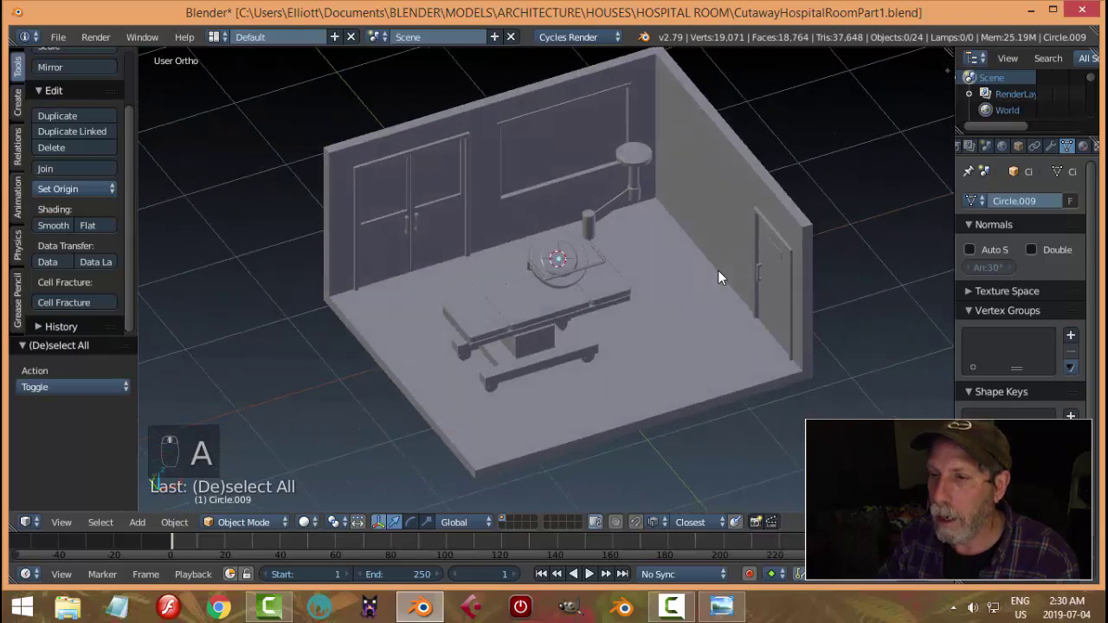
Box-select the surgical light parts and check them from both side views.
{"action": "middle_click", "coordinate": [725, 274]}
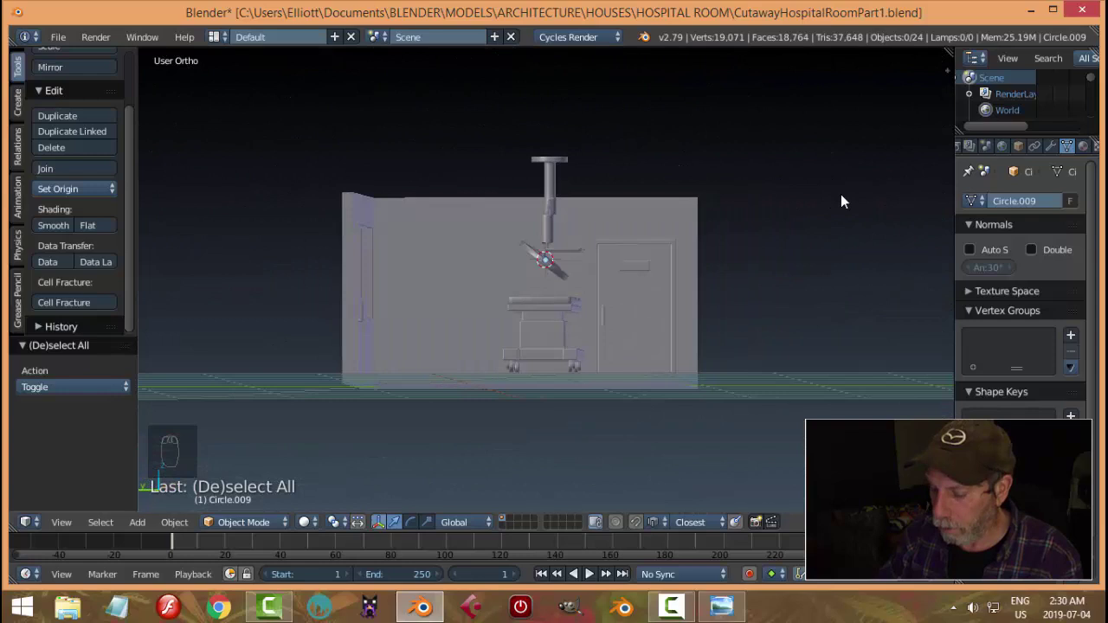
{"action": "key", "text": "KP_1"}
{"action": "left_click_drag", "start_coordinate": [652, 162], "coordinate": [642, 253]}
{"action": "left_click_drag", "start_coordinate": [642, 254], "coordinate": [650, 253]}
{"action": "key", "text": "KP_3"}
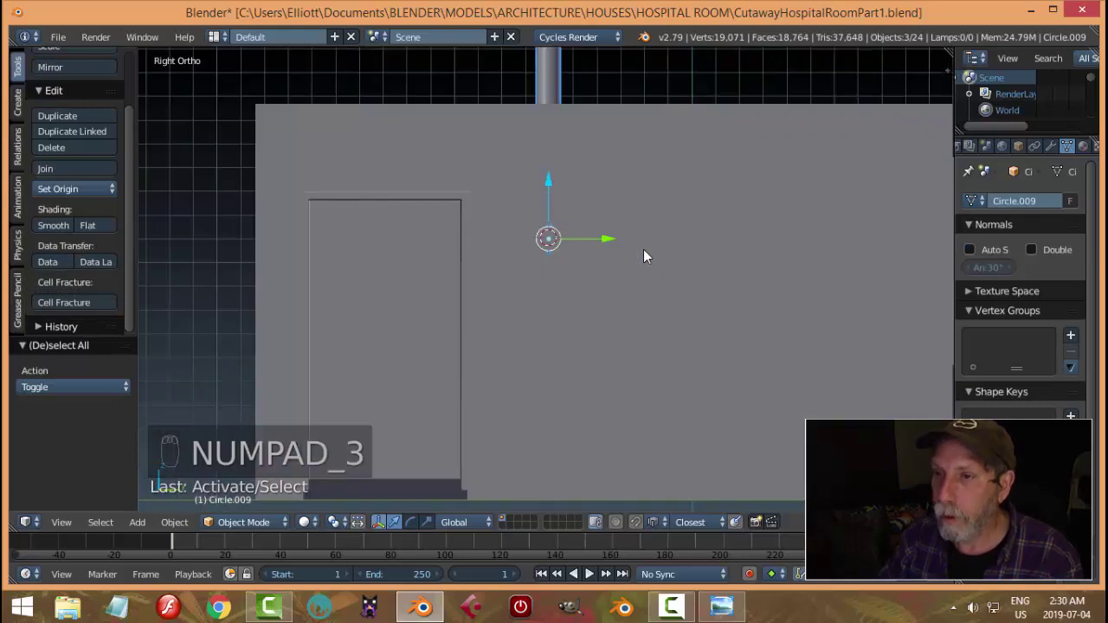
{"action": "key", "text": "ctrl+KP_3"}
{"action": "left_click_drag", "start_coordinate": [646, 246], "coordinate": [548, 200]}
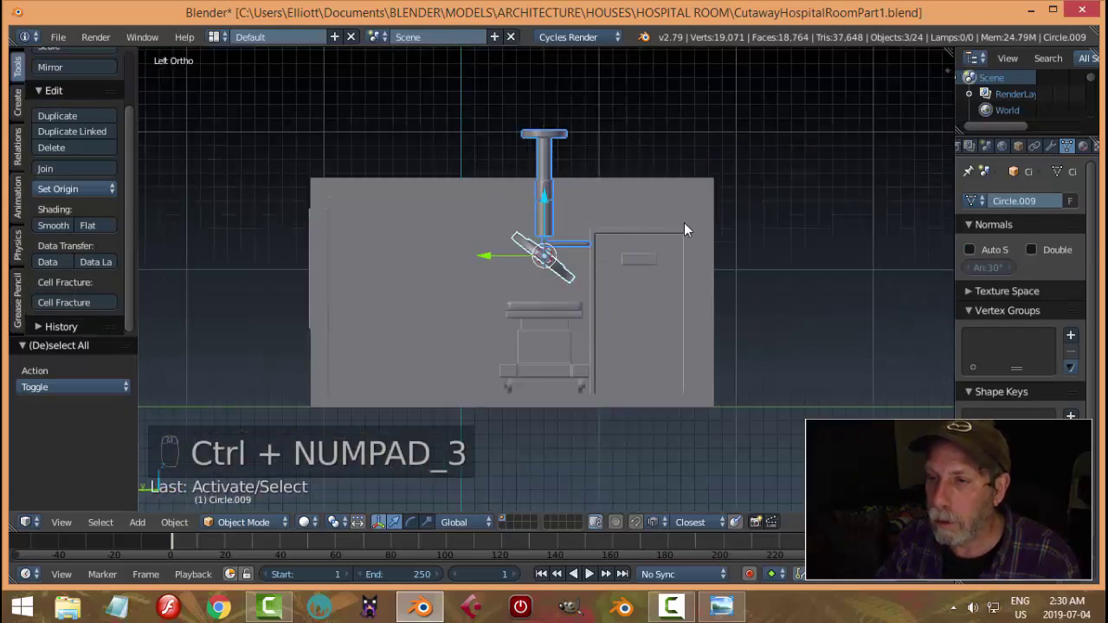
Shrink the light assembly slightly and verify its height above the table from the front.
{"action": "key", "text": "s"}
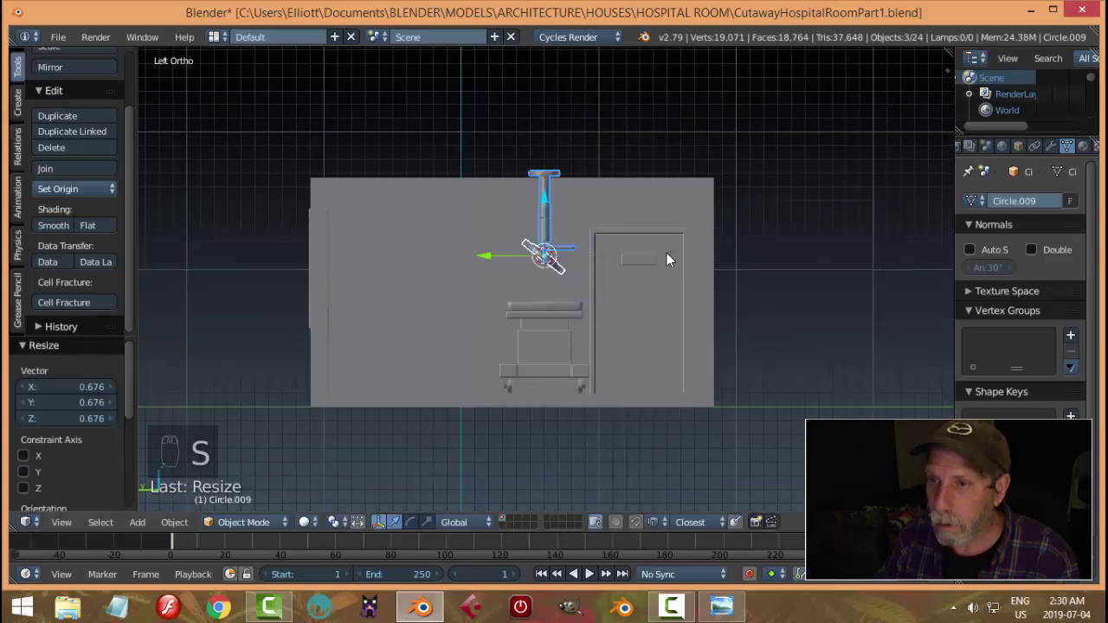
{"action": "left_click", "coordinate": [548, 204]}
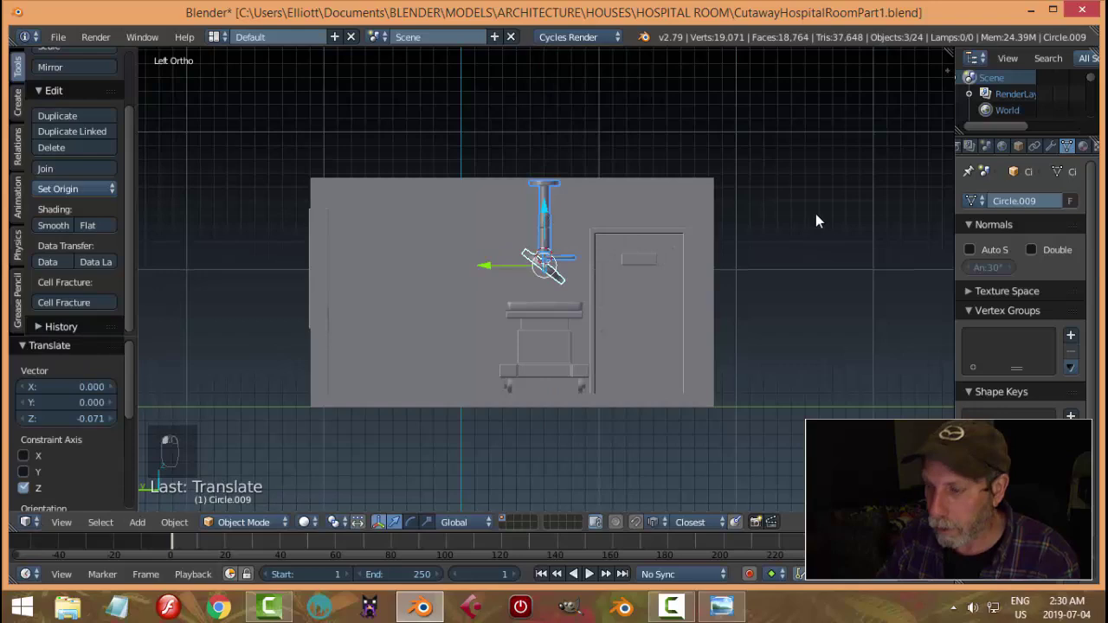
{"action": "left_click_drag", "start_coordinate": [722, 284], "coordinate": [679, 298]}
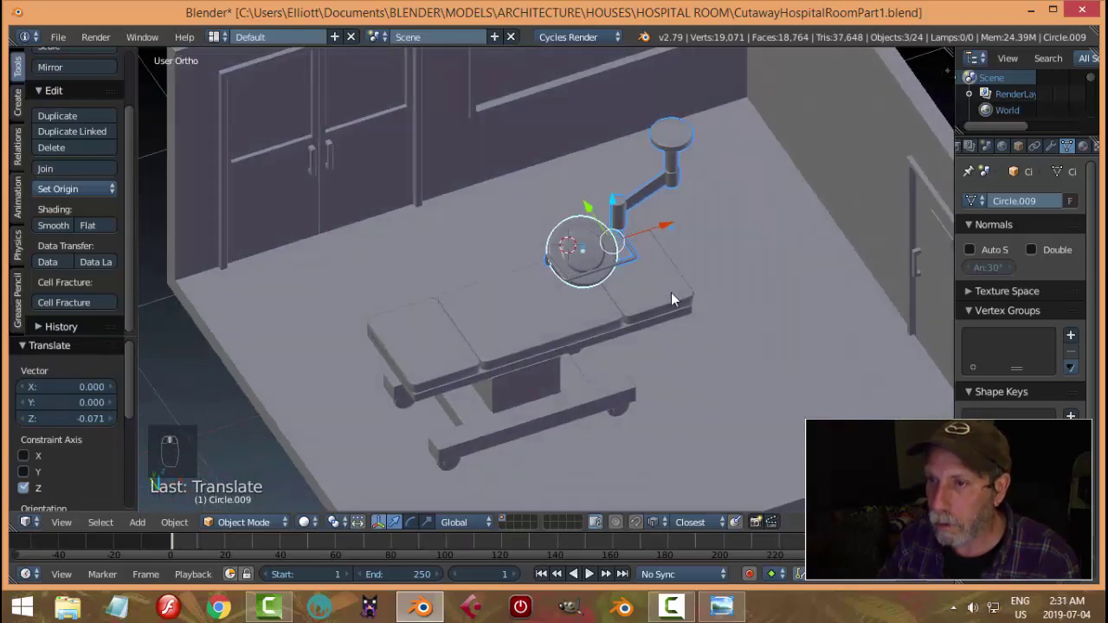
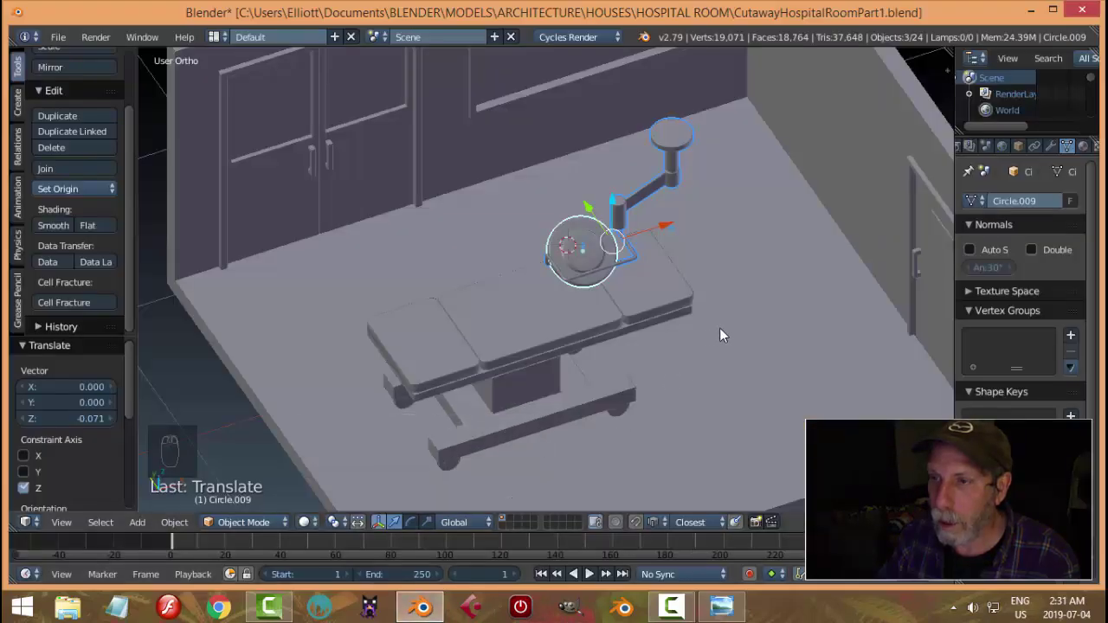
{"action": "left_click_drag", "start_coordinate": [726, 342], "coordinate": [817, 318]}
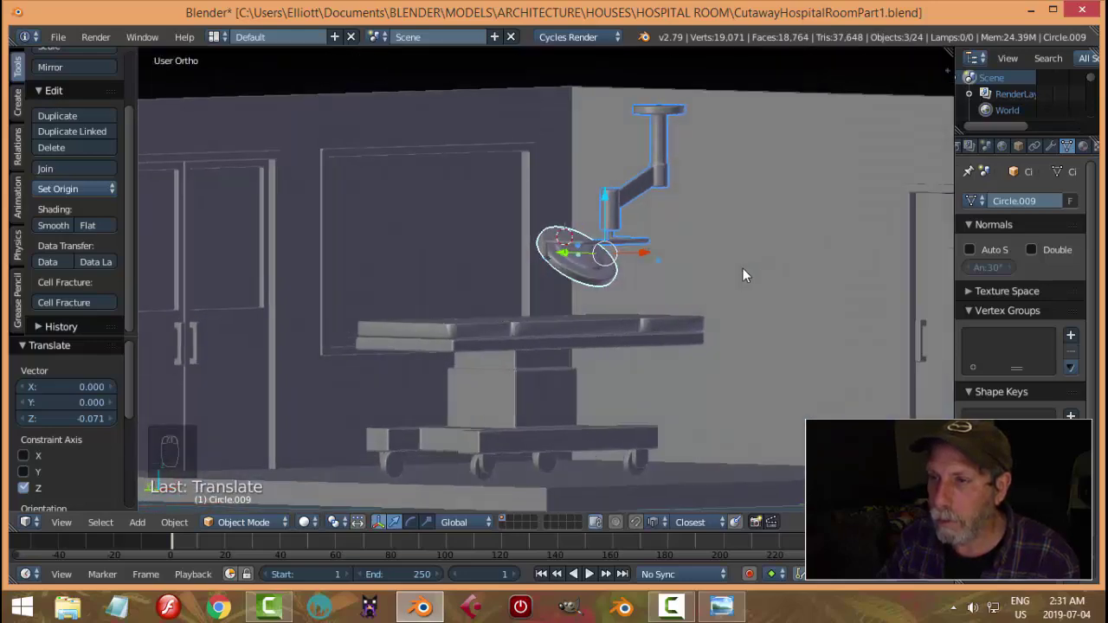
{"action": "key", "text": "KP_1"}
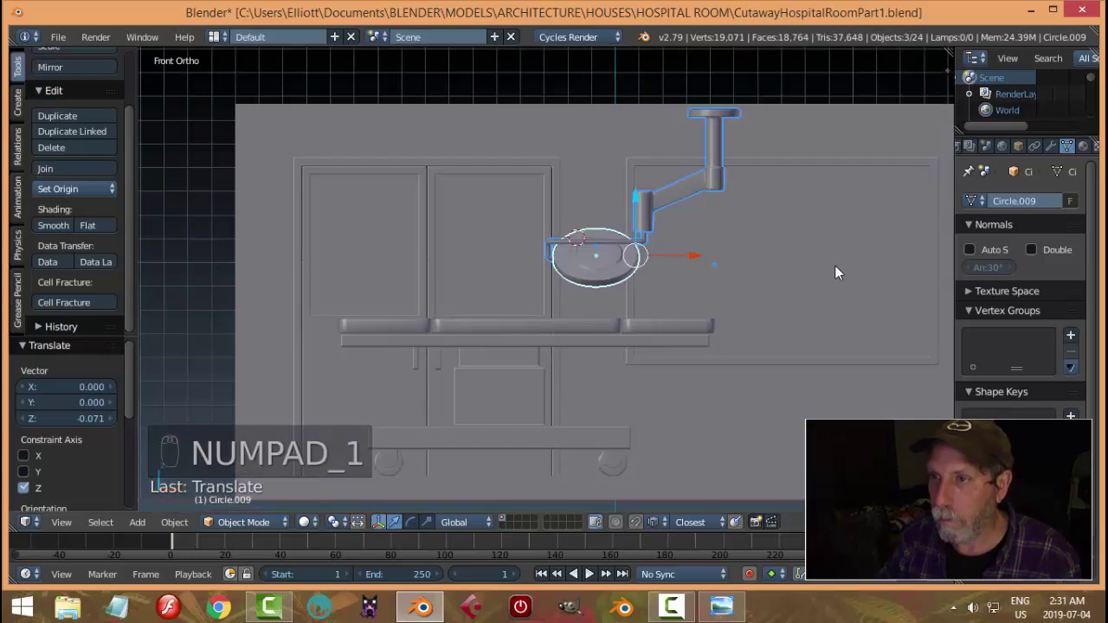
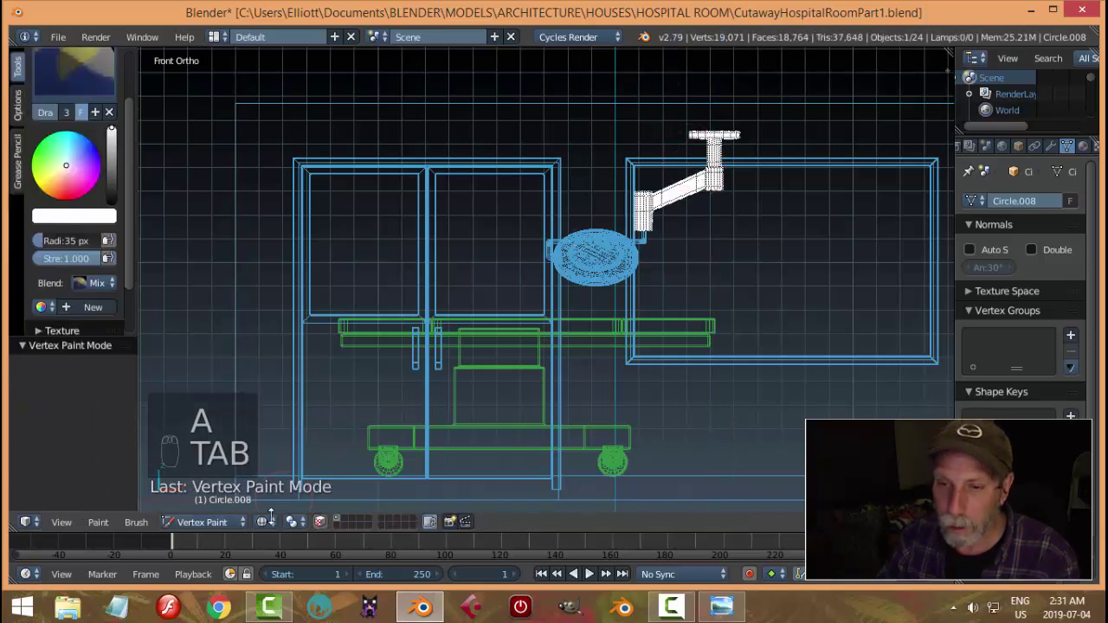
{"action": "left_click_drag", "start_coordinate": [351, 441], "coordinate": [698, 236]}
Return to solid shading, orbit around the light and deselect everything.
{"action": "key", "text": "z"}
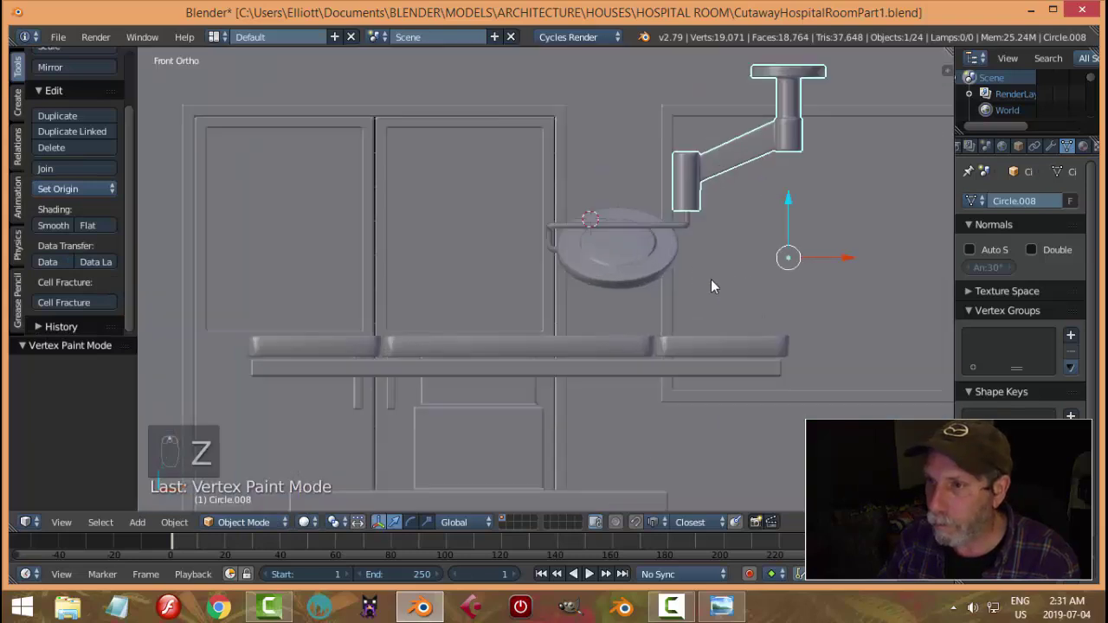
{"action": "left_click_drag", "start_coordinate": [690, 229], "coordinate": [735, 238]}
{"action": "left_click_drag", "start_coordinate": [732, 246], "coordinate": [716, 221]}
{"action": "key", "text": "a"}
{"action": "left_click_drag", "start_coordinate": [717, 266], "coordinate": [762, 273]}
{"action": "left_click_drag", "start_coordinate": [818, 289], "coordinate": [792, 258]}
{"action": "key", "text": "ctrl+s"}
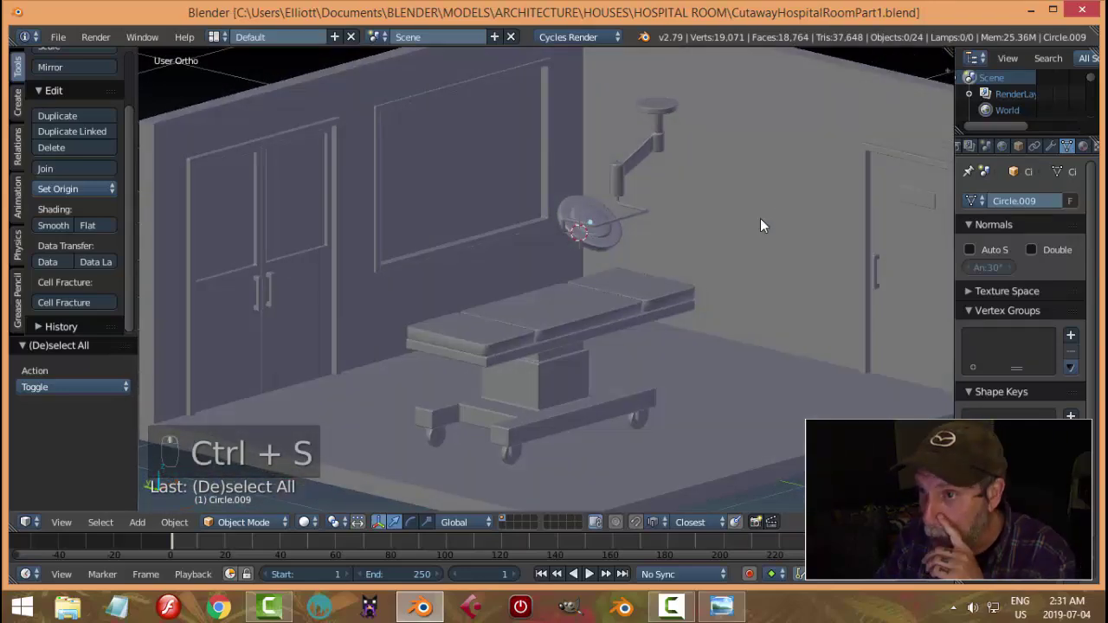
Zoom in on the arm's lower joint cylinder and bring up its editing-mode choices.
{"action": "left_click_drag", "start_coordinate": [721, 225], "coordinate": [723, 173]}
{"action": "left_click_drag", "start_coordinate": [723, 173], "coordinate": [707, 252]}
{"action": "left_click_drag", "start_coordinate": [673, 298], "coordinate": [656, 304]}
{"action": "left_click_drag", "start_coordinate": [742, 337], "coordinate": [740, 355]}
{"action": "key", "text": "Tab"}
Extrude the joint's bottom edge loop and scale it inward to close off the cylinder.
{"action": "key", "text": "ctrl+Tab"}
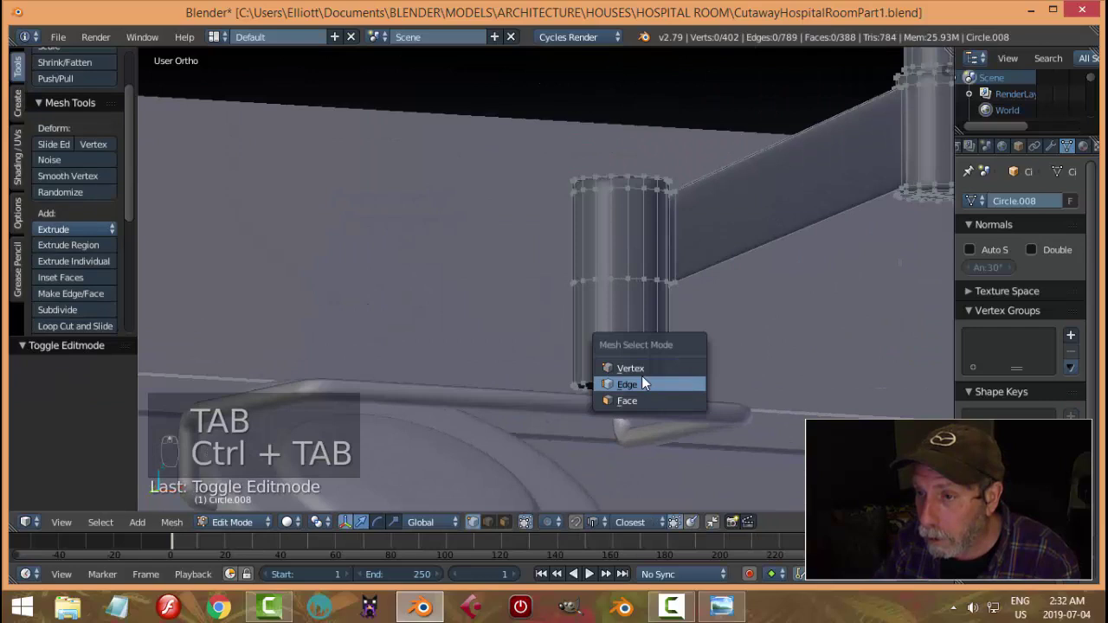
{"action": "key", "text": "e"}
{"action": "key", "text": "s"}
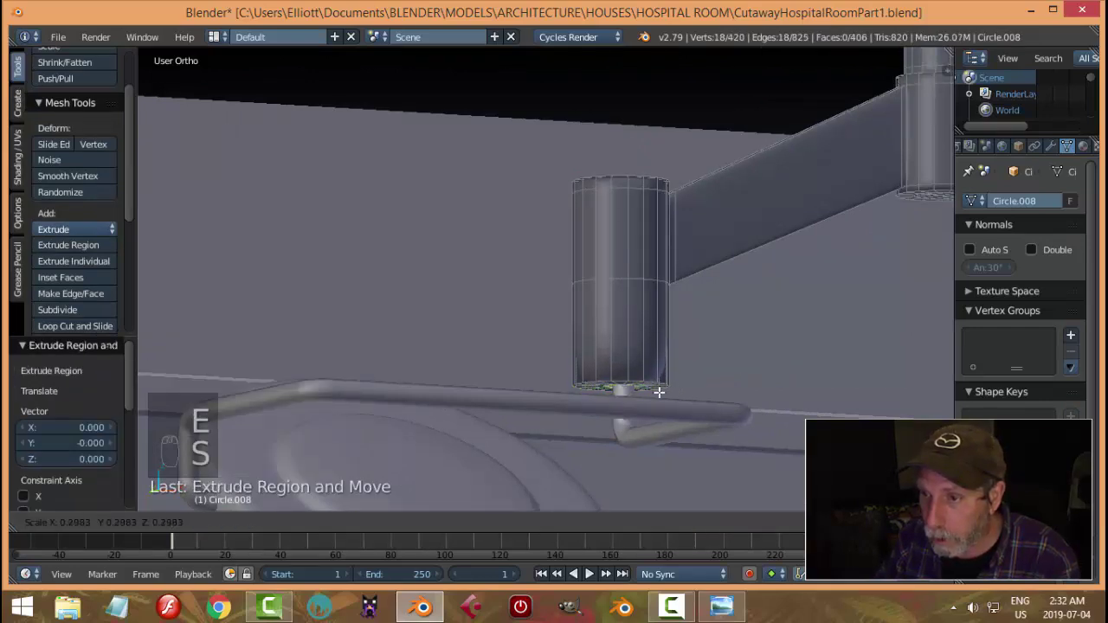
{"action": "key", "text": "ctrl+r"}
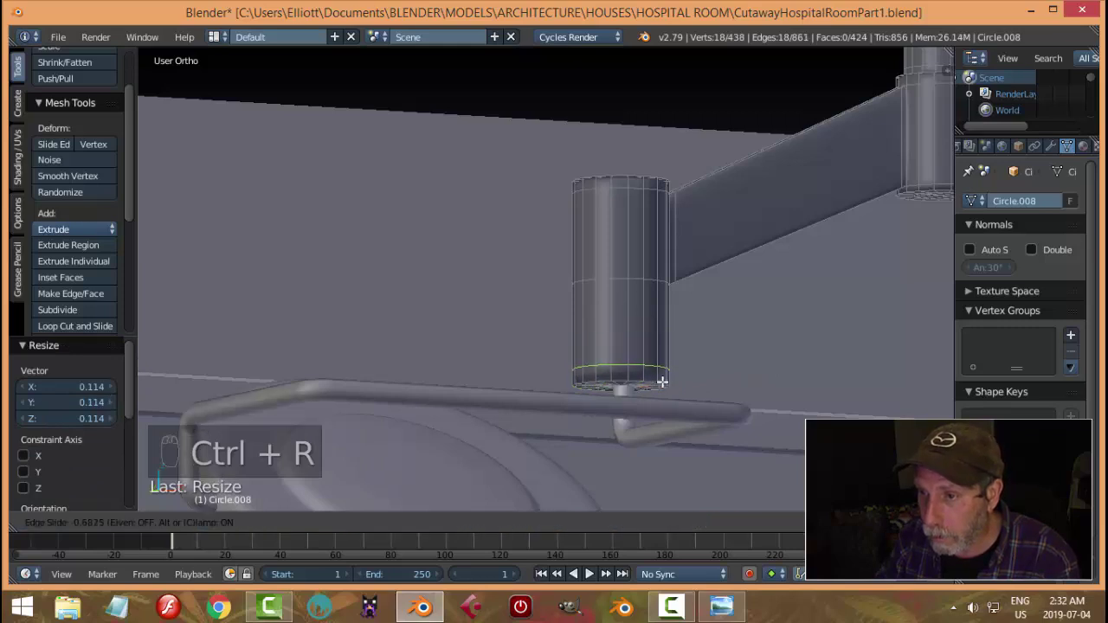
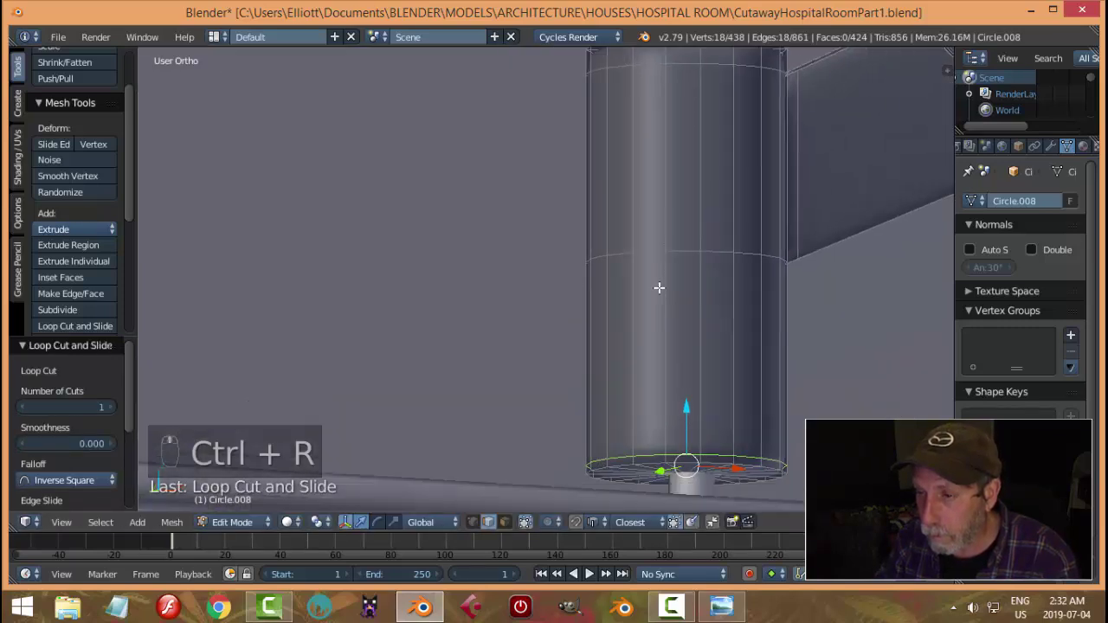
Add an edge loop near the joint's base, slide it downward and finish mesh editing.
{"action": "key", "text": "ctrl+r"}
{"action": "key", "text": "Tab"}
{"action": "left_click_drag", "start_coordinate": [761, 386], "coordinate": [760, 309]}
{"action": "key", "text": "a"}
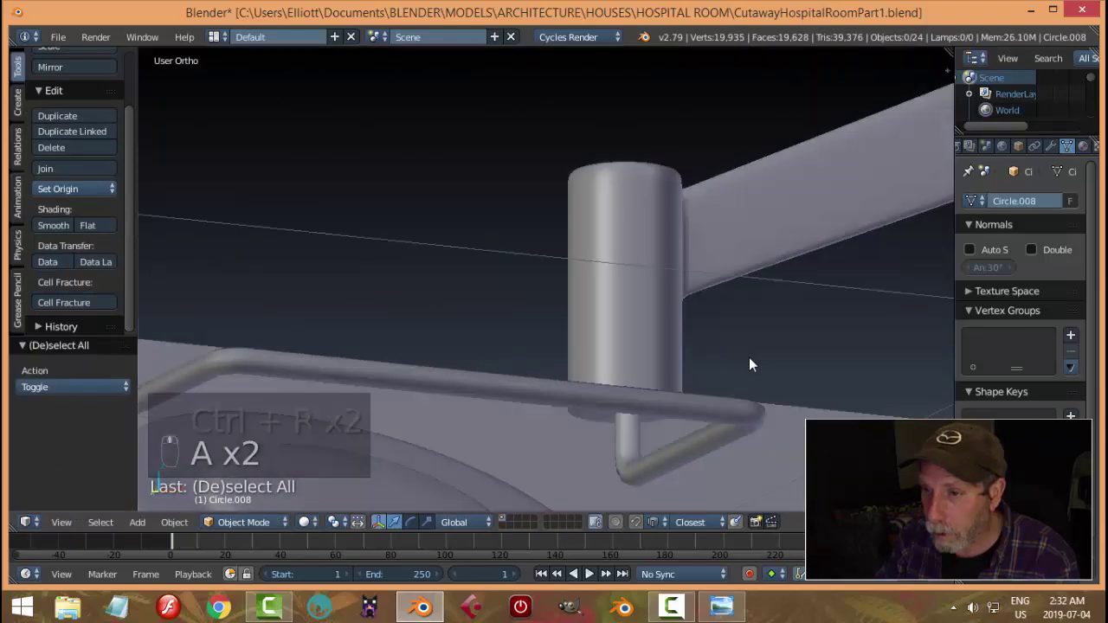
{"action": "middle_click", "coordinate": [726, 329]}
{"action": "key", "text": "ctrl+s"}
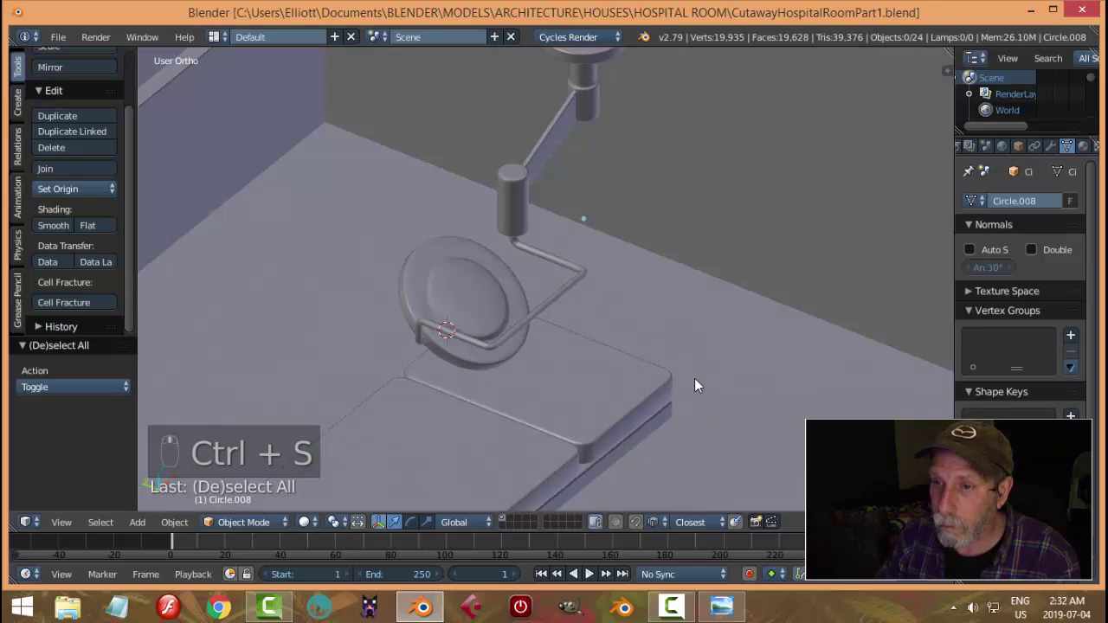
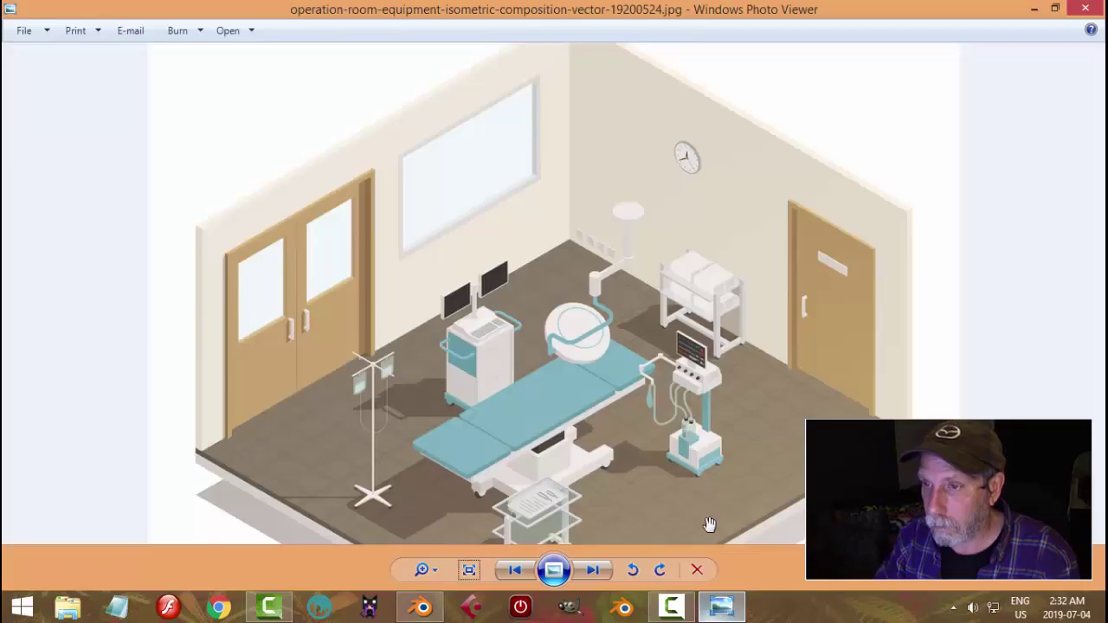
Select the surgical light parts and scale the assembly up by about 1.22.
{"action": "left_click_drag", "start_coordinate": [672, 357], "coordinate": [881, 315]}
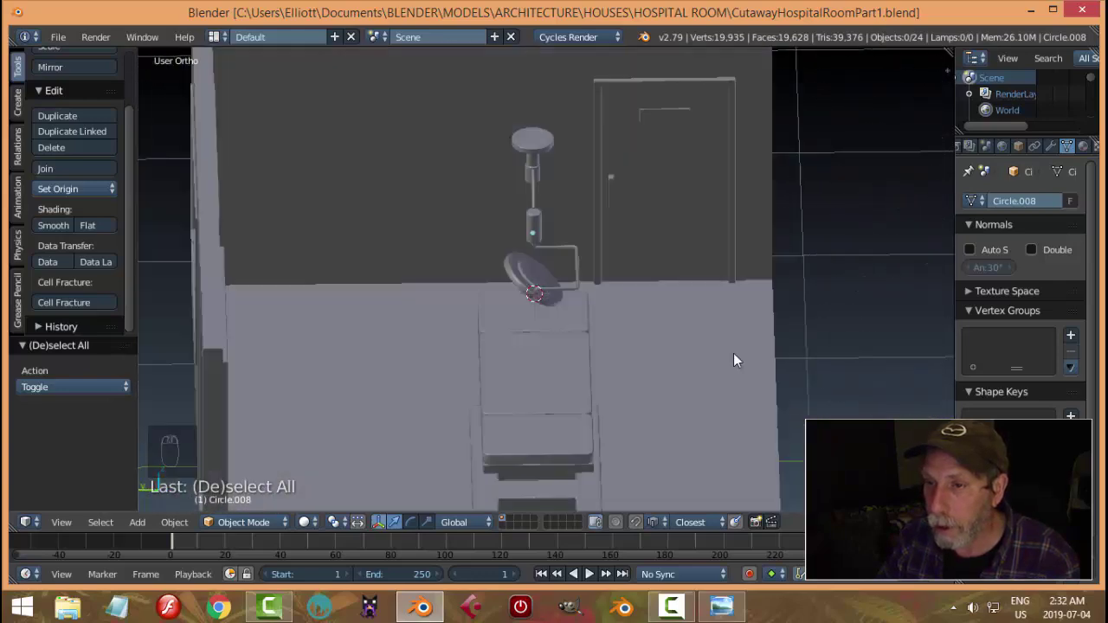
{"action": "left_click_drag", "start_coordinate": [671, 358], "coordinate": [700, 317]}
{"action": "middle_click", "coordinate": [678, 335]}
{"action": "left_click_drag", "start_coordinate": [640, 294], "coordinate": [778, 355]}
{"action": "left_click_drag", "start_coordinate": [779, 355], "coordinate": [795, 355]}
{"action": "key", "text": "s"}
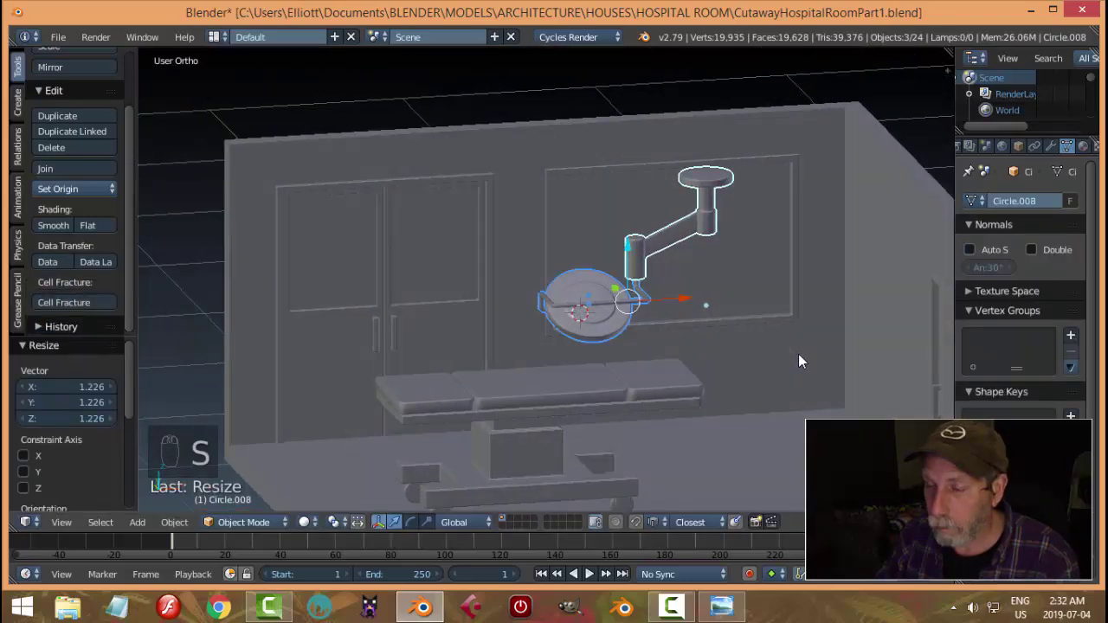
{"action": "key", "text": "a"}
Orbit out to the whole room and save the hospital room file.
{"action": "left_click_drag", "start_coordinate": [718, 374], "coordinate": [745, 412]}
{"action": "left_click_drag", "start_coordinate": [805, 365], "coordinate": [810, 359]}
{"action": "left_click_drag", "start_coordinate": [824, 342], "coordinate": [837, 323]}
{"action": "left_click_drag", "start_coordinate": [820, 367], "coordinate": [777, 368]}
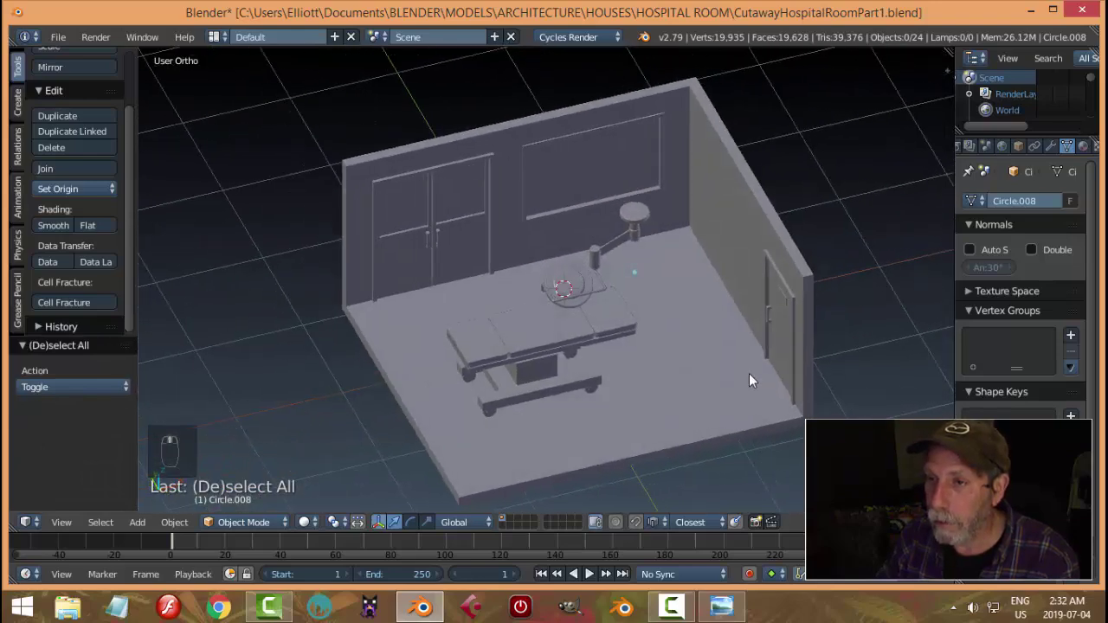
{"action": "key", "text": "ctrl+s"}
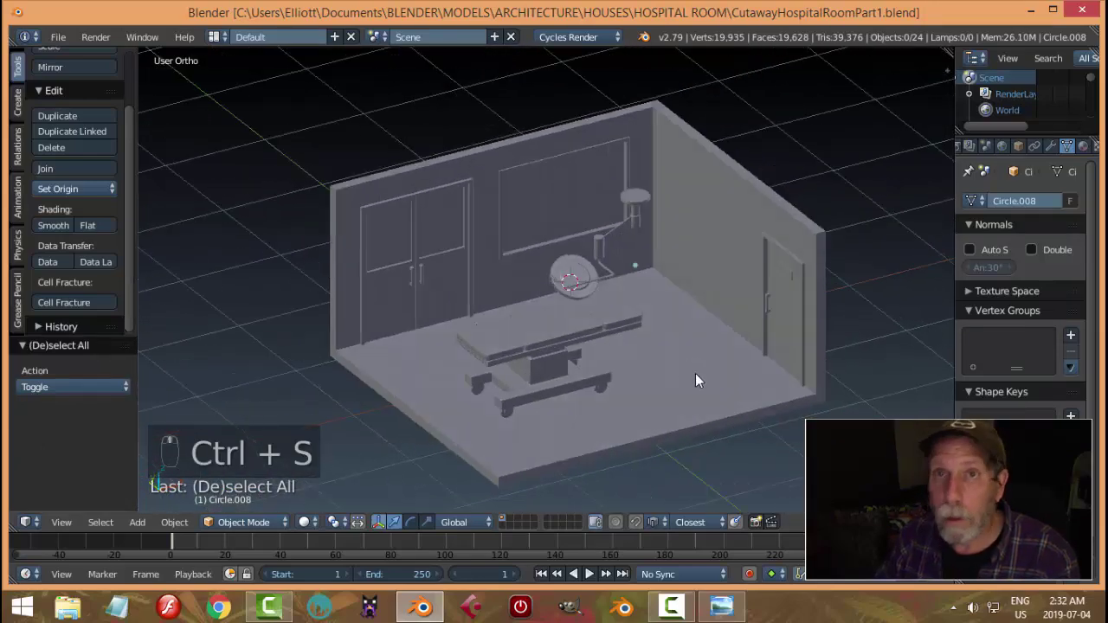
{"action": "middle_click", "coordinate": [719, 369]}
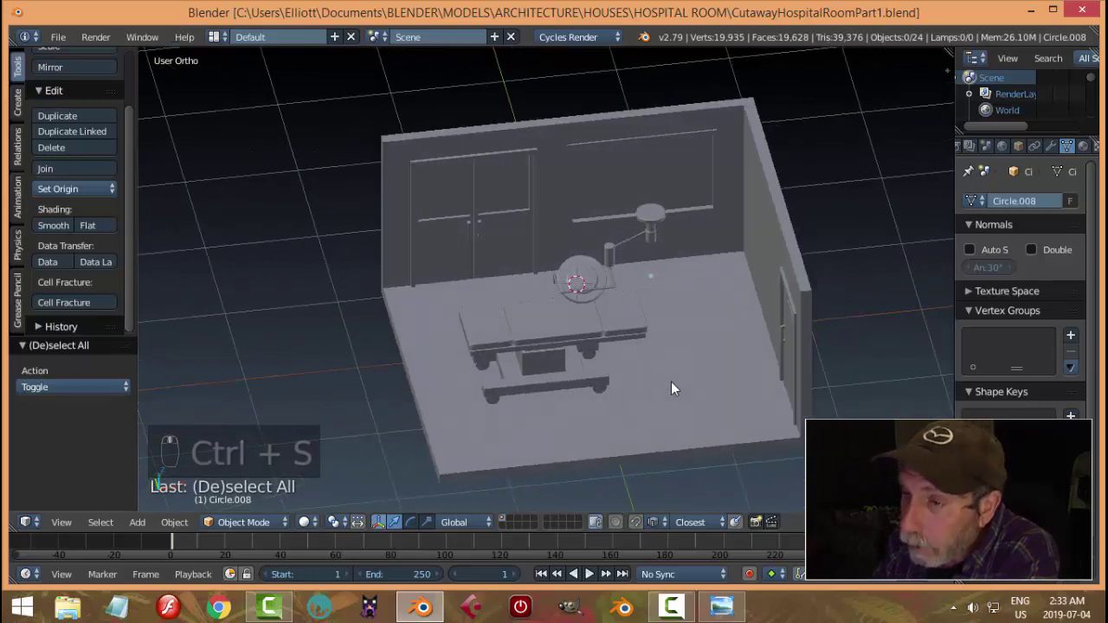
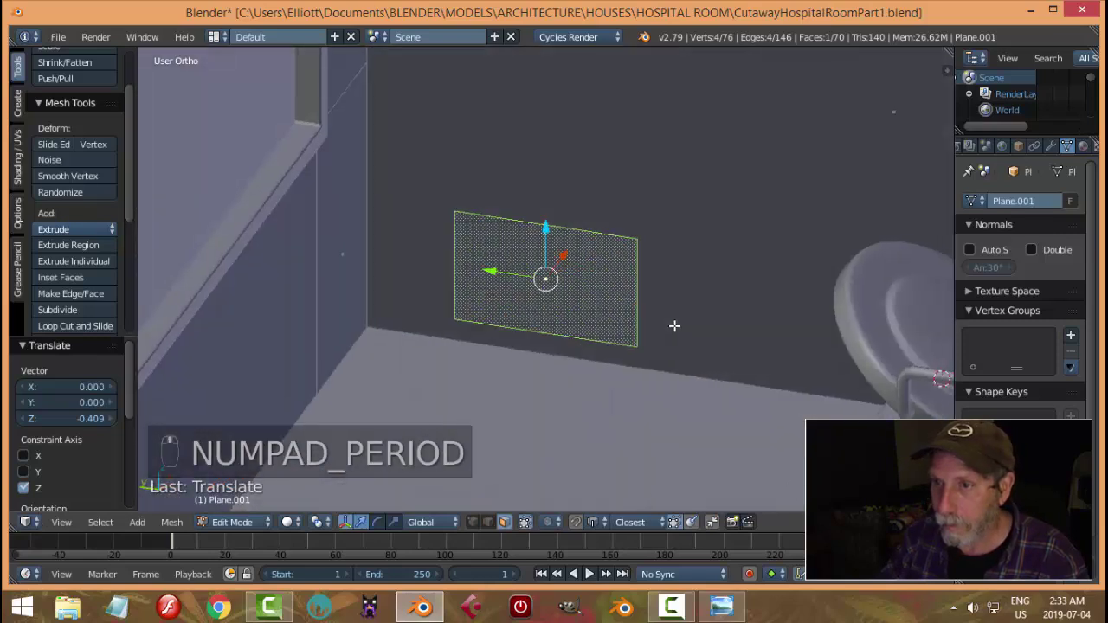
Shrink the panel plane, extrude it into a thin box and tilt it about 18° flush with the wall.
{"action": "key", "text": "s"}
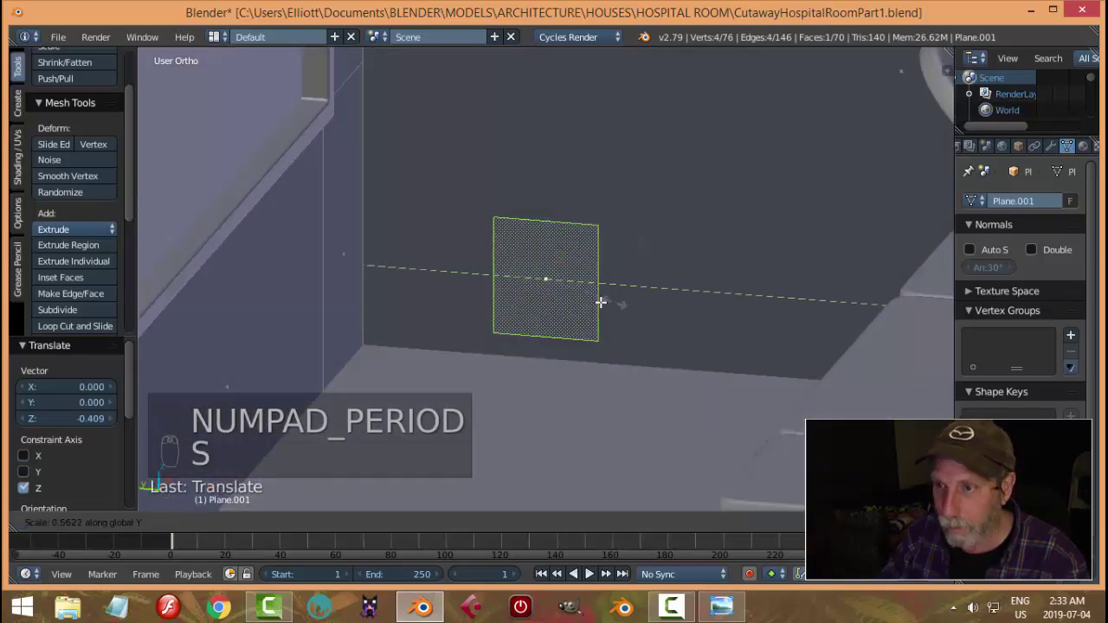
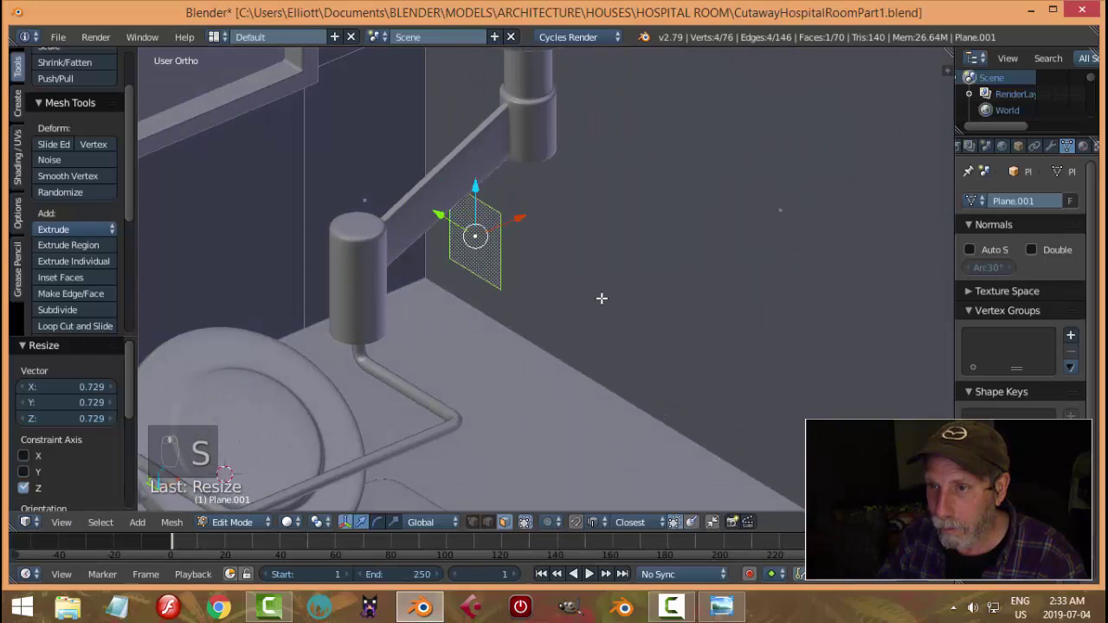
{"action": "key", "text": "e"}
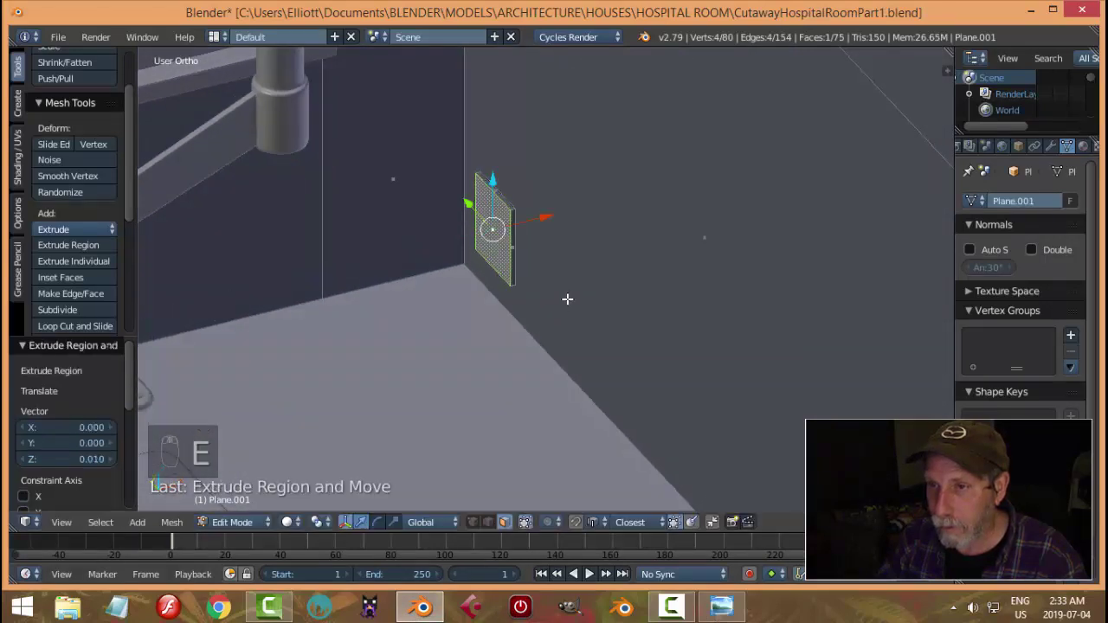
{"action": "key", "text": "x"}
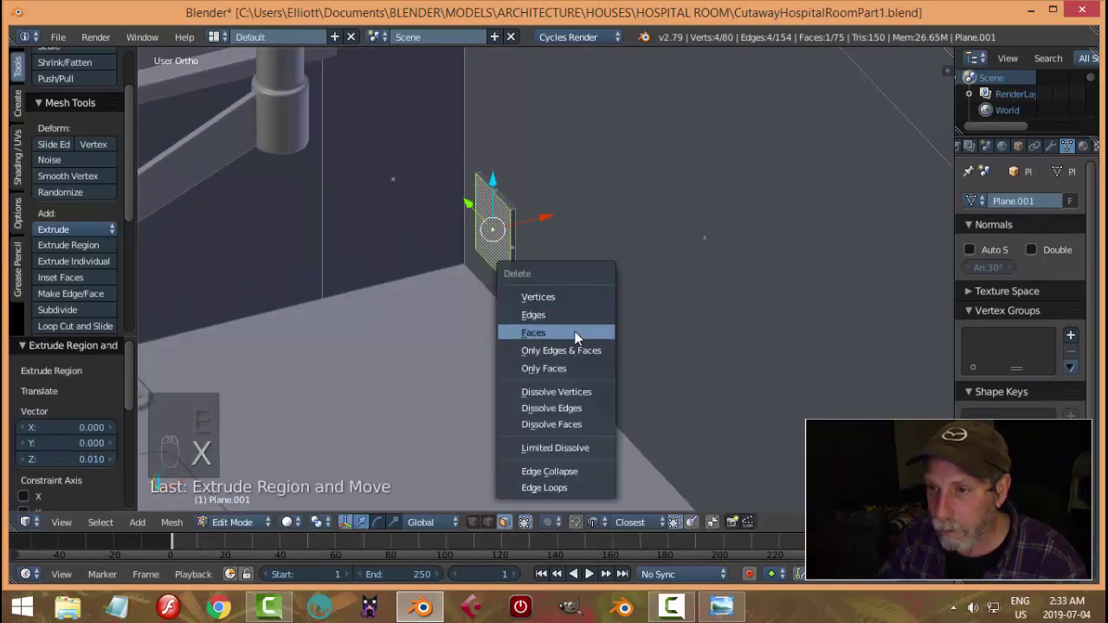
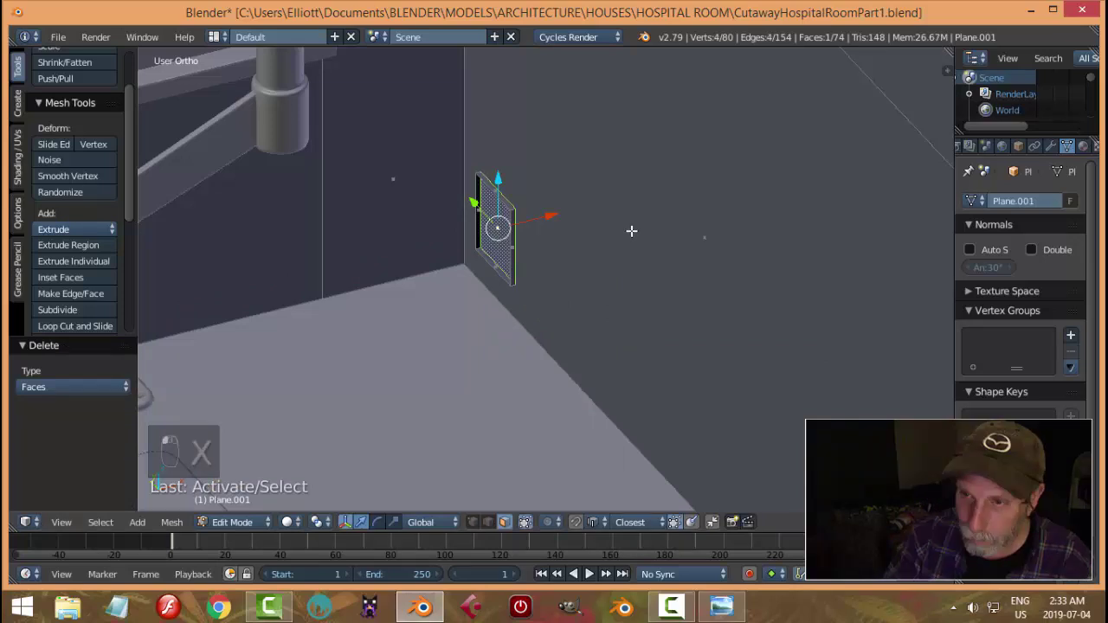
{"action": "key", "text": "ctrl+l"}
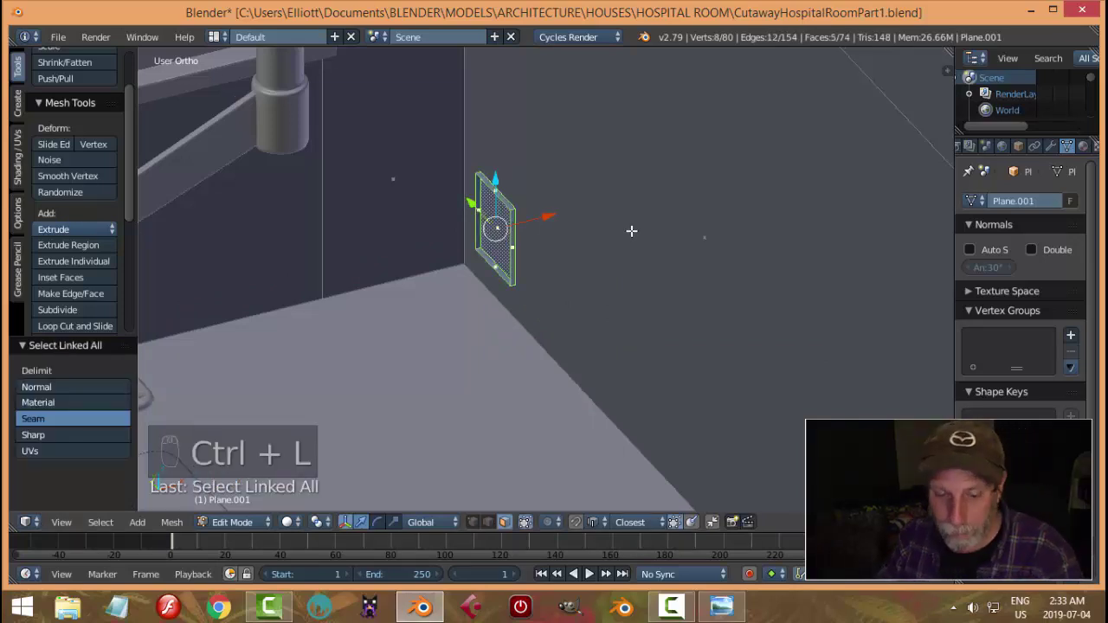
{"action": "key", "text": "r"}
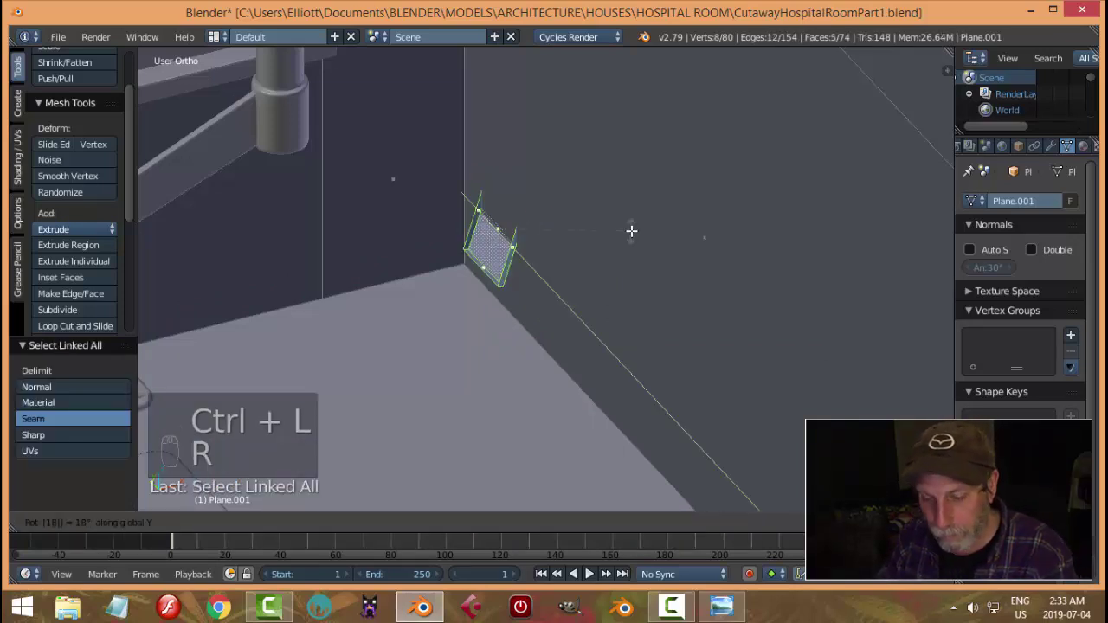
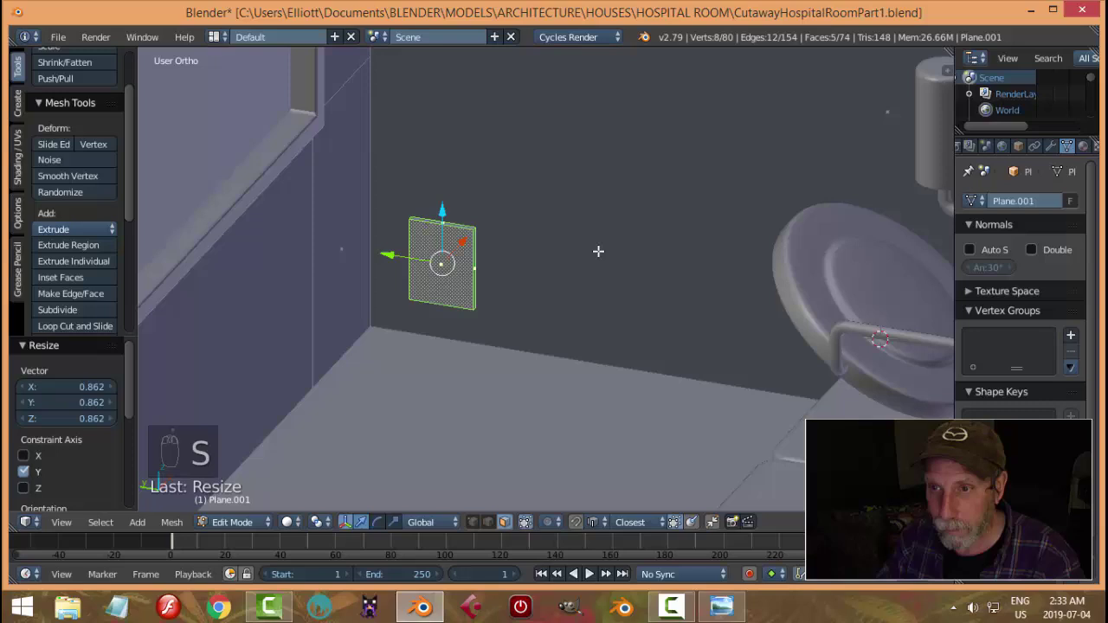
{"action": "key", "text": "q"}
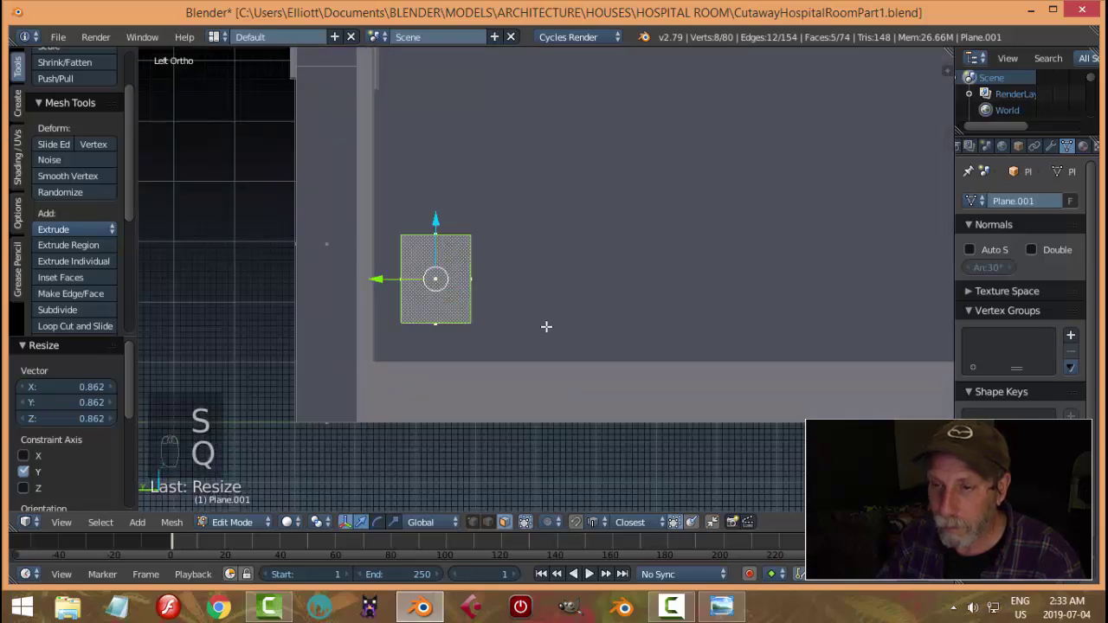
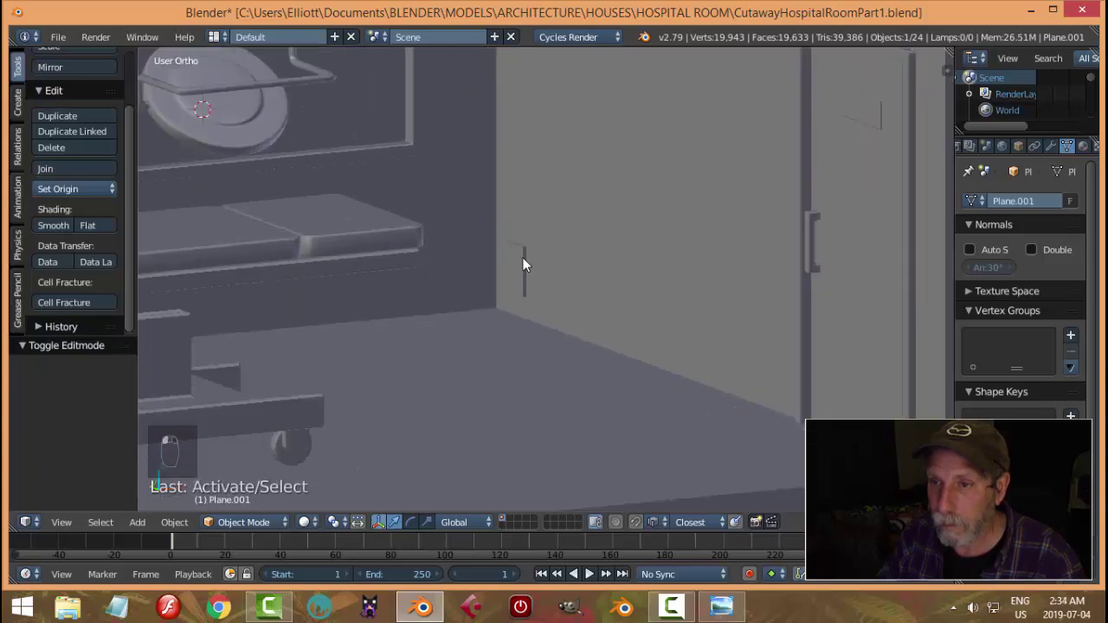
Set the panel's origin to its geometry and copy the table slab's edge-softening modifiers onto it.
{"action": "key", "text": "Tab"}
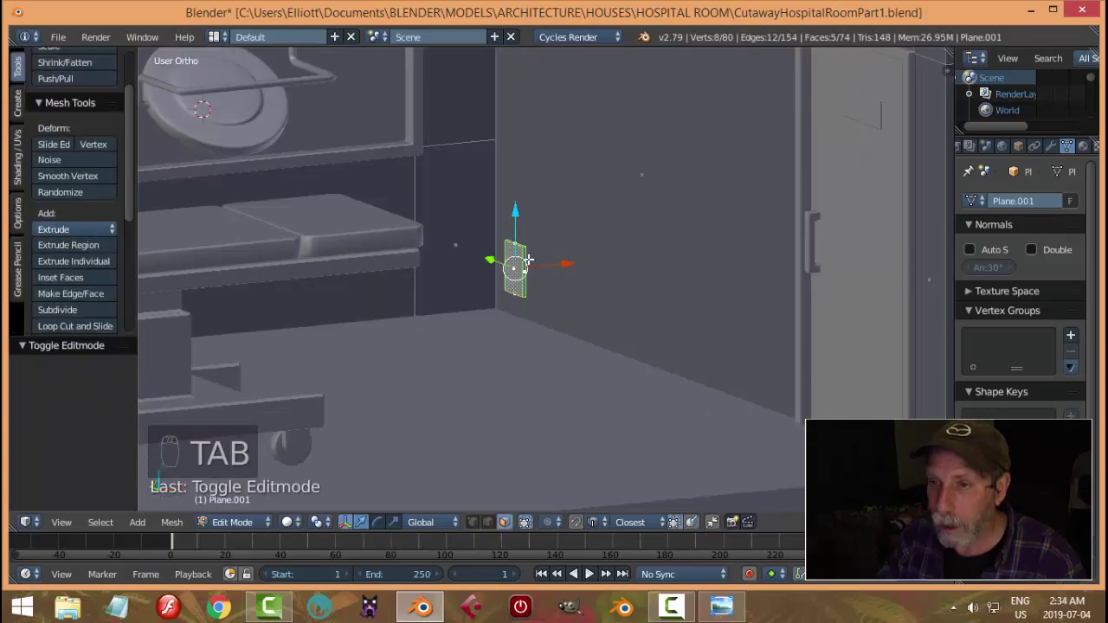
{"action": "key", "text": "p"}
{"action": "key", "text": "Tab"}
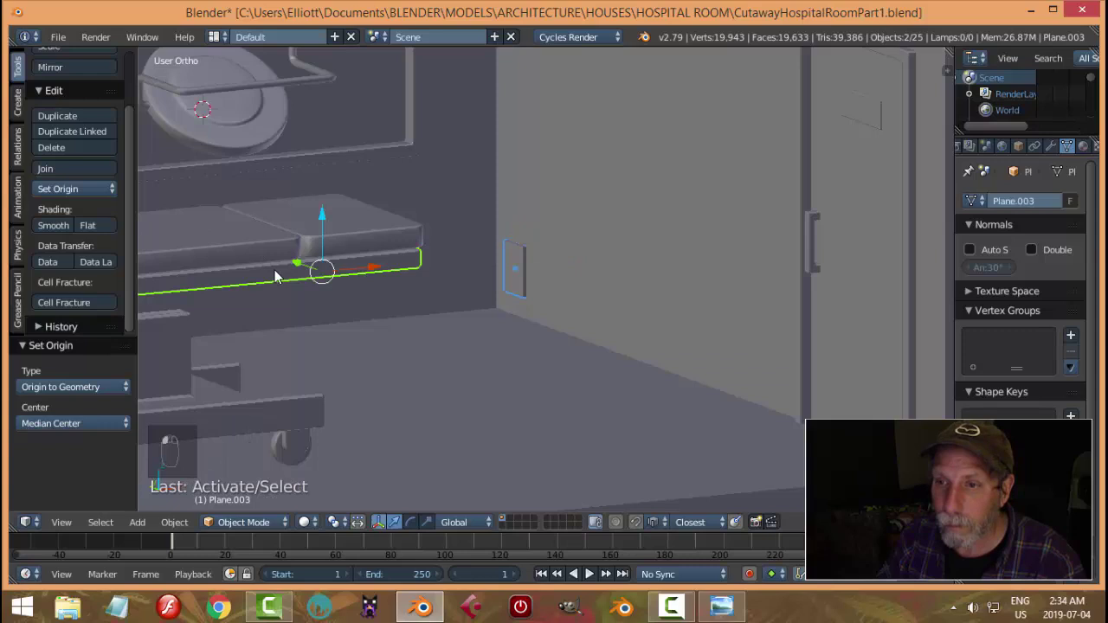
{"action": "key", "text": "ctrl+l"}
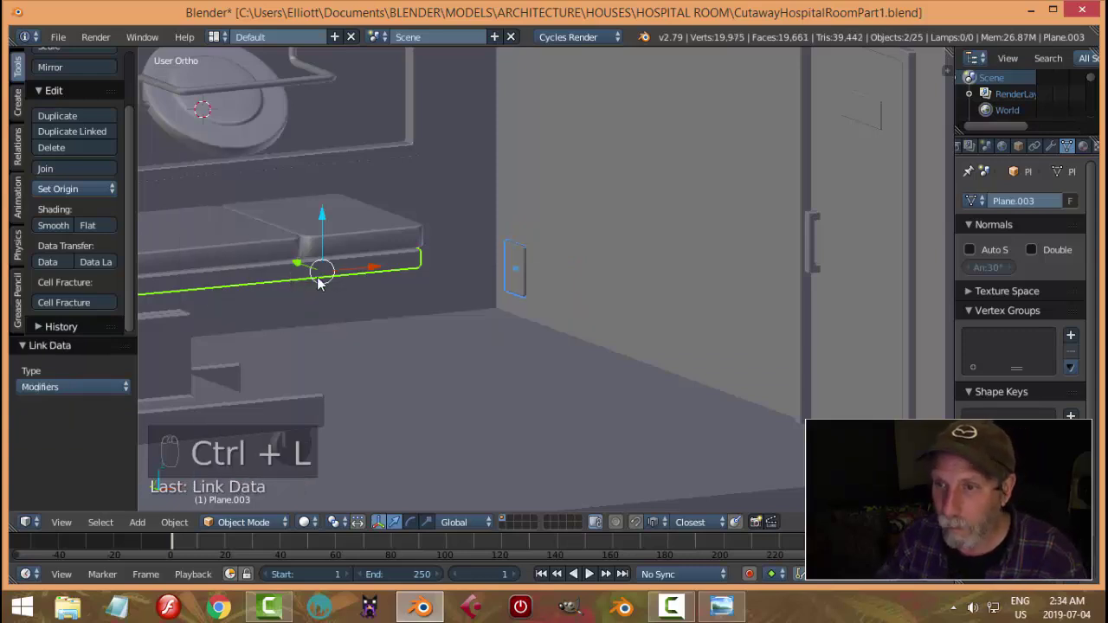
{"action": "key", "text": "a"}
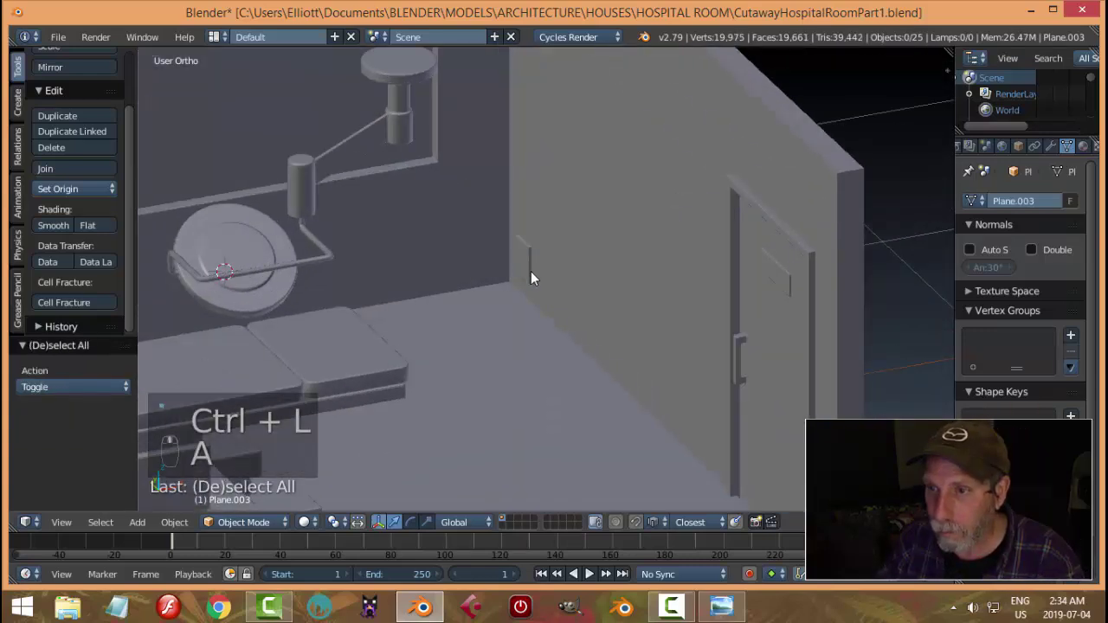
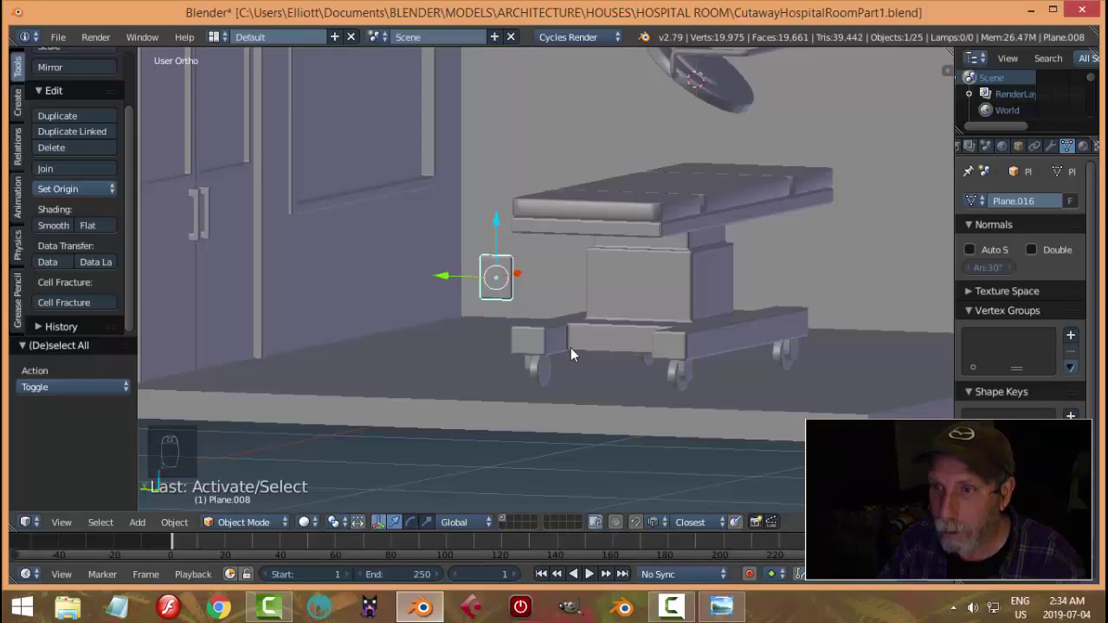
Array the wall panel to count 4 with relative Y offset -1.9 along the side wall.
{"action": "left_click_drag", "start_coordinate": [590, 342], "coordinate": [1054, 153]}
{"action": "left_click_drag", "start_coordinate": [1053, 153], "coordinate": [814, 285]}
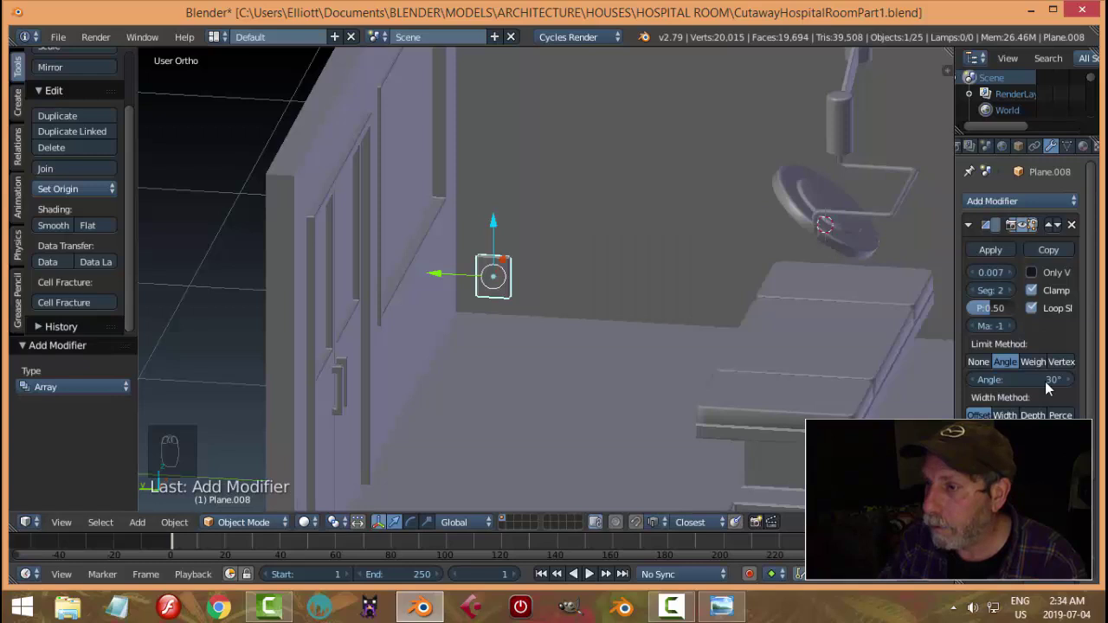
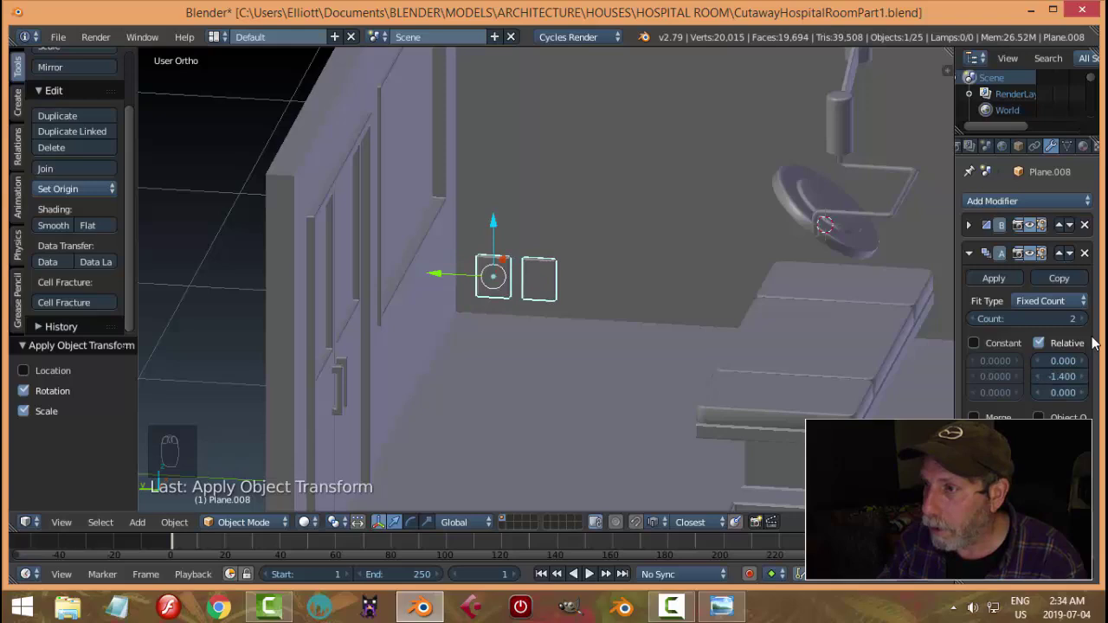
{"action": "left_click_drag", "start_coordinate": [1089, 322], "coordinate": [718, 304]}
{"action": "key", "text": "a"}
Review the panel row from the full-room view and save the file.
{"action": "left_click_drag", "start_coordinate": [717, 304], "coordinate": [645, 339]}
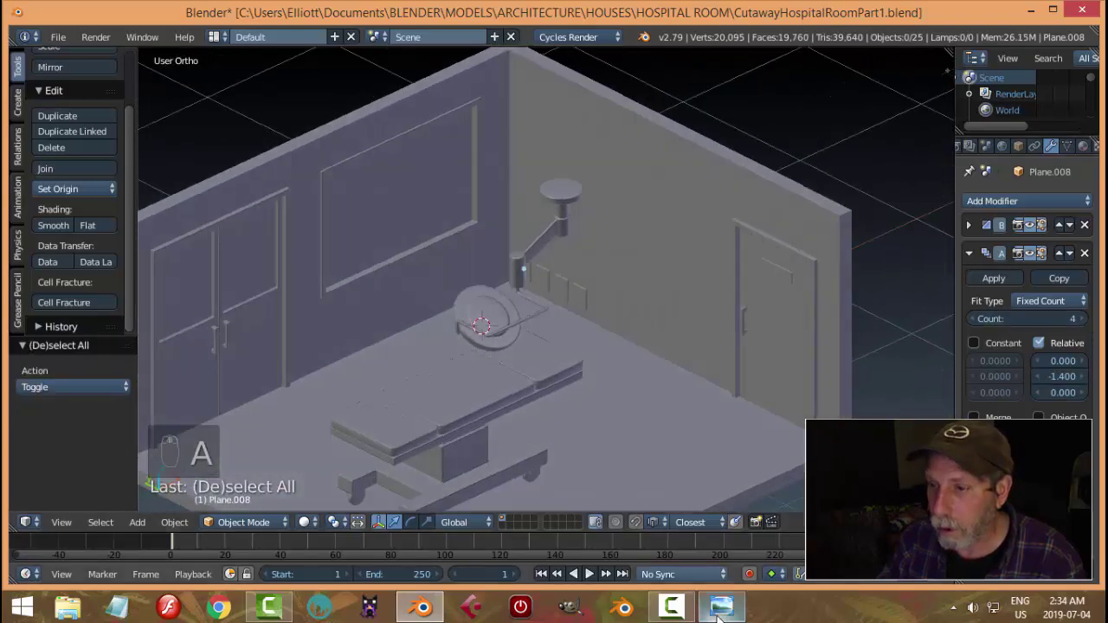
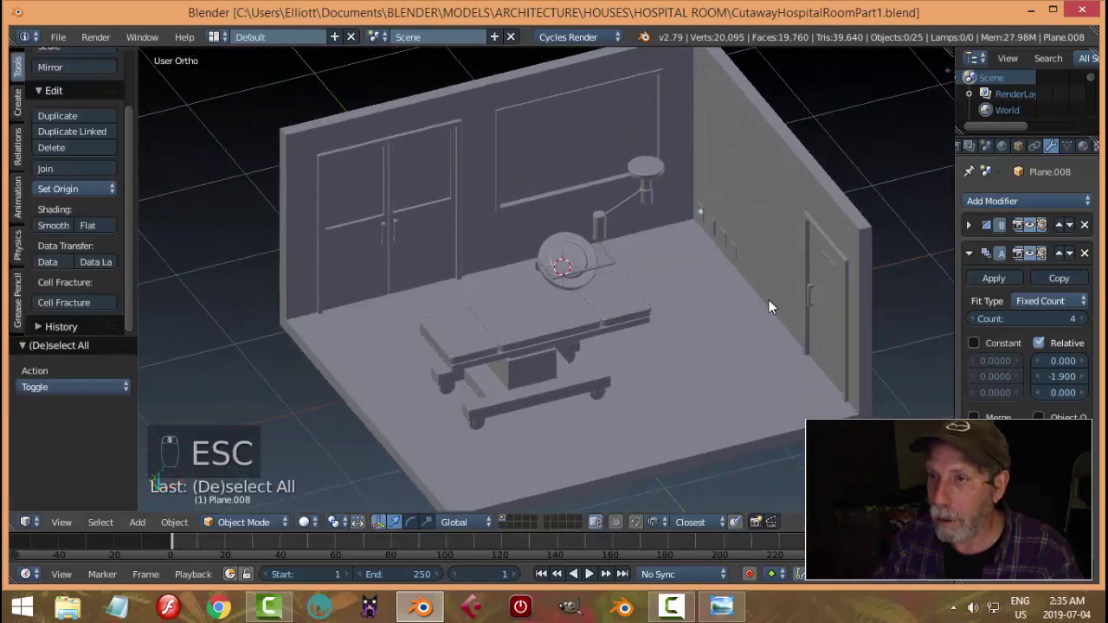
{"action": "left_click_drag", "start_coordinate": [763, 320], "coordinate": [657, 156]}
{"action": "key", "text": "ctrl+s"}
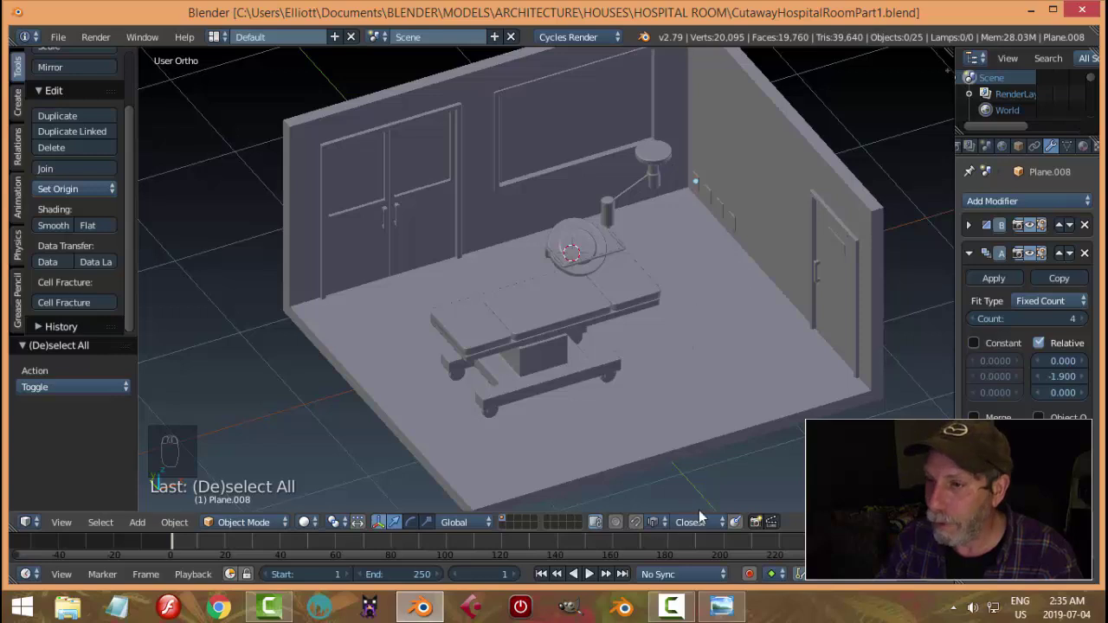
Nudge the surgical light's ceiling mount top upward along Z from Front Ortho view.
{"action": "left_click_drag", "start_coordinate": [669, 160], "coordinate": [736, 168]}
{"action": "key", "text": "KP_1"}
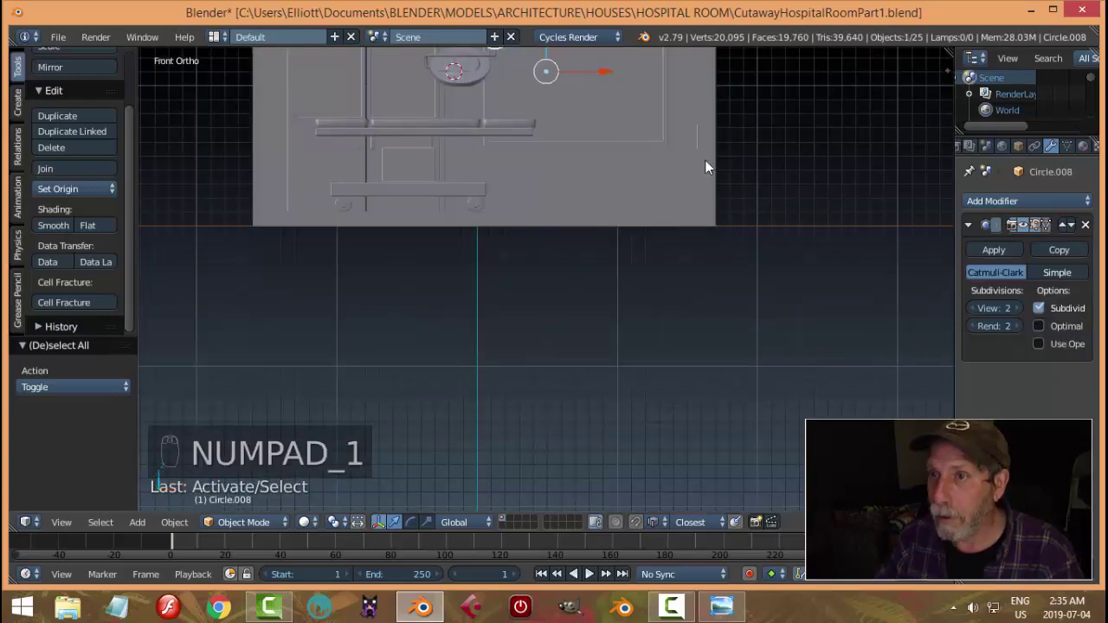
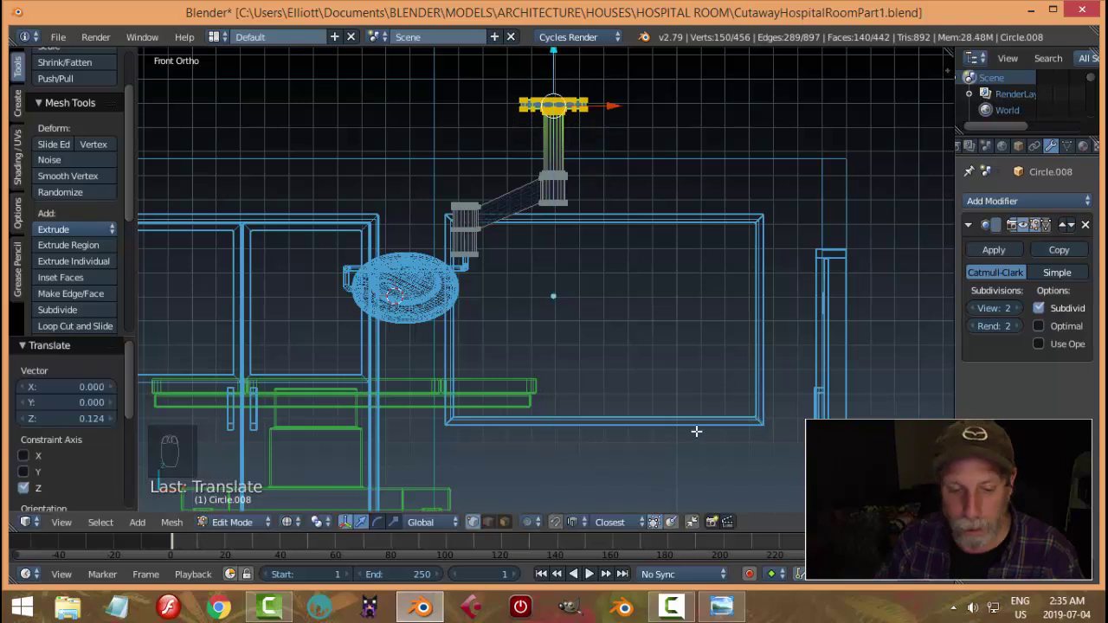
{"action": "key", "text": "a"}
{"action": "key", "text": "Tab"}
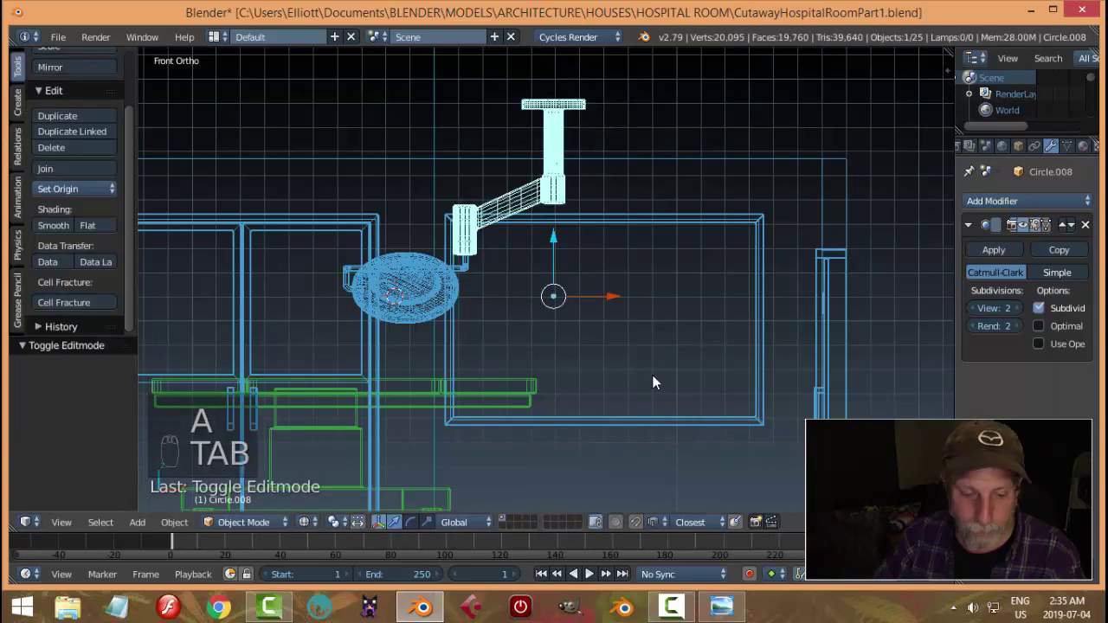
Deselect everything and reframe the whole cutaway room for a quick OpenGL render.
{"action": "key", "text": "z"}
{"action": "middle_click", "coordinate": [765, 419]}
{"action": "key", "text": "a"}
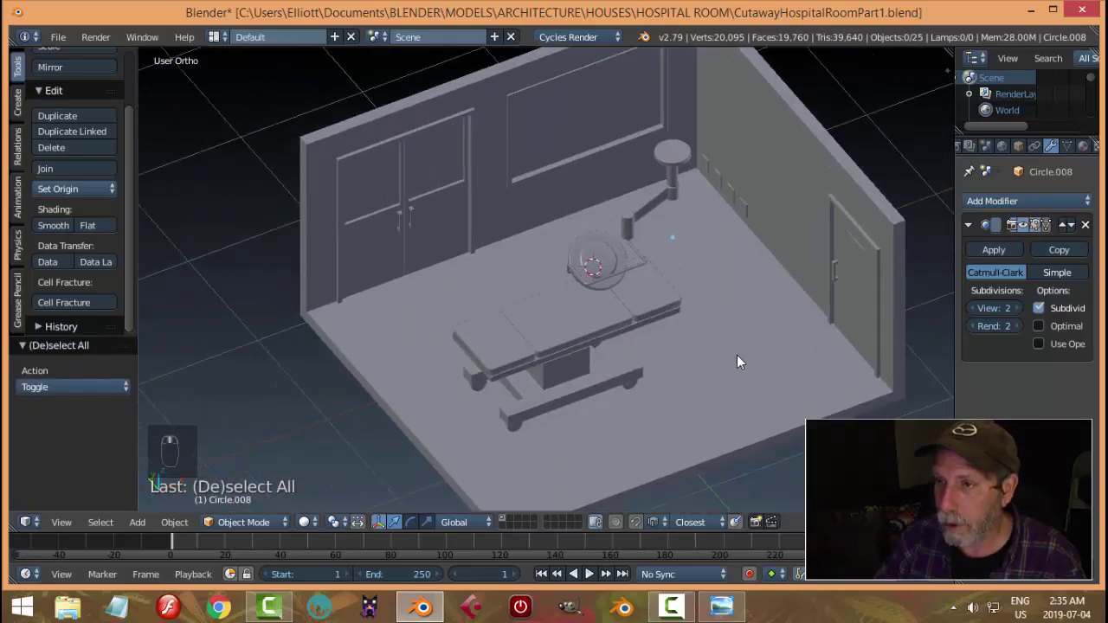
{"action": "left_click_drag", "start_coordinate": [734, 345], "coordinate": [762, 526]}
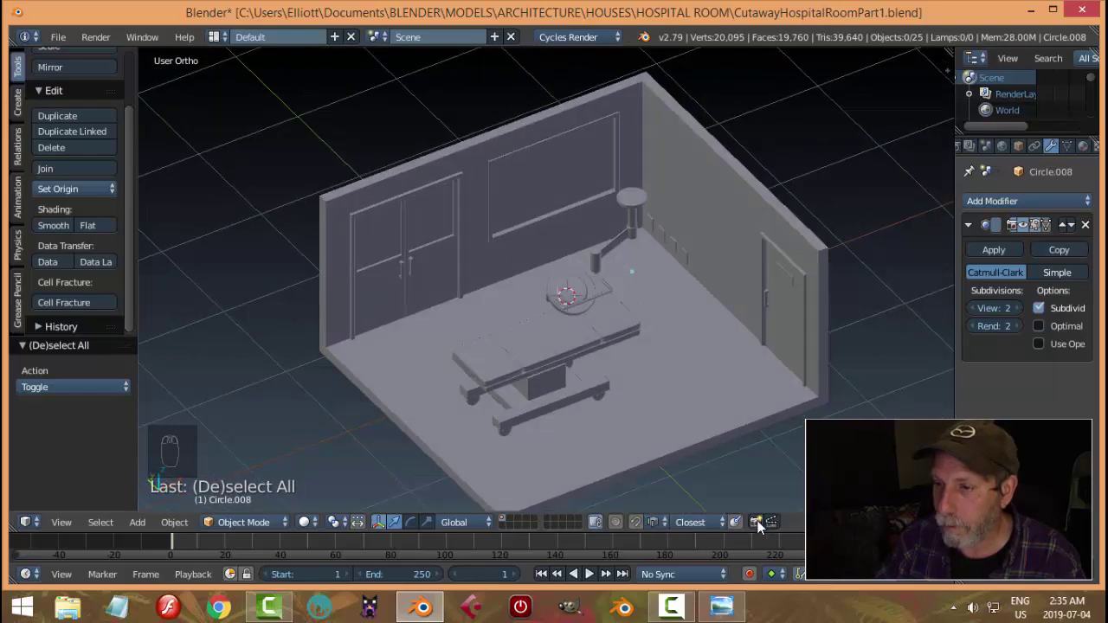